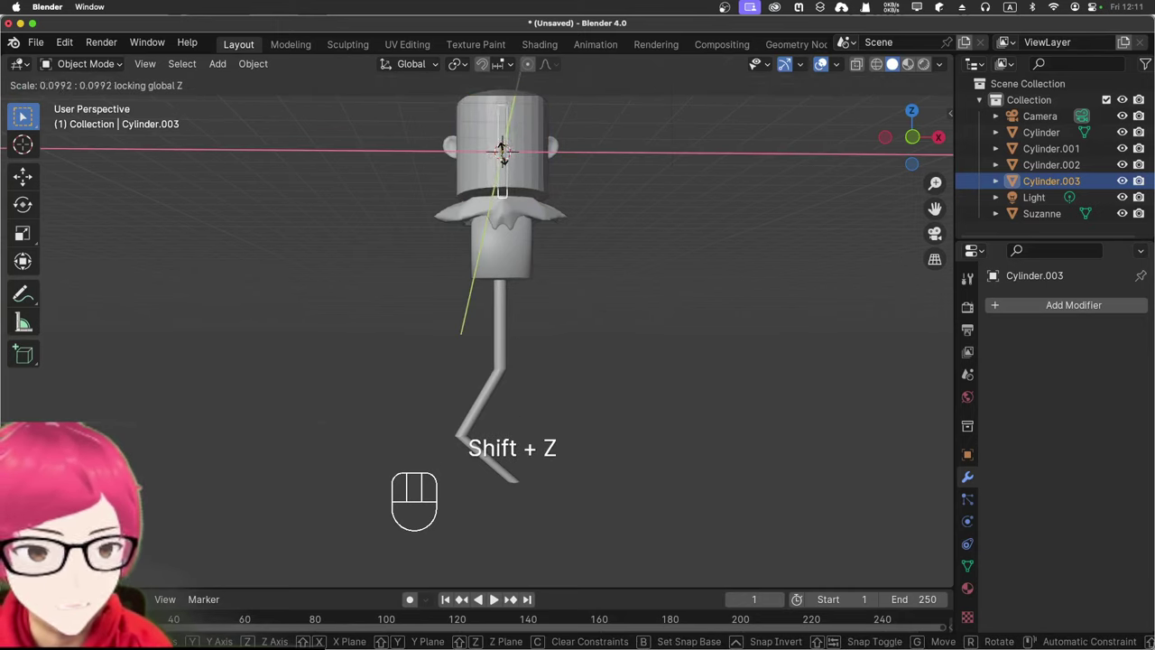
Step: Shrink Cylinder.003 to a thin rod, delete the large Cylinder.002 over the head, and move the rod below the body
{"action": "left_click", "coordinate": [506, 157]}
{"action": "left_click", "coordinate": [480, 147]}
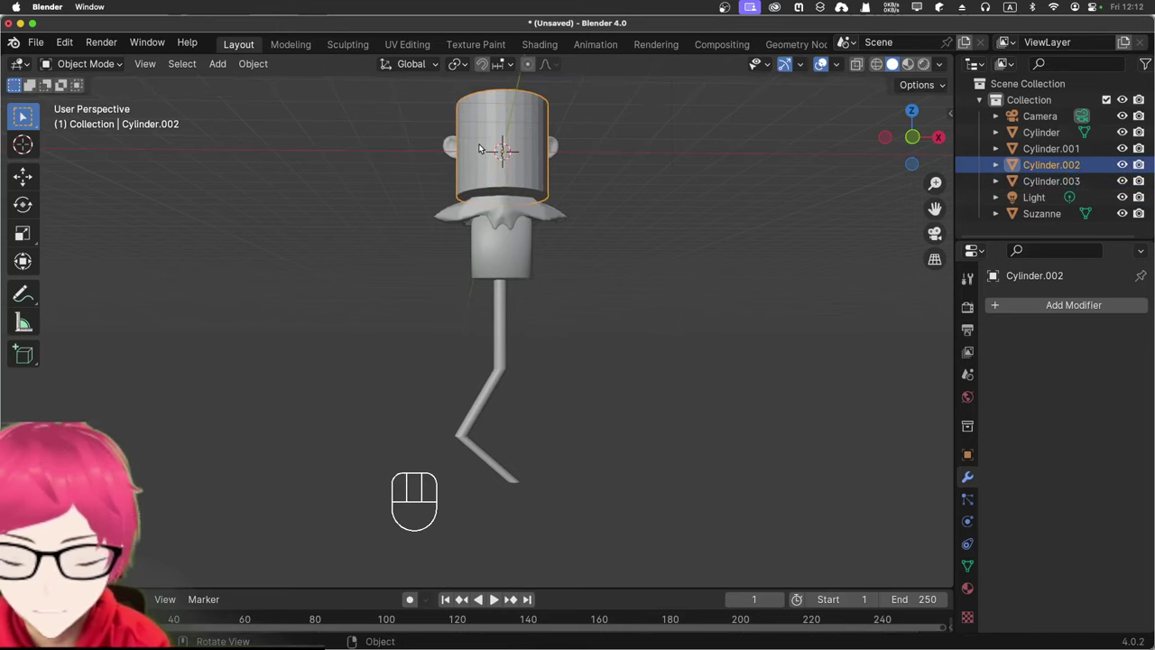
{"action": "left_click_drag", "start_coordinate": [581, 164], "coordinate": [575, 174]}
{"action": "left_click", "coordinate": [510, 110]}
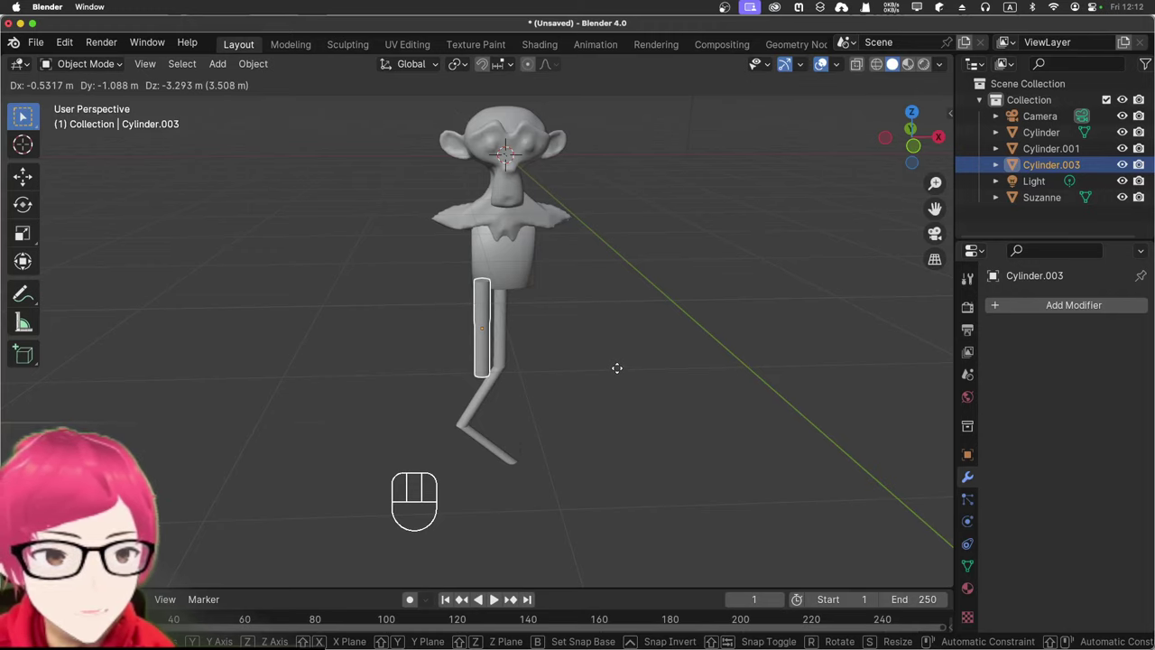
{"action": "left_click", "coordinate": [617, 370]}
Step: Move the thin cylinder beside the pole and rotate it into a tilted thigh position
{"action": "left_click_drag", "start_coordinate": [634, 358], "coordinate": [617, 273]}
{"action": "left_click_drag", "start_coordinate": [609, 286], "coordinate": [550, 306]}
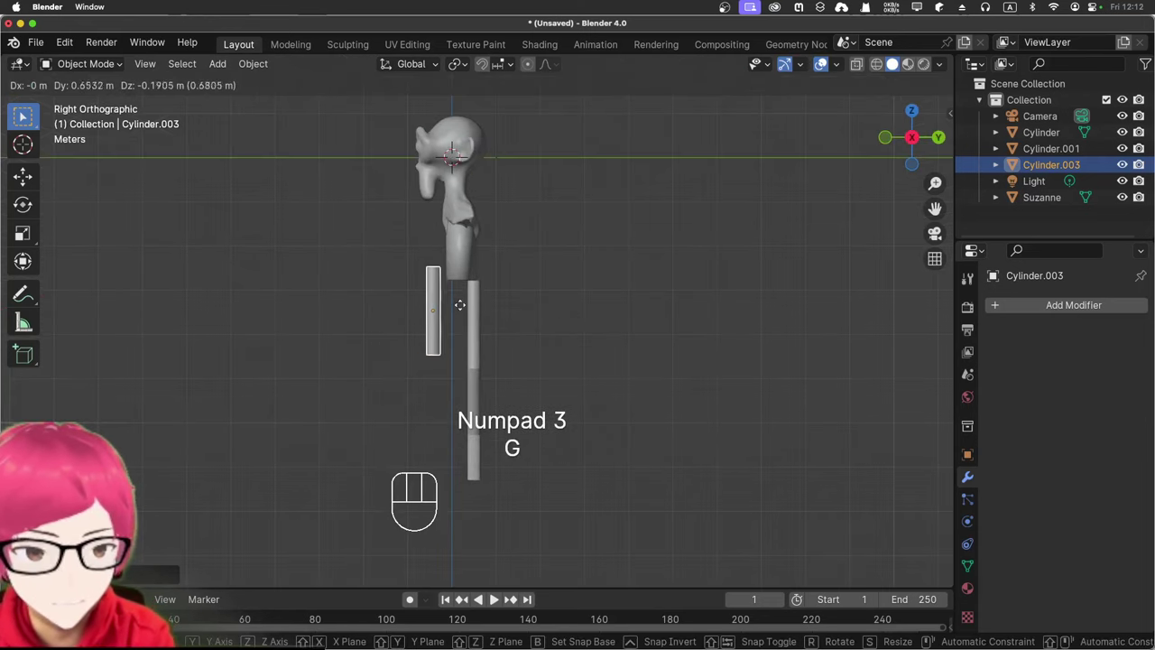
{"action": "left_click", "coordinate": [481, 319]}
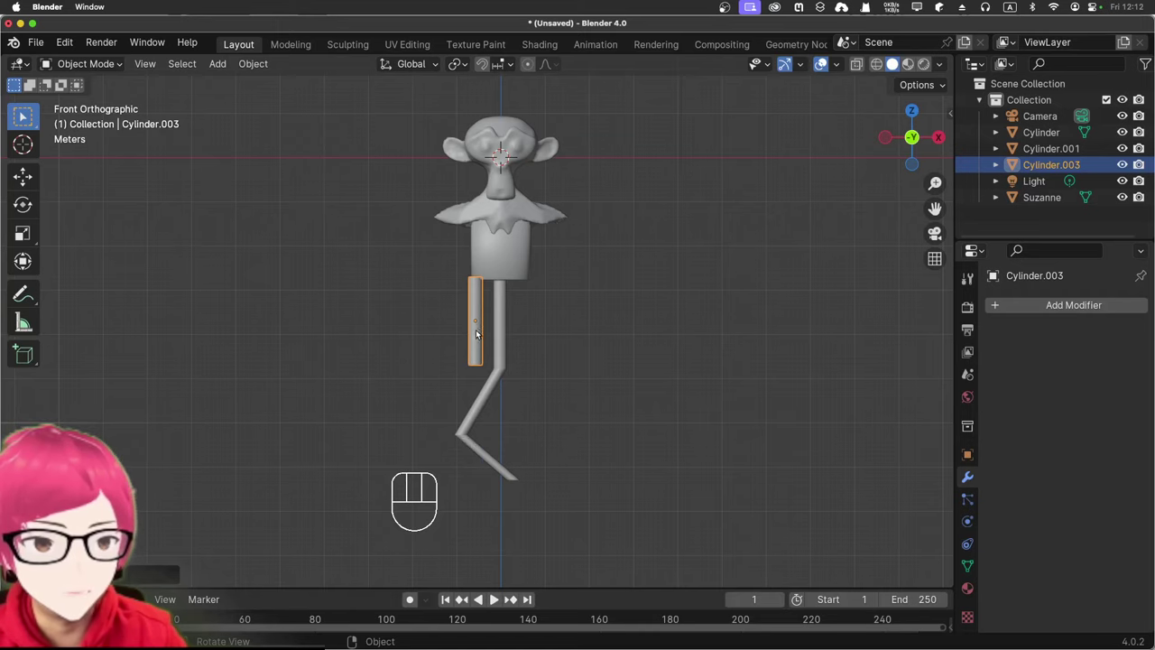
{"action": "middle_click", "coordinate": [578, 338]}
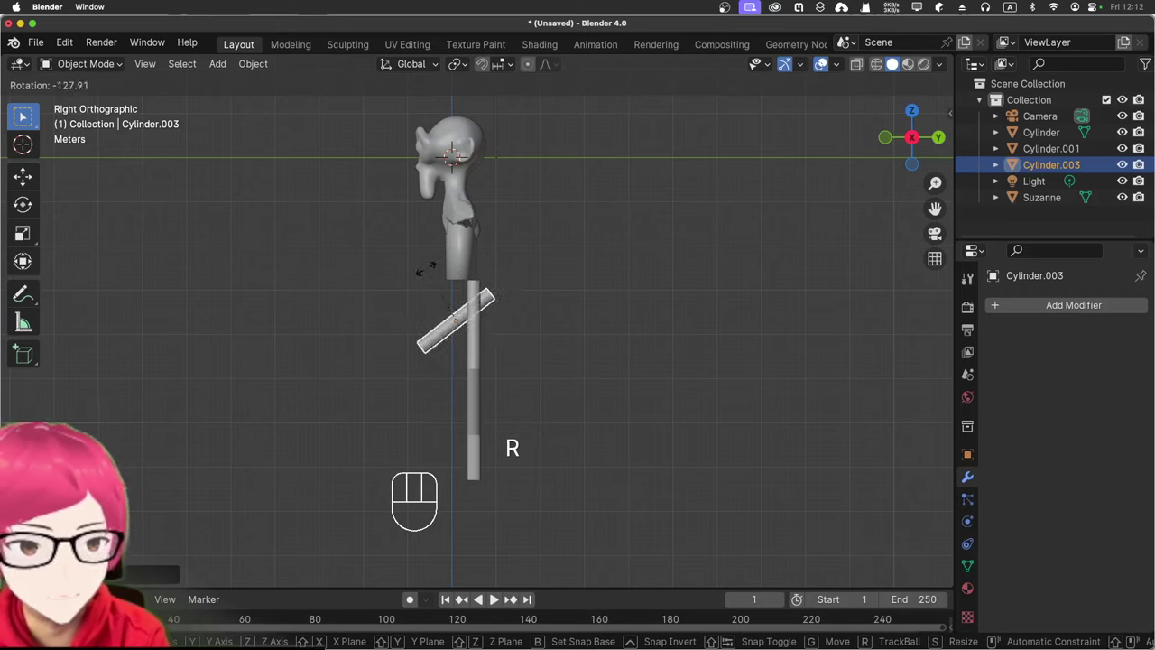
{"action": "left_click", "coordinate": [435, 274]}
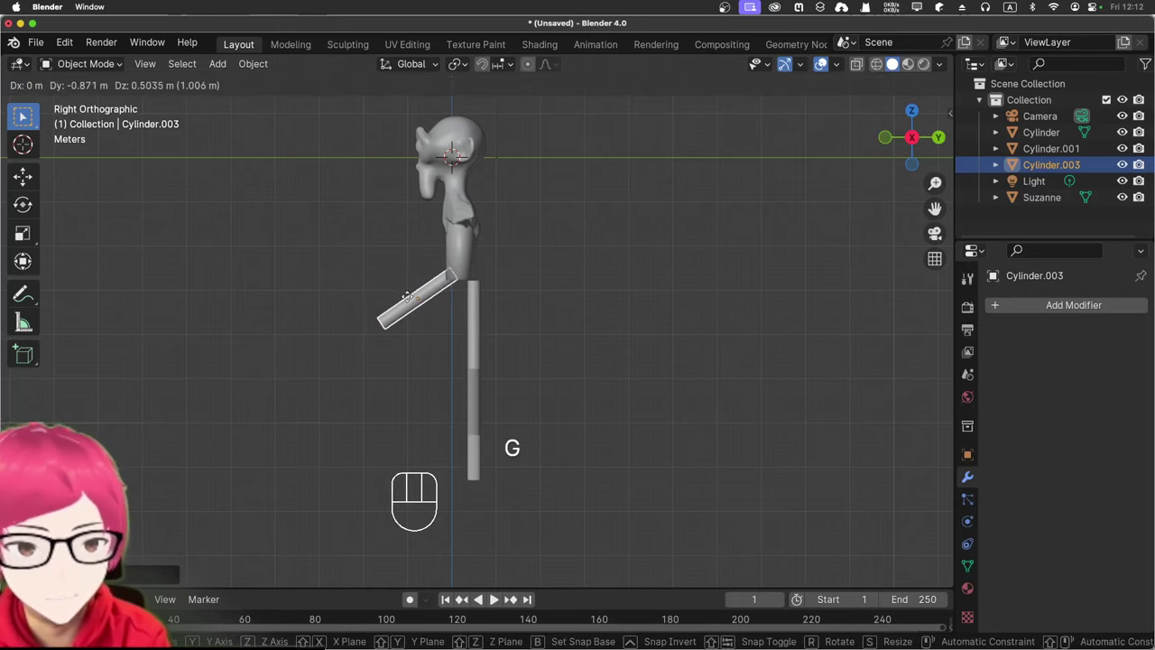
{"action": "left_click", "coordinate": [412, 300]}
{"action": "left_click_drag", "start_coordinate": [358, 271], "coordinate": [536, 290]}
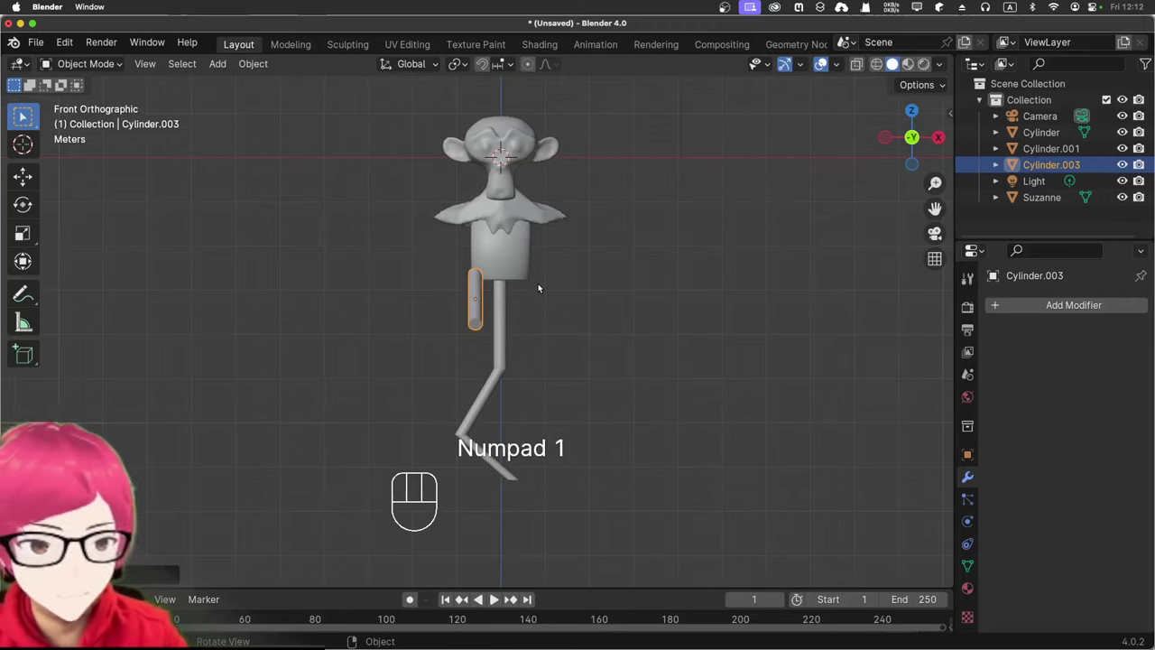
{"action": "left_click_drag", "start_coordinate": [537, 286], "coordinate": [535, 304]}
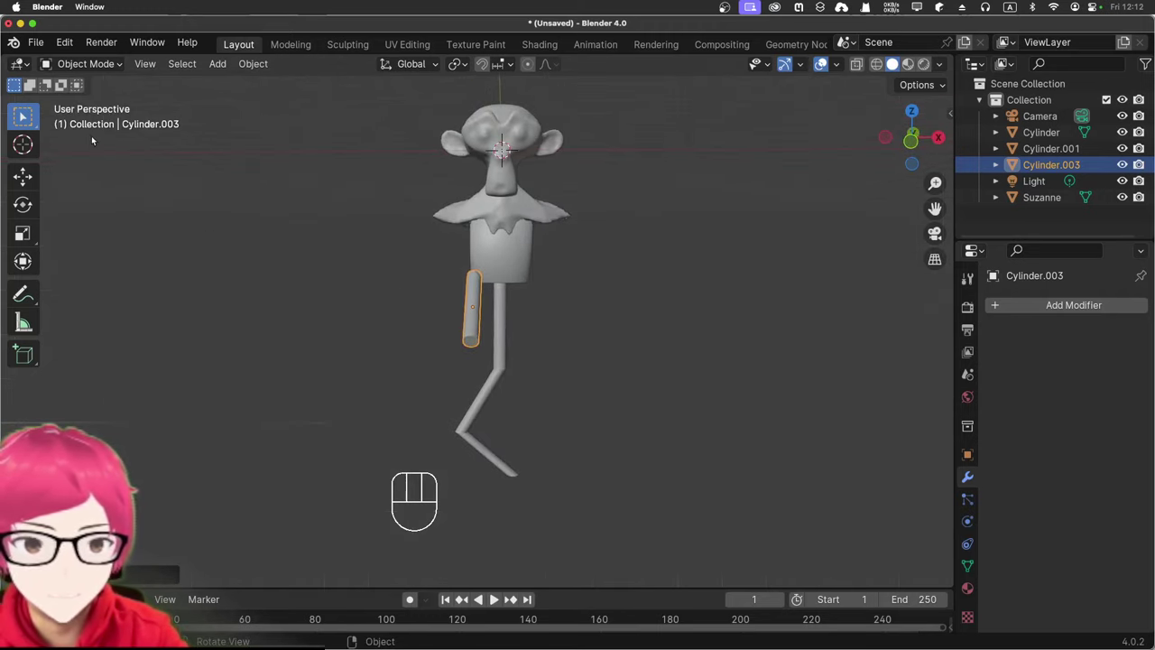
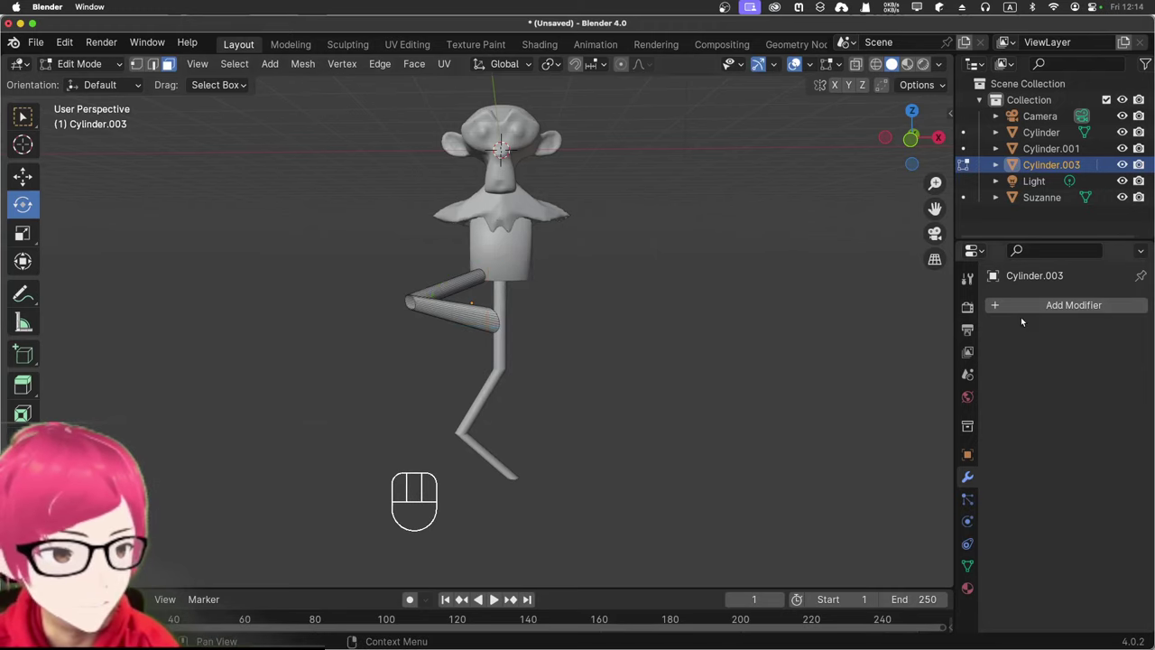
Step: Test a Mirror modifier on the bent leg cylinder and remove it again
{"action": "left_click_drag", "start_coordinate": [1026, 308], "coordinate": [1012, 301]}
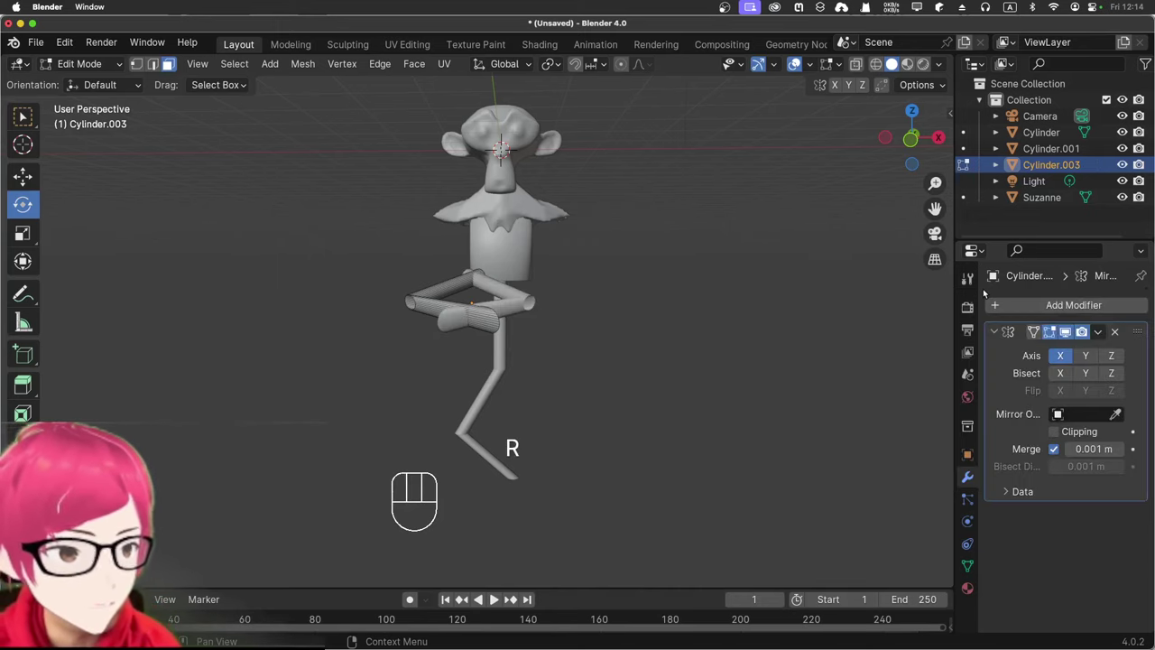
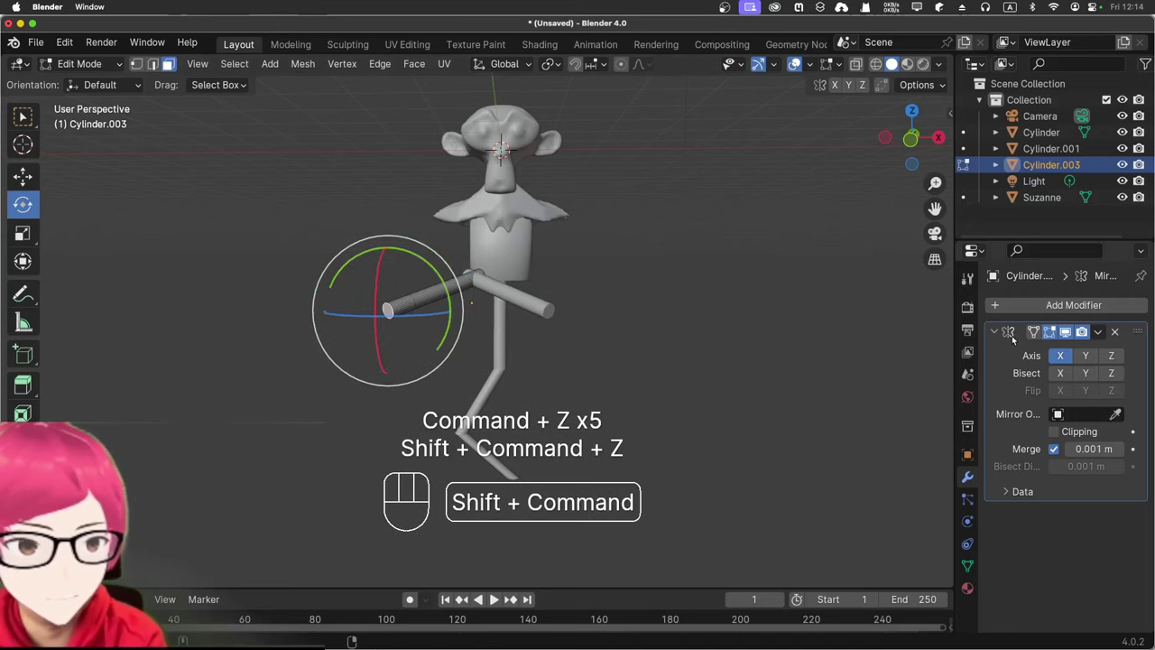
{"action": "left_click", "coordinate": [1112, 336]}
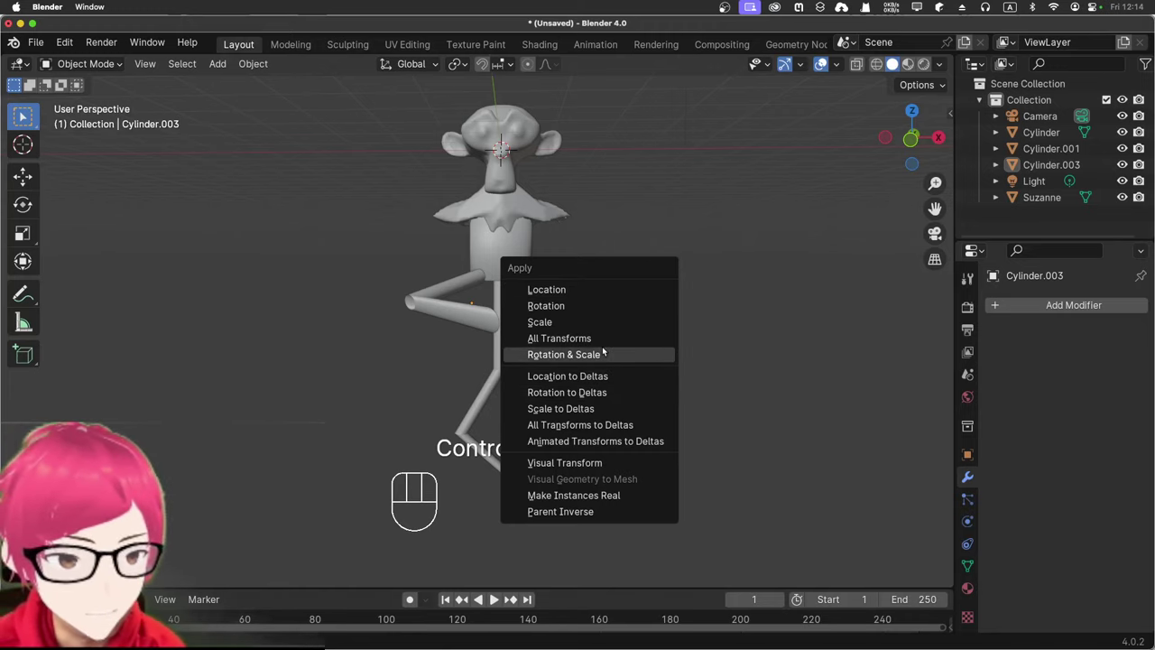
Step: Mirror the bent leg on X into a matching pair and add a new mesh cylinder
{"action": "left_click_drag", "start_coordinate": [597, 272], "coordinate": [596, 295]}
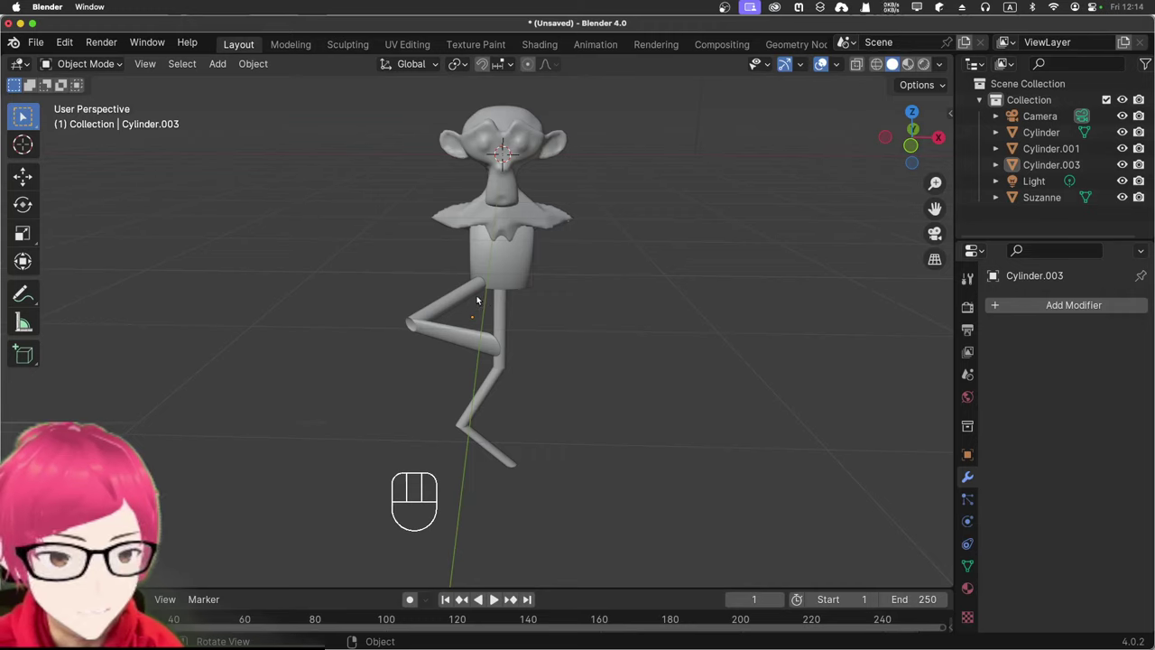
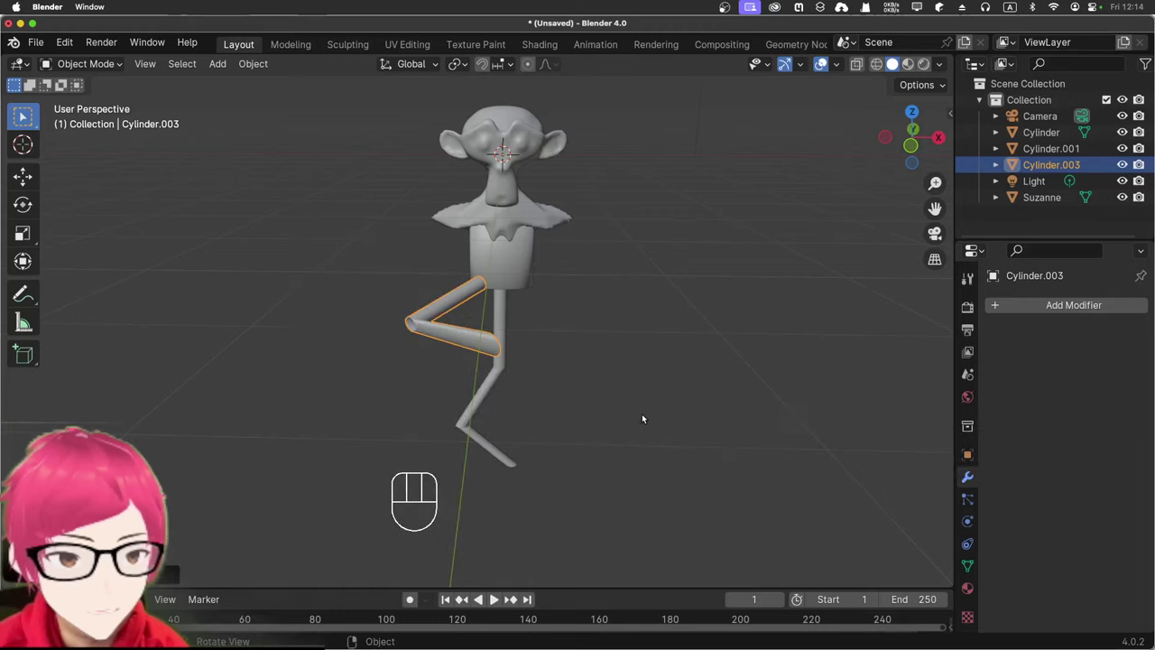
{"action": "left_click_drag", "start_coordinate": [1034, 311], "coordinate": [1032, 317]}
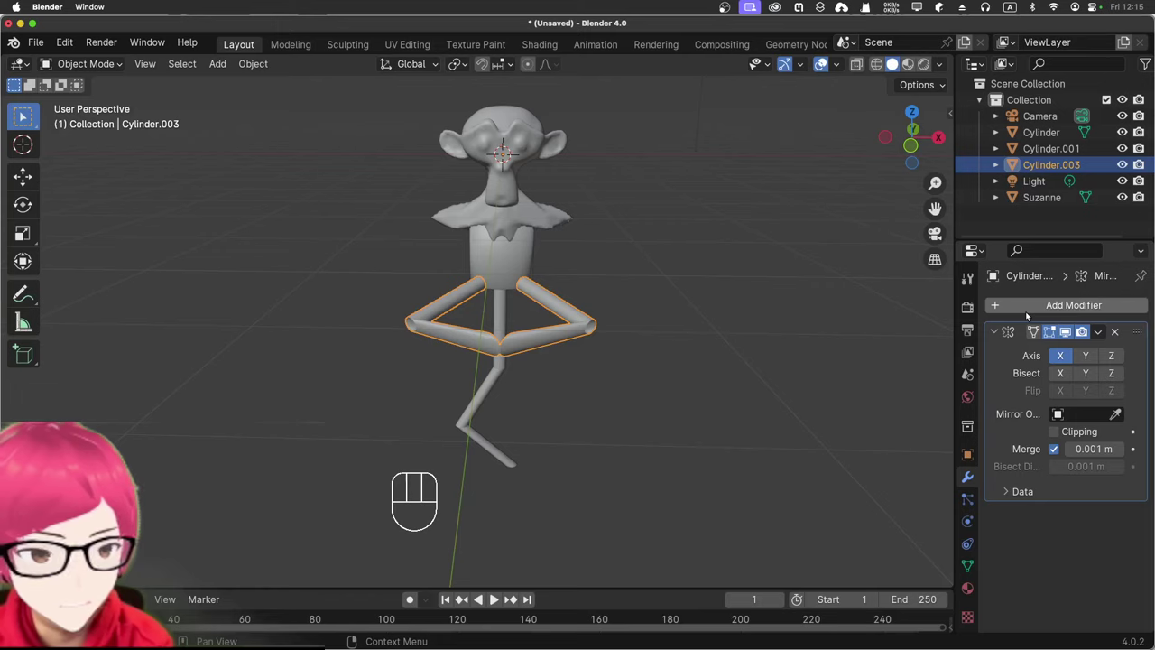
{"action": "left_click_drag", "start_coordinate": [842, 306], "coordinate": [850, 297]}
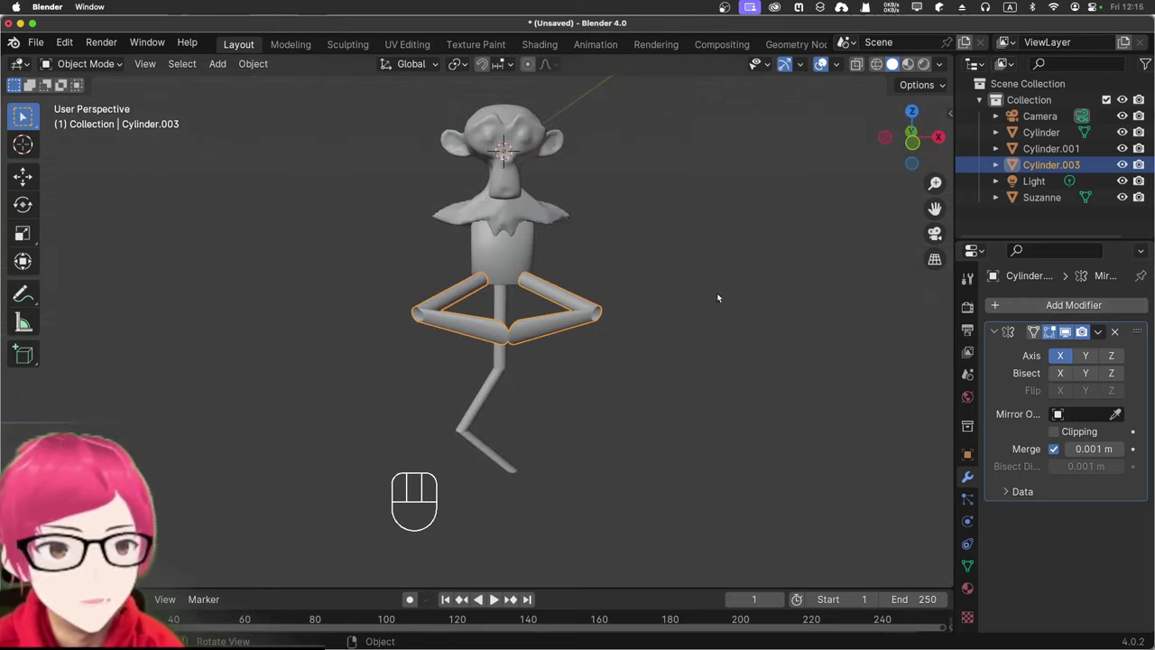
{"action": "left_click", "coordinate": [277, 209]}
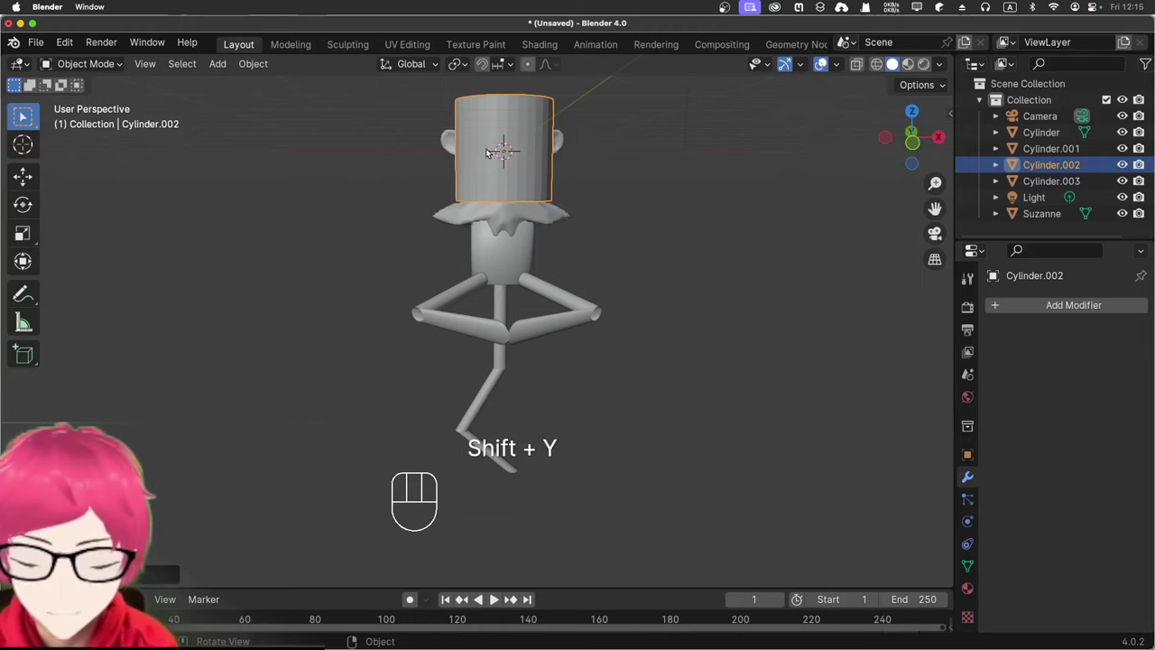
Step: In wireframe, shrink the new cylinder into a thin rod at shoulder height and rotate it 90 to lie flat
{"action": "left_click_drag", "start_coordinate": [457, 148], "coordinate": [261, 141]}
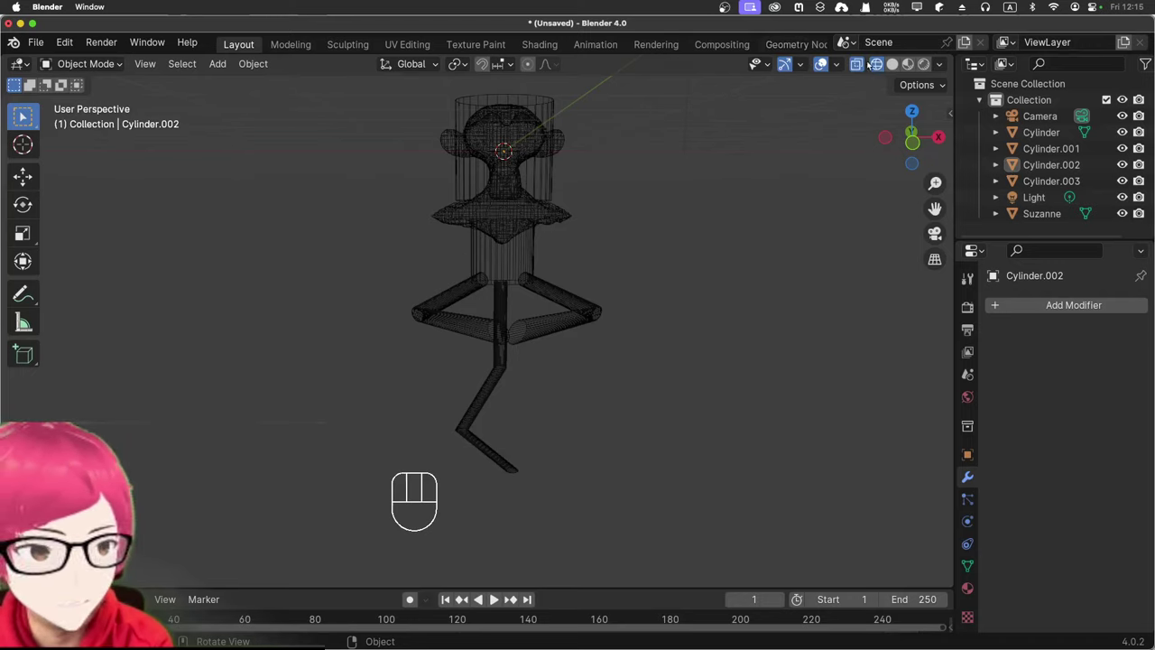
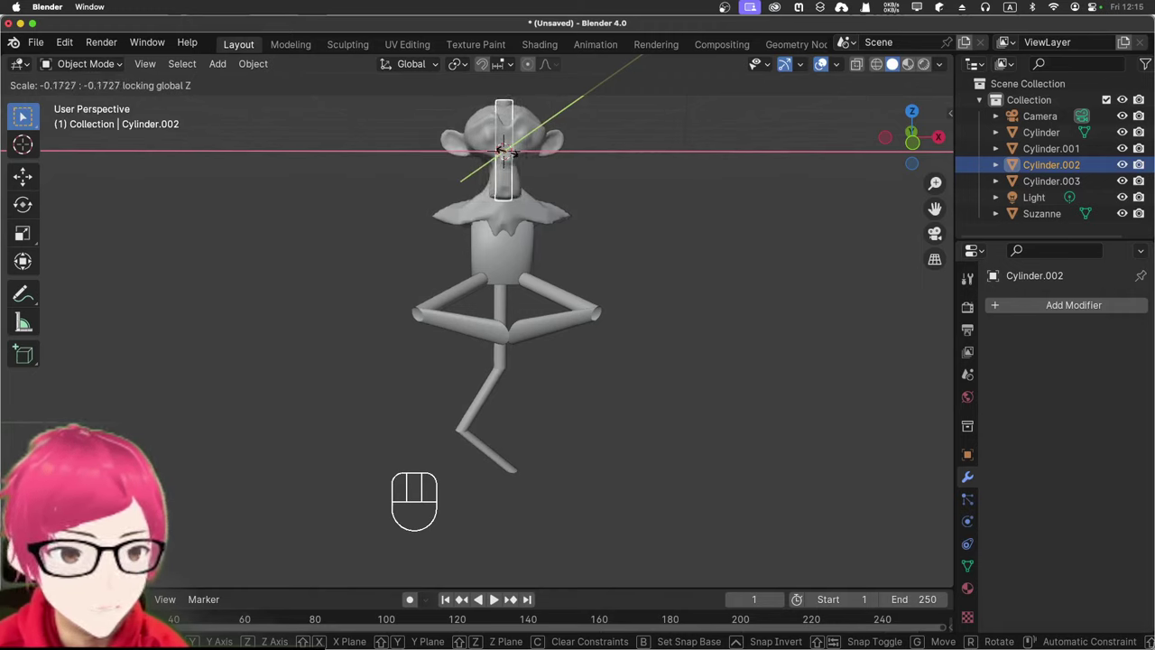
{"action": "left_click", "coordinate": [512, 158]}
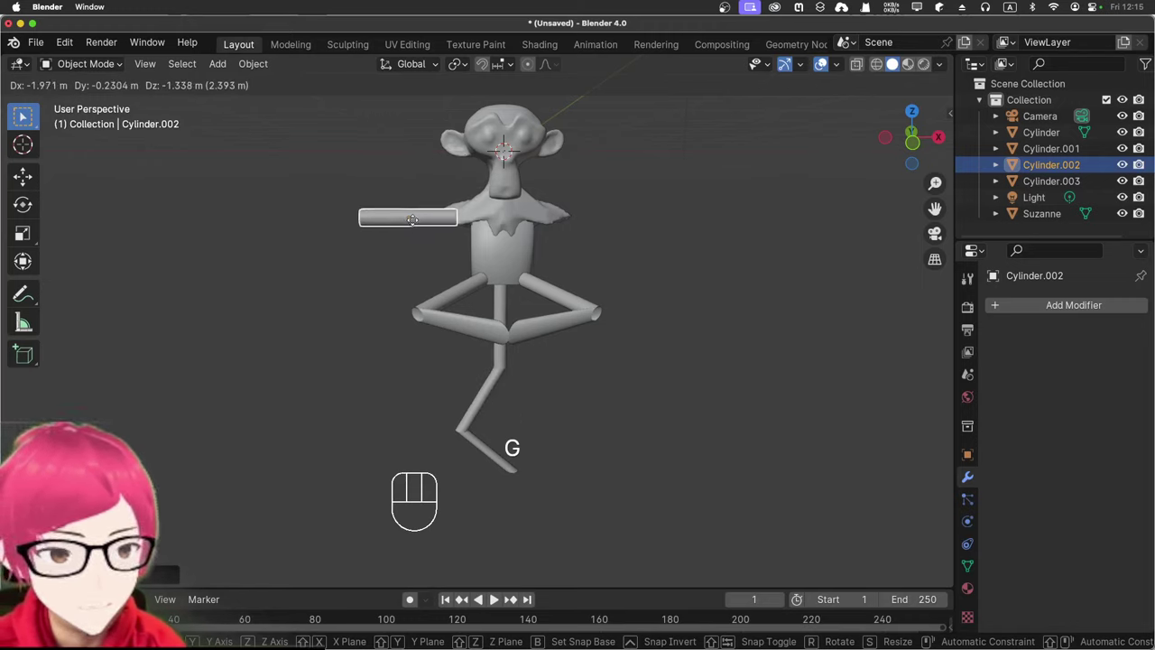
{"action": "left_click", "coordinate": [415, 220]}
{"action": "left_click_drag", "start_coordinate": [320, 220], "coordinate": [514, 271]}
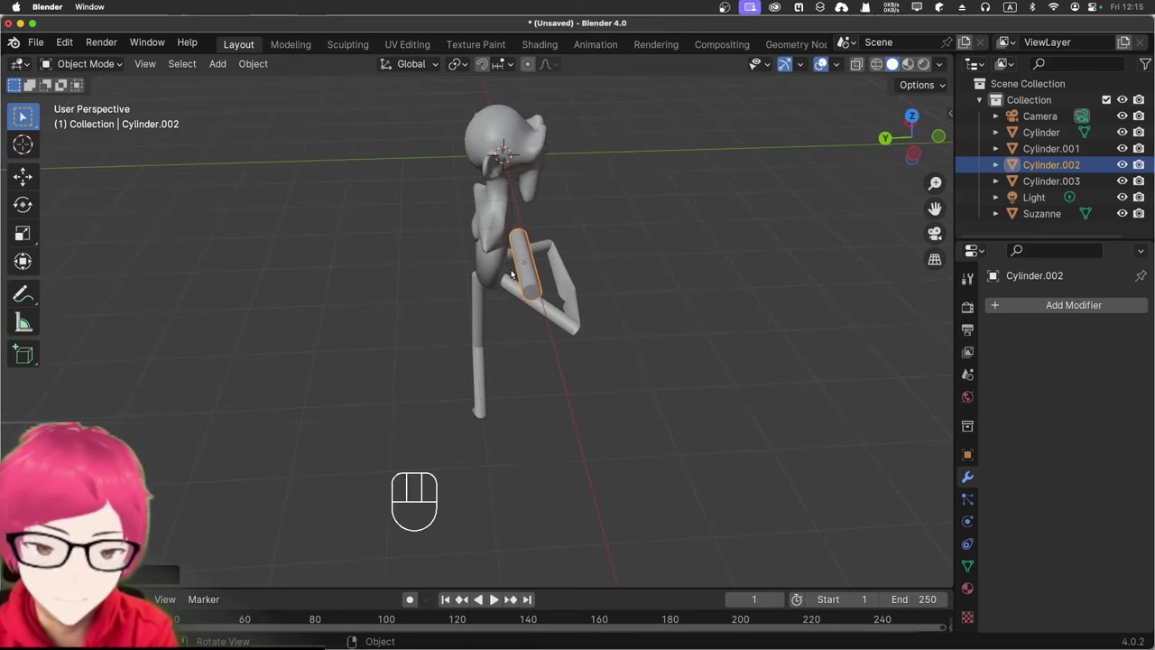
{"action": "left_click", "coordinate": [485, 272]}
{"action": "left_click_drag", "start_coordinate": [678, 292], "coordinate": [466, 225]}
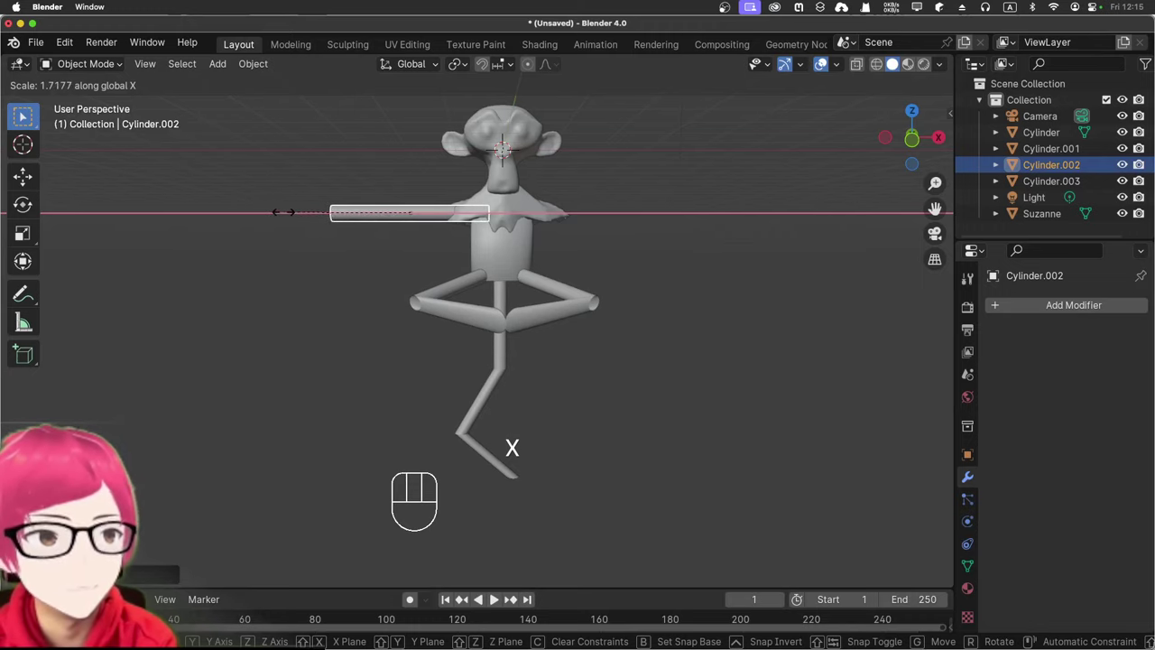
Step: Stretch the rod along X across the shoulders, centre it on the body, and lengthen it into long arms
{"action": "left_click", "coordinate": [257, 206]}
{"action": "left_click_drag", "start_coordinate": [250, 166], "coordinate": [268, 154]}
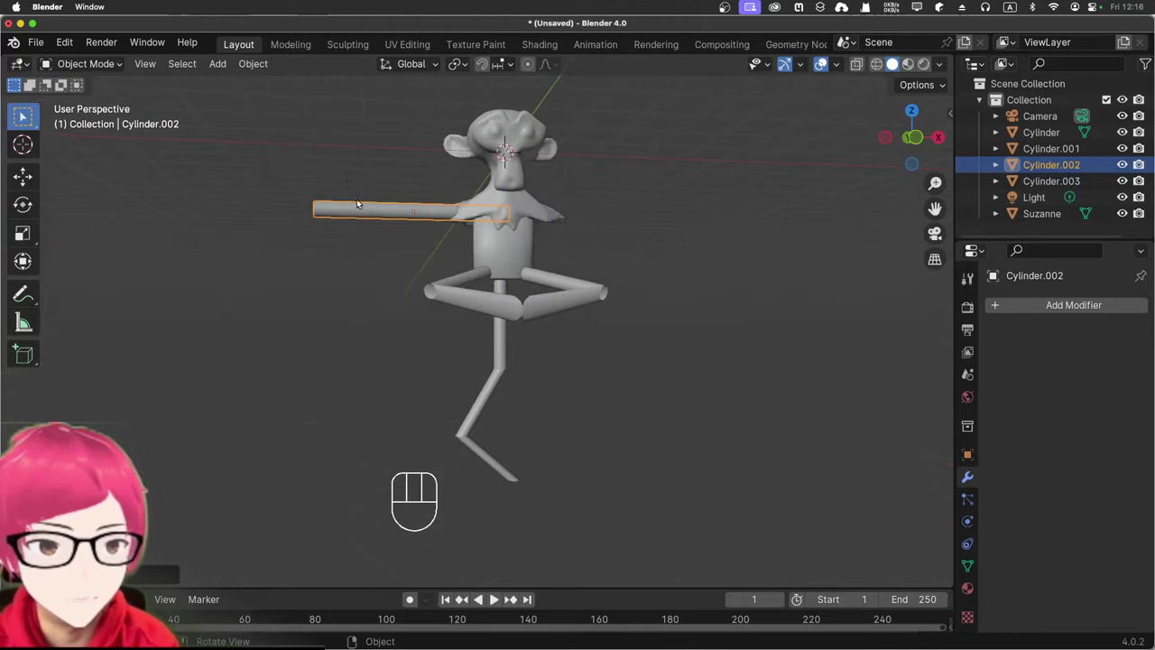
{"action": "left_click_drag", "start_coordinate": [312, 141], "coordinate": [304, 156]}
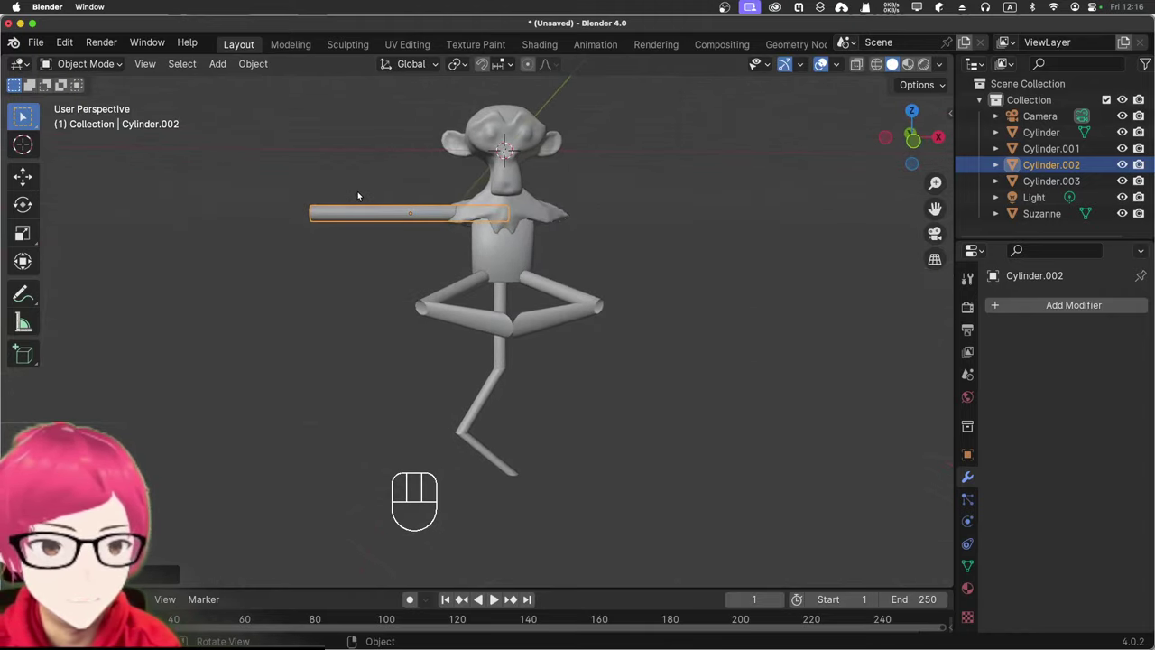
{"action": "left_click_drag", "start_coordinate": [352, 188], "coordinate": [340, 186]}
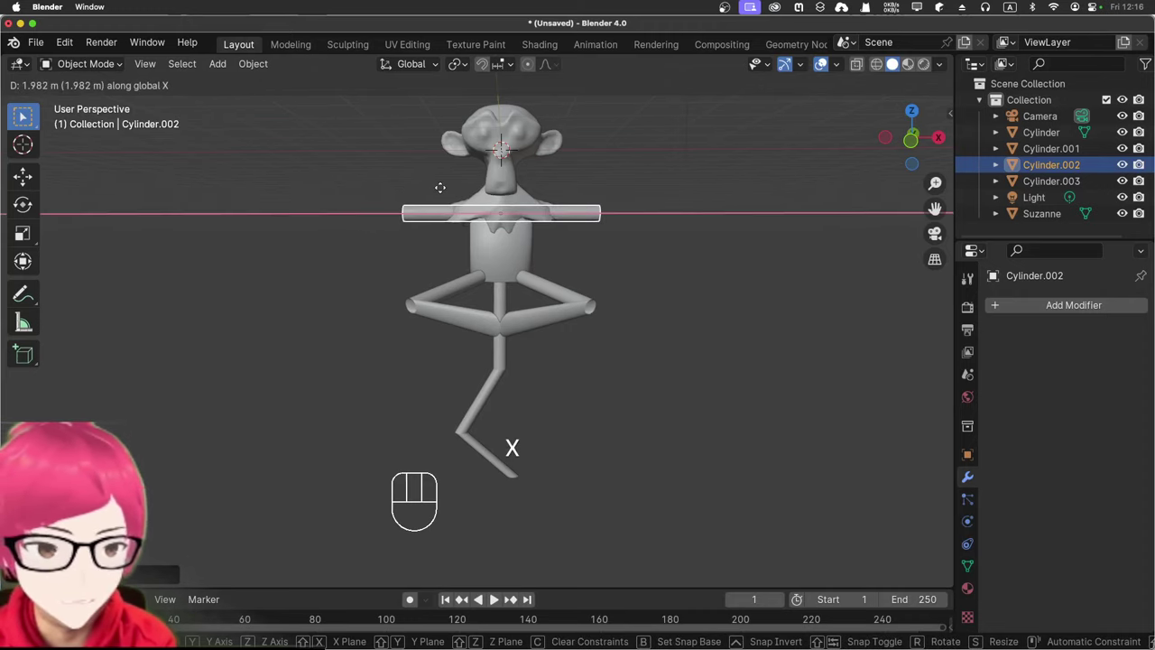
{"action": "left_click", "coordinate": [443, 189]}
{"action": "left_click_drag", "start_coordinate": [654, 201], "coordinate": [652, 213]}
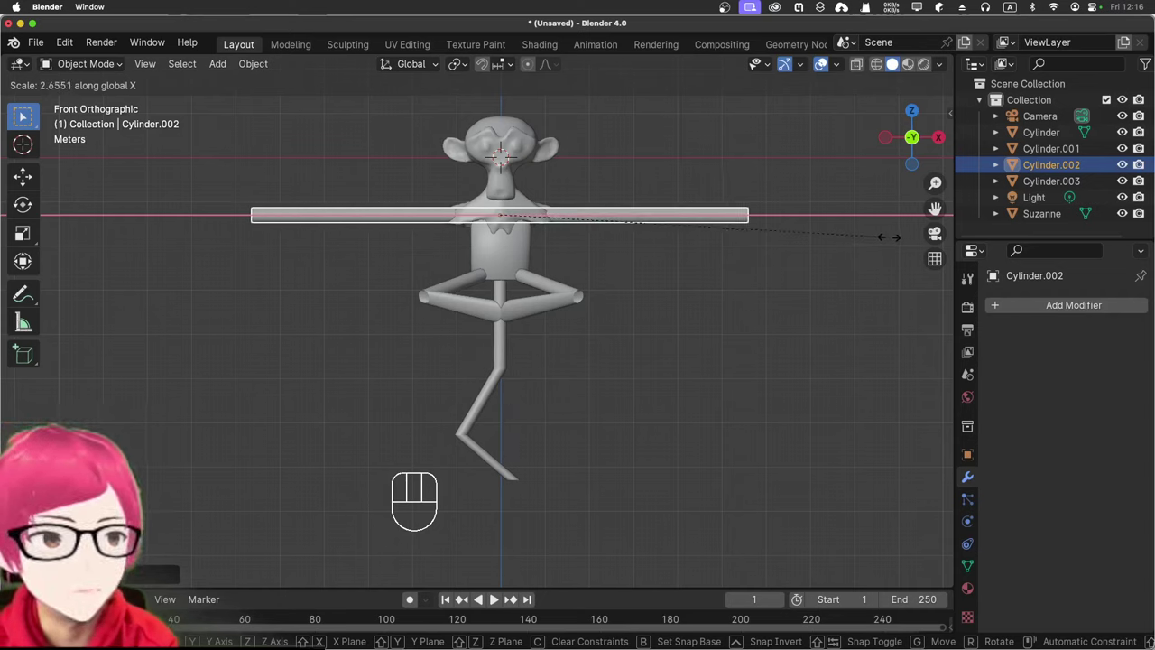
{"action": "left_click", "coordinate": [891, 240]}
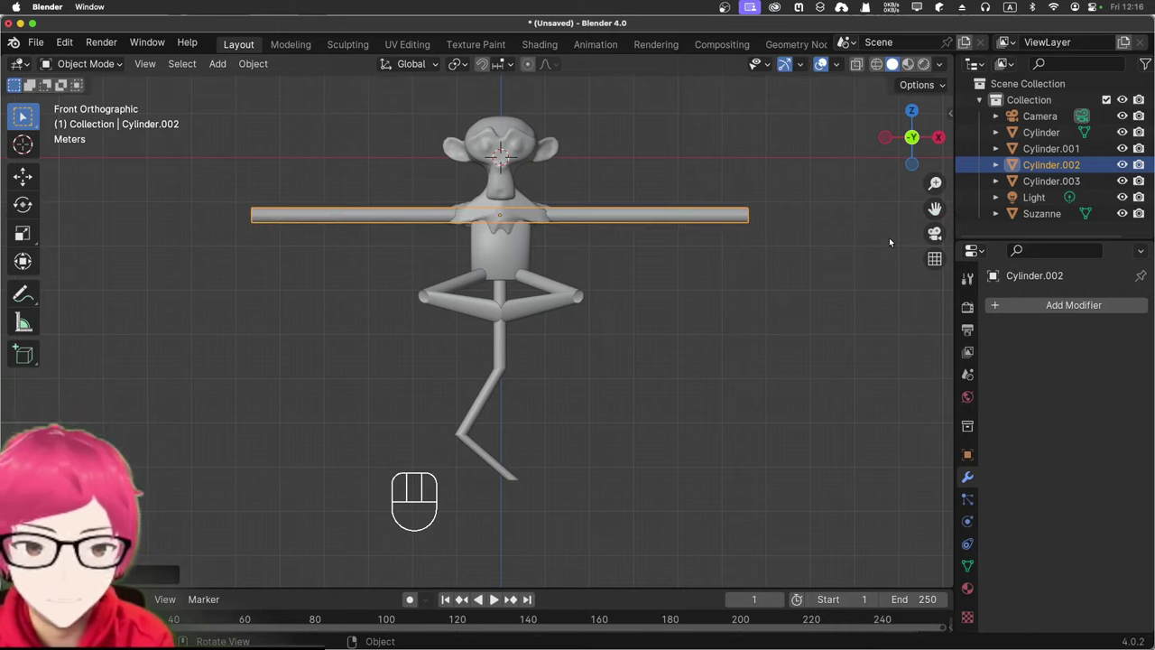
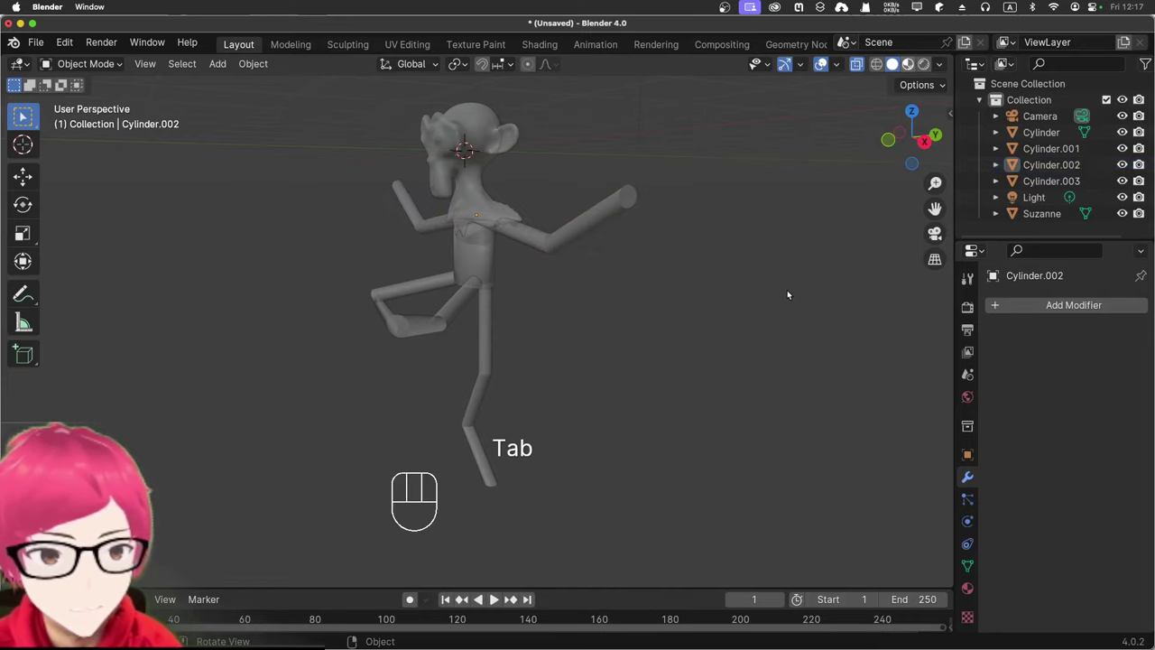
Step: Orbit around the posed figure in Material Preview shading to a three-quarter view
{"action": "left_click", "coordinate": [765, 299]}
{"action": "left_click_drag", "start_coordinate": [694, 260], "coordinate": [830, 251]}
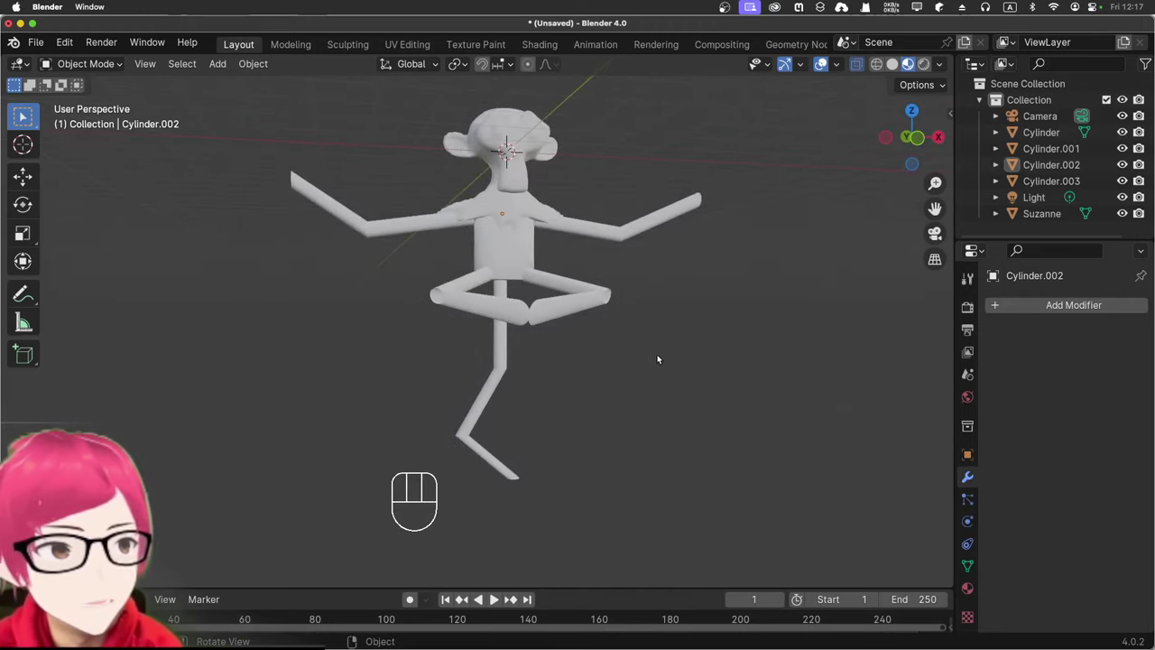
{"action": "left_click_drag", "start_coordinate": [641, 381], "coordinate": [640, 346]}
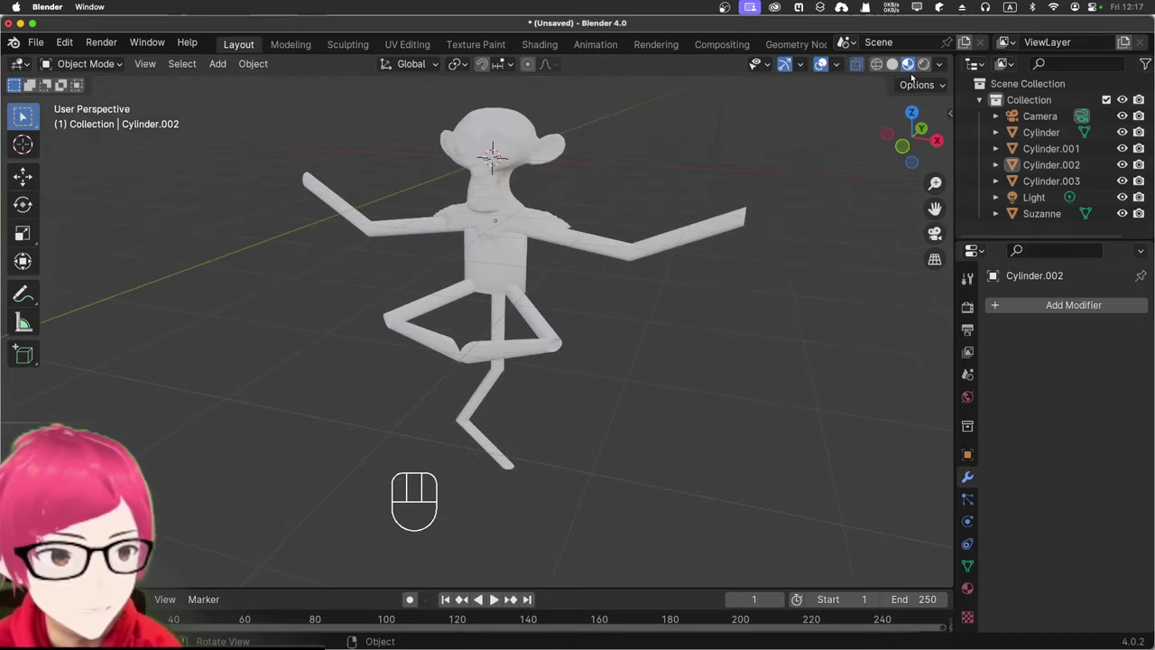
{"action": "left_click_drag", "start_coordinate": [679, 161], "coordinate": [594, 169]}
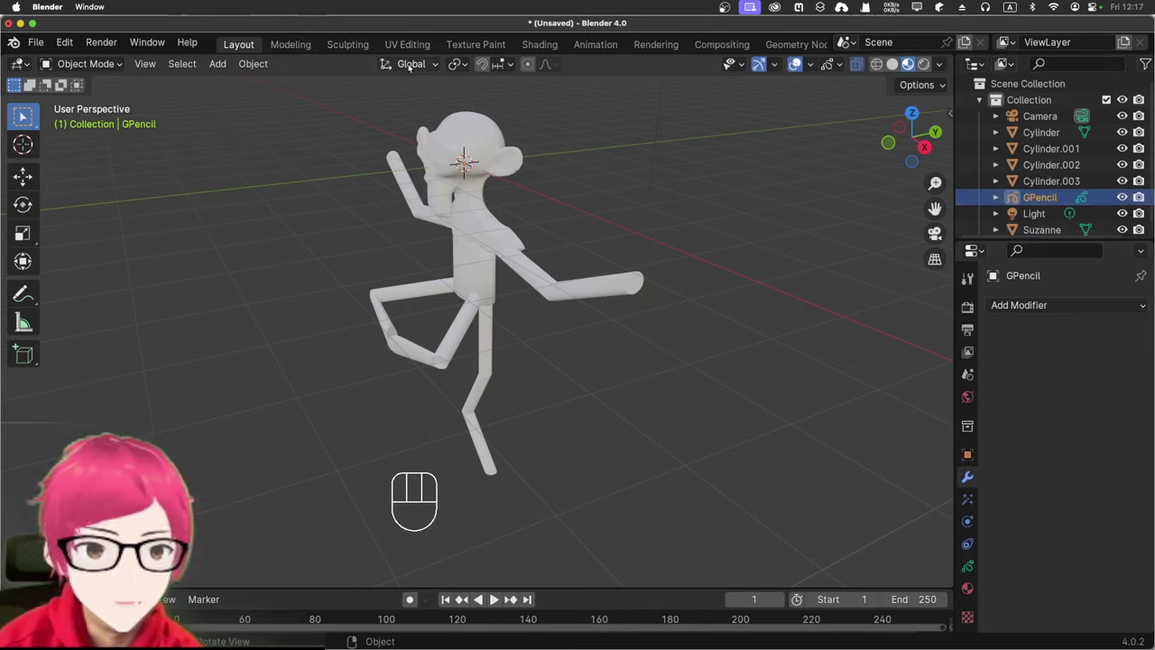
Step: Open the Grease Pencil object's material settings and enter Draw Mode with Surface stroke placement
{"action": "left_click", "coordinate": [1033, 201]}
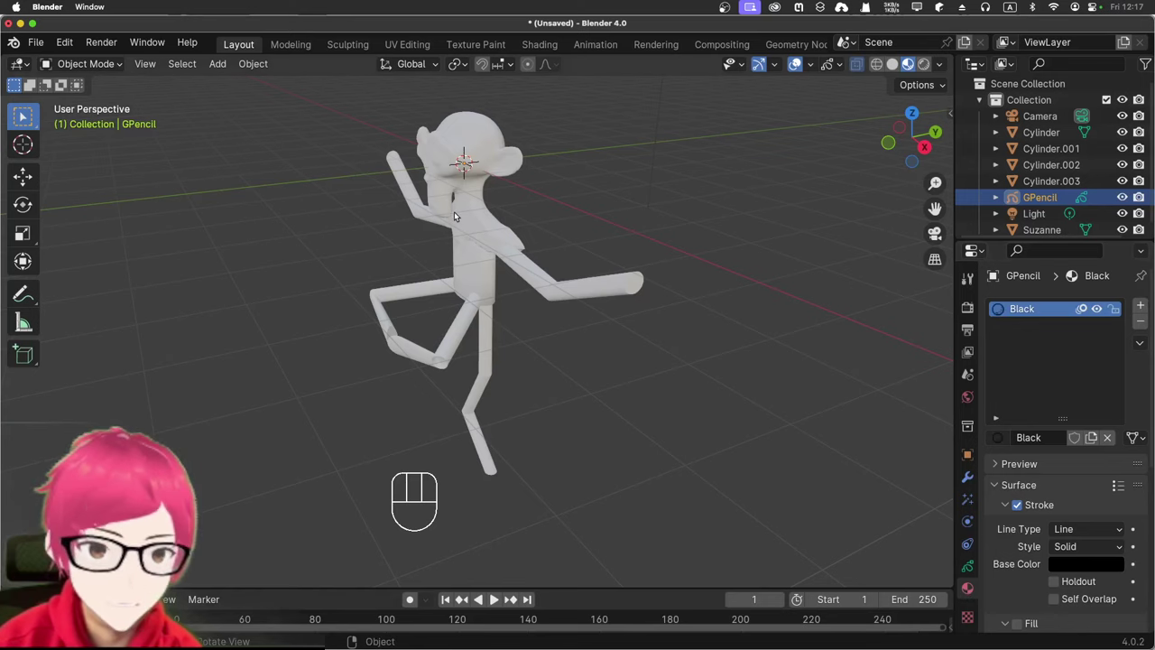
{"action": "left_click_drag", "start_coordinate": [76, 62], "coordinate": [87, 147]}
{"action": "key", "text": "n"}
{"action": "left_click", "coordinate": [944, 148]}
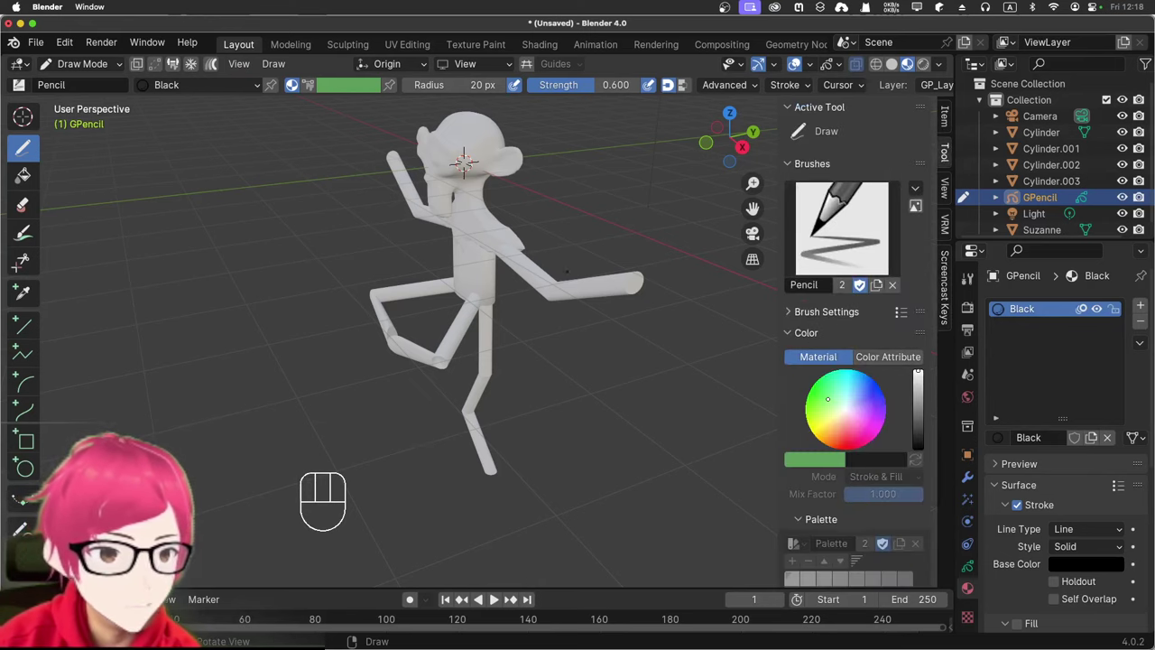
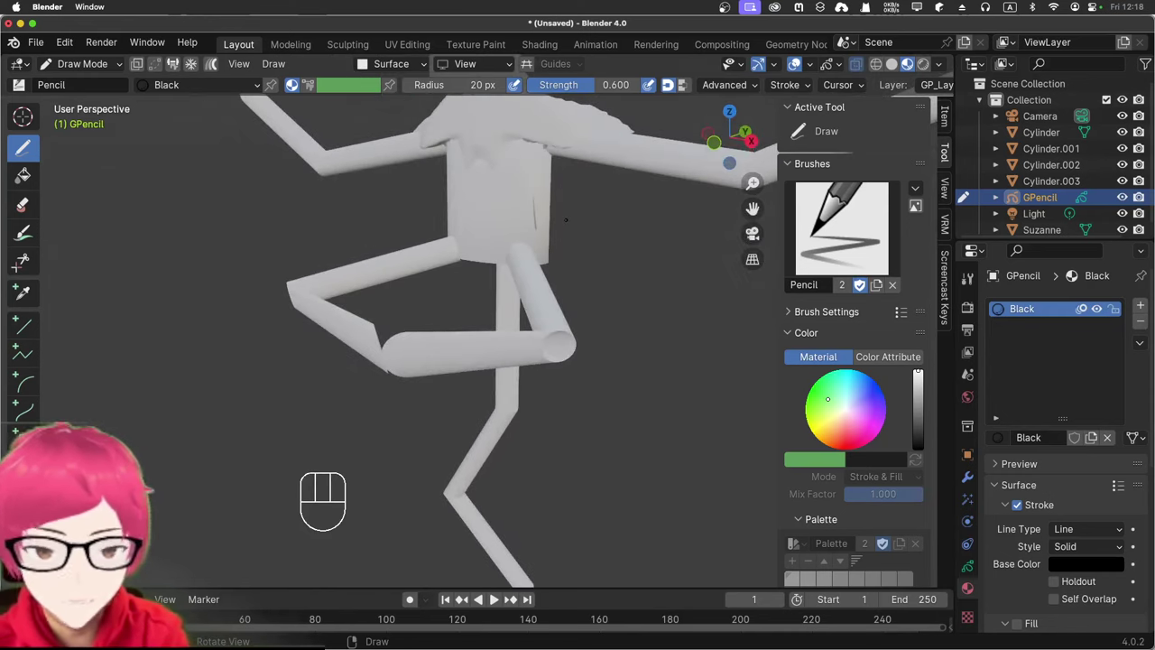
{"action": "key", "text": "super+z"}
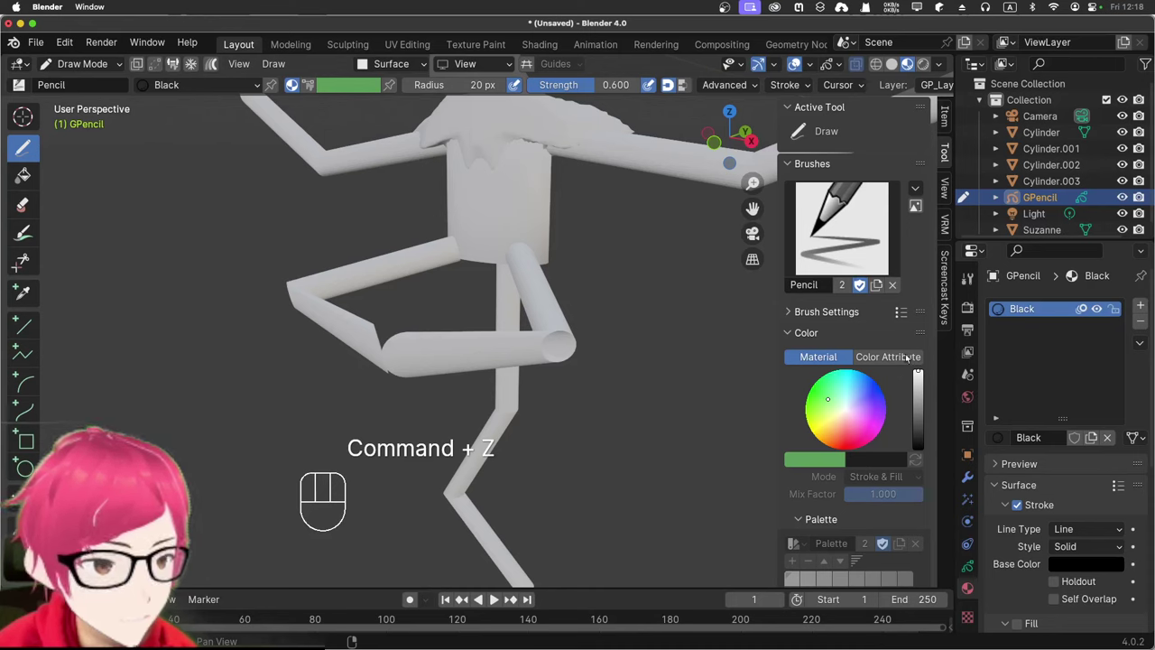
Step: Colour strokes by Color Attribute set to black and dab a first mark on the figure
{"action": "left_click", "coordinate": [889, 357]}
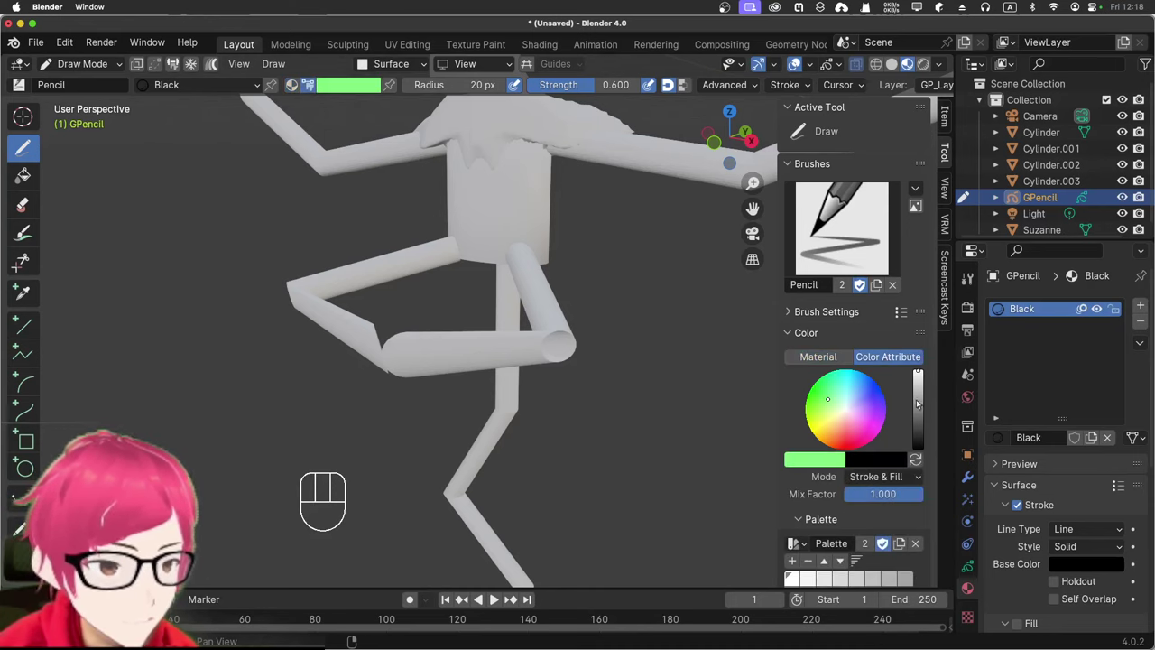
{"action": "left_click_drag", "start_coordinate": [920, 428], "coordinate": [912, 451]}
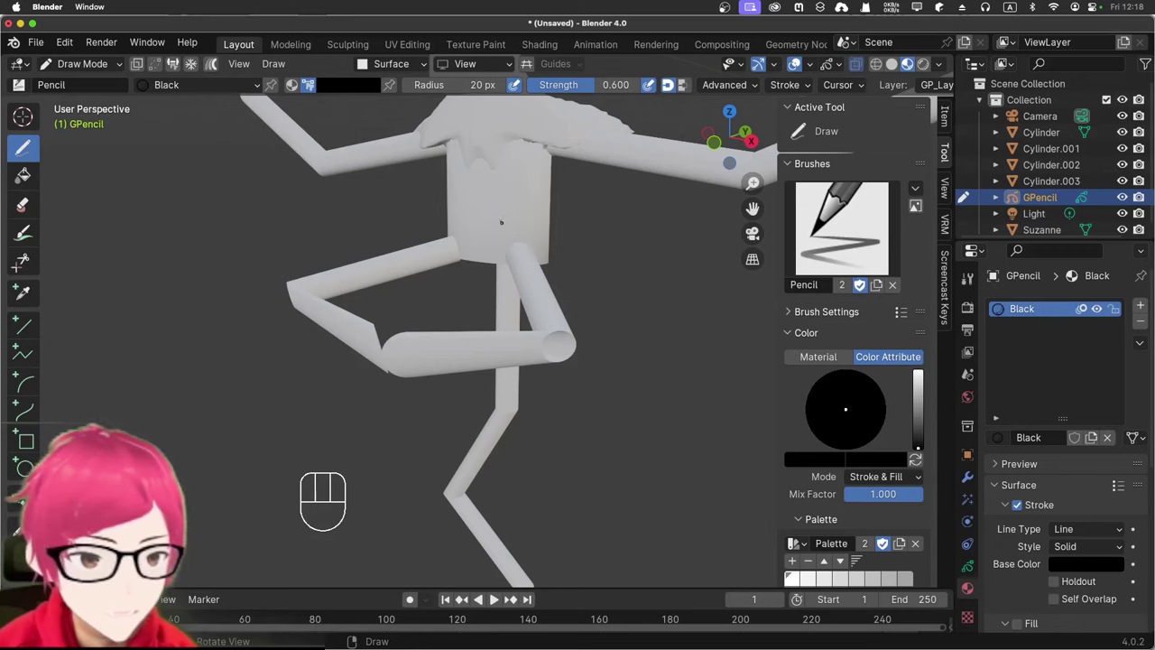
{"action": "left_click", "coordinate": [759, 228]}
Step: Undo the Ink Pen test strokes on the torso and orbit in close to the head and shoulders
{"action": "key", "text": "super+z"}
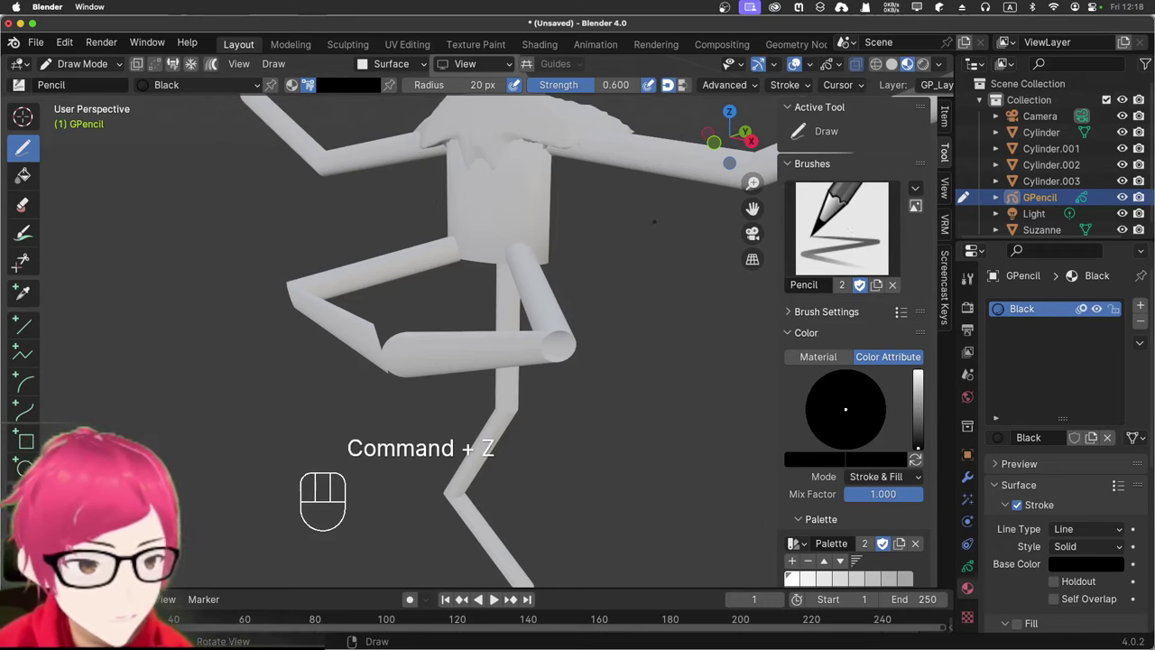
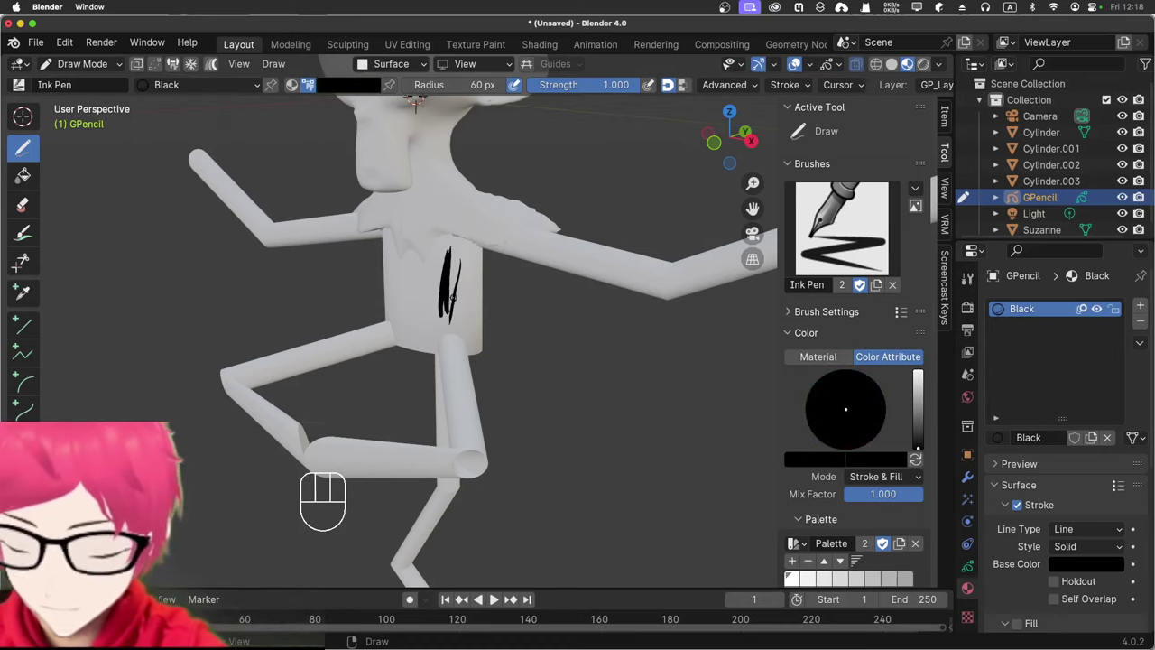
{"action": "key", "text": "super+z"}
{"action": "key", "text": "super+z"}
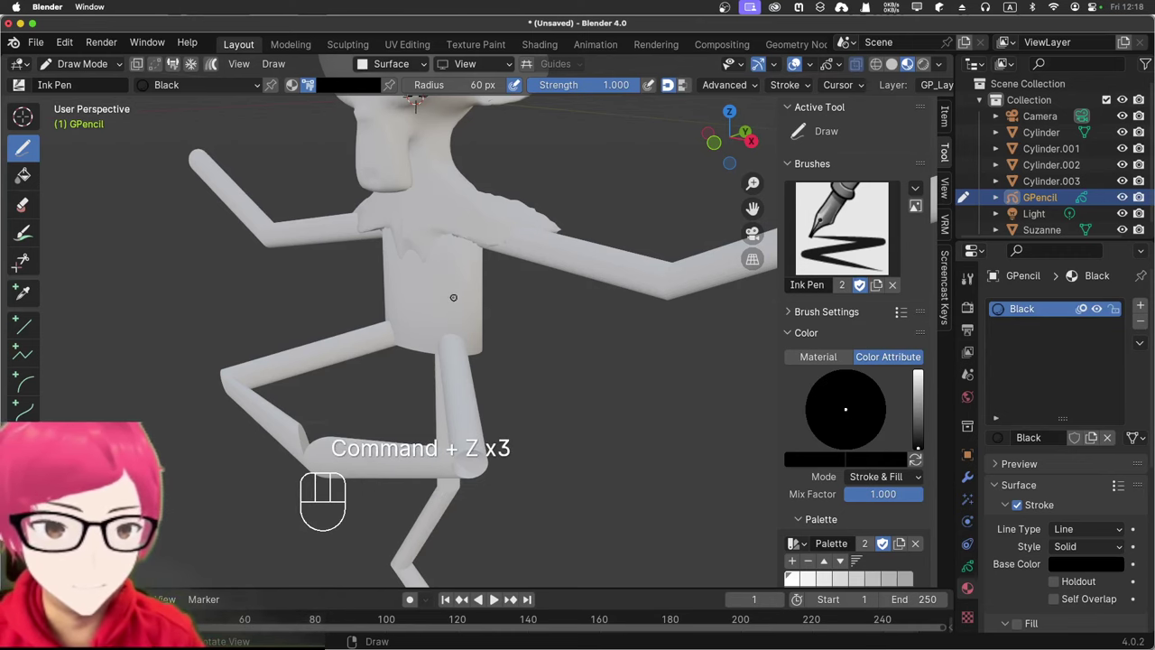
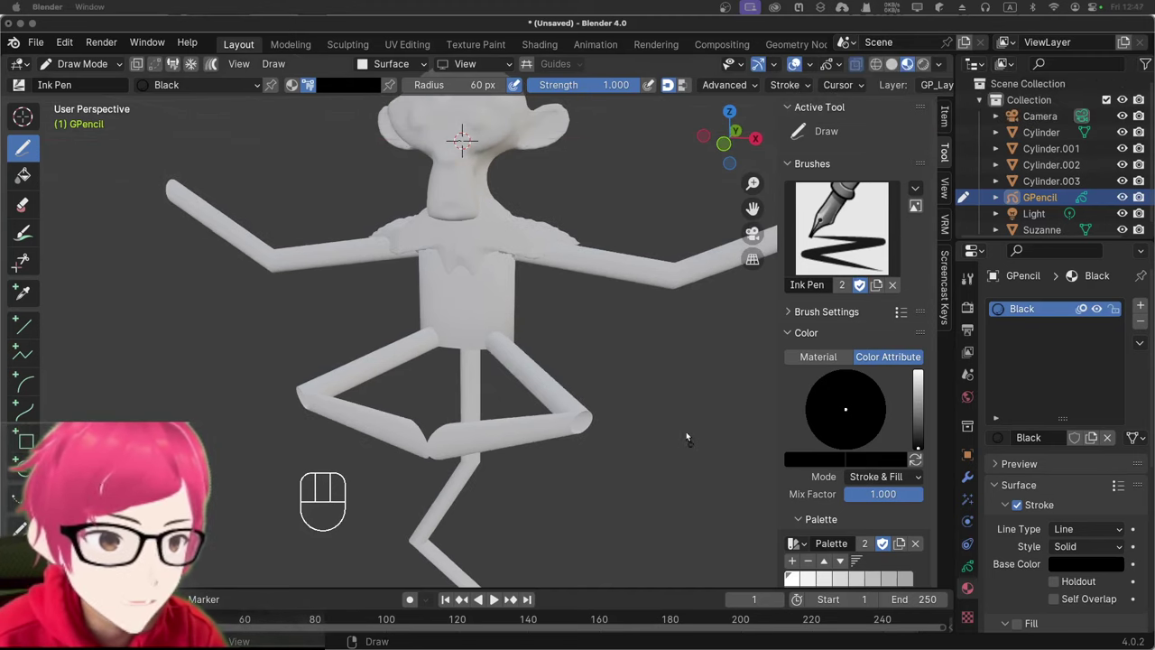
{"action": "left_click_drag", "start_coordinate": [679, 410], "coordinate": [667, 422]}
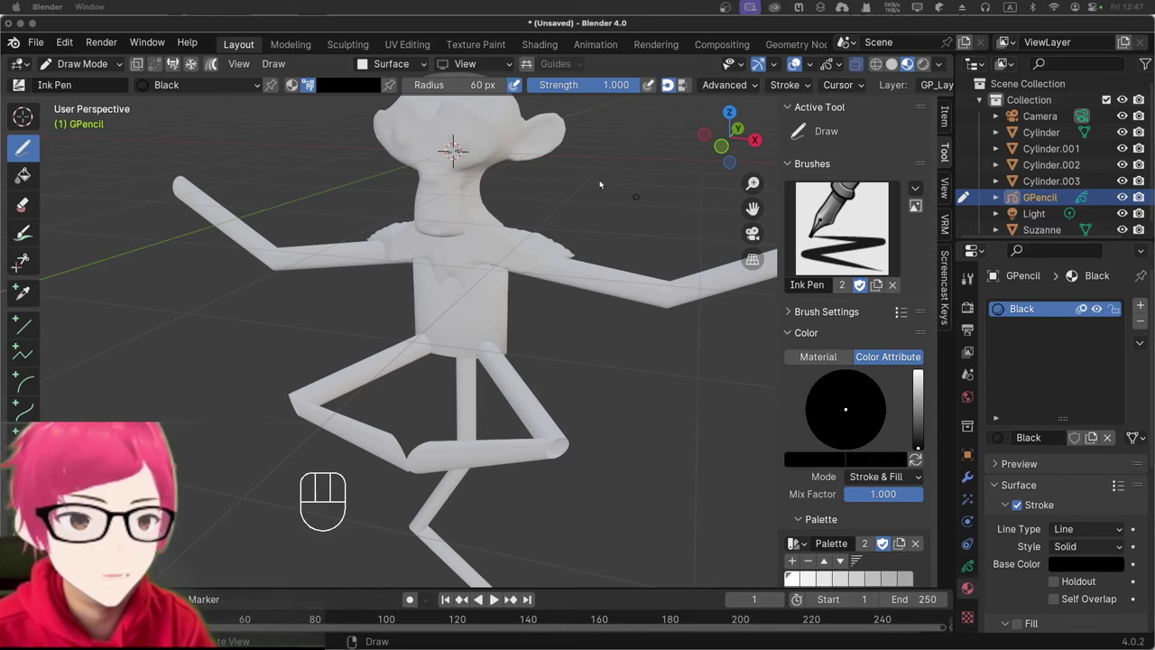
{"action": "left_click_drag", "start_coordinate": [584, 152], "coordinate": [579, 178]}
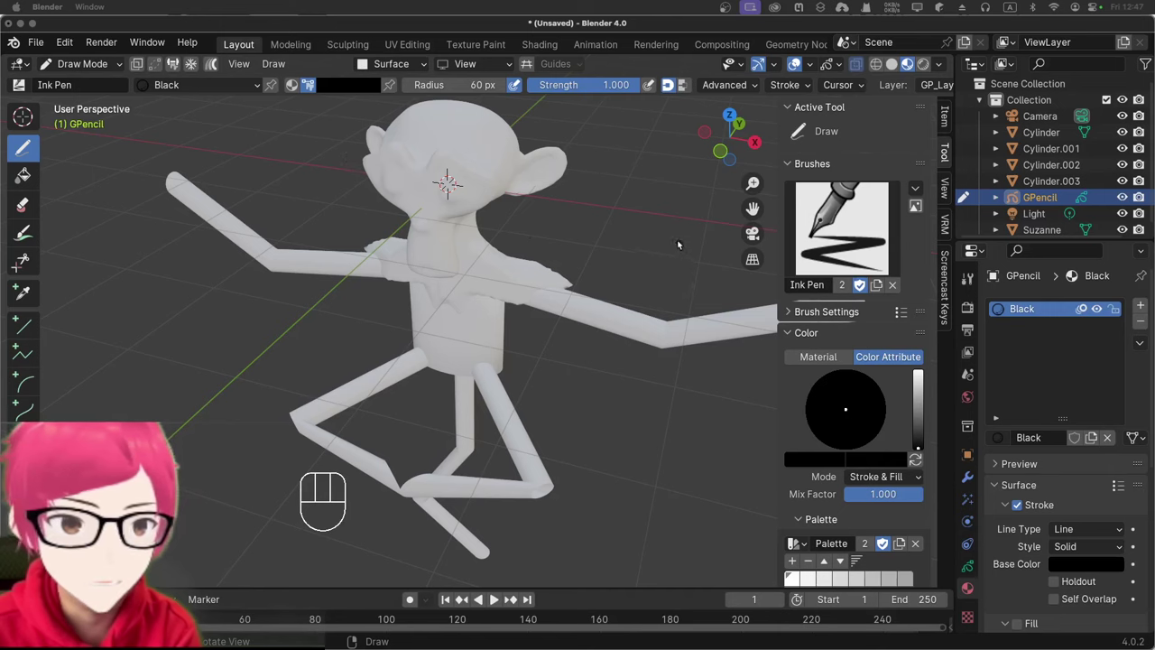
{"action": "left_click_drag", "start_coordinate": [602, 183], "coordinate": [616, 171]}
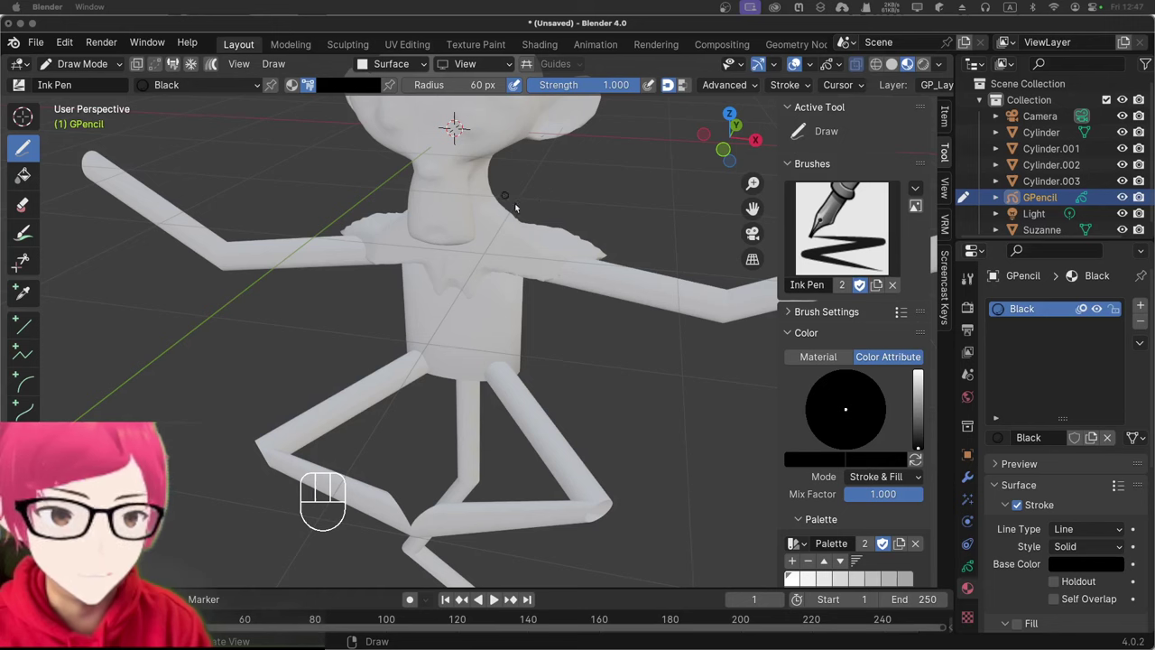
{"action": "left_click", "coordinate": [591, 199]}
Step: In Front Orthographic view, dab black ink into both of Suzanne's eyes with a larger brush
{"action": "key", "text": "KP_1"}
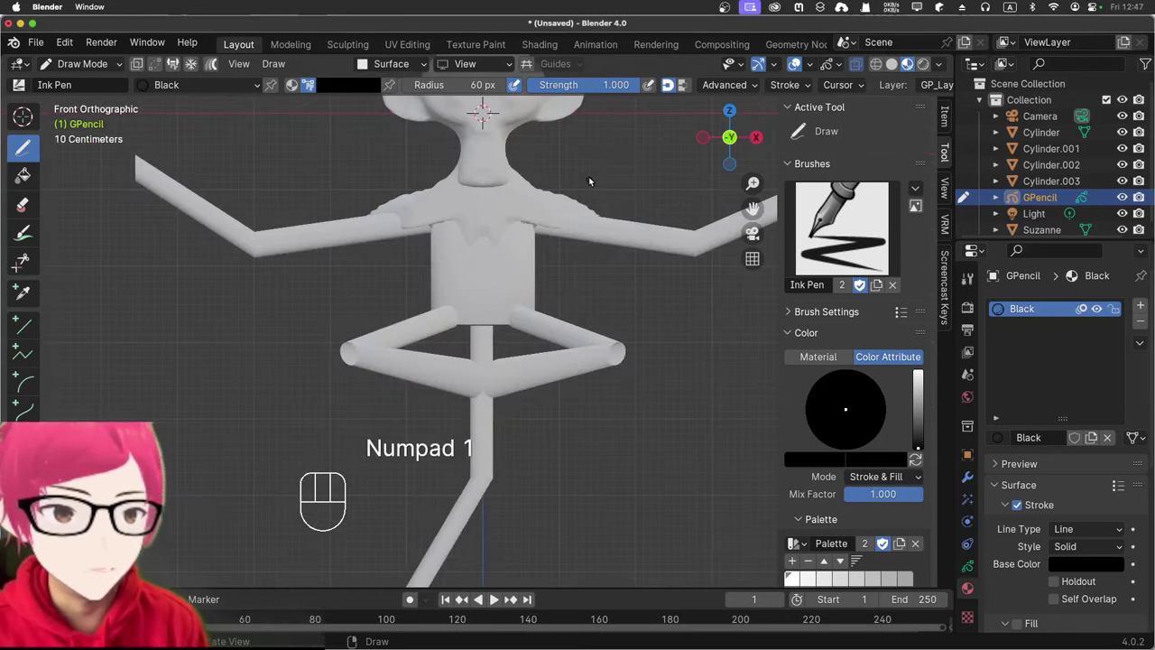
{"action": "left_click_drag", "start_coordinate": [591, 171], "coordinate": [570, 275]}
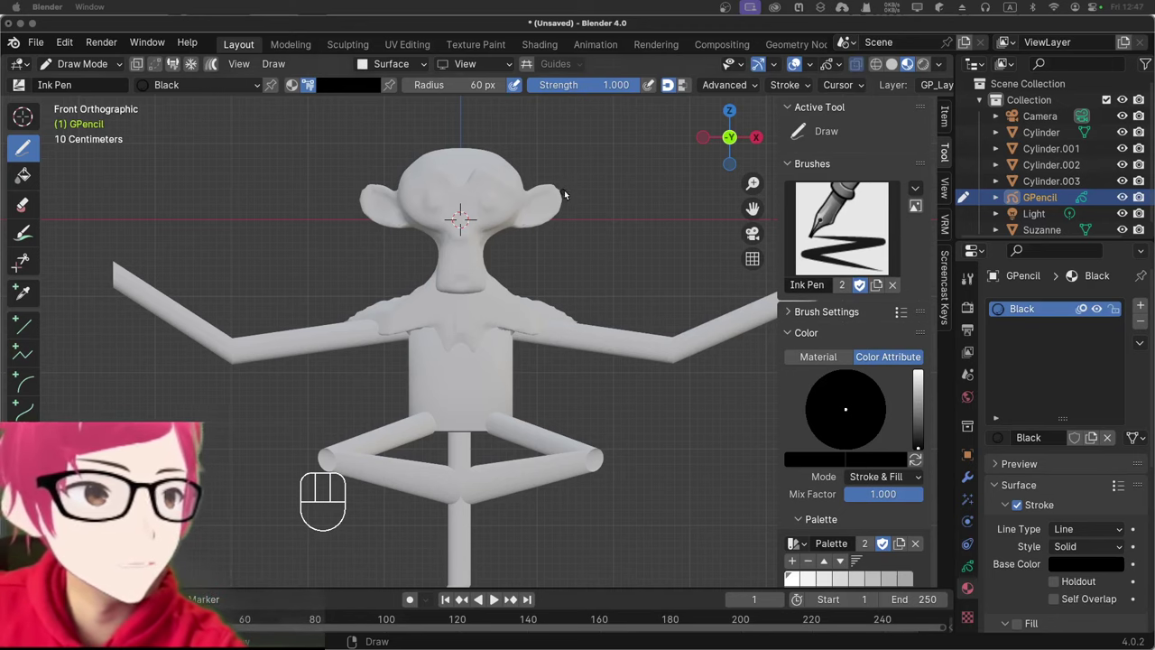
{"action": "left_click", "coordinate": [495, 207]}
{"action": "left_click", "coordinate": [497, 206]}
{"action": "left_click", "coordinate": [496, 208]}
{"action": "left_click", "coordinate": [497, 207]}
{"action": "left_click", "coordinate": [440, 207]}
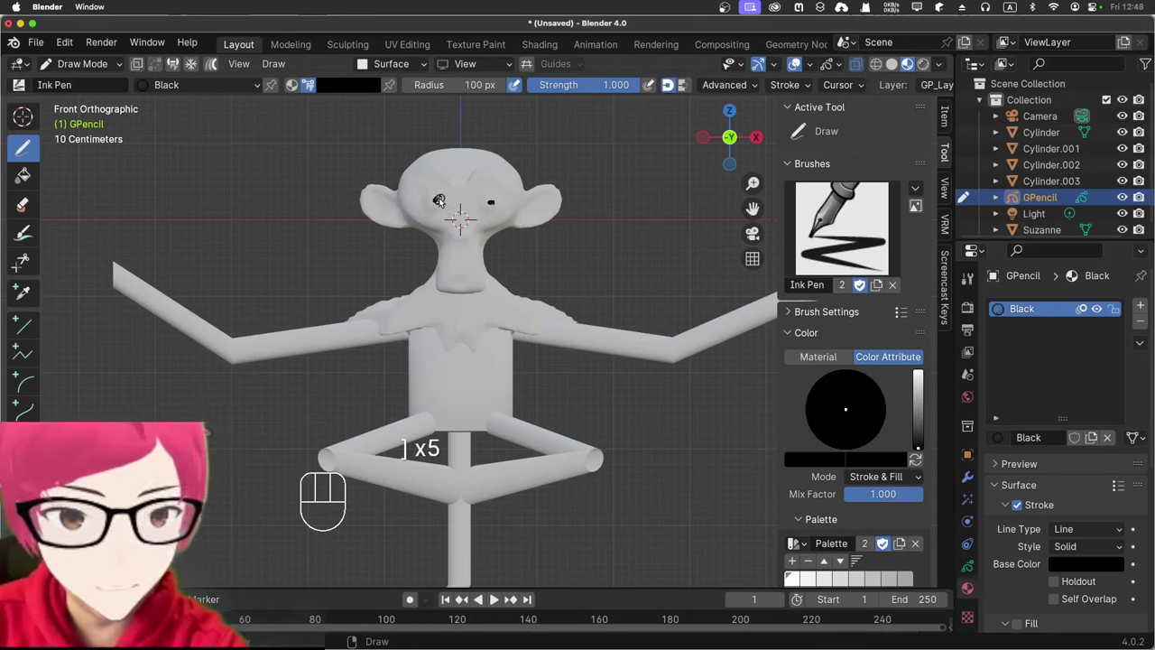
{"action": "key", "text": "]"}
{"action": "left_click", "coordinate": [443, 202]}
{"action": "left_click", "coordinate": [436, 206]}
{"action": "left_click_drag", "start_coordinate": [431, 201], "coordinate": [478, 193]}
{"action": "left_click", "coordinate": [494, 209]}
{"action": "left_click", "coordinate": [494, 202]}
{"action": "left_click", "coordinate": [489, 209]}
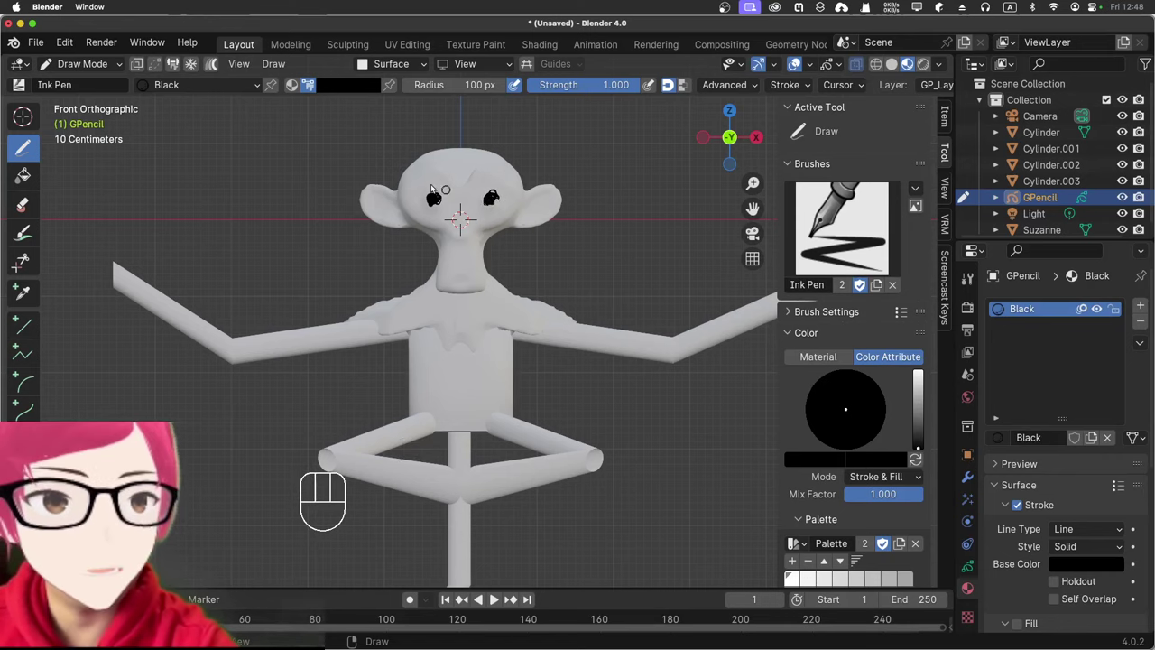
Step: Ink the heart-shaped face outline above the eyes and down both cheeks
{"action": "left_click_drag", "start_coordinate": [433, 176], "coordinate": [460, 179]}
{"action": "left_click_drag", "start_coordinate": [470, 187], "coordinate": [510, 165]}
{"action": "left_click_drag", "start_coordinate": [493, 170], "coordinate": [515, 210]}
{"action": "left_click_drag", "start_coordinate": [513, 213], "coordinate": [492, 228]}
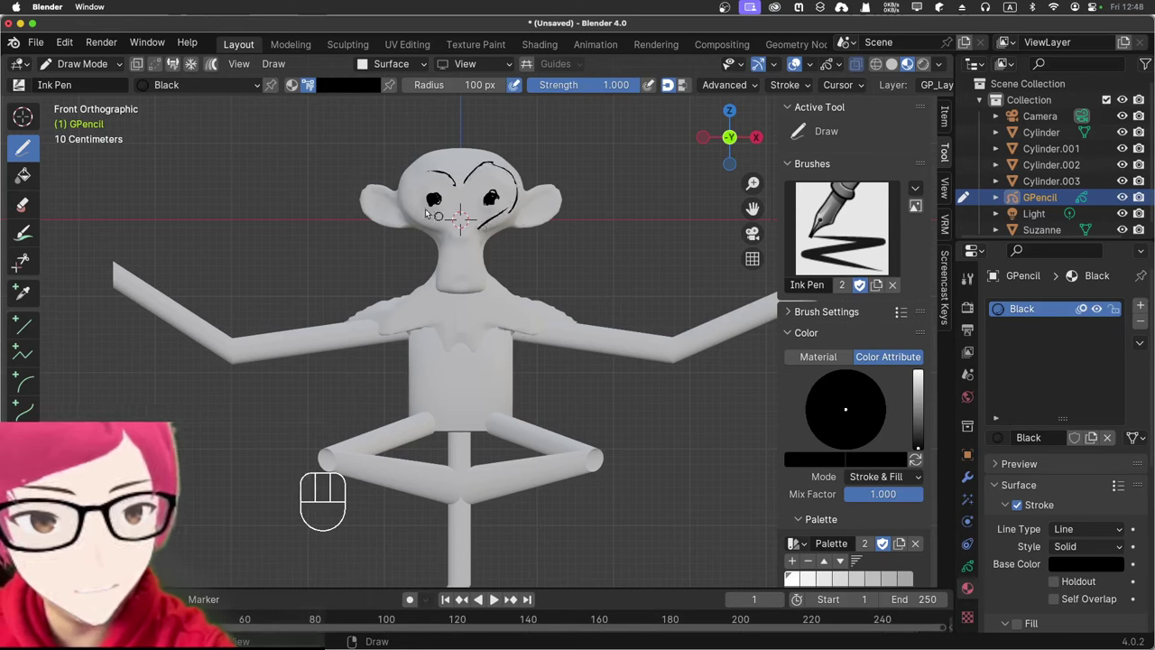
{"action": "left_click_drag", "start_coordinate": [431, 182], "coordinate": [450, 236]}
{"action": "left_click_drag", "start_coordinate": [434, 230], "coordinate": [458, 234]}
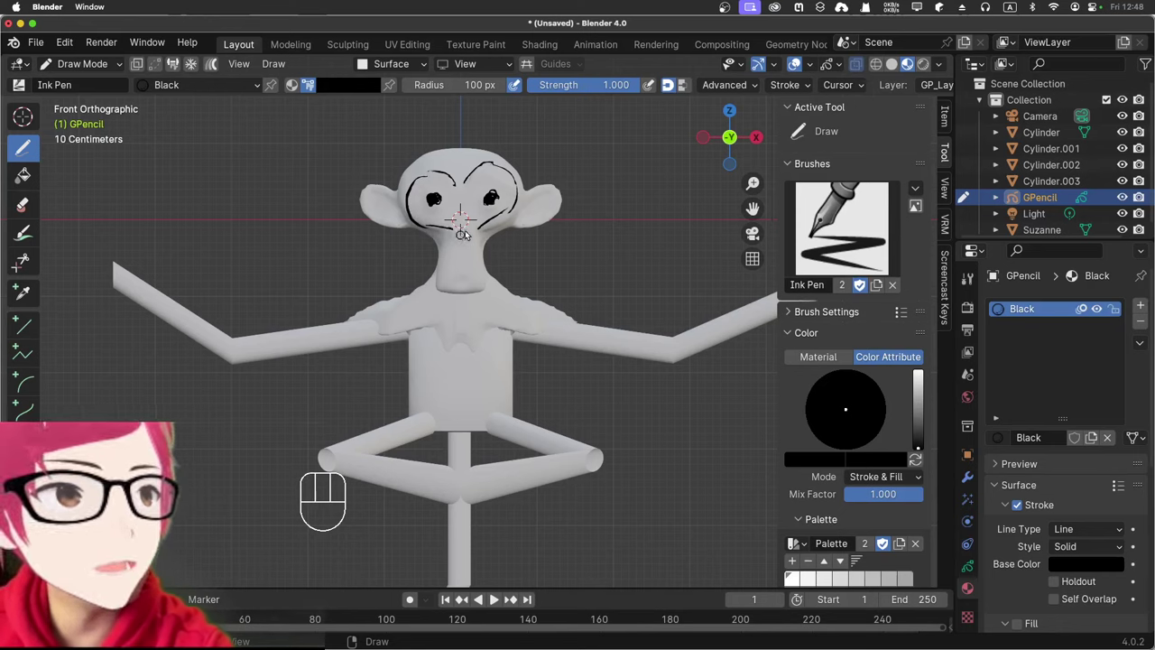
{"action": "left_click_drag", "start_coordinate": [457, 235], "coordinate": [468, 238]}
Step: Dot in the nose and ink the muzzle, chin and lower jaw lines
{"action": "left_click", "coordinate": [479, 238]}
{"action": "left_click", "coordinate": [481, 252]}
{"action": "left_click_drag", "start_coordinate": [451, 241], "coordinate": [452, 269]}
{"action": "left_click_drag", "start_coordinate": [477, 242], "coordinate": [474, 284]}
{"action": "left_click_drag", "start_coordinate": [449, 294], "coordinate": [469, 296]}
{"action": "left_click_drag", "start_coordinate": [451, 293], "coordinate": [477, 280]}
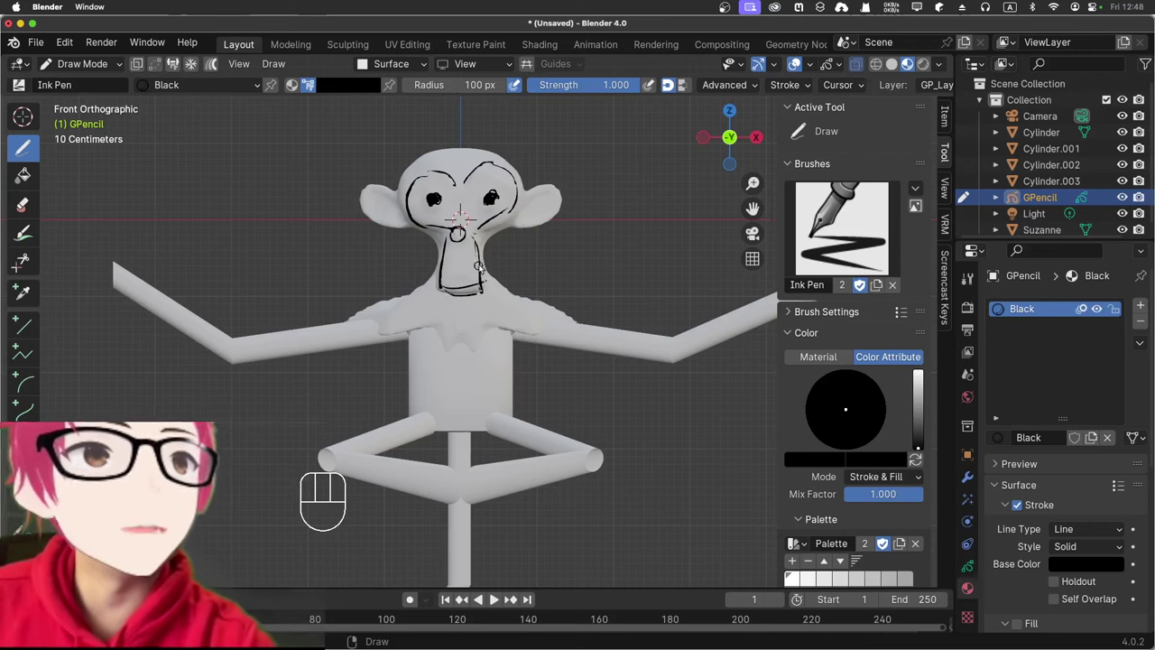
{"action": "left_click_drag", "start_coordinate": [459, 286], "coordinate": [468, 284]}
{"action": "left_click_drag", "start_coordinate": [458, 287], "coordinate": [469, 286]}
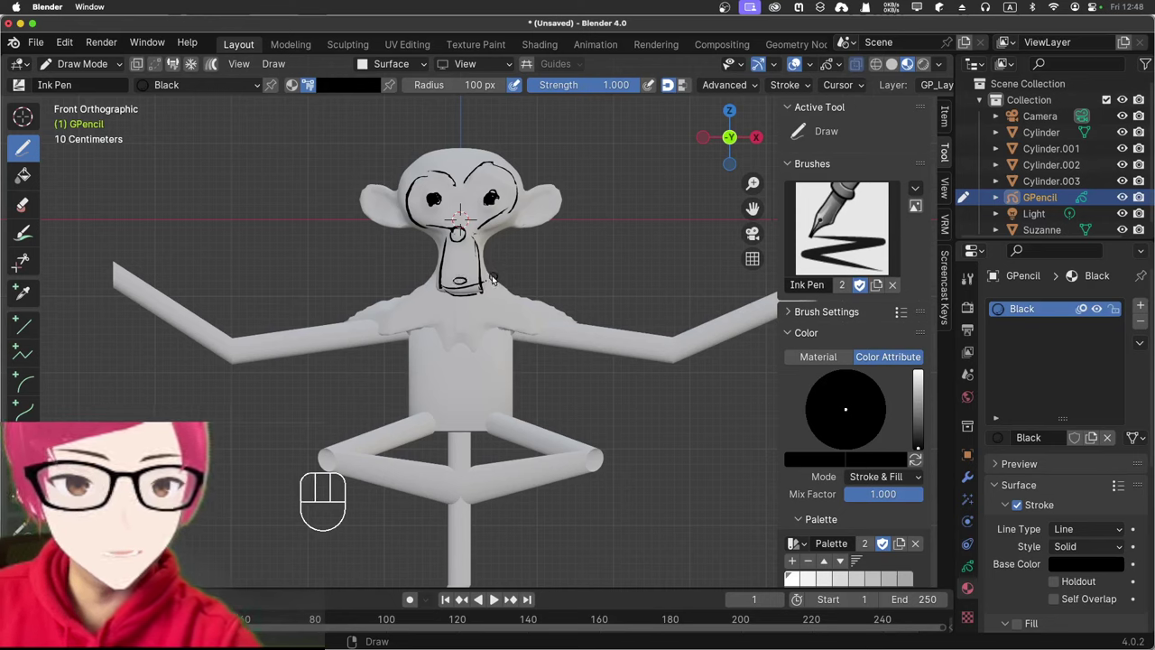
{"action": "left_click_drag", "start_coordinate": [426, 179], "coordinate": [448, 172]}
{"action": "left_click_drag", "start_coordinate": [433, 173], "coordinate": [459, 179]}
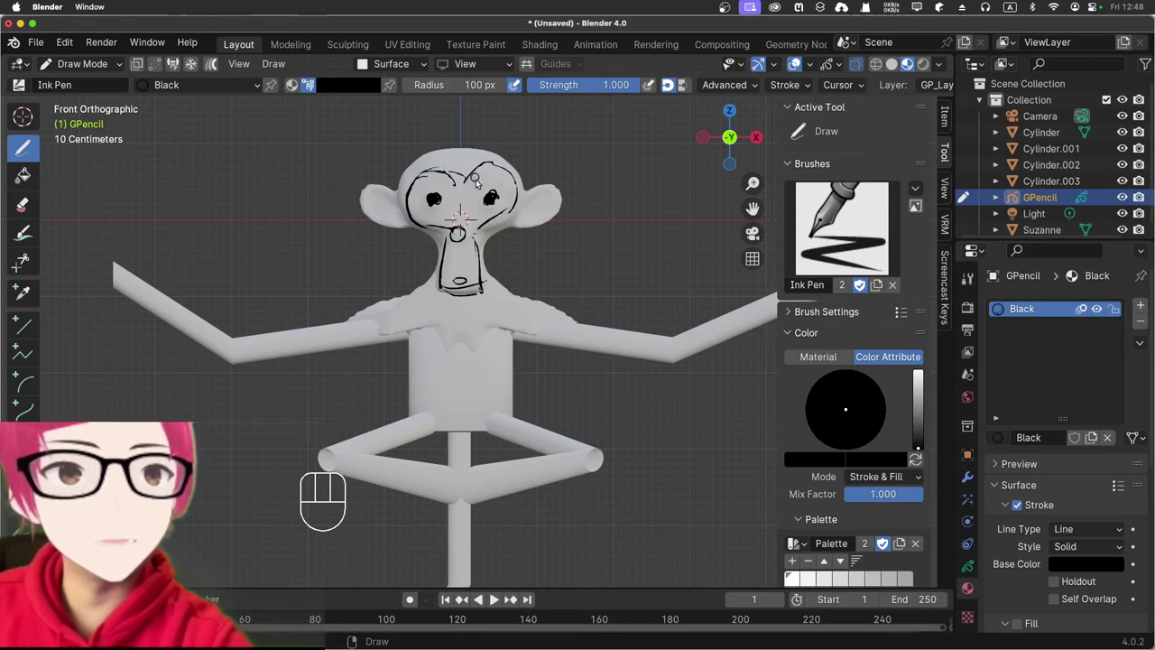
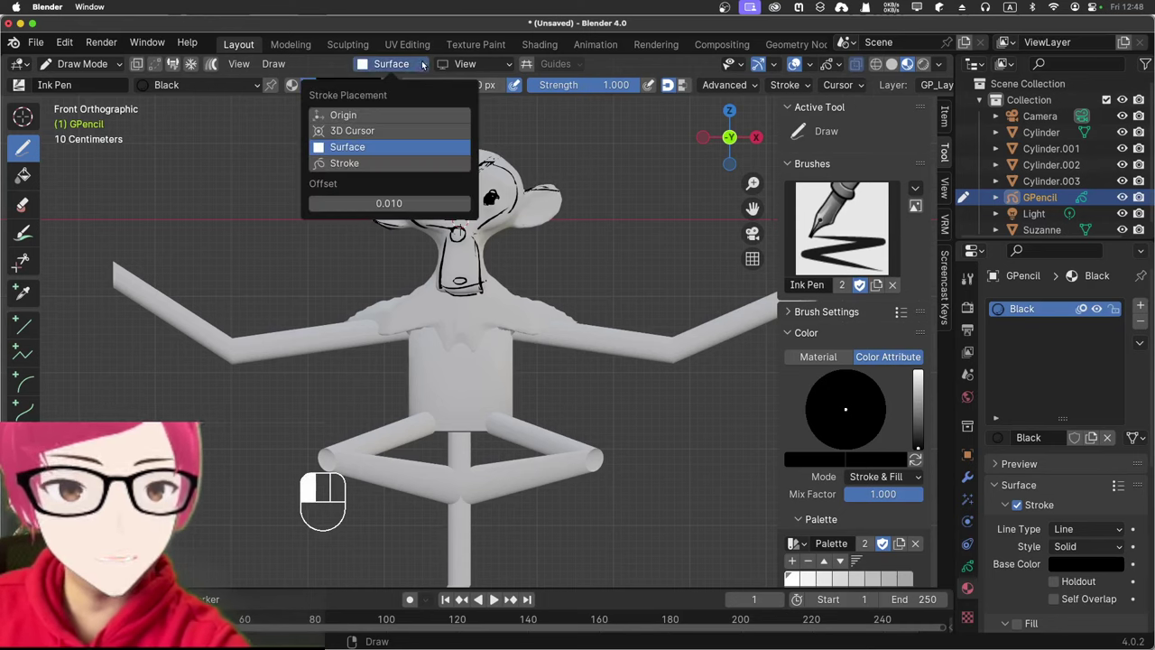
Step: Keep Grease Pencil strokes projected onto the figure's surface before inking
{"action": "left_click", "coordinate": [519, 84]}
{"action": "double_click", "coordinate": [519, 84]}
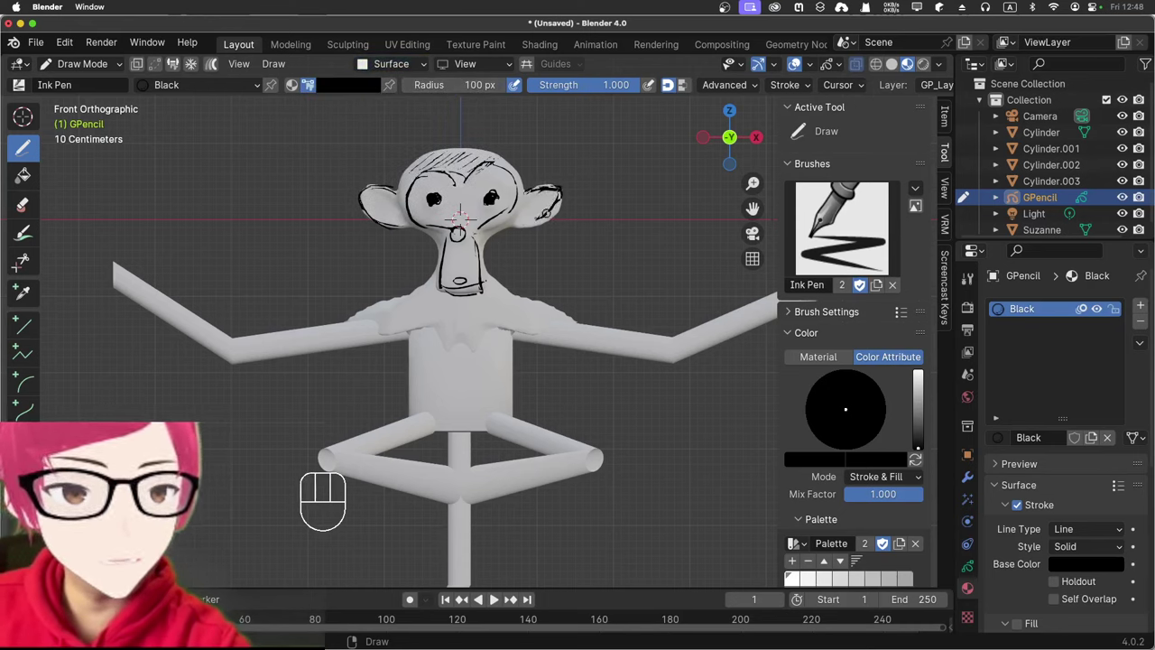
{"action": "left_click", "coordinate": [519, 84]}
{"action": "double_click", "coordinate": [519, 84]}
{"action": "left_click", "coordinate": [519, 84]}
{"action": "left_click", "coordinate": [519, 84]}
Step: Ink black outline strokes and short marks over the figure's head and face
{"action": "left_click", "coordinate": [519, 83]}
{"action": "left_click", "coordinate": [519, 84]}
{"action": "double_click", "coordinate": [519, 84]}
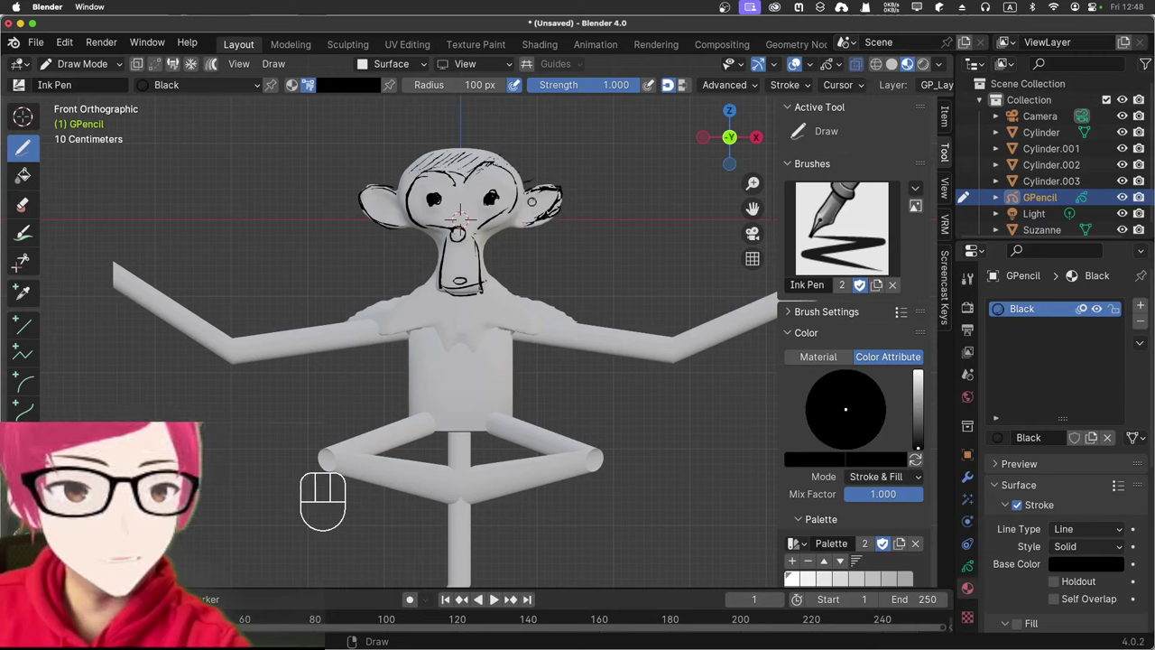
{"action": "left_click", "coordinate": [519, 84]}
{"action": "left_click", "coordinate": [519, 84]}
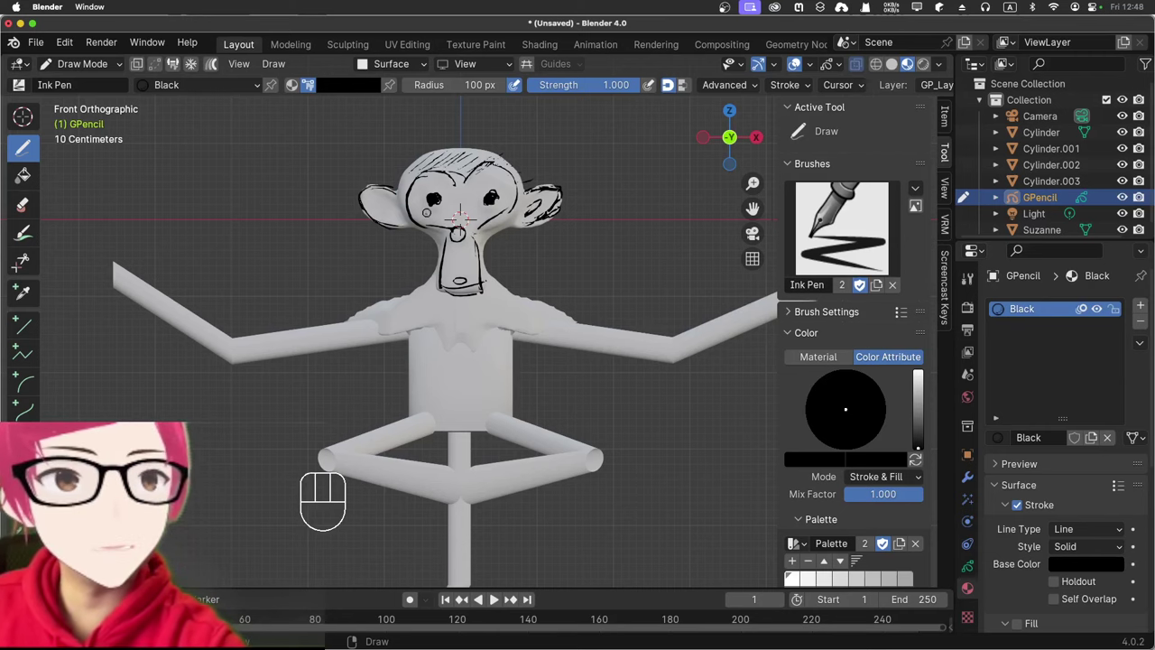
{"action": "left_click", "coordinate": [519, 84]}
{"action": "left_click", "coordinate": [519, 84]}
{"action": "left_click", "coordinate": [519, 84]}
{"action": "left_click", "coordinate": [519, 83]}
{"action": "left_click", "coordinate": [519, 84]}
{"action": "left_click", "coordinate": [519, 84]}
{"action": "left_click", "coordinate": [519, 84]}
{"action": "left_click", "coordinate": [519, 84]}
{"action": "left_click", "coordinate": [519, 84]}
{"action": "left_click", "coordinate": [519, 84]}
{"action": "left_click", "coordinate": [519, 84]}
{"action": "left_click", "coordinate": [519, 84]}
{"action": "left_click", "coordinate": [519, 84]}
{"action": "left_click", "coordinate": [519, 84]}
{"action": "left_click", "coordinate": [519, 84]}
{"action": "left_click", "coordinate": [519, 84]}
{"action": "left_click", "coordinate": [519, 84]}
{"action": "left_click", "coordinate": [519, 84]}
{"action": "left_click", "coordinate": [519, 83]}
{"action": "left_click", "coordinate": [519, 84]}
{"action": "left_click", "coordinate": [519, 84]}
{"action": "double_click", "coordinate": [518, 84]}
{"action": "left_click", "coordinate": [519, 84]}
{"action": "left_click", "coordinate": [519, 84]}
{"action": "left_click", "coordinate": [519, 84]}
{"action": "double_click", "coordinate": [519, 84]}
Step: Ink strokes along the shoulders and down both arms
{"action": "left_click", "coordinate": [519, 84]}
{"action": "left_click", "coordinate": [519, 84]}
{"action": "left_click", "coordinate": [519, 84]}
{"action": "left_click", "coordinate": [519, 84]}
{"action": "left_click", "coordinate": [519, 84]}
{"action": "left_click", "coordinate": [519, 84]}
{"action": "left_click", "coordinate": [519, 84]}
{"action": "left_click", "coordinate": [519, 84]}
{"action": "left_click", "coordinate": [519, 84]}
{"action": "left_click", "coordinate": [518, 84]}
{"action": "left_click", "coordinate": [519, 84]}
{"action": "double_click", "coordinate": [519, 84]}
{"action": "double_click", "coordinate": [519, 84]}
{"action": "left_click", "coordinate": [519, 84]}
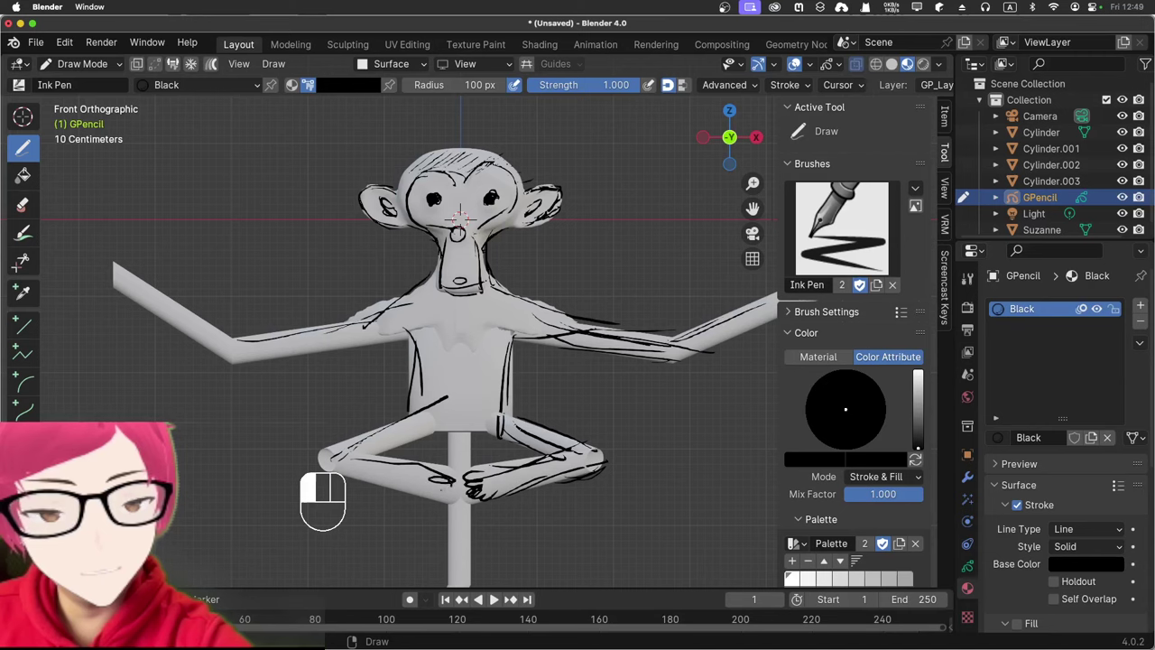
{"action": "left_click", "coordinate": [519, 84]}
{"action": "double_click", "coordinate": [519, 84]}
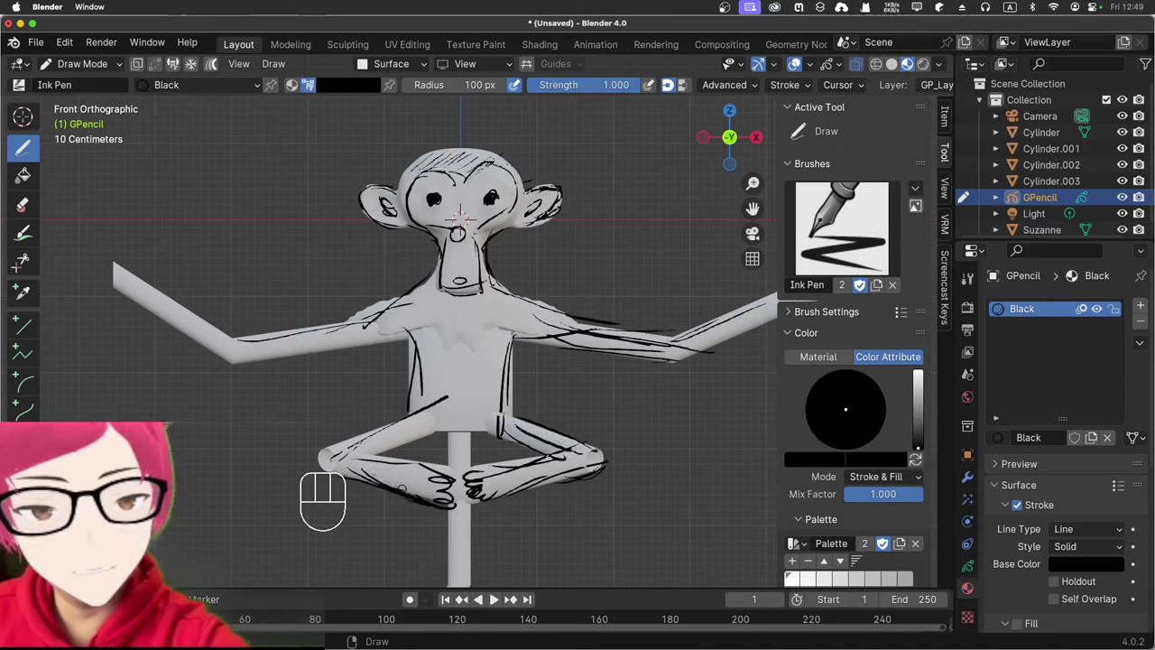
{"action": "double_click", "coordinate": [519, 84]}
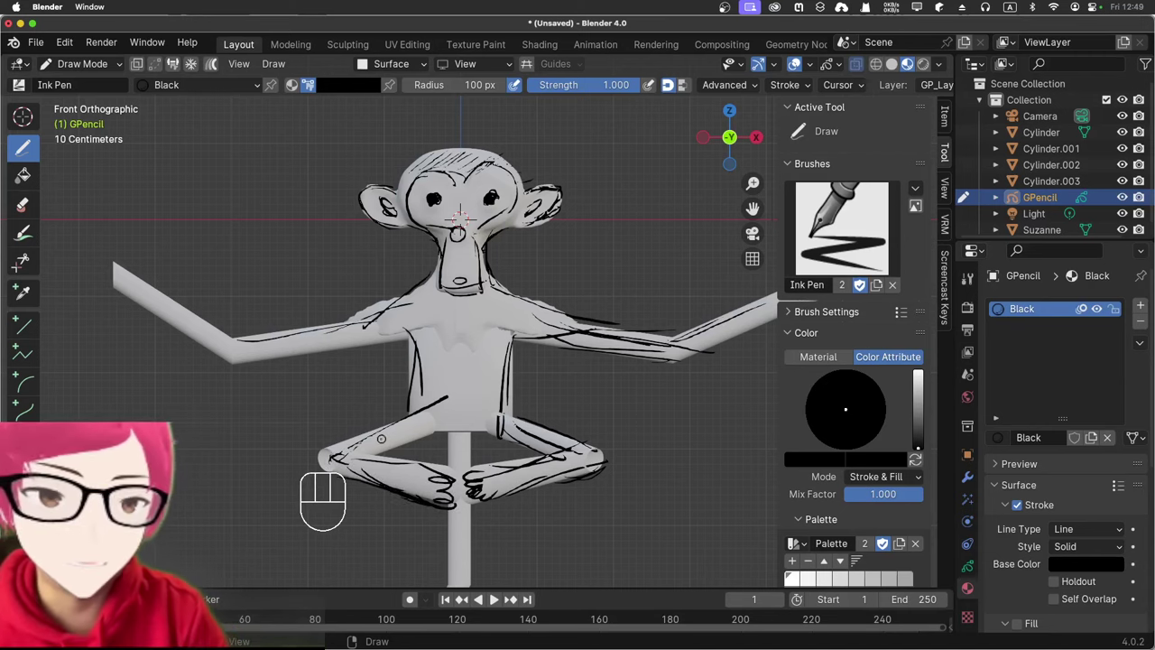
Step: Ink outline and hatching strokes over the torso, orbiting to continue
{"action": "left_click_drag", "start_coordinate": [519, 84], "coordinate": [519, 84]}
{"action": "left_click", "coordinate": [519, 84]}
{"action": "double_click", "coordinate": [518, 84]}
{"action": "left_click", "coordinate": [519, 84]}
{"action": "left_click", "coordinate": [519, 84]}
{"action": "middle_click", "coordinate": [519, 84]}
{"action": "left_click", "coordinate": [518, 84]}
{"action": "double_click", "coordinate": [519, 84]}
{"action": "middle_click", "coordinate": [519, 84]}
{"action": "left_click_drag", "start_coordinate": [519, 84], "coordinate": [519, 84]}
Step: Ink strokes along the raised arm
{"action": "left_click", "coordinate": [519, 83]}
{"action": "left_click", "coordinate": [519, 84]}
{"action": "left_click", "coordinate": [519, 84]}
{"action": "double_click", "coordinate": [519, 84]}
{"action": "left_click_drag", "start_coordinate": [519, 84], "coordinate": [519, 84]}
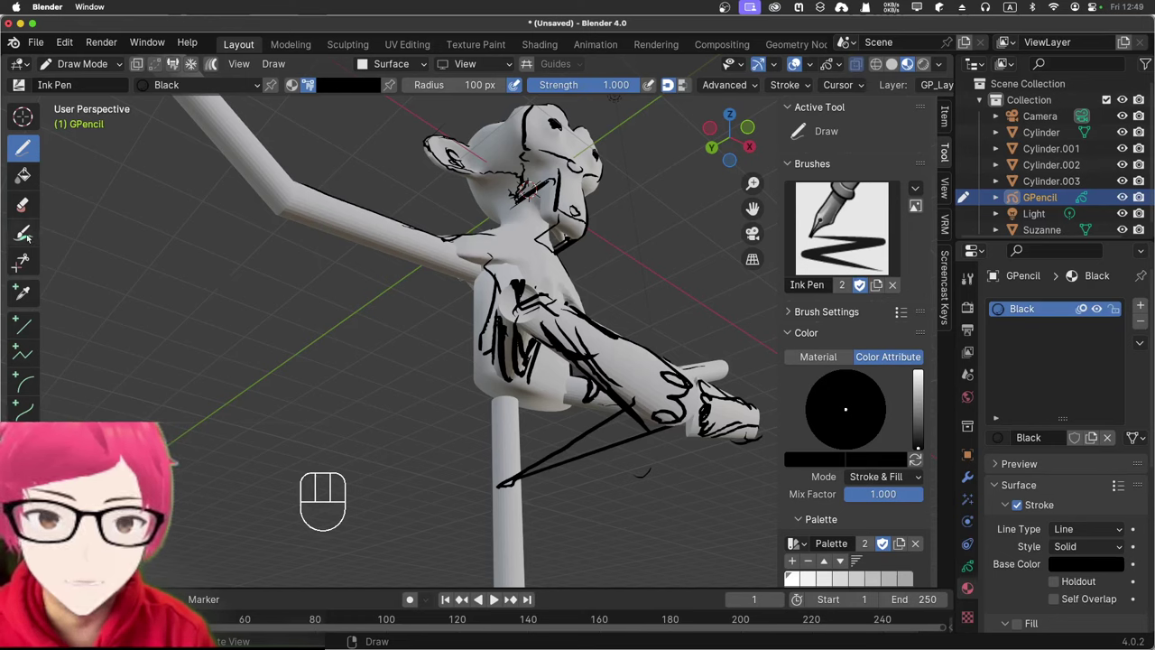
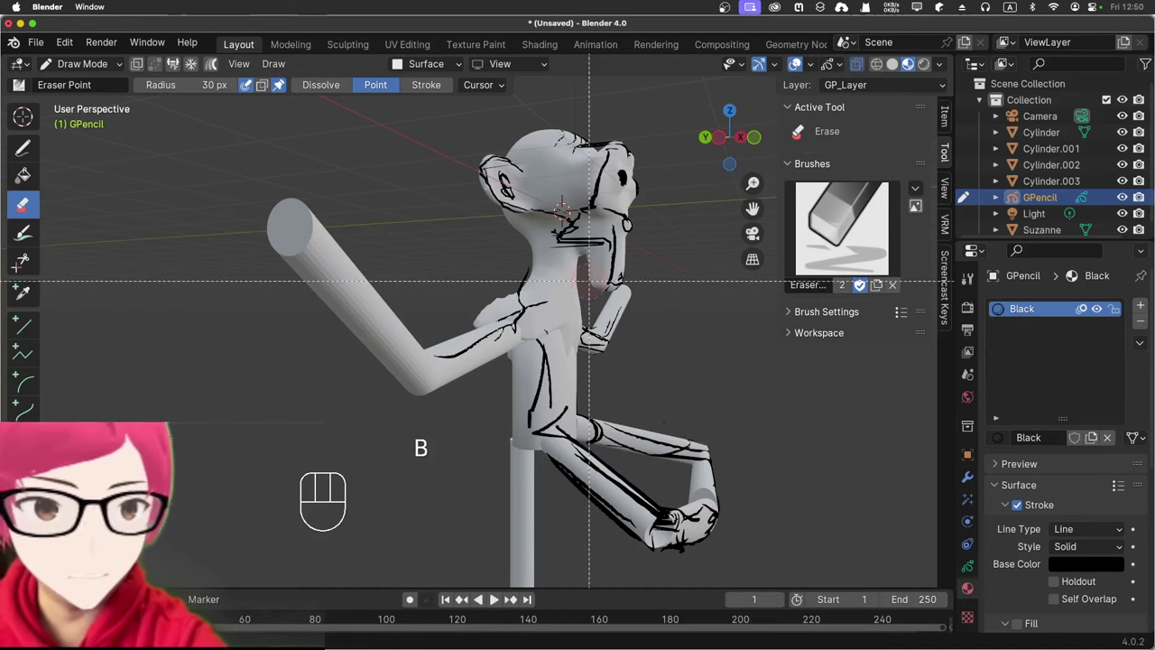
Step: Ink lines down the chest and torso from the front view
{"action": "key", "text": "b"}
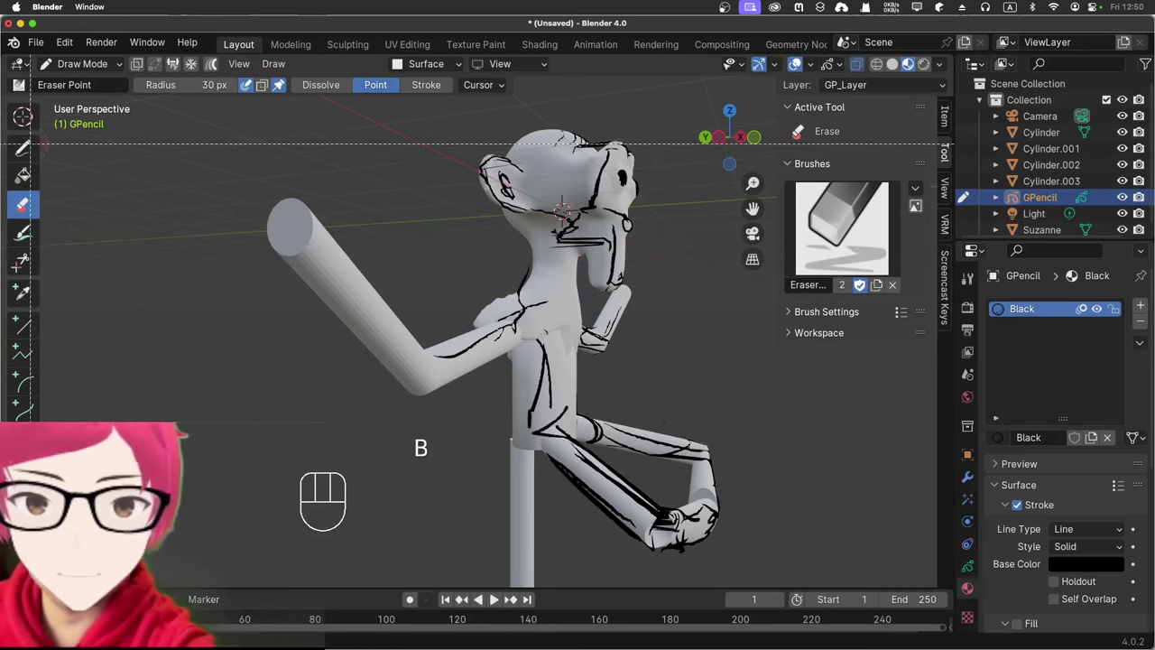
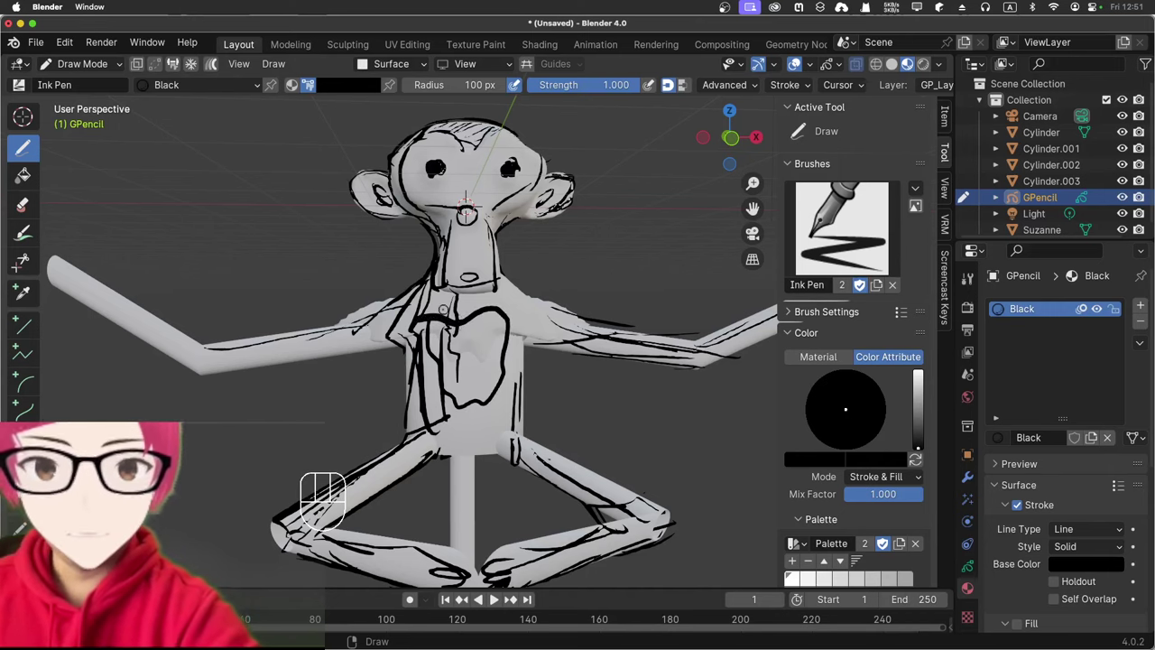
Step: Erase part of the chest ink, resume inking Suzanne's outlines and eyes, then pick the point eraser
{"action": "left_click", "coordinate": [19, 205]}
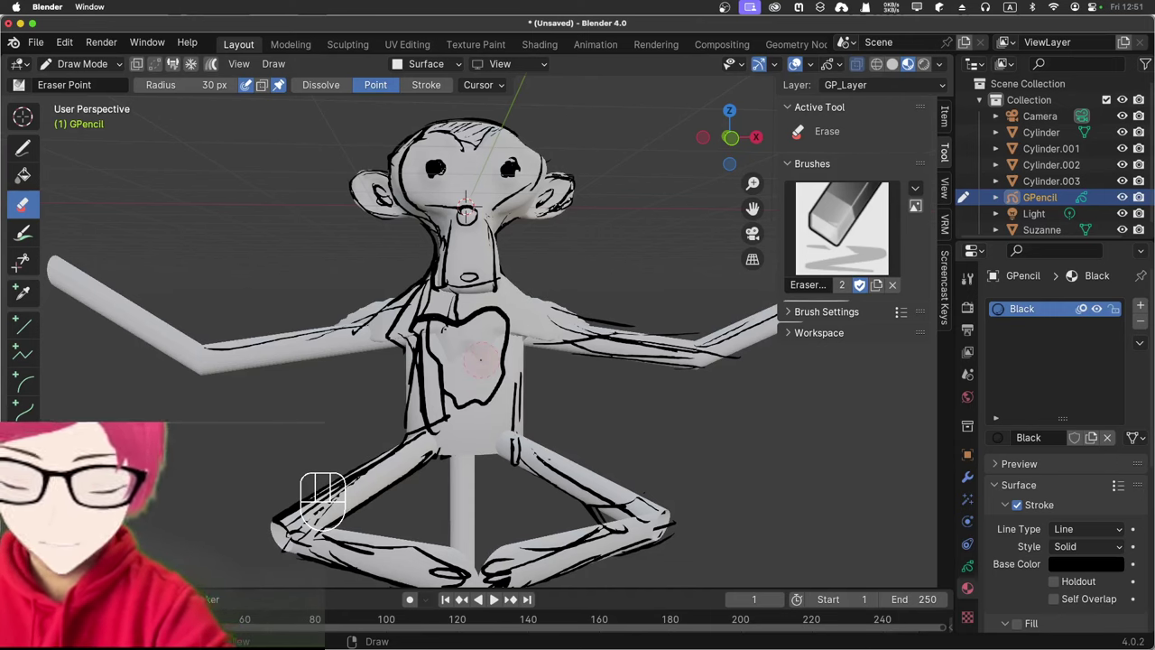
{"action": "left_click", "coordinate": [34, 154]}
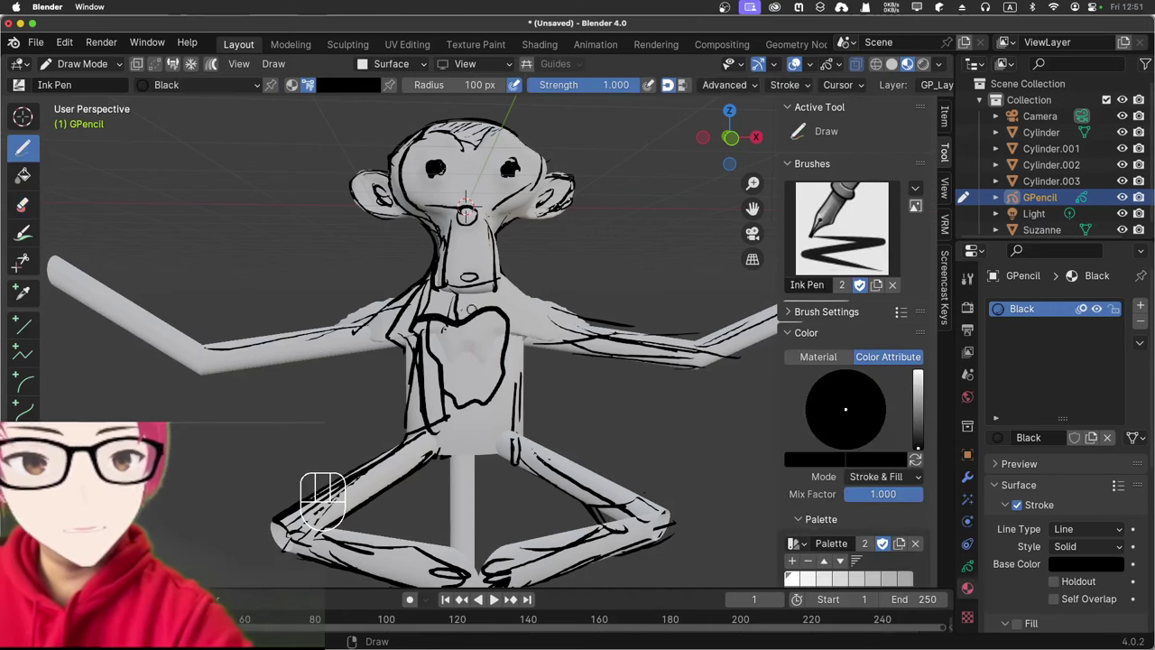
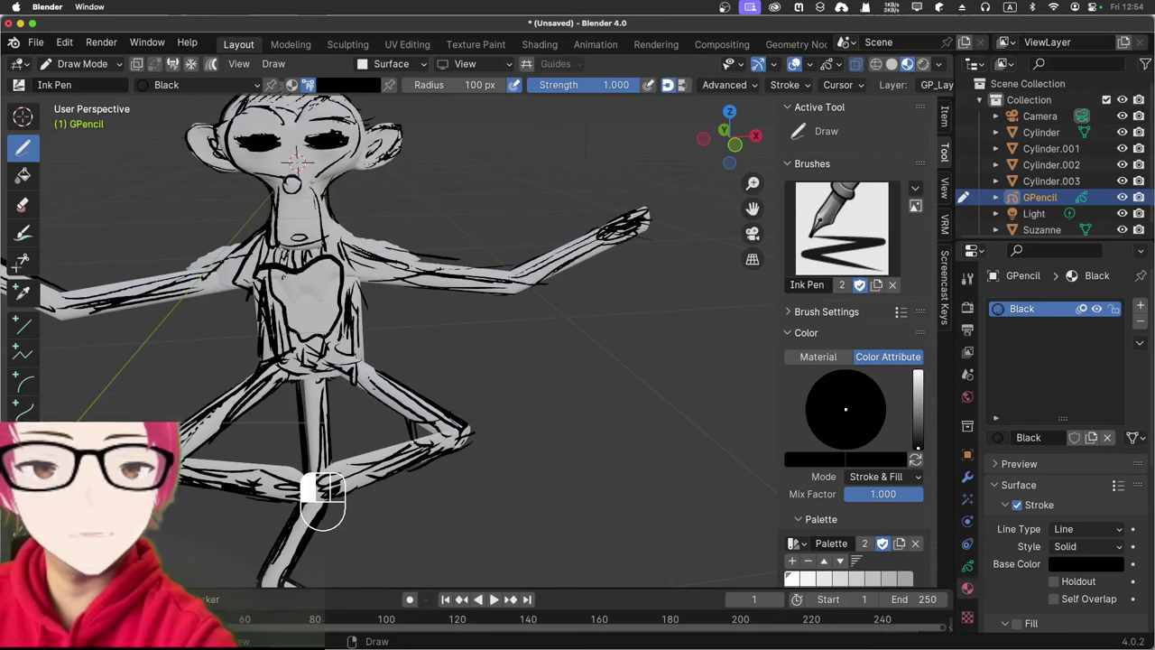
{"action": "left_click", "coordinate": [19, 205]}
{"action": "left_click", "coordinate": [19, 205]}
{"action": "left_click", "coordinate": [19, 205]}
{"action": "double_click", "coordinate": [19, 205]}
{"action": "left_click", "coordinate": [19, 205]}
{"action": "double_click", "coordinate": [19, 204]}
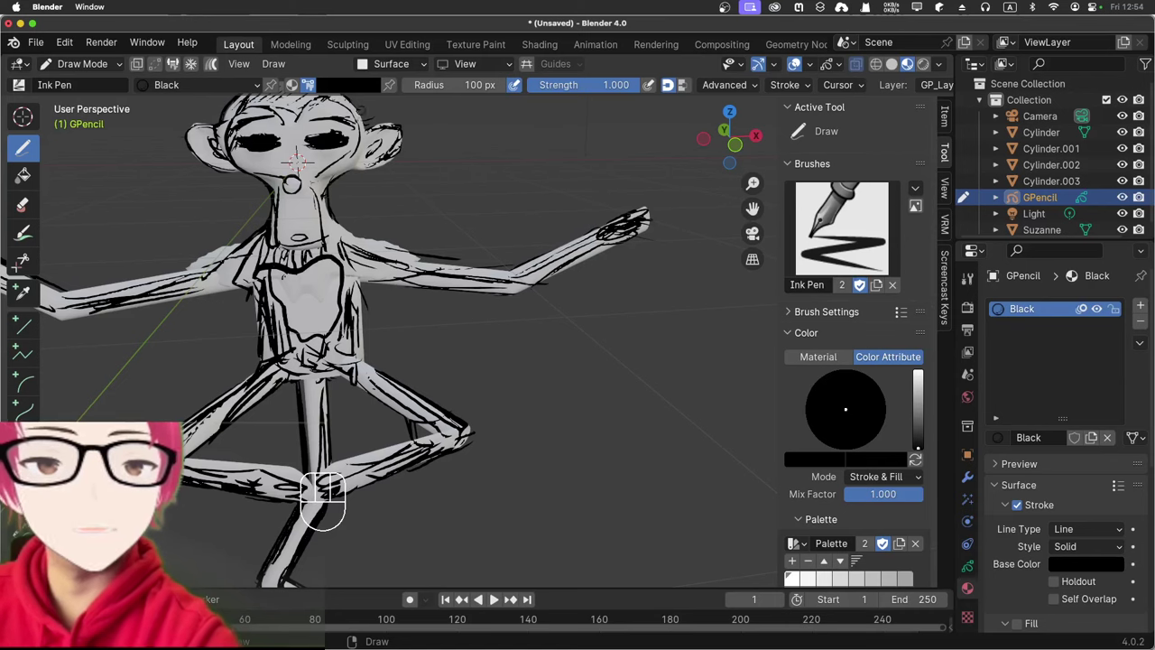
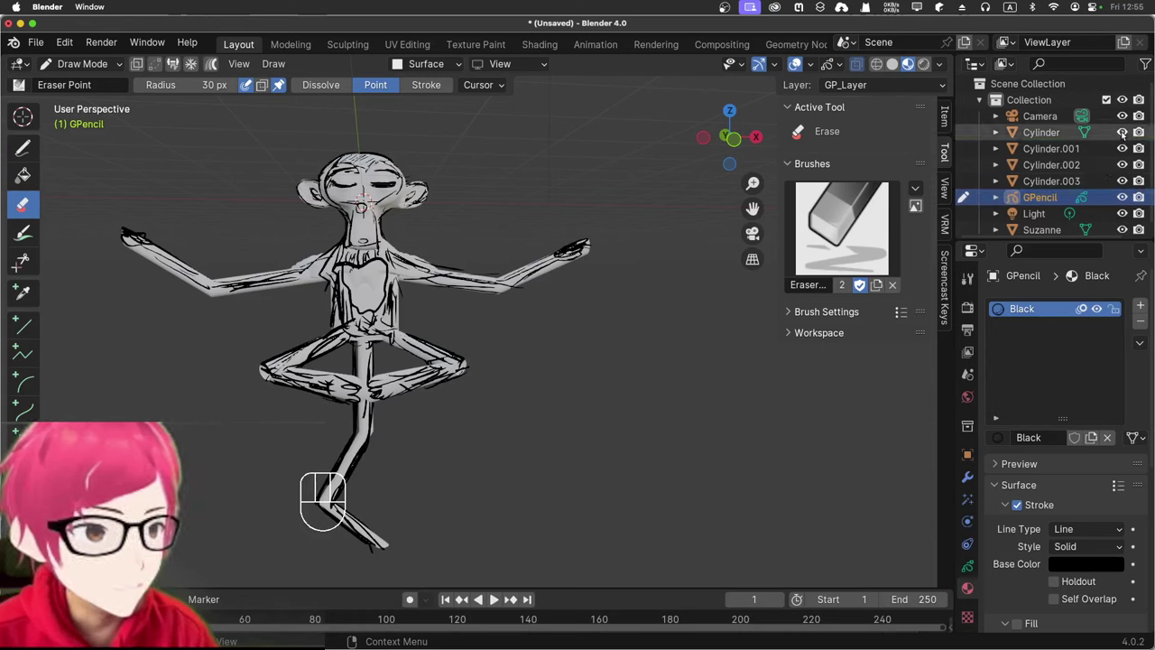
Step: Hide the four cylinder meshes so only ink strokes show, and open the Viewport Shading options
{"action": "left_click", "coordinate": [1128, 136]}
{"action": "left_click", "coordinate": [1130, 155]}
{"action": "left_click", "coordinate": [1125, 169]}
{"action": "left_click", "coordinate": [1125, 184]}
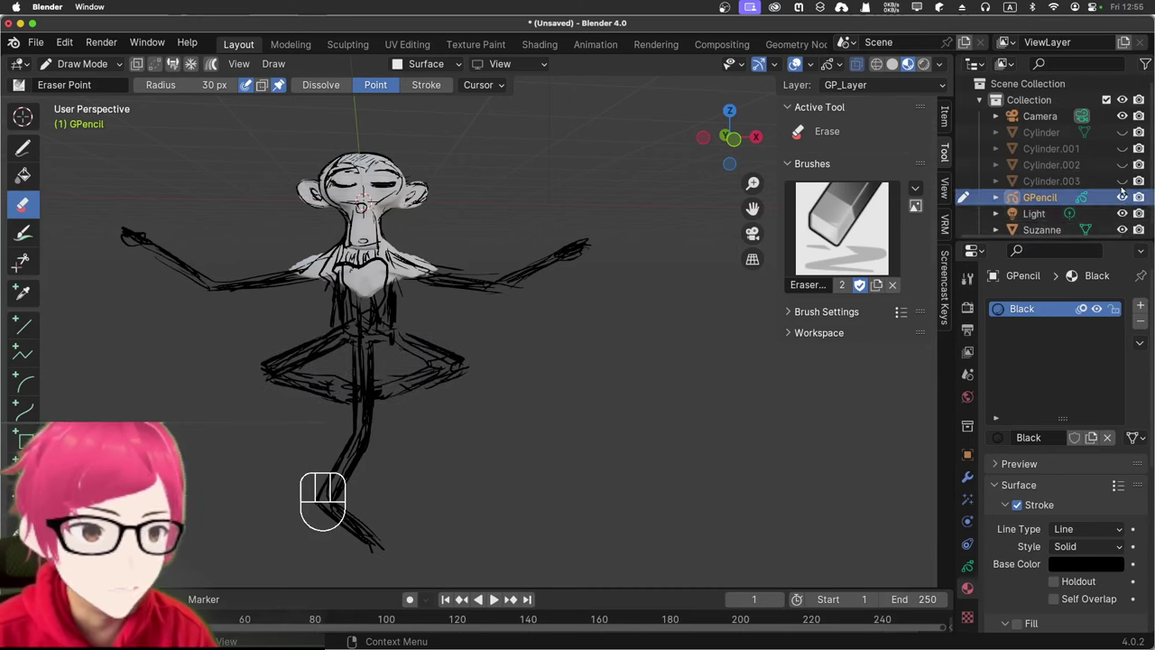
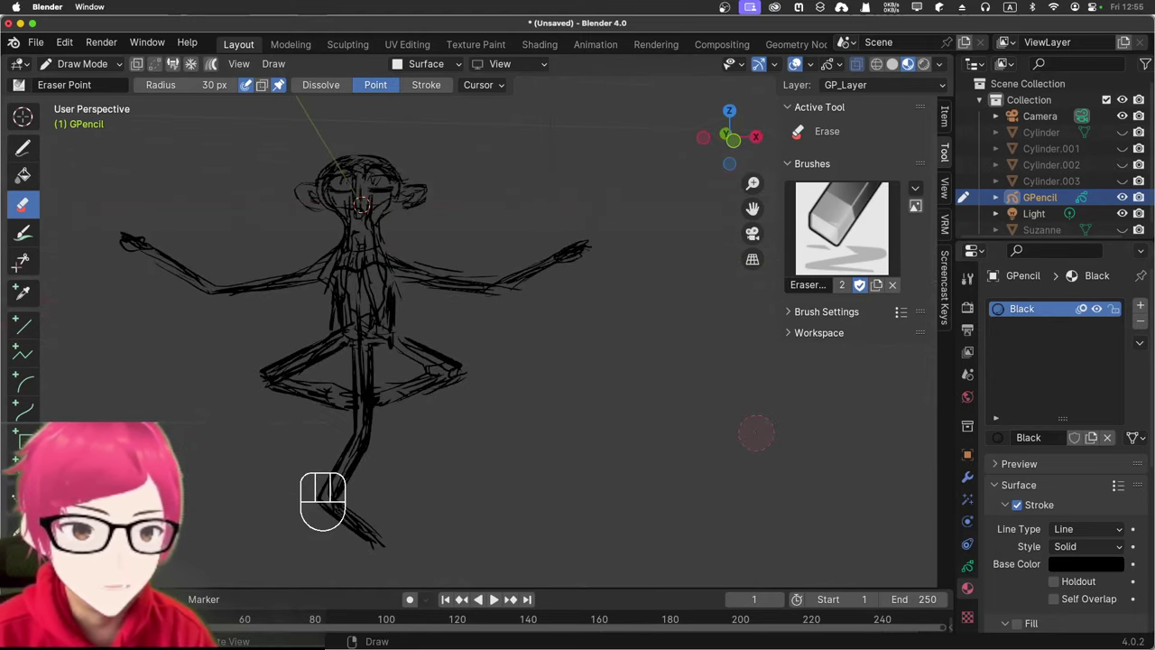
{"action": "left_click_drag", "start_coordinate": [938, 68], "coordinate": [739, 124]}
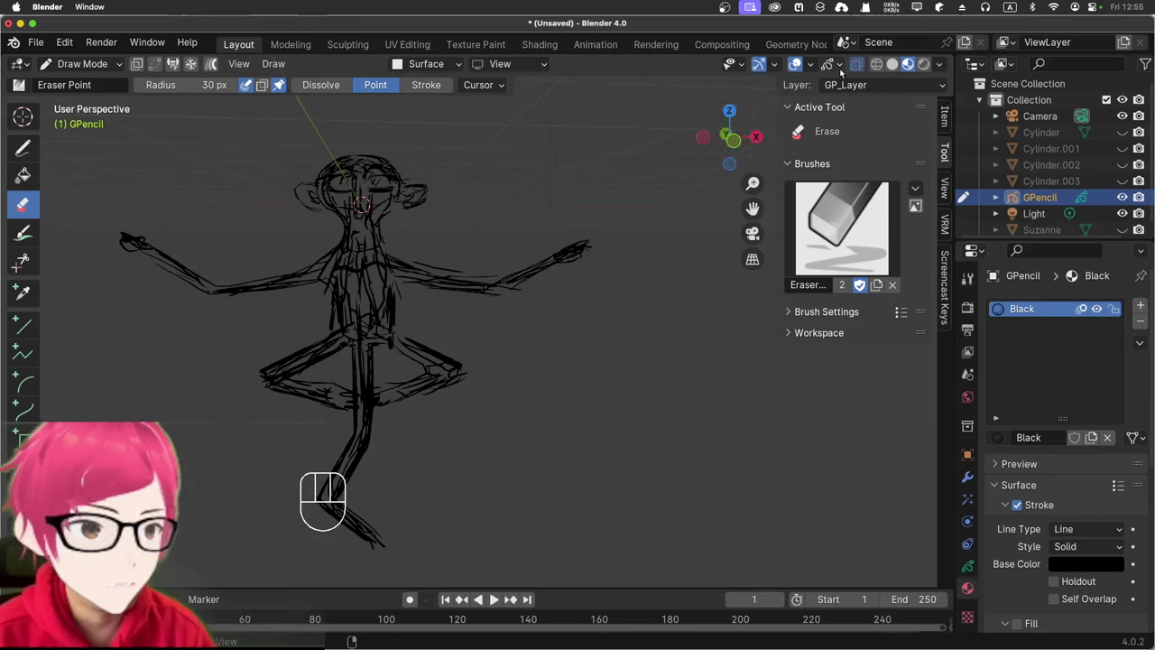
{"action": "left_click_drag", "start_coordinate": [946, 71], "coordinate": [863, 505]}
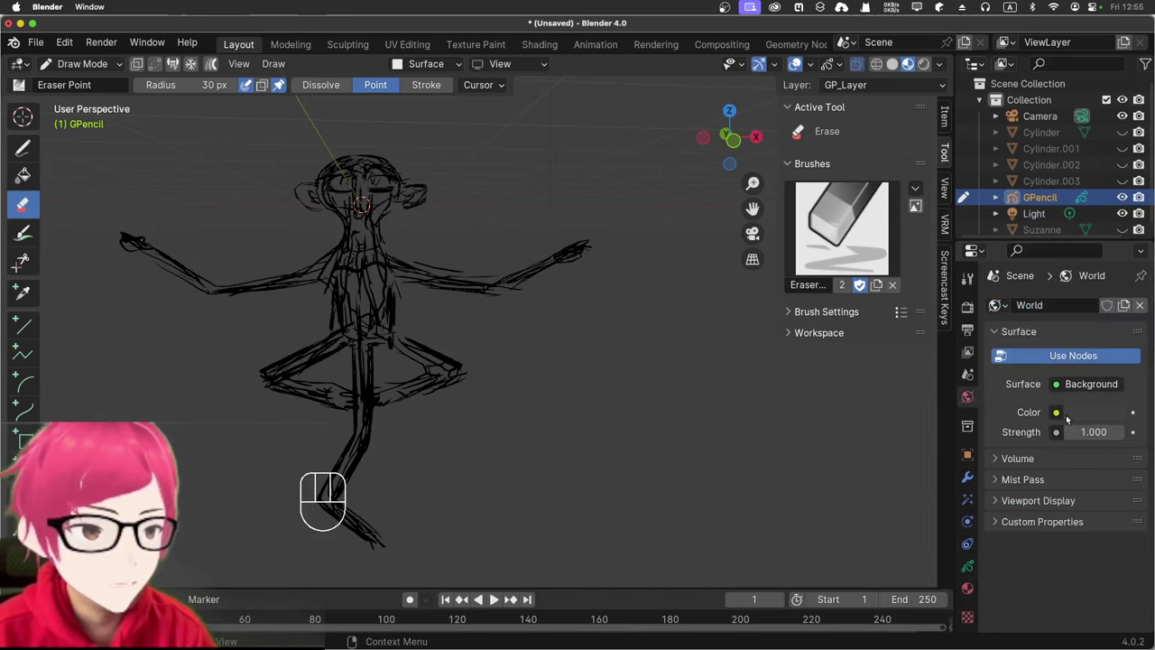
Step: Set the World surface colour to full white in the Properties World tab
{"action": "left_click_drag", "start_coordinate": [1063, 417], "coordinate": [831, 91]}
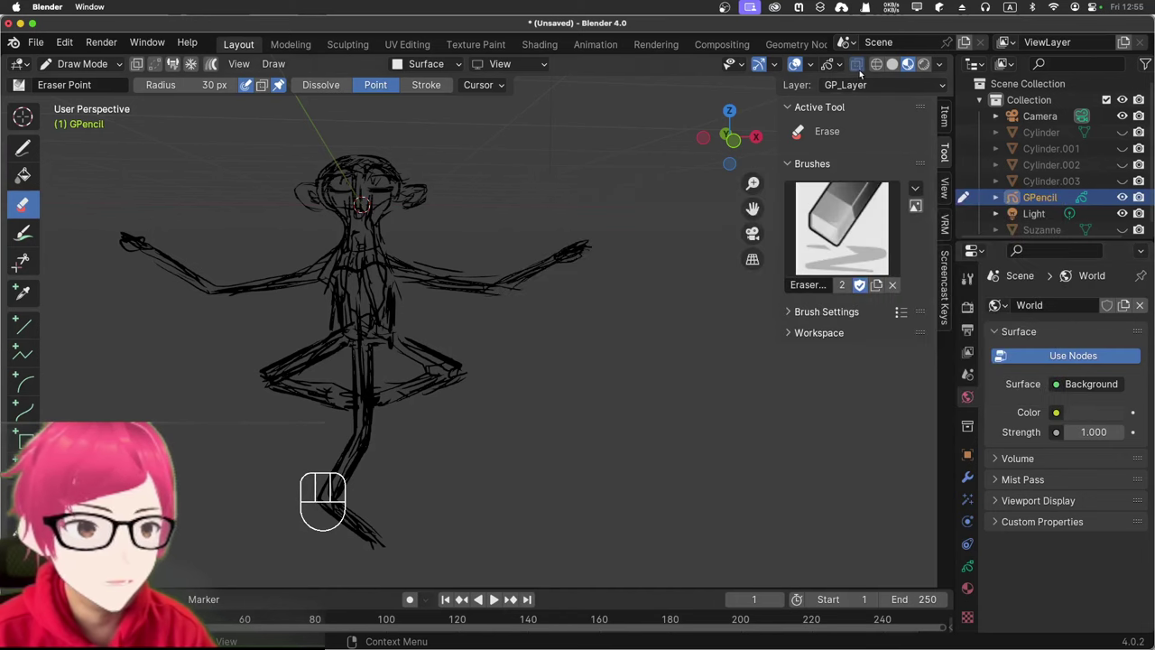
{"action": "left_click", "coordinate": [893, 68]}
{"action": "left_click", "coordinate": [905, 65]}
{"action": "left_click", "coordinate": [928, 70]}
{"action": "left_click", "coordinate": [912, 71]}
{"action": "left_click", "coordinate": [890, 65]}
{"action": "left_click_drag", "start_coordinate": [1059, 409], "coordinate": [1089, 425]}
{"action": "left_click", "coordinate": [1091, 421]}
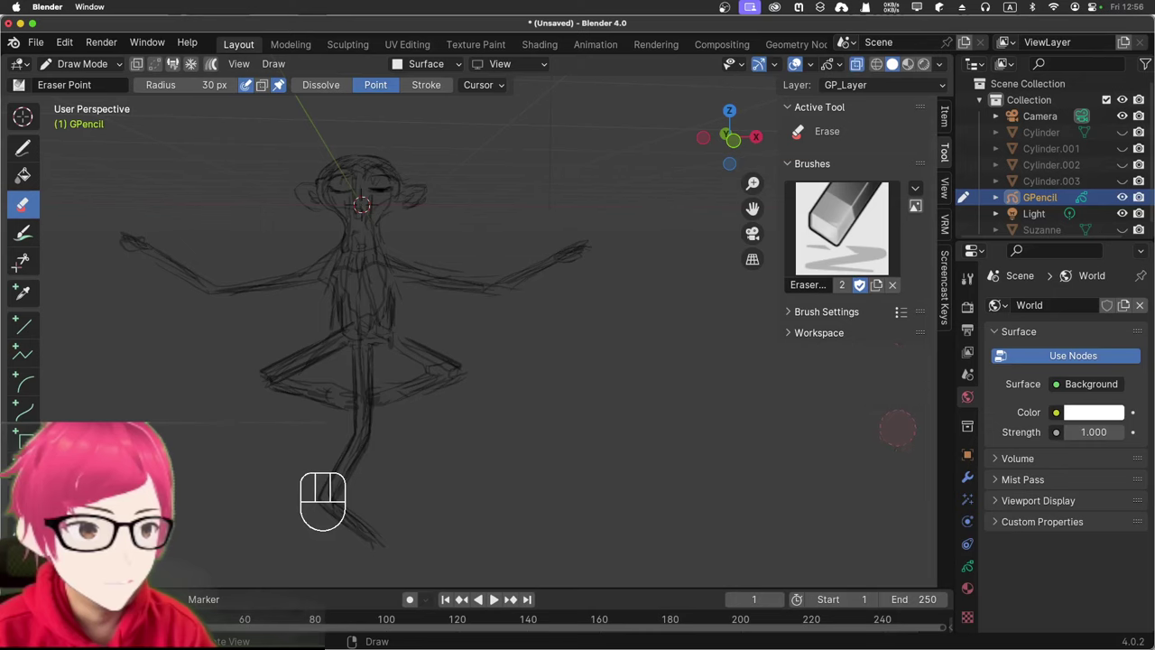
Step: Leave Draw Mode for Object Mode and turn the view to see the ink figure from the side
{"action": "middle_click", "coordinate": [942, 9]}
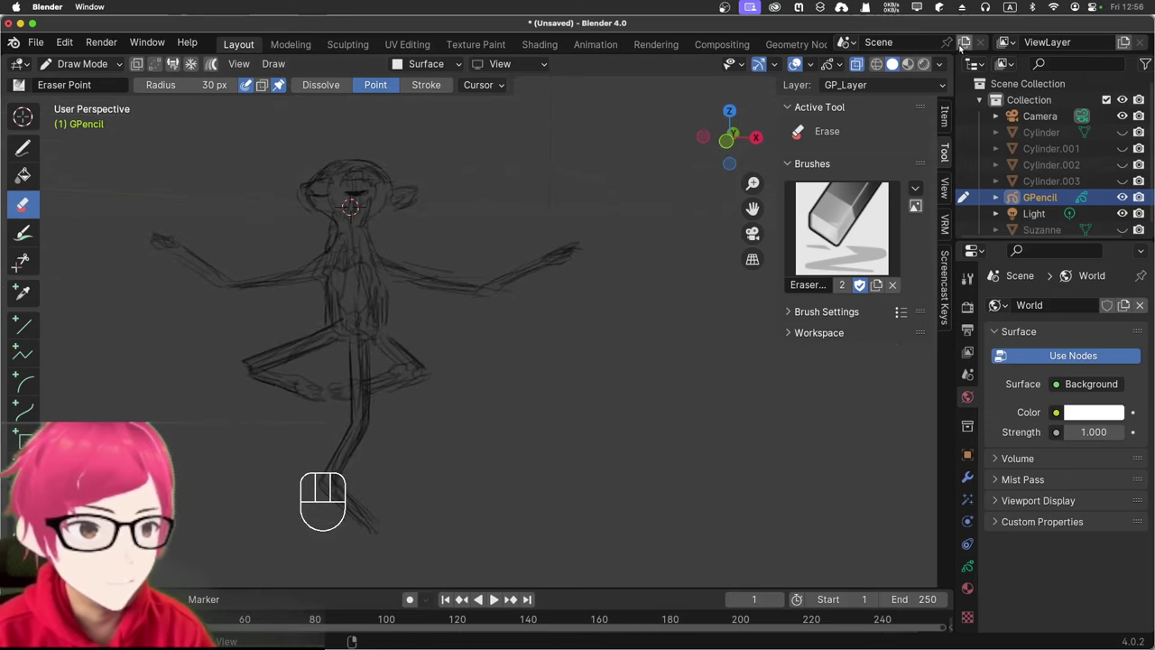
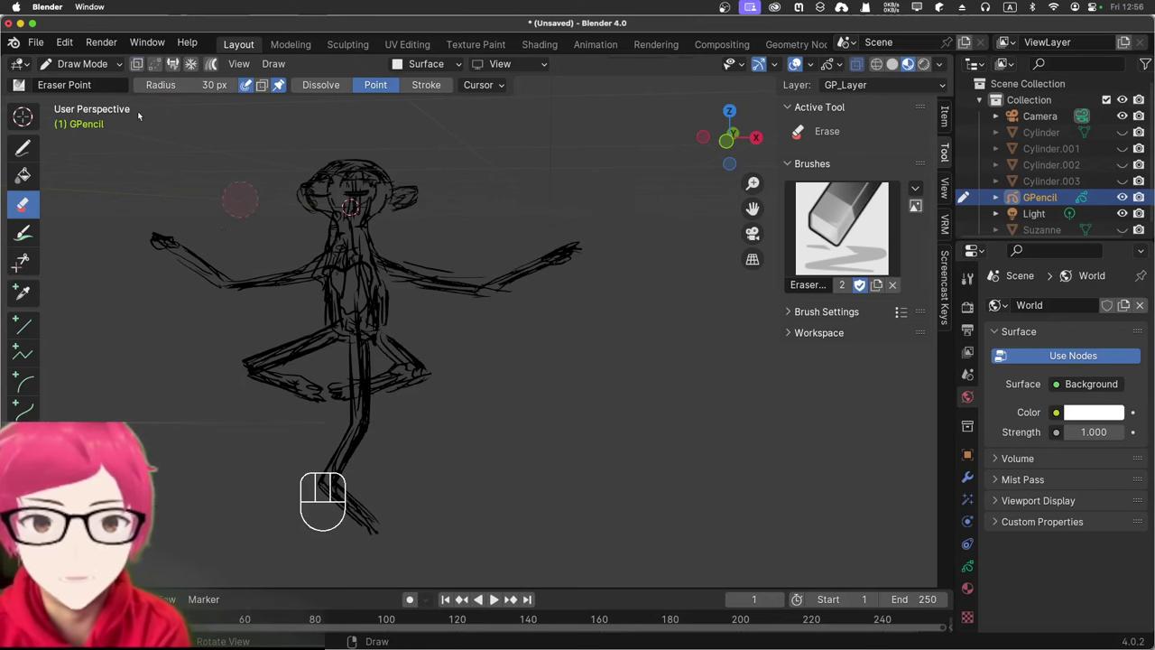
{"action": "key", "text": "Tab"}
{"action": "left_click_drag", "start_coordinate": [108, 65], "coordinate": [109, 89]}
{"action": "left_click_drag", "start_coordinate": [524, 185], "coordinate": [620, 195]}
{"action": "left_click_drag", "start_coordinate": [614, 188], "coordinate": [694, 198]}
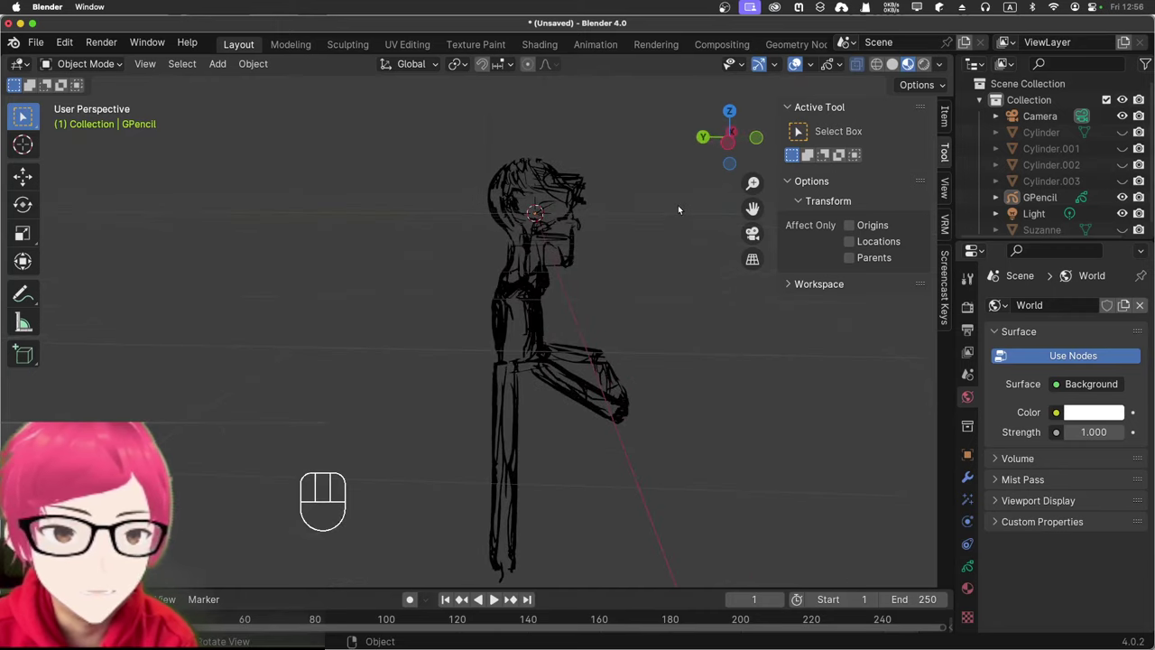
{"action": "left_click_drag", "start_coordinate": [584, 219], "coordinate": [449, 222]}
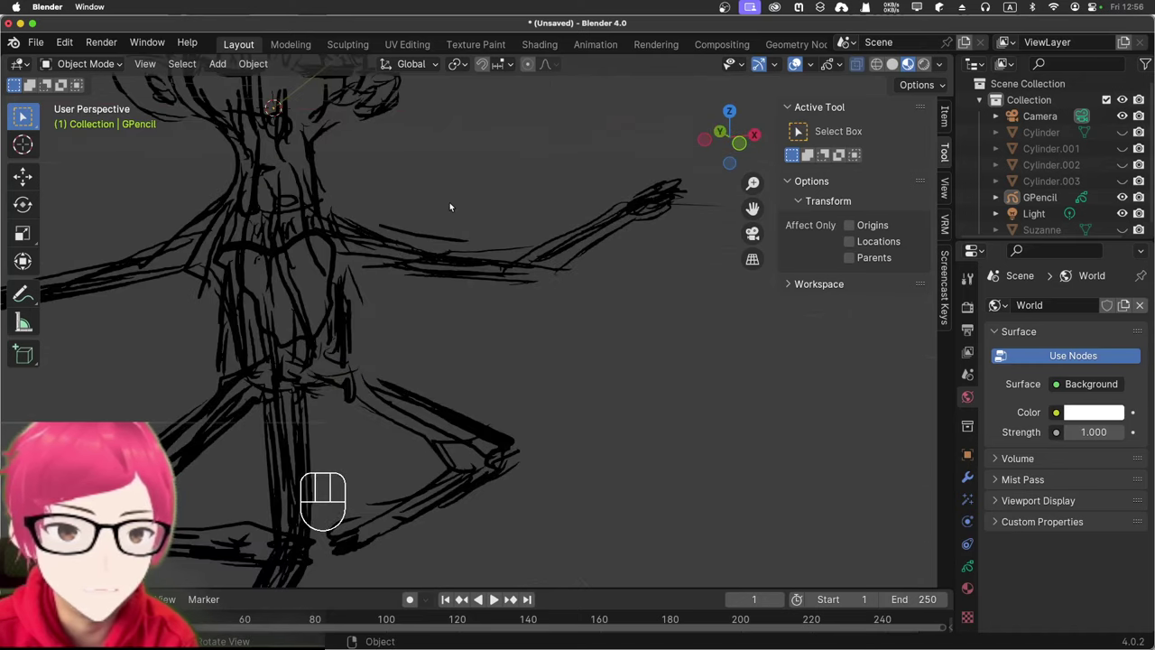
{"action": "left_click_drag", "start_coordinate": [430, 173], "coordinate": [401, 166]}
{"action": "left_click_drag", "start_coordinate": [282, 230], "coordinate": [945, 206]}
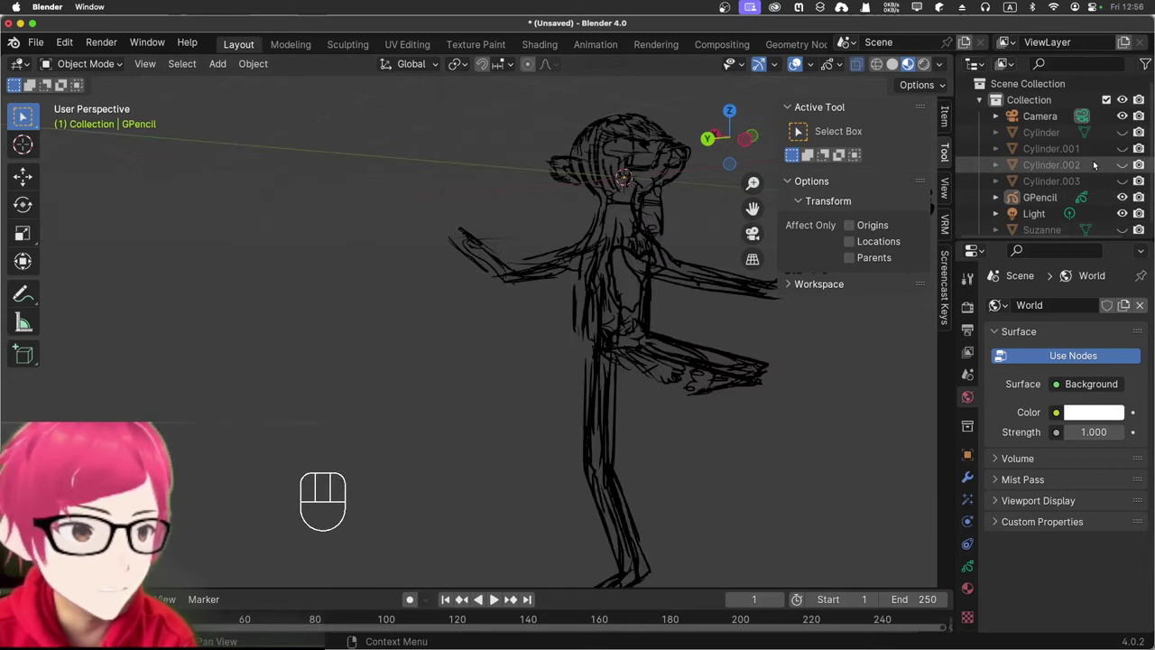
{"action": "left_click", "coordinate": [1123, 130]}
Step: Unhide the cylinder and Suzanne meshes beneath the ink, orbiting toward the figure's back
{"action": "left_click", "coordinate": [1125, 145]}
{"action": "left_click", "coordinate": [1124, 162]}
{"action": "left_click", "coordinate": [1123, 181]}
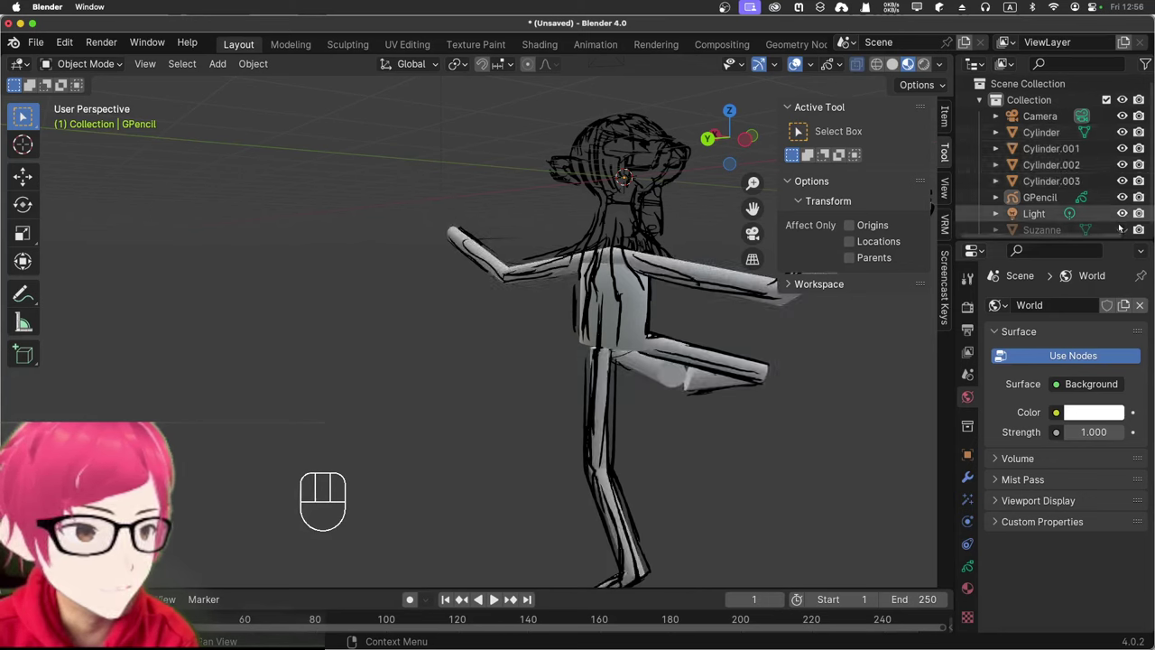
{"action": "left_click_drag", "start_coordinate": [1126, 236], "coordinate": [1031, 222]}
{"action": "left_click", "coordinate": [1127, 233]}
{"action": "left_click_drag", "start_coordinate": [613, 124], "coordinate": [668, 132]}
{"action": "left_click_drag", "start_coordinate": [617, 141], "coordinate": [442, 170]}
{"action": "left_click_drag", "start_coordinate": [468, 166], "coordinate": [515, 164]}
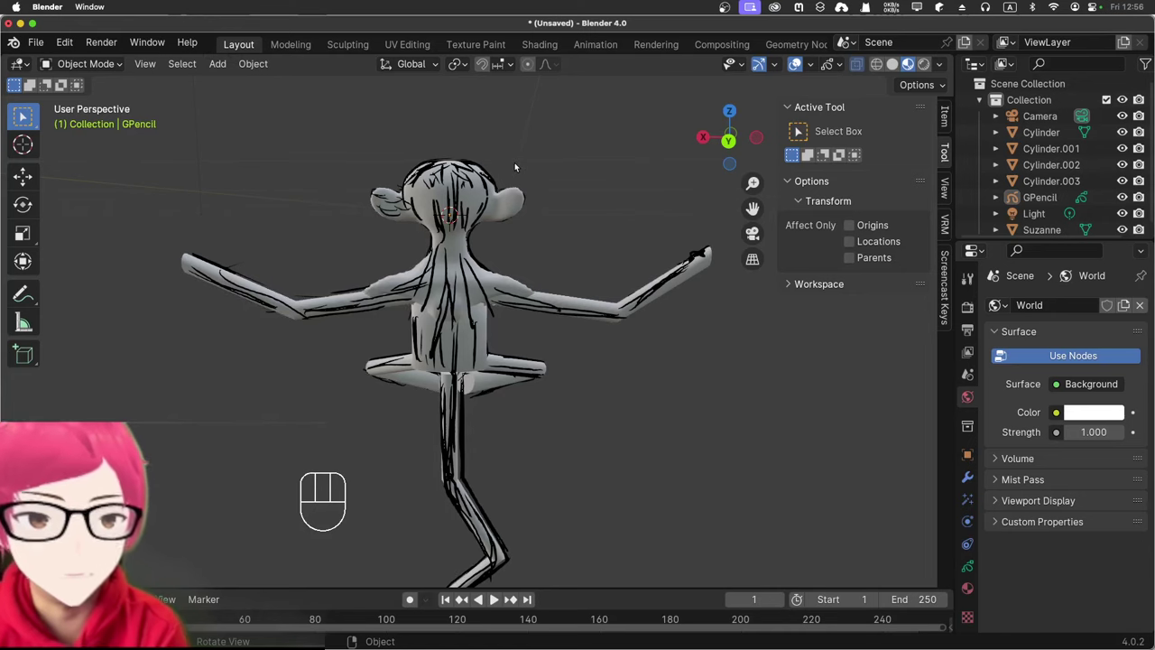
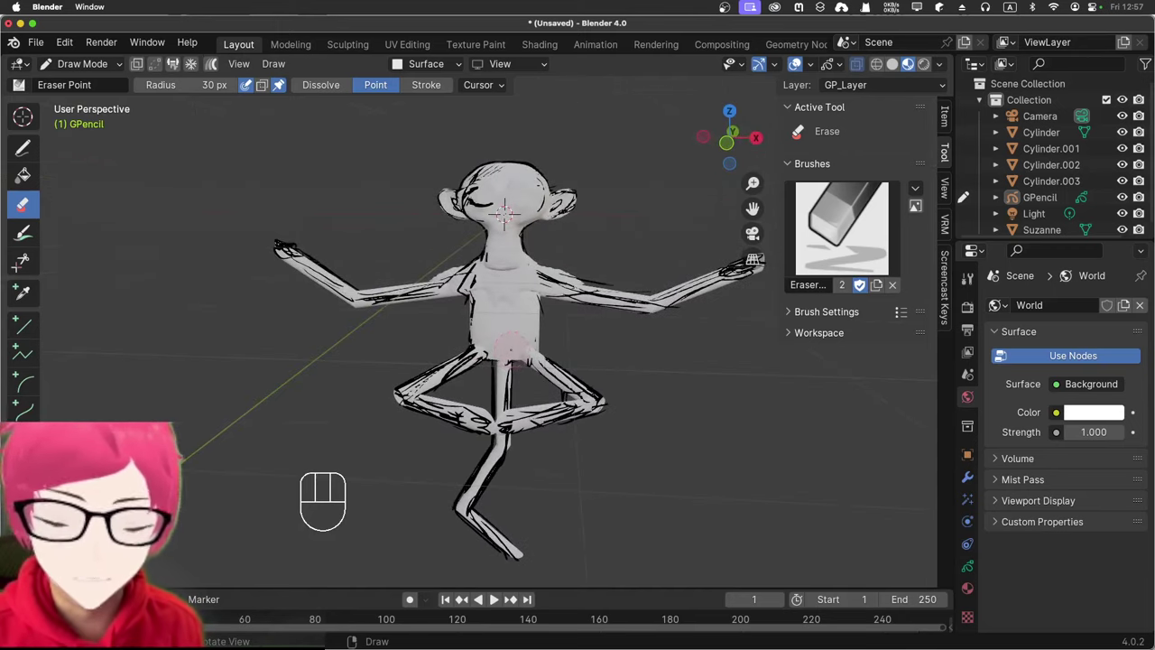
Step: Finish reworking the chest ink and bring the GPencil figure back to Object Mode
{"action": "key", "text": "super+z"}
{"action": "key", "text": "super+z"}
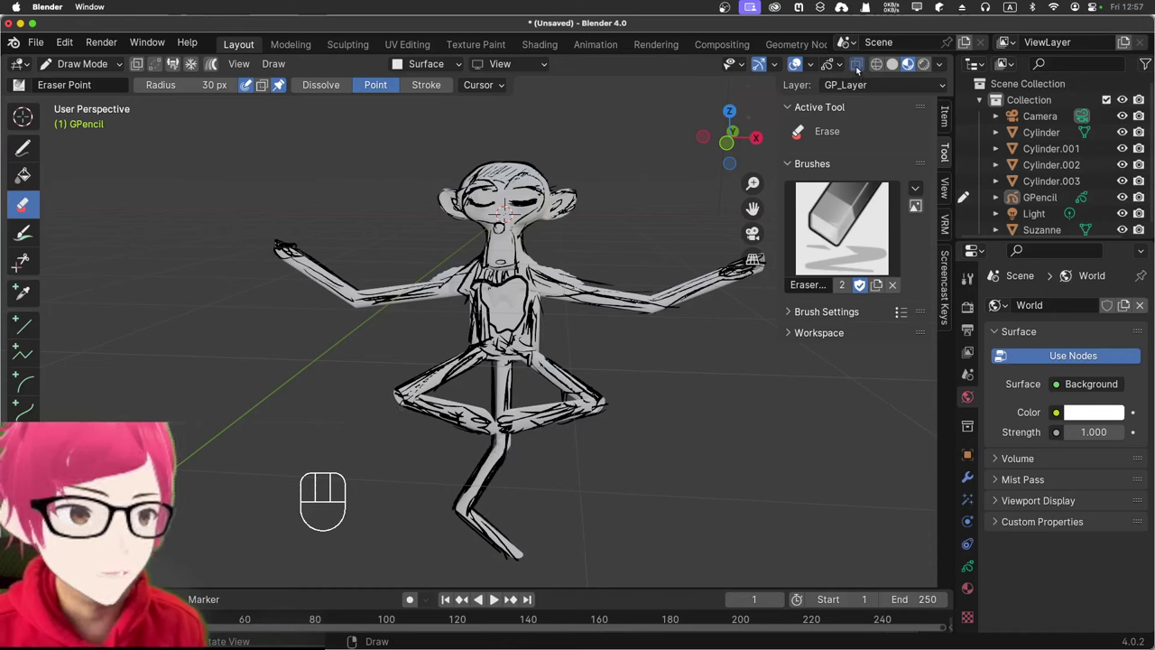
{"action": "left_click", "coordinate": [860, 67]}
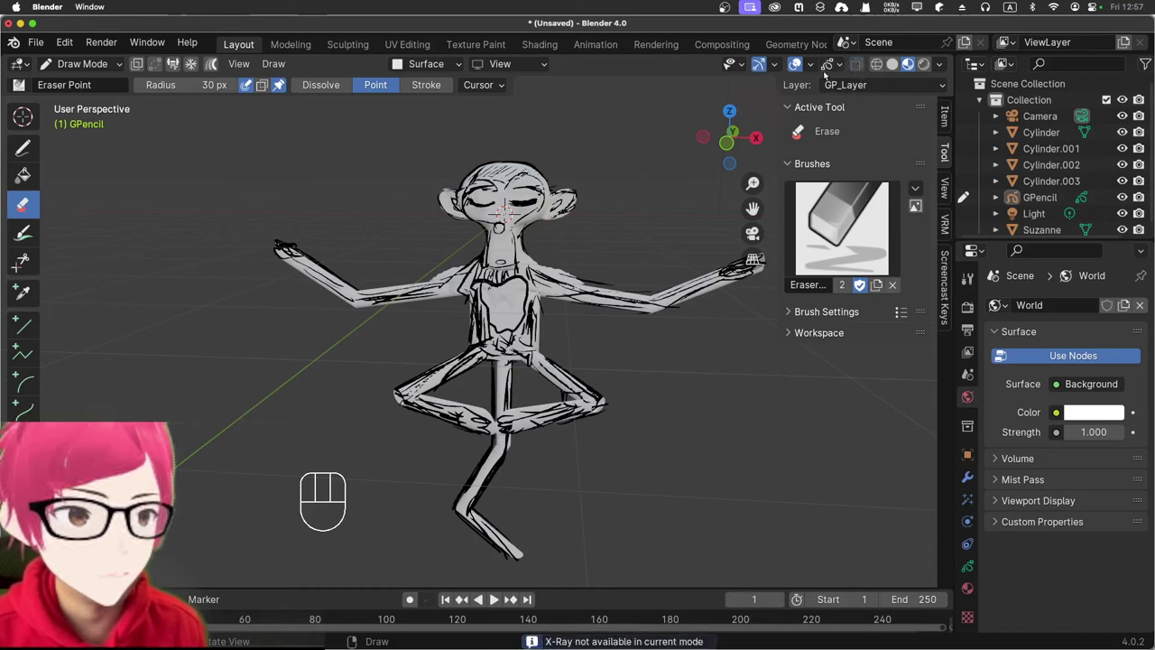
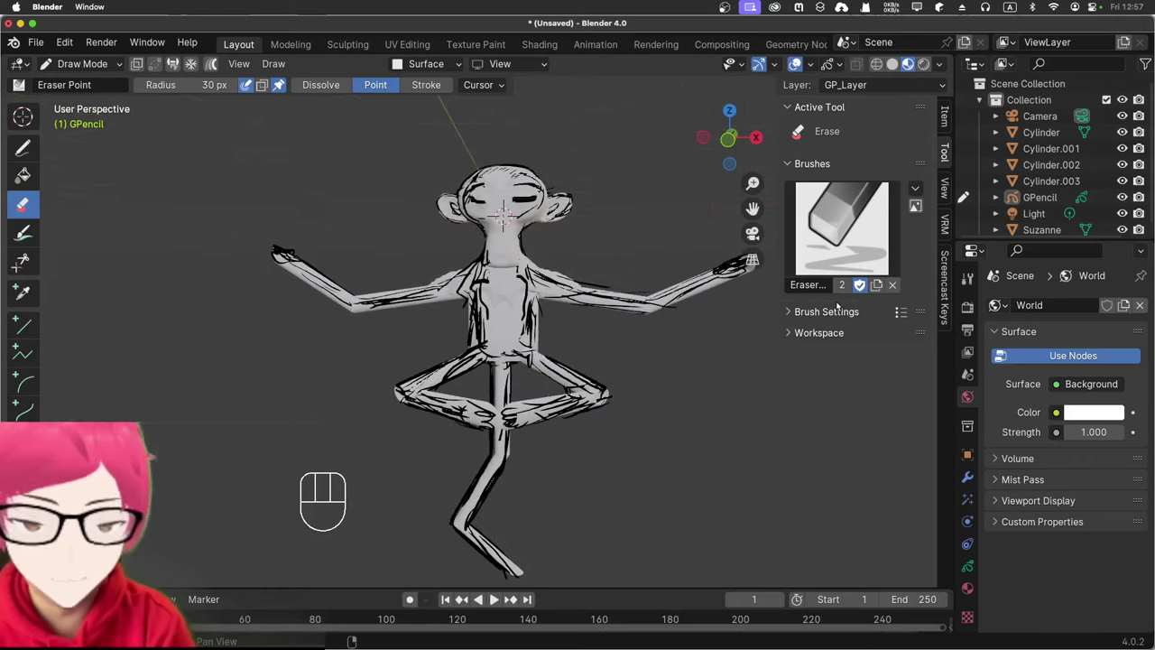
{"action": "key", "text": "super+z"}
{"action": "key", "text": "super+z"}
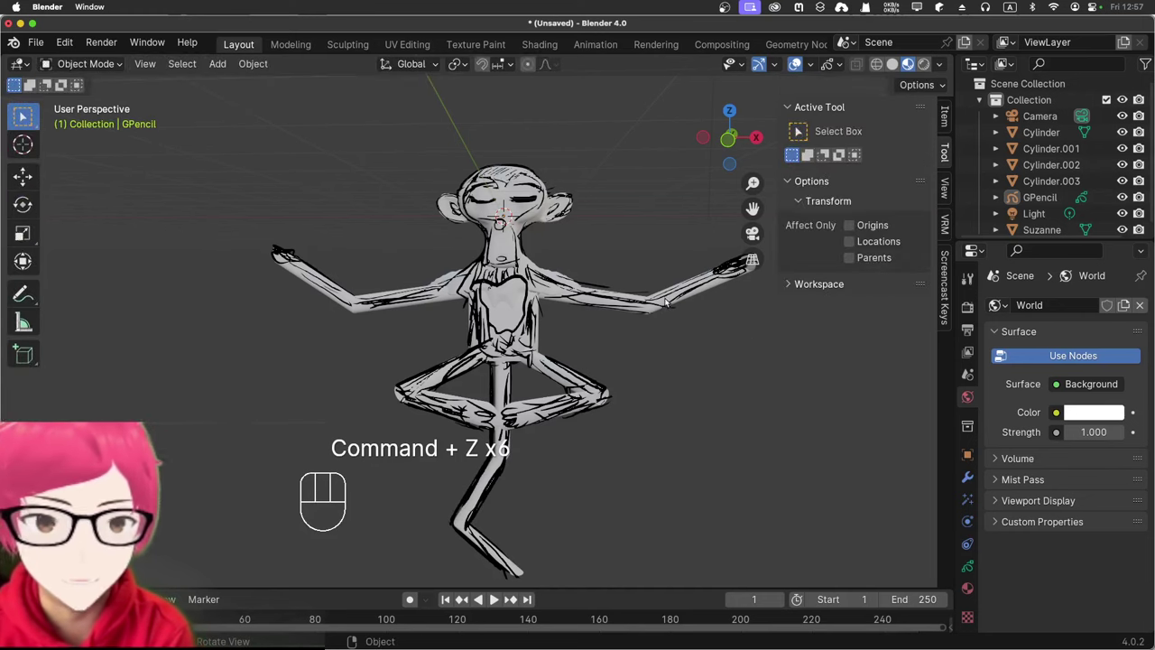
Step: Orbit around the inked figure and back to the front view
{"action": "left_click_drag", "start_coordinate": [628, 319], "coordinate": [623, 329]}
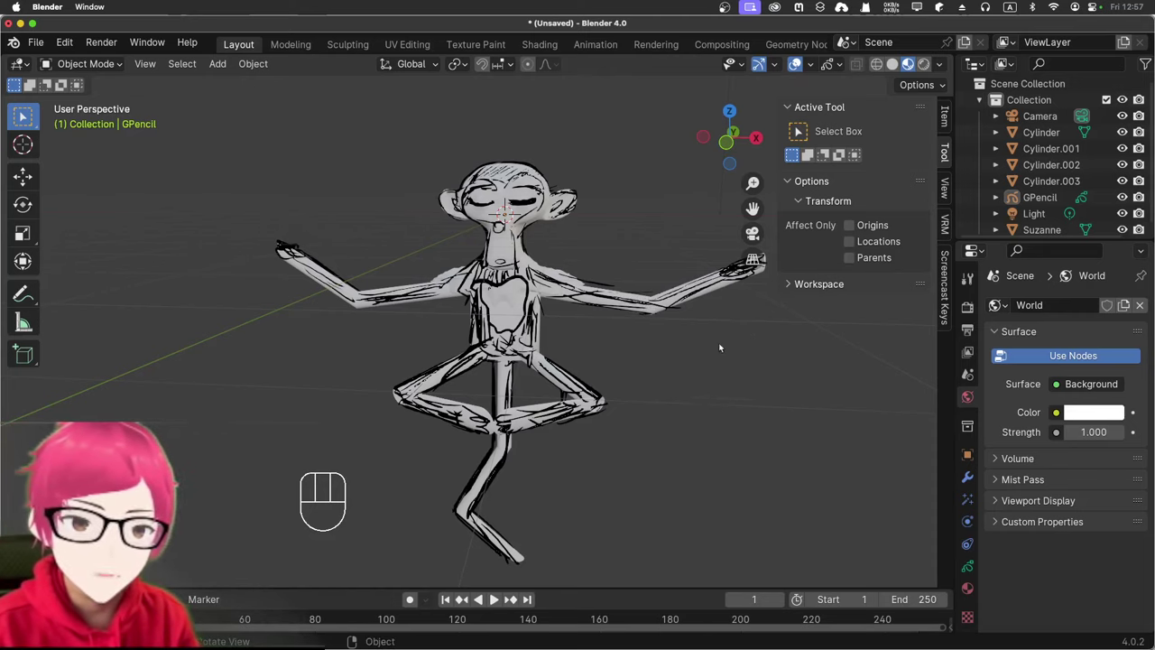
{"action": "left_click_drag", "start_coordinate": [712, 382], "coordinate": [719, 368]}
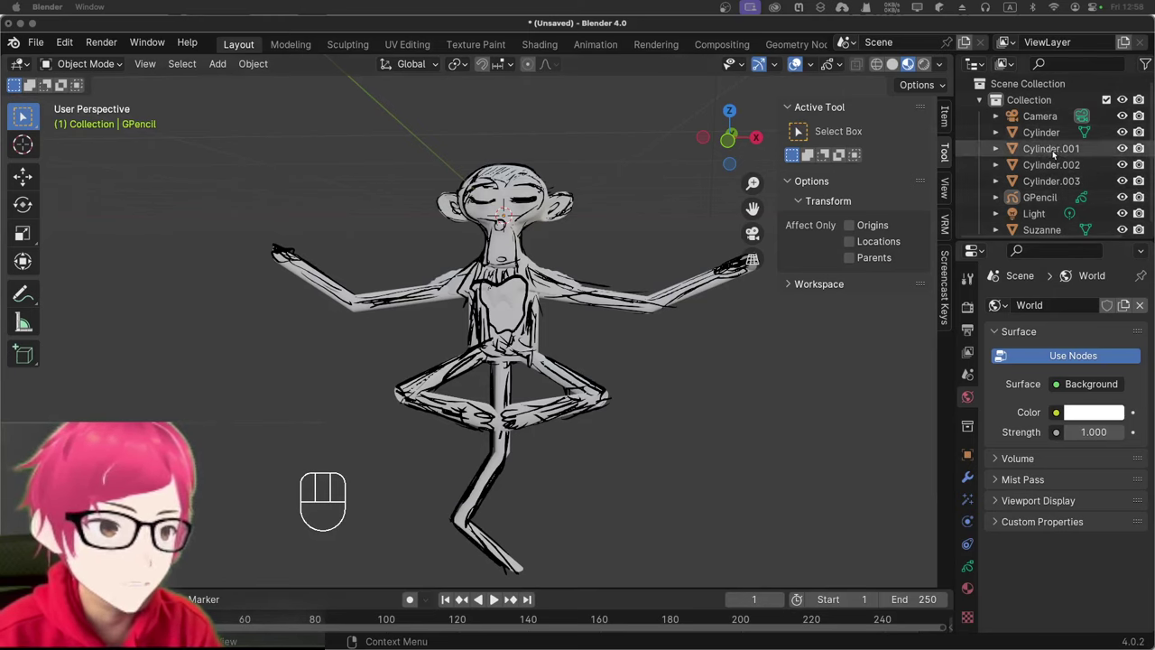
Step: Select Suzanne and give it a new material, Material.002
{"action": "left_click", "coordinate": [1045, 231]}
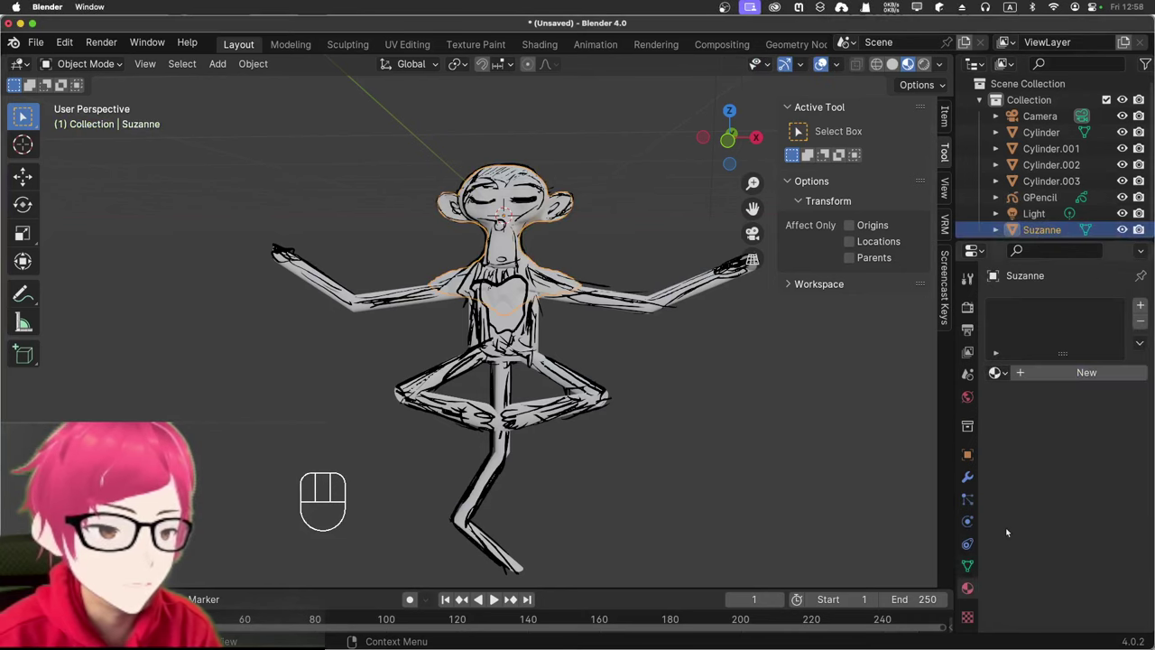
{"action": "left_click_drag", "start_coordinate": [1055, 381], "coordinate": [759, 229]}
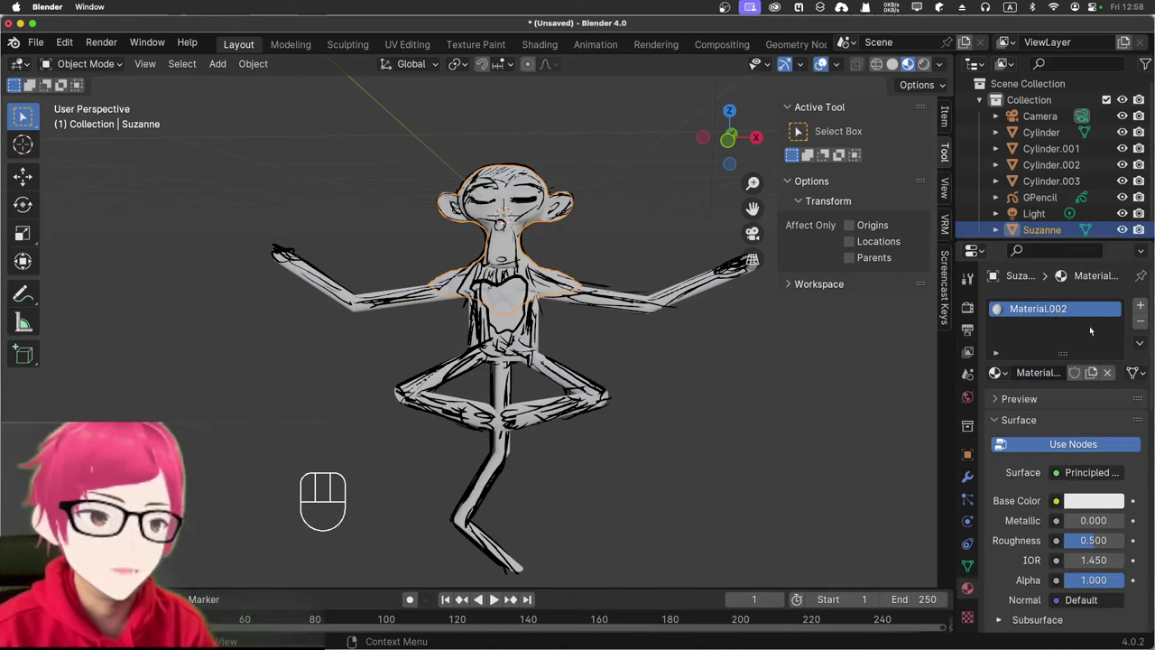
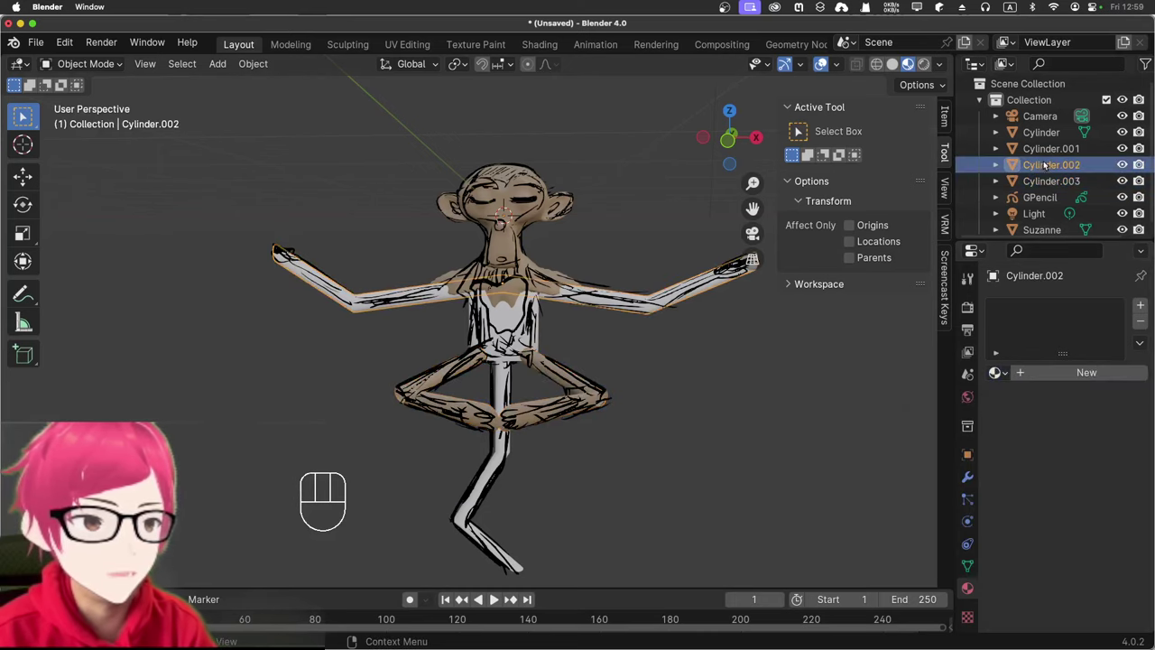
Step: Assign the shared tan Material.002 to Cylinder.001 and the other cylinder body piece
{"action": "left_click_drag", "start_coordinate": [1001, 375], "coordinate": [938, 427]}
{"action": "left_click", "coordinate": [1055, 152]}
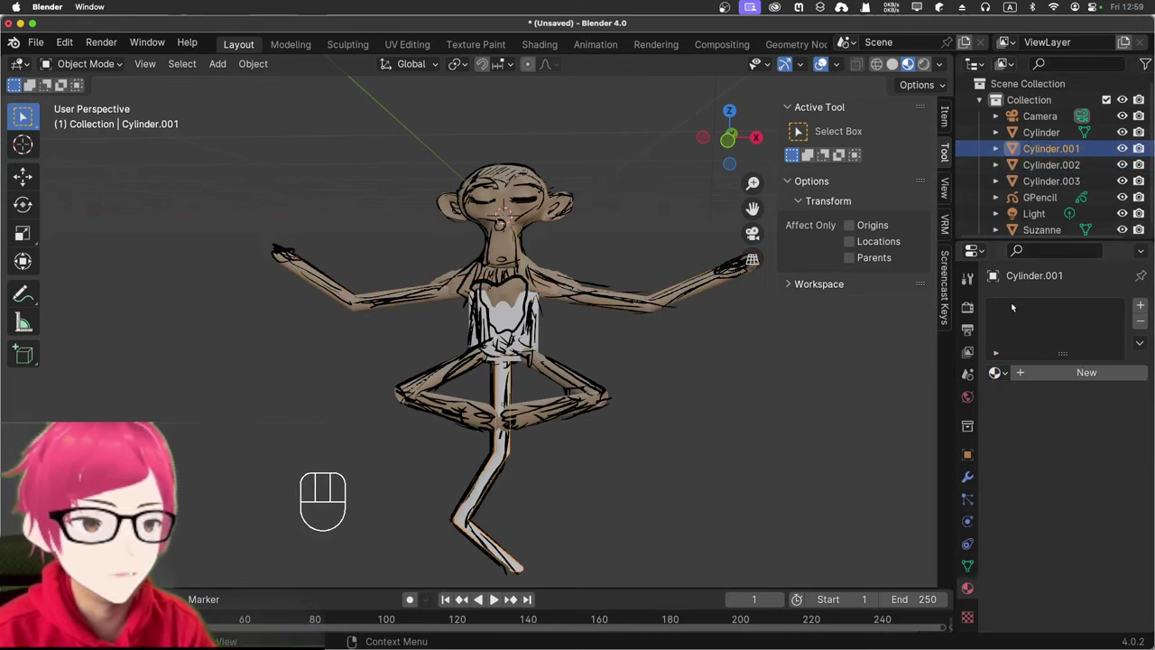
{"action": "left_click", "coordinate": [1003, 376]}
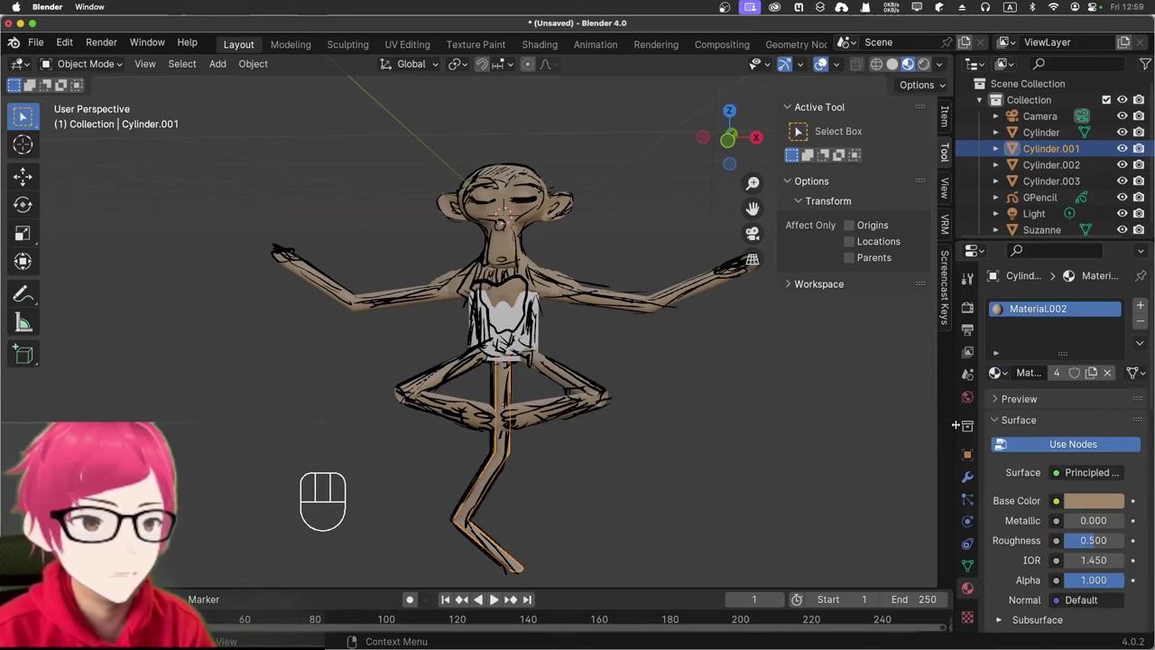
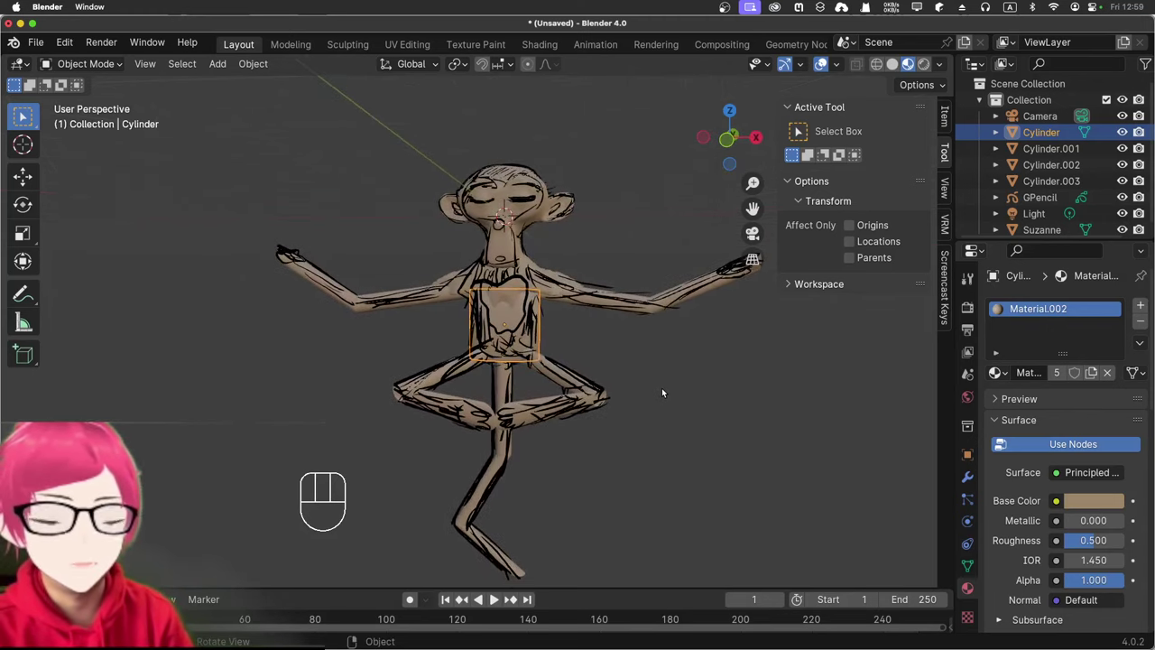
{"action": "left_click", "coordinate": [623, 346]}
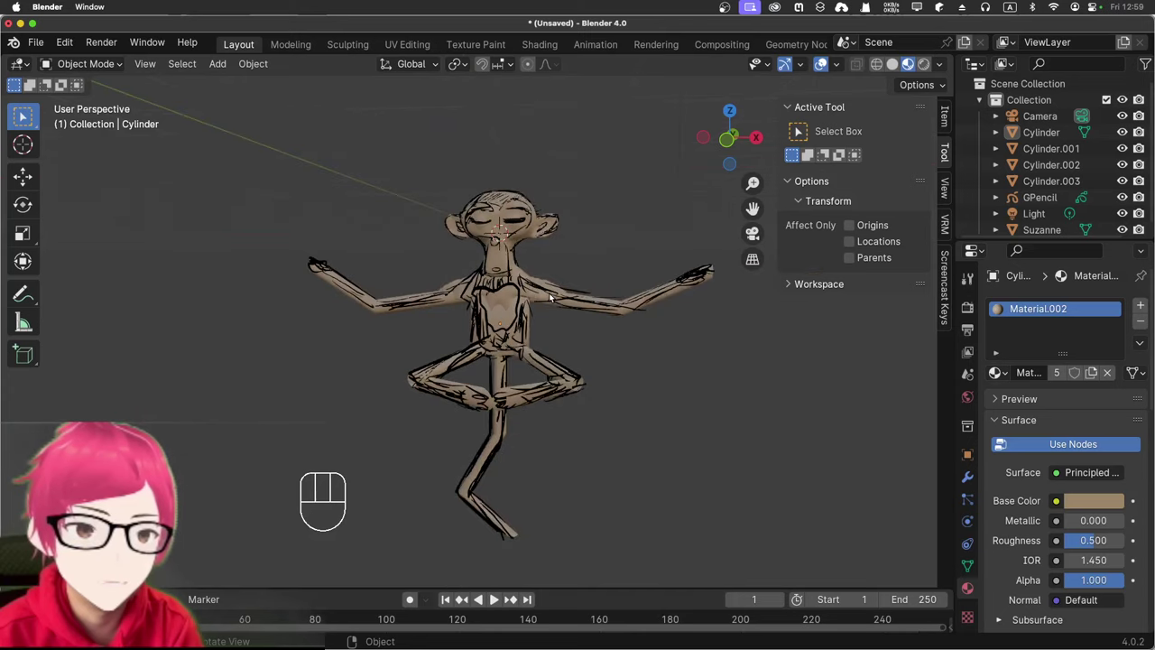
Step: Orbit to the figure's front and zoom in on its chest
{"action": "left_click_drag", "start_coordinate": [620, 231], "coordinate": [637, 248]}
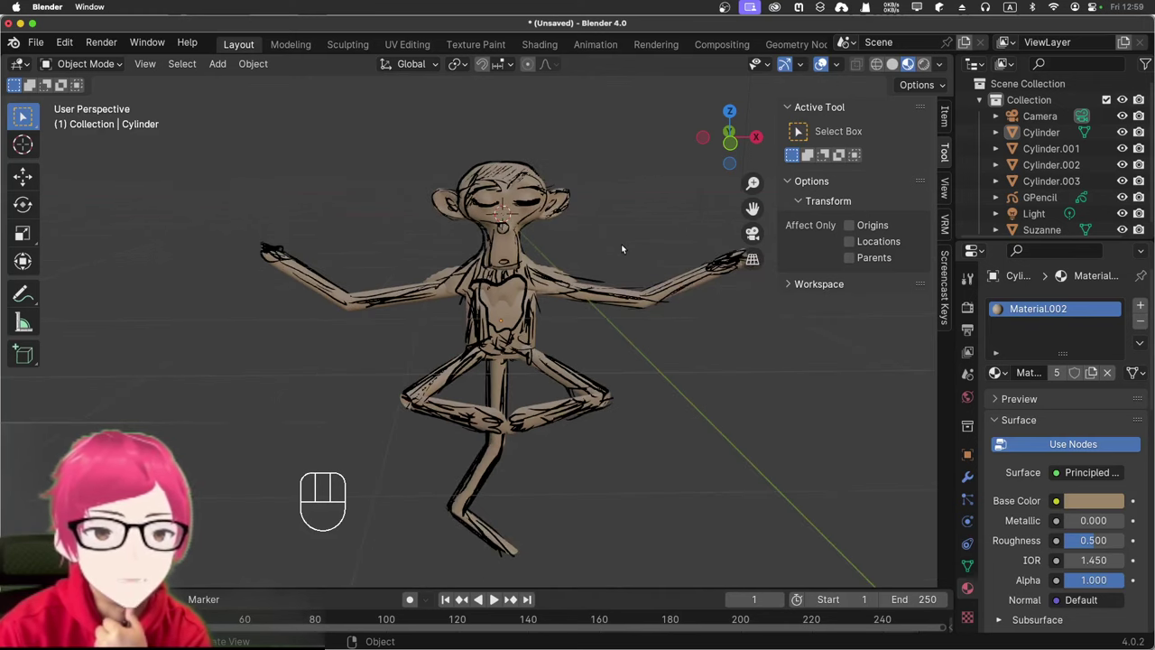
{"action": "left_click_drag", "start_coordinate": [624, 240], "coordinate": [580, 234]}
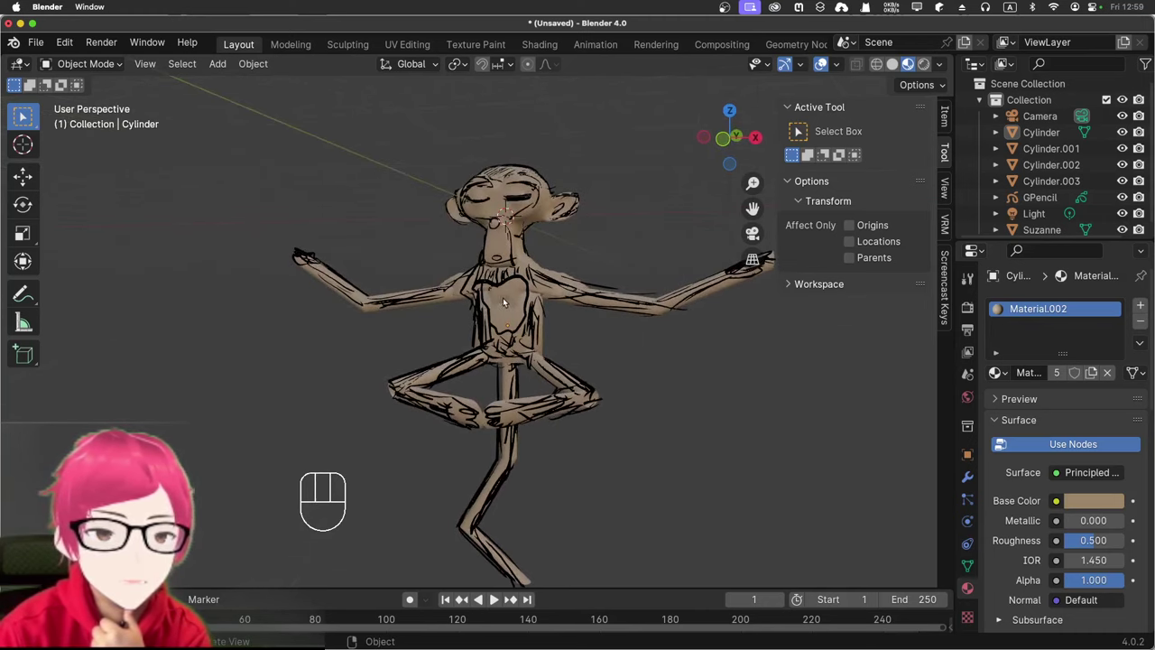
{"action": "left_click_drag", "start_coordinate": [507, 298], "coordinate": [566, 278]}
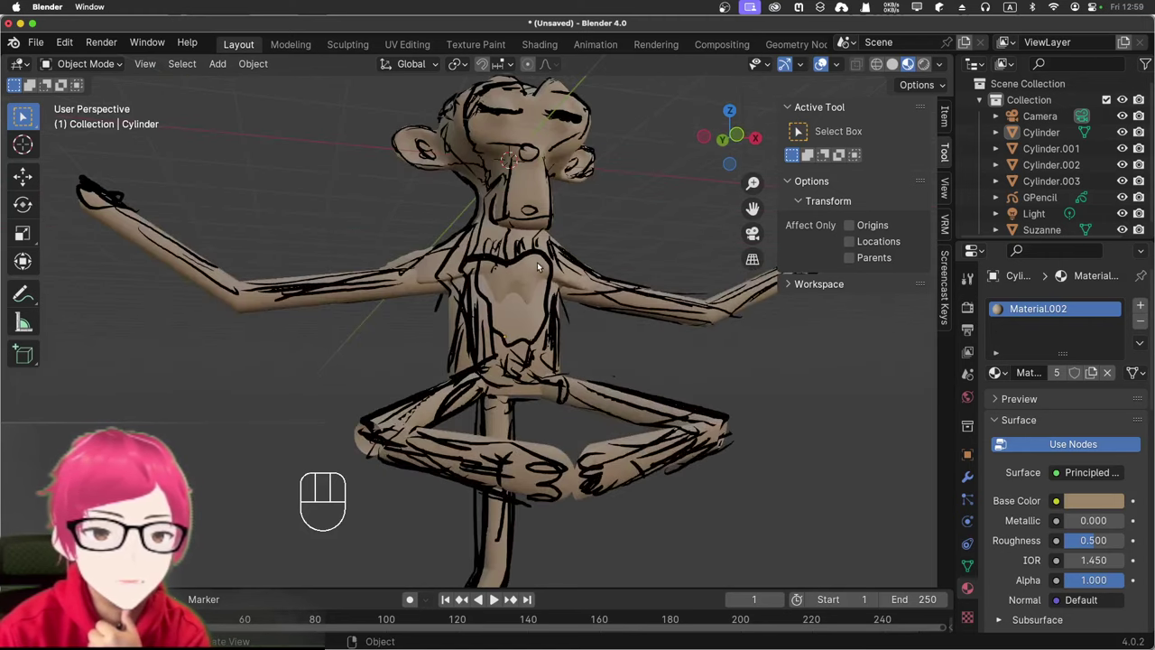
{"action": "left_click_drag", "start_coordinate": [115, 74], "coordinate": [107, 124]}
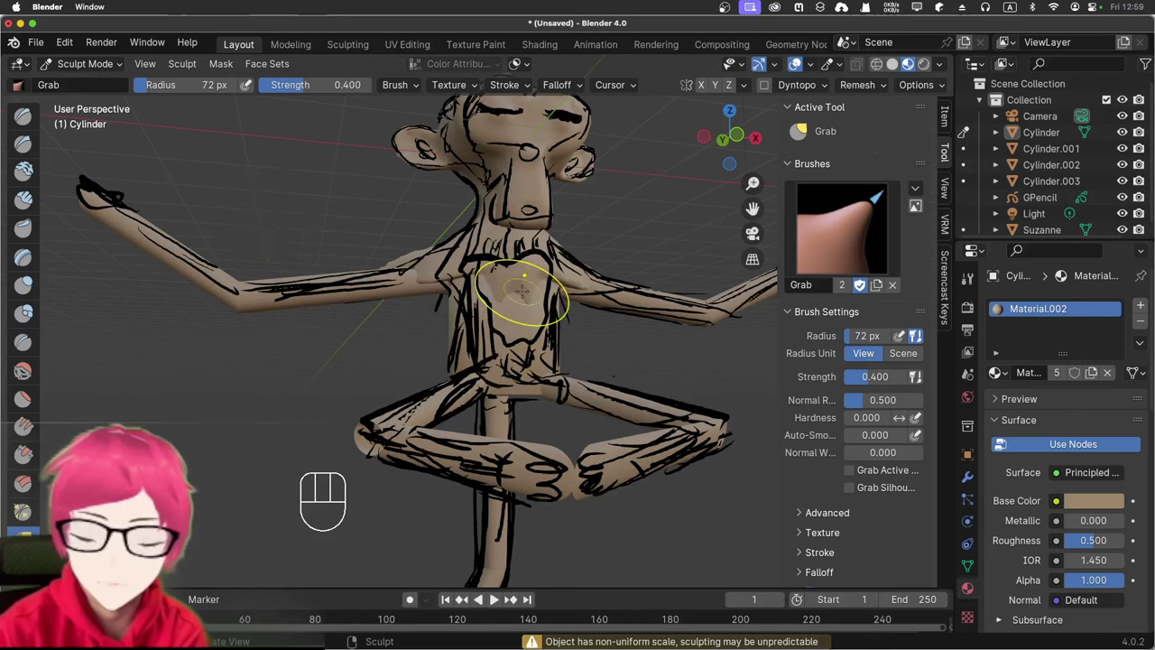
Step: Try auto-masking and grab strokes on the chest, undoing them and switching the sculpted mesh
{"action": "key", "text": "alt+a"}
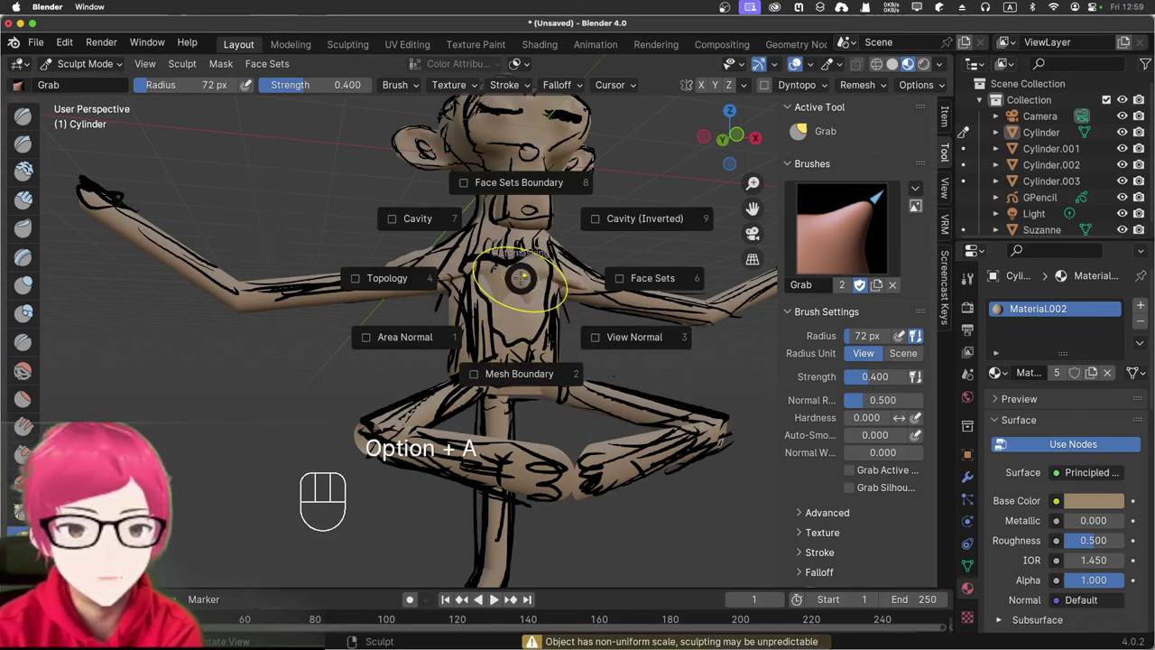
{"action": "key", "text": "super+a"}
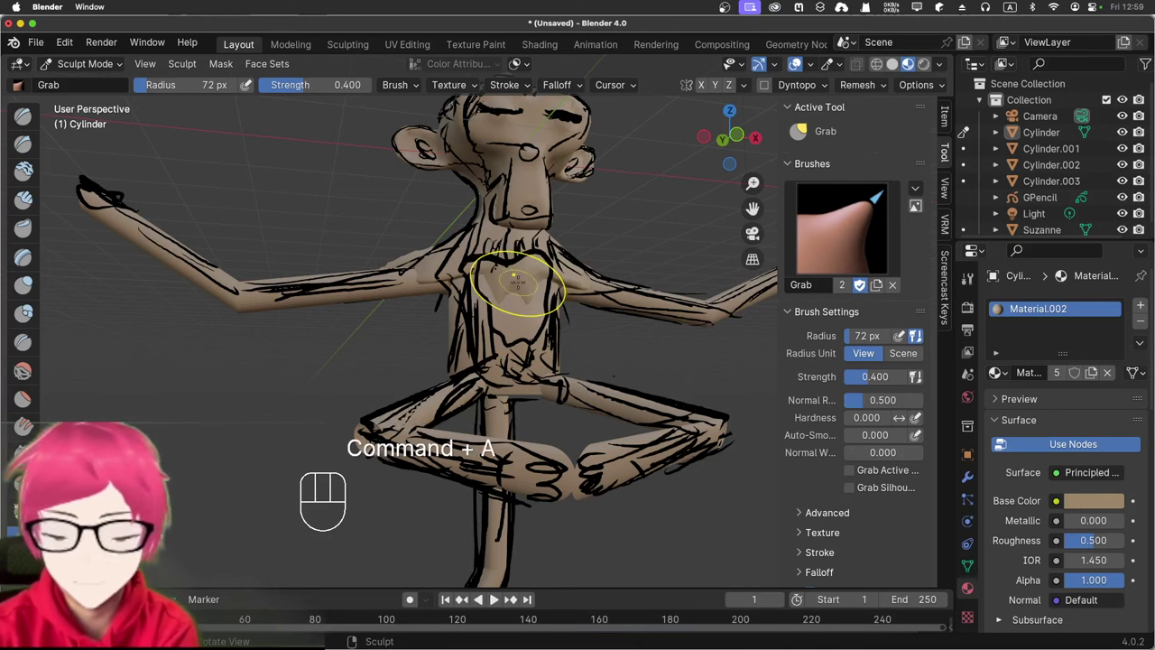
{"action": "key", "text": "ctrl+q"}
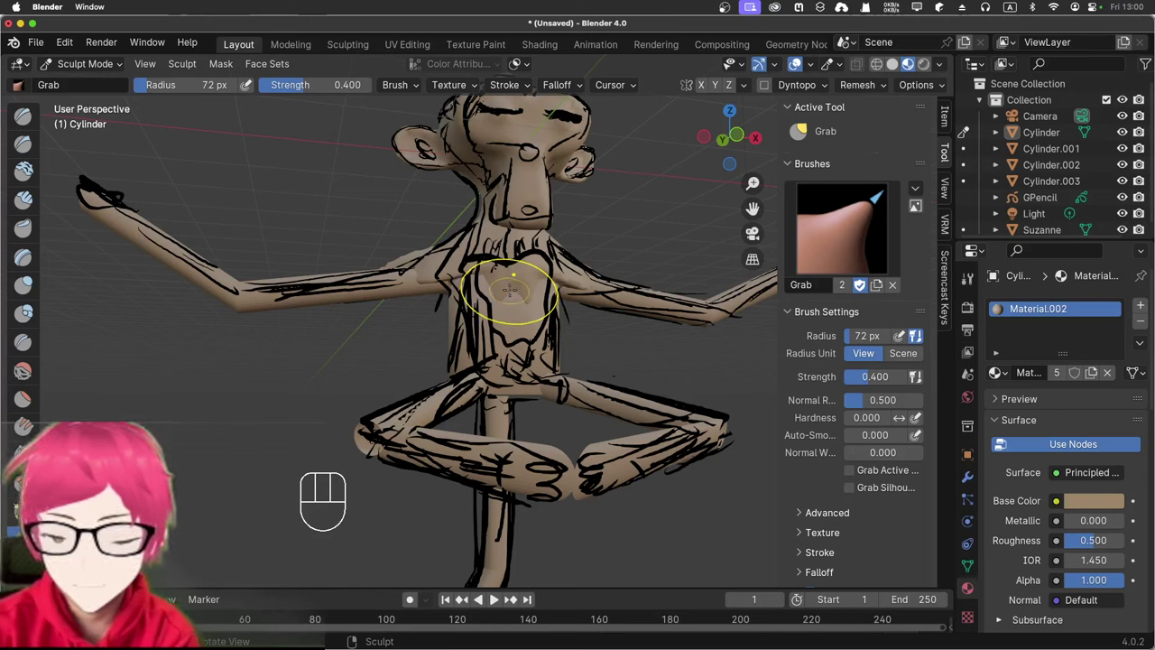
{"action": "key", "text": "alt+a"}
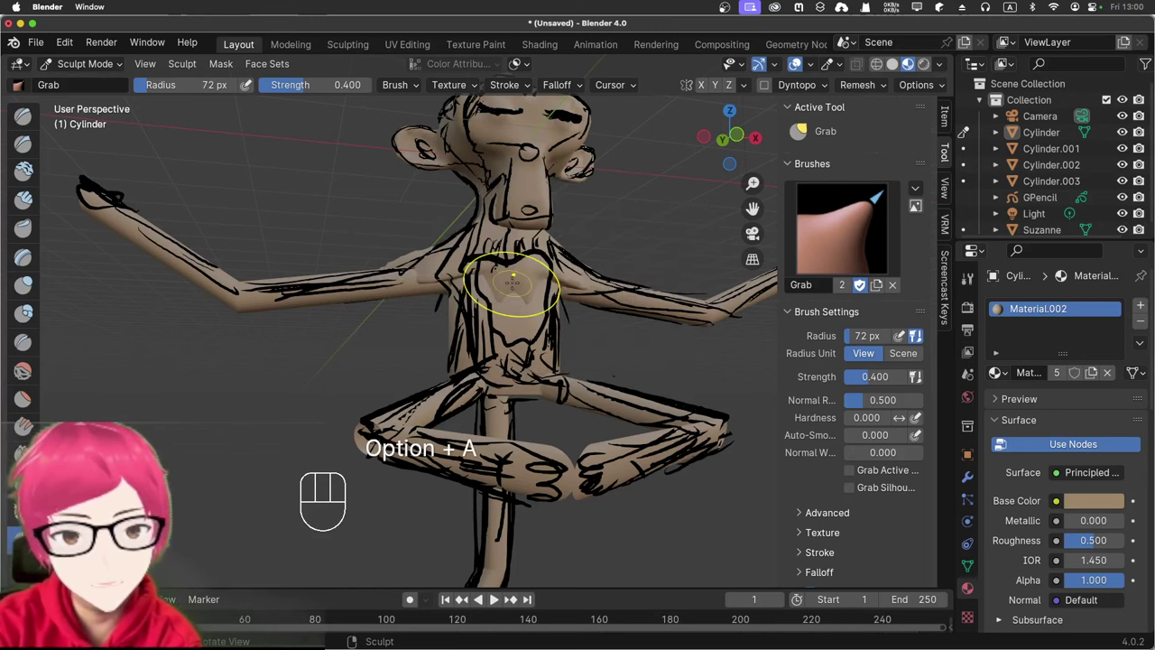
{"action": "key", "text": "super+a"}
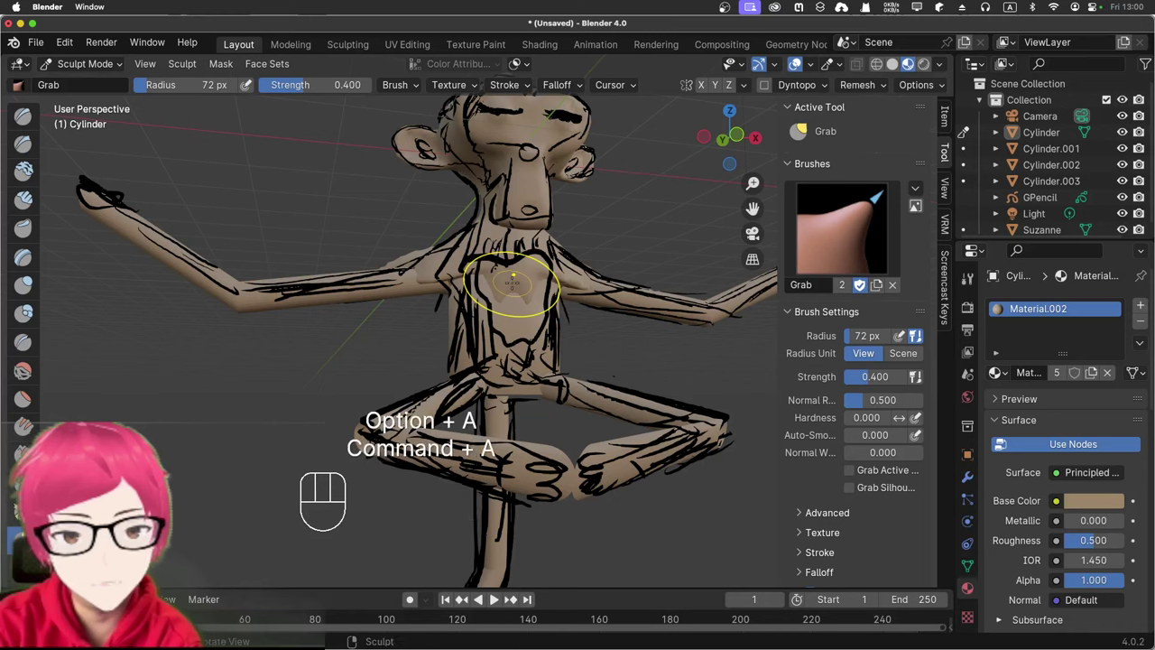
{"action": "key", "text": "super+a"}
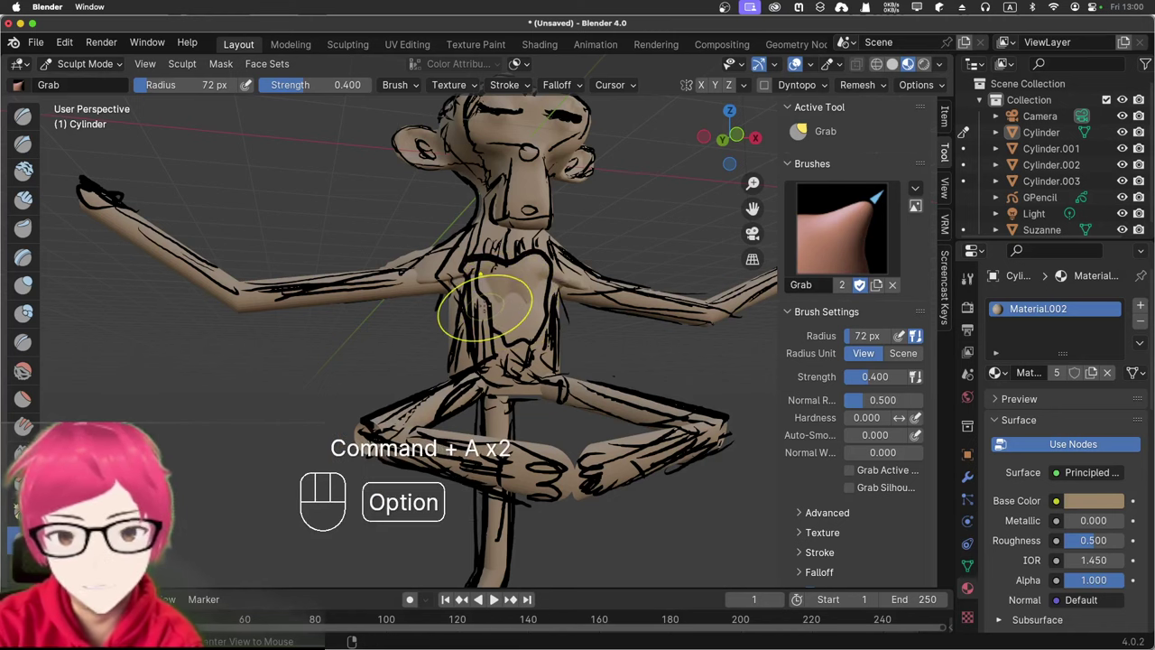
{"action": "key", "text": "alt+q"}
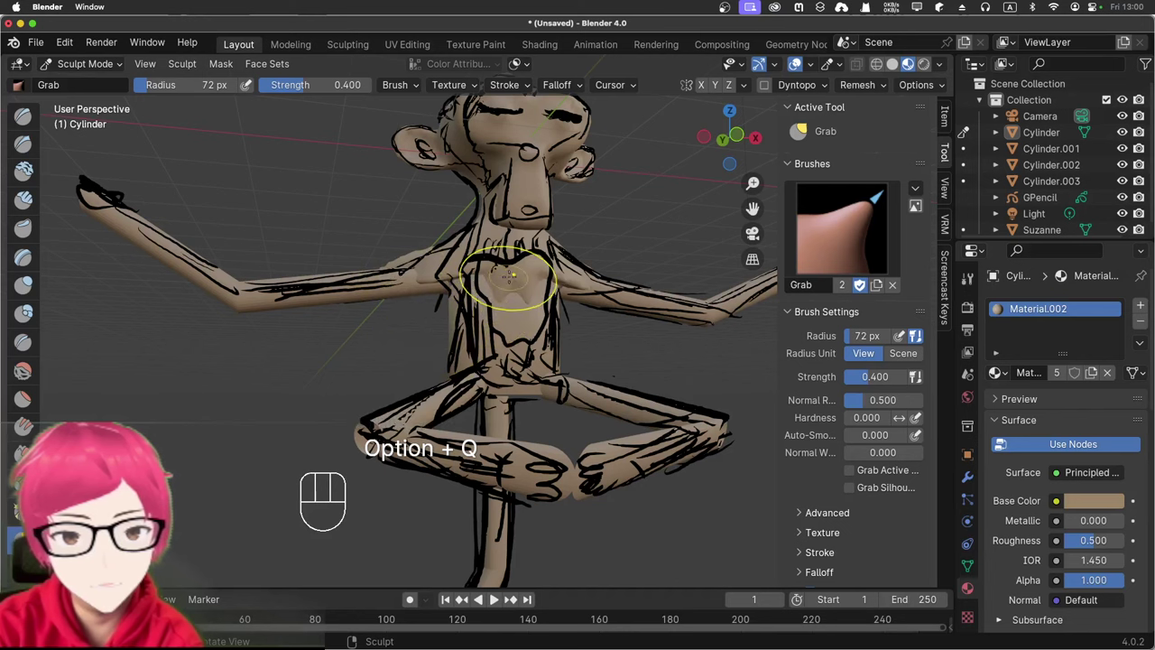
{"action": "key", "text": "alt+q"}
{"action": "key", "text": "alt+q"}
{"action": "key", "text": "alt+q"}
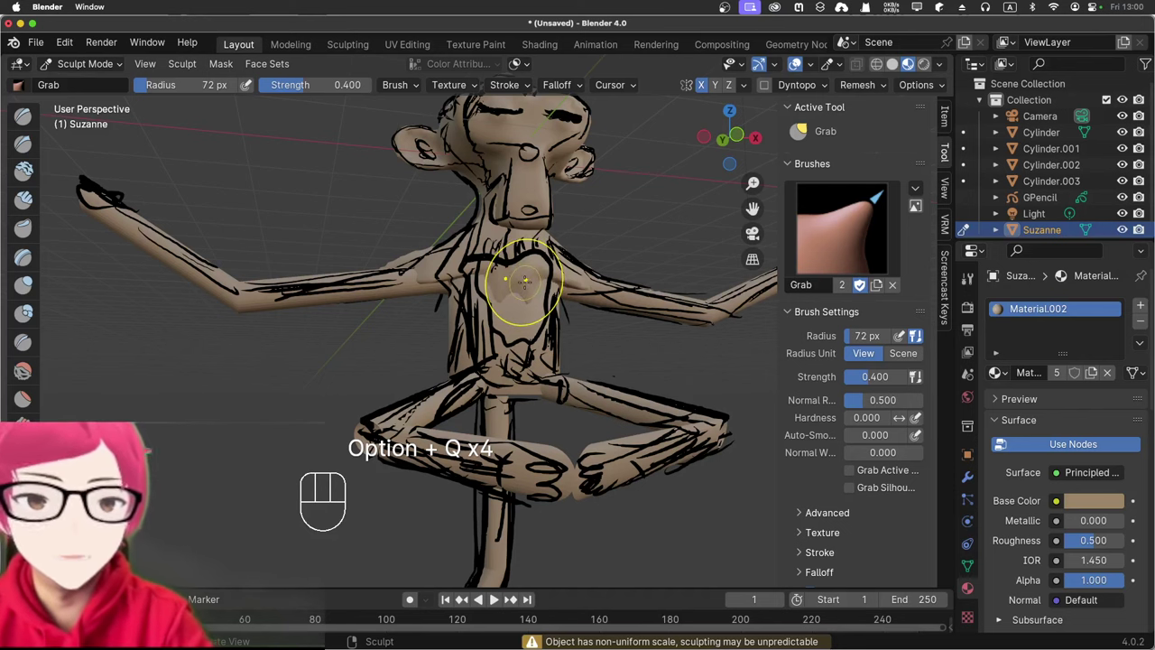
Step: Smooth and clay-sculpt the torso cylinder's chest, then return to Object Mode
{"action": "key", "text": "s"}
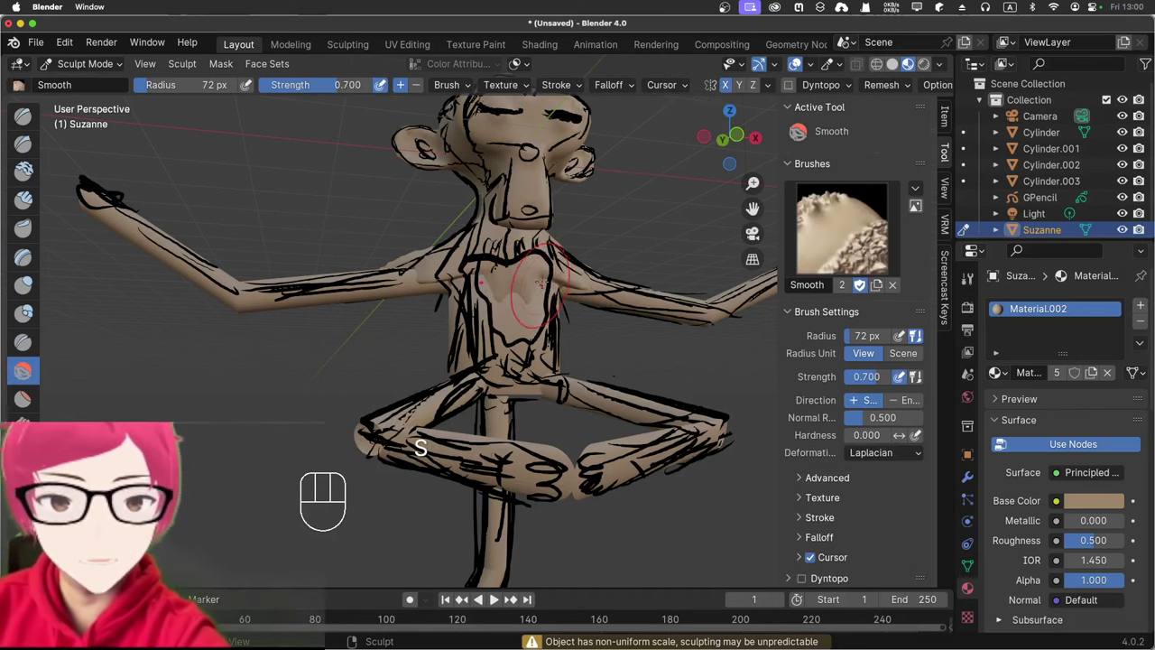
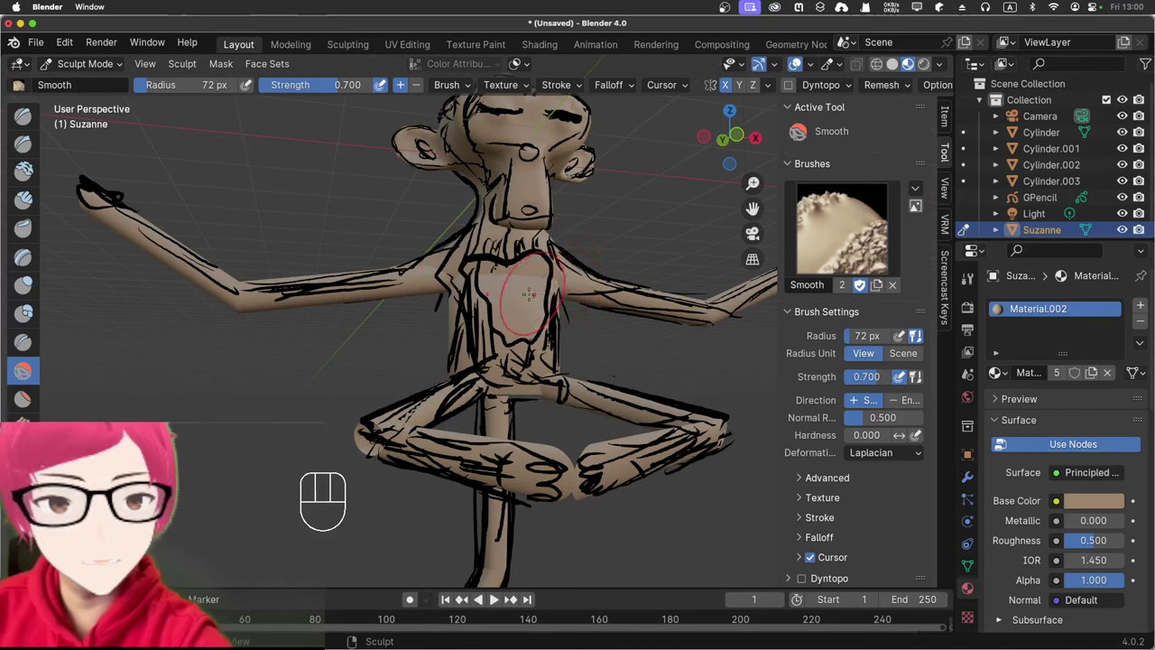
{"action": "key", "text": "alt+q"}
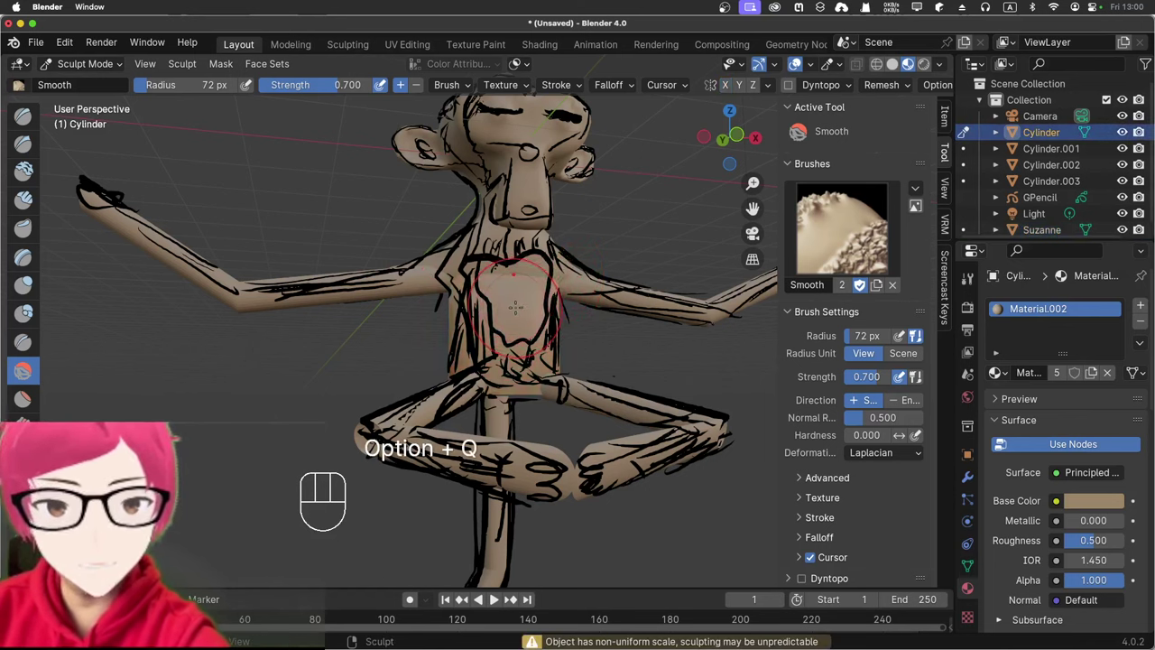
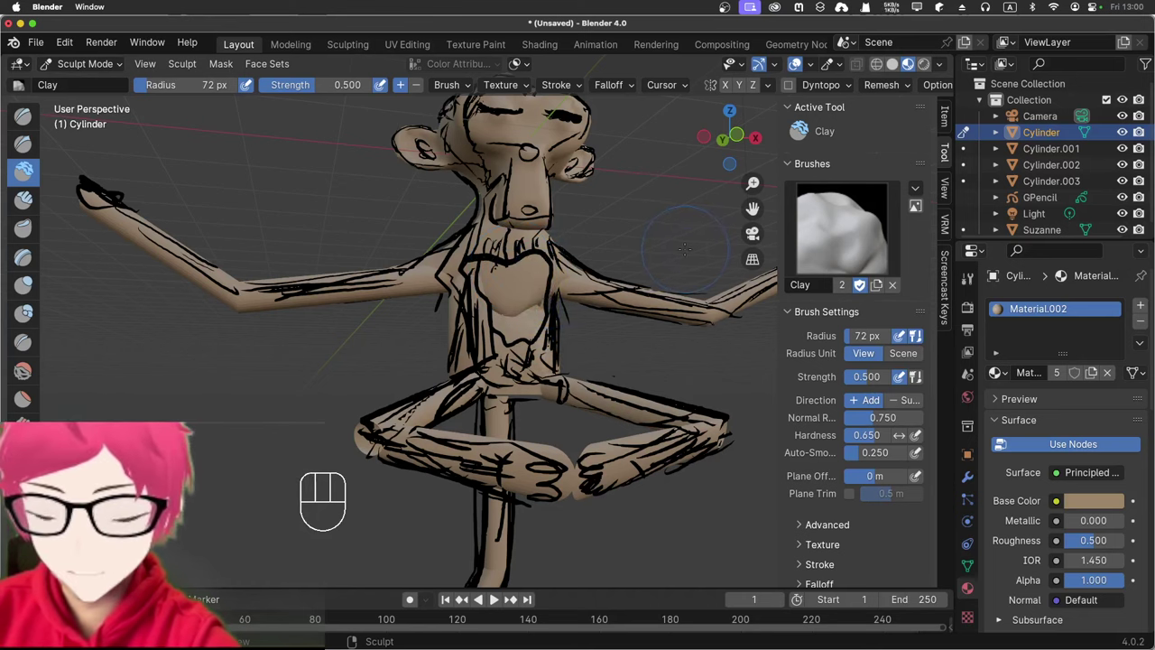
{"action": "key", "text": "super+z"}
{"action": "key", "text": "super+z"}
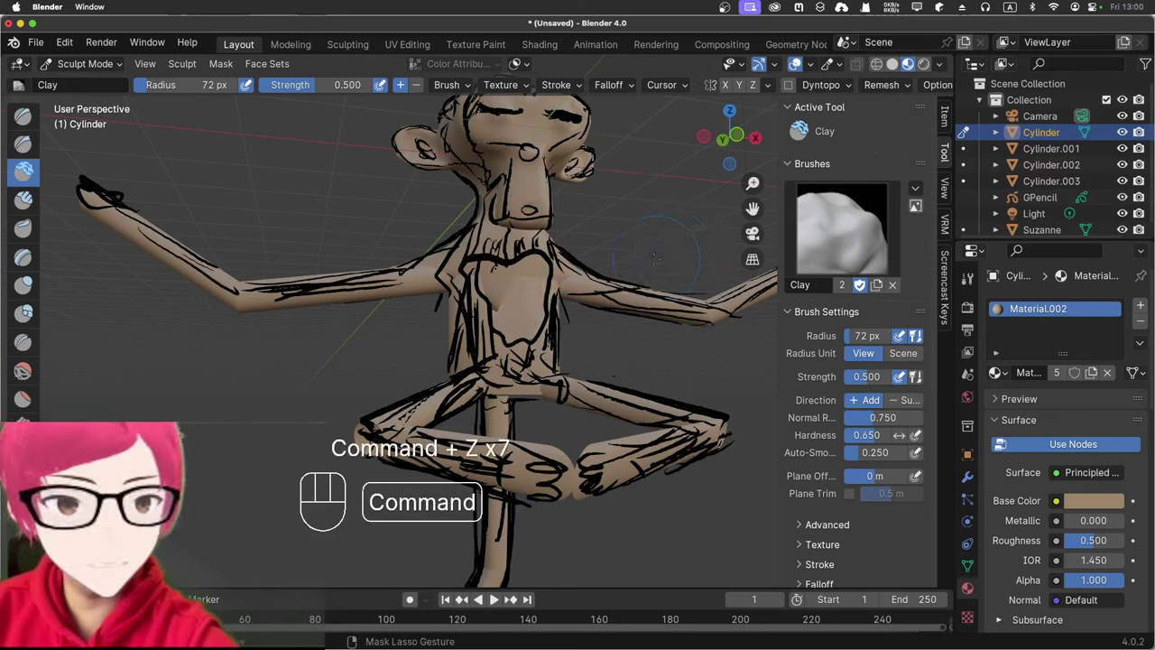
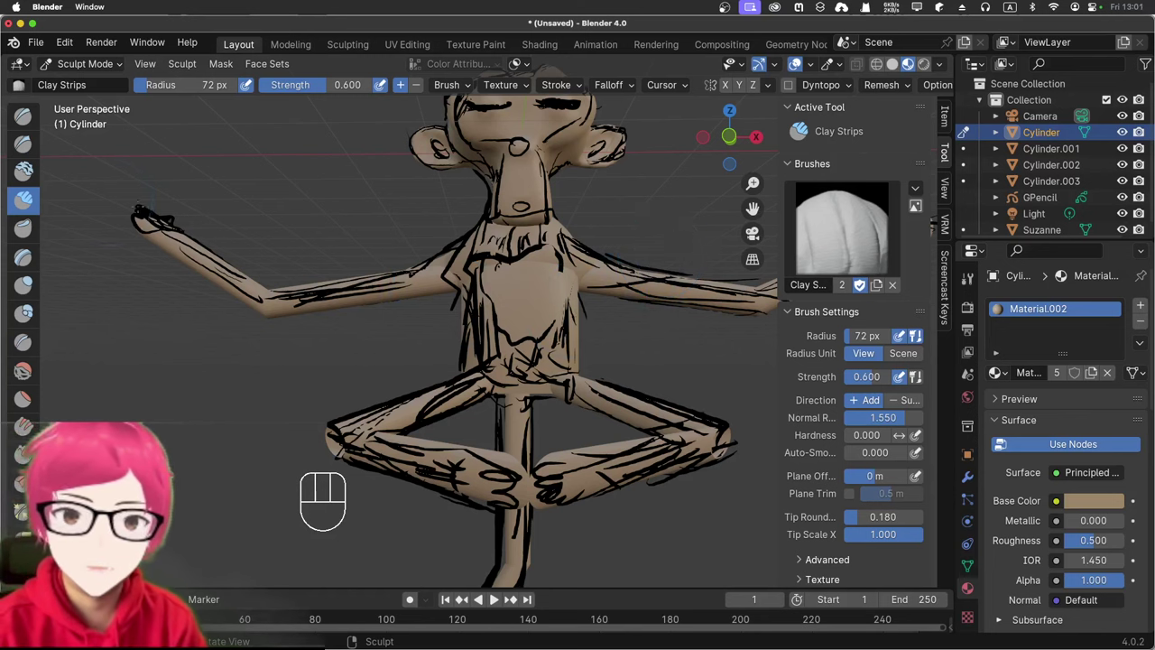
{"action": "left_click_drag", "start_coordinate": [101, 64], "coordinate": [218, 204]}
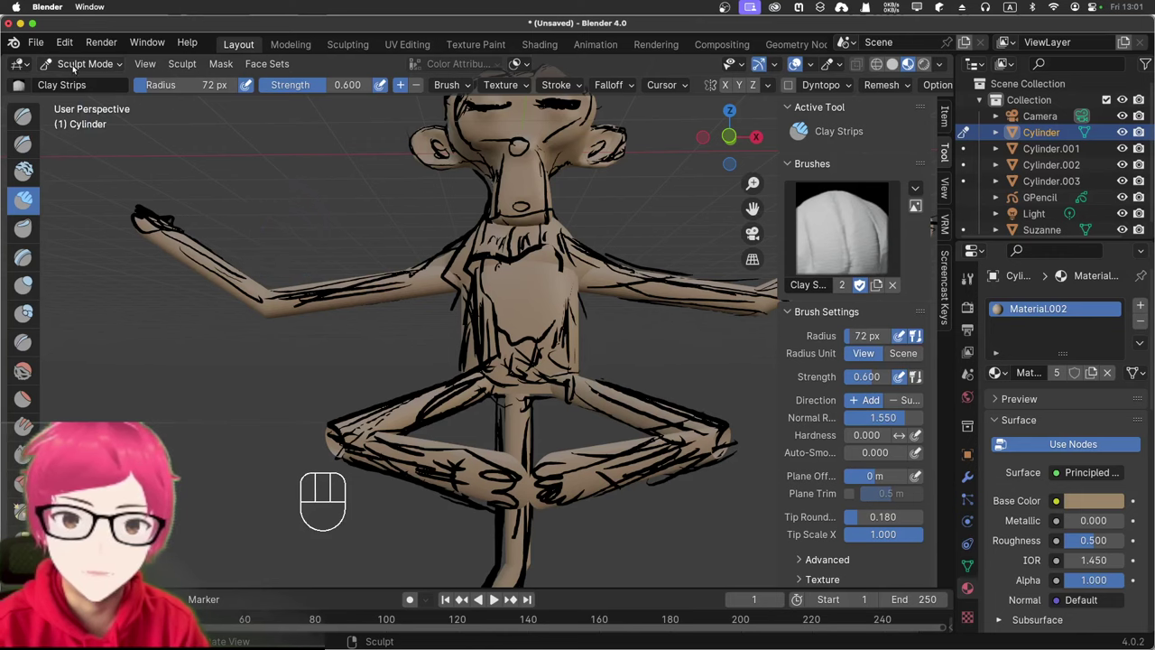
{"action": "left_click_drag", "start_coordinate": [73, 67], "coordinate": [97, 92]}
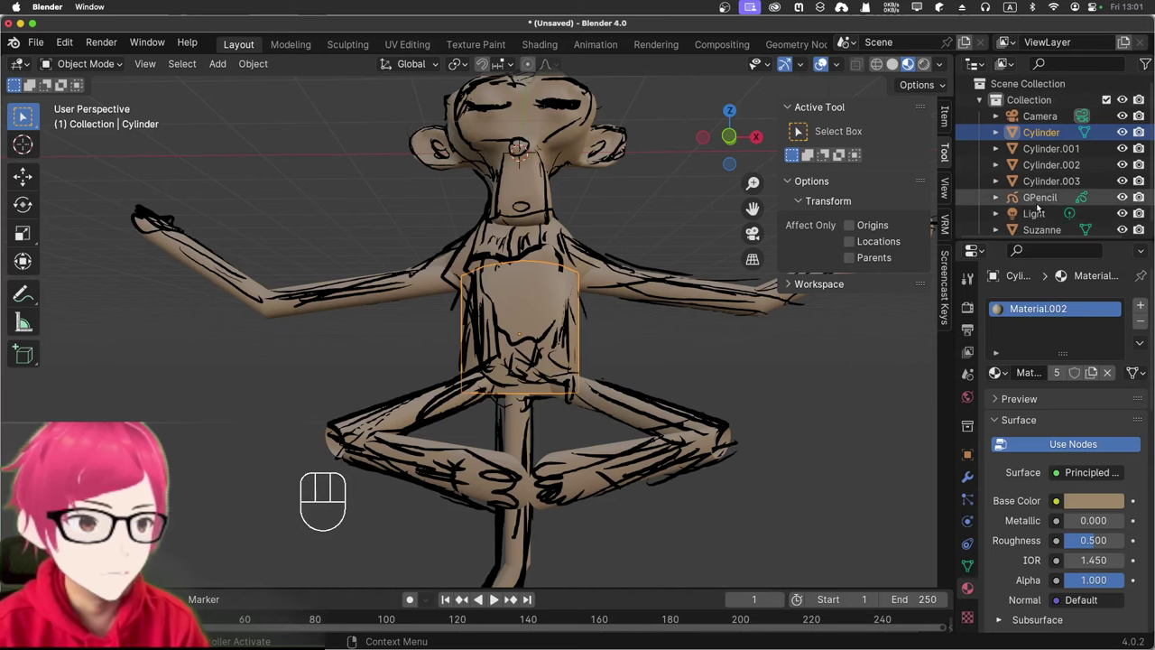
Step: Select the GPencil object and enter Draw Mode to rework its ink strokes
{"action": "left_click", "coordinate": [1042, 201]}
{"action": "left_click_drag", "start_coordinate": [106, 70], "coordinate": [97, 139]}
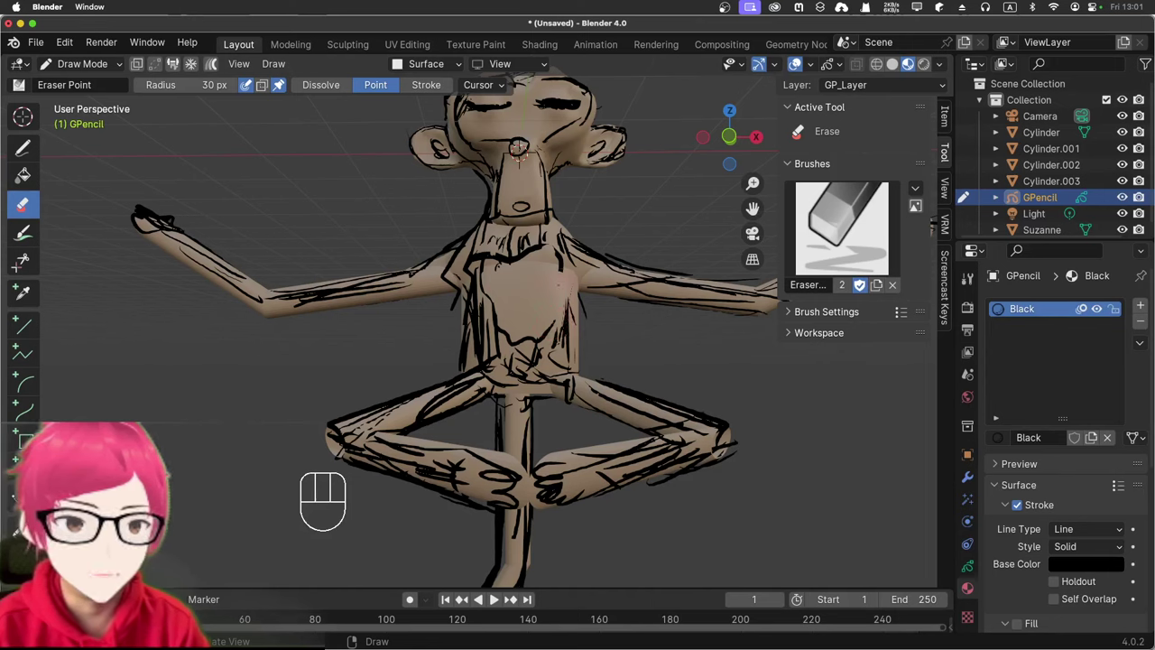
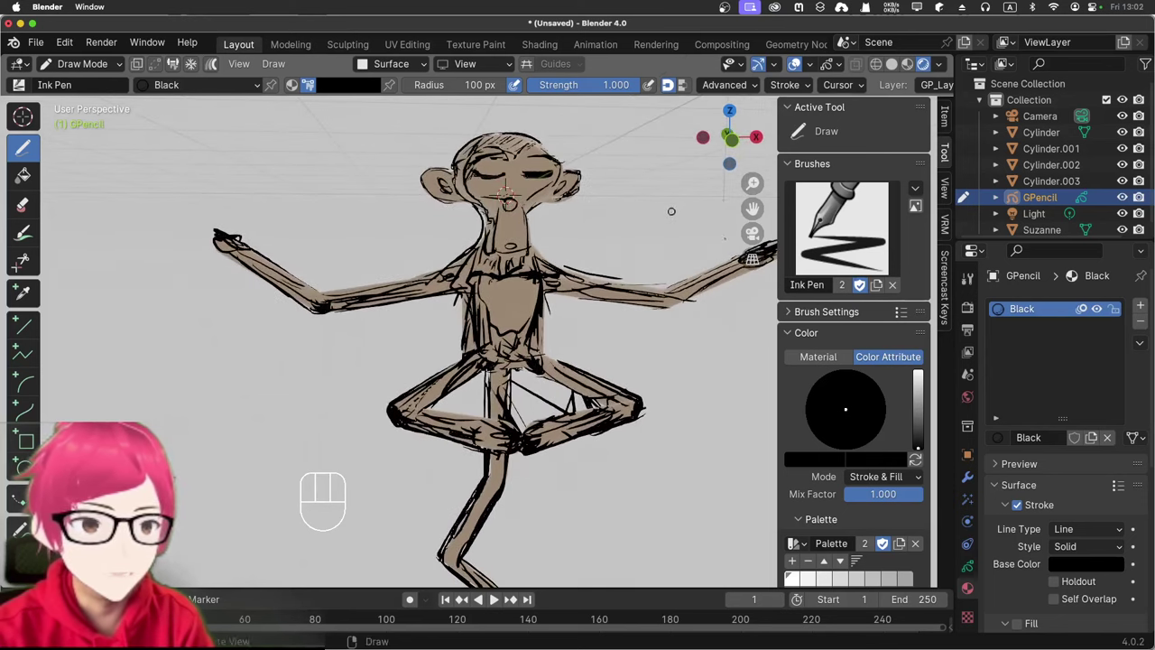
Step: Set the render engine to Cycles in Render Properties, then leave drawing for Object Mode
{"action": "left_click", "coordinate": [970, 315]}
{"action": "left_click_drag", "start_coordinate": [1077, 299], "coordinate": [1074, 359]}
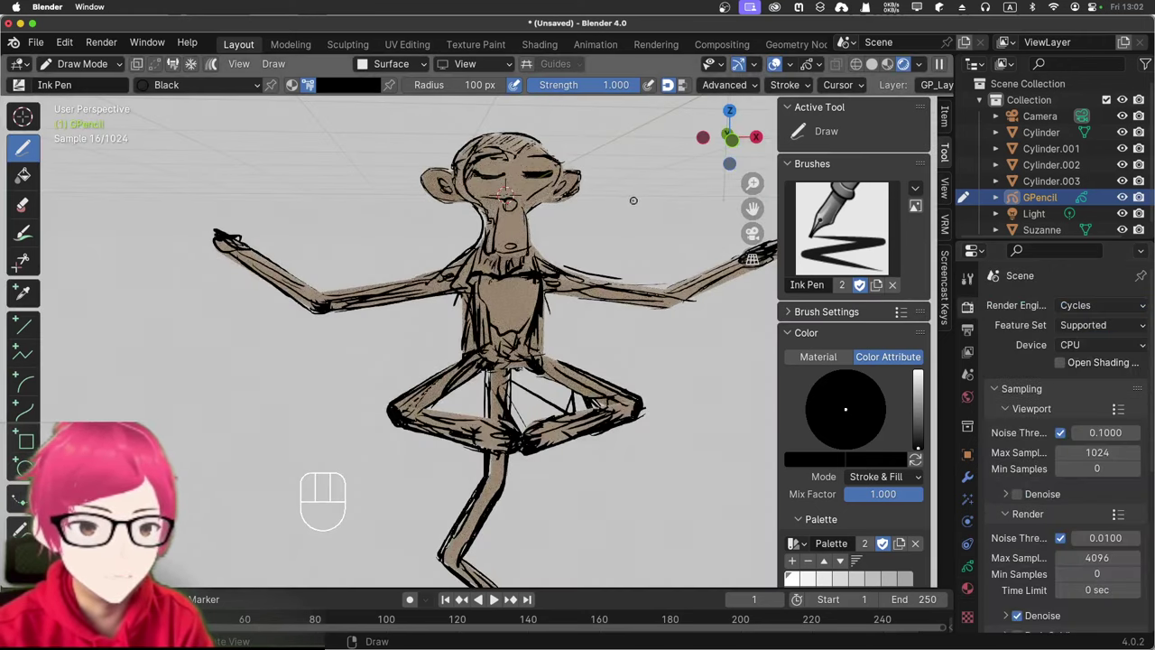
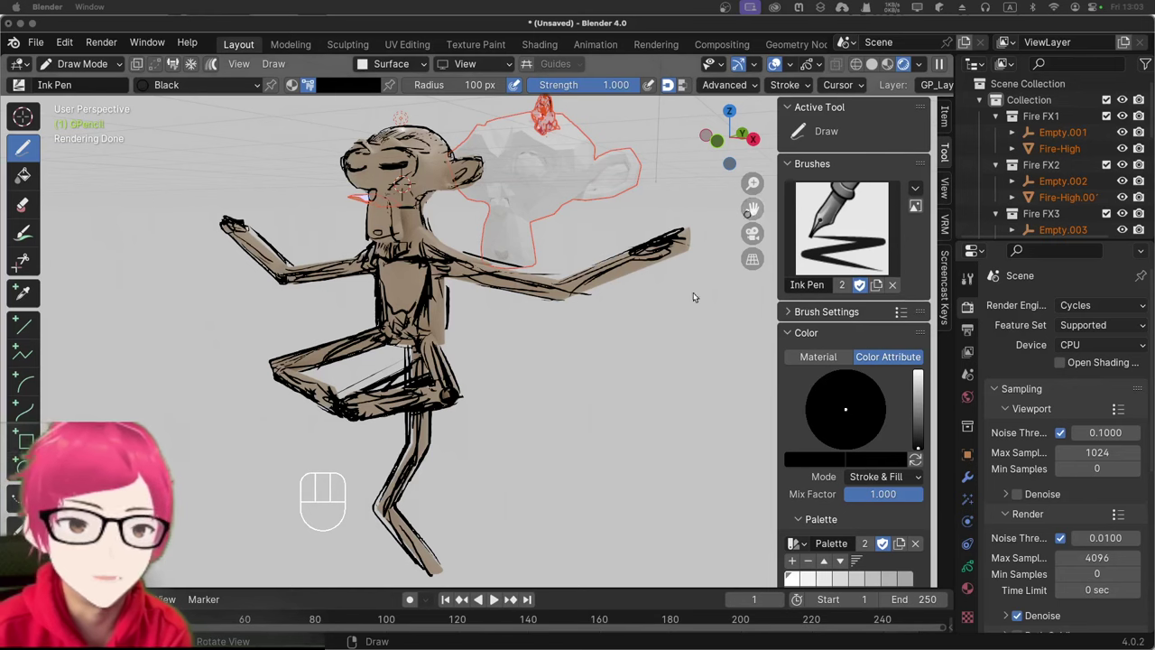
{"action": "left_click_drag", "start_coordinate": [588, 231], "coordinate": [546, 255]}
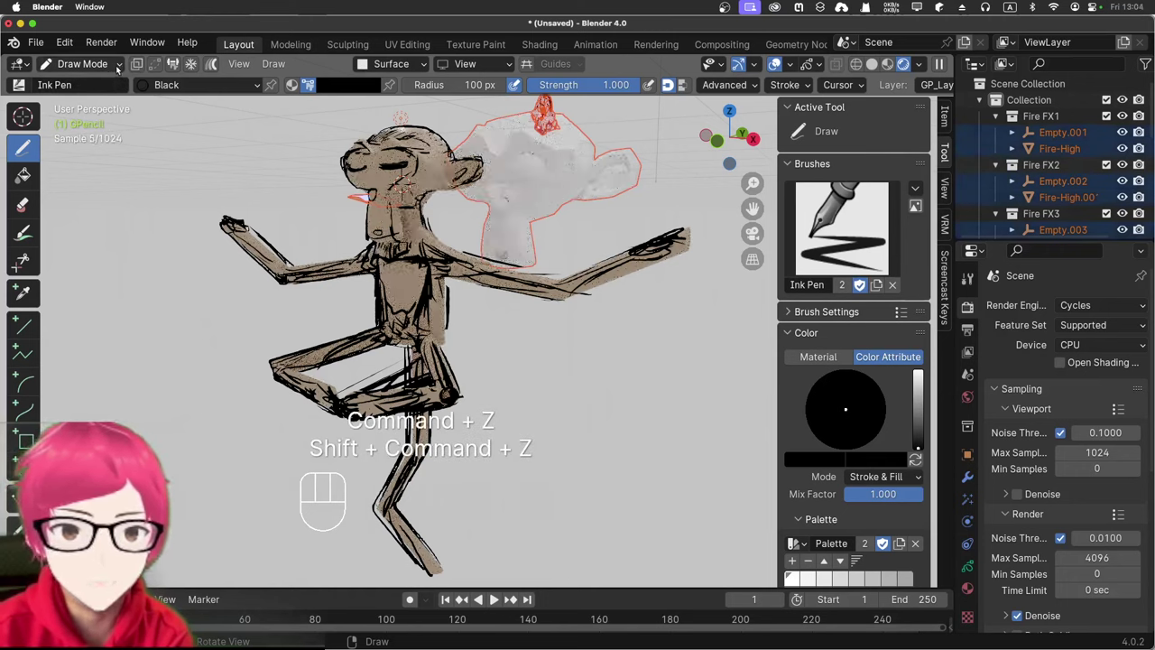
{"action": "left_click_drag", "start_coordinate": [121, 70], "coordinate": [119, 92]}
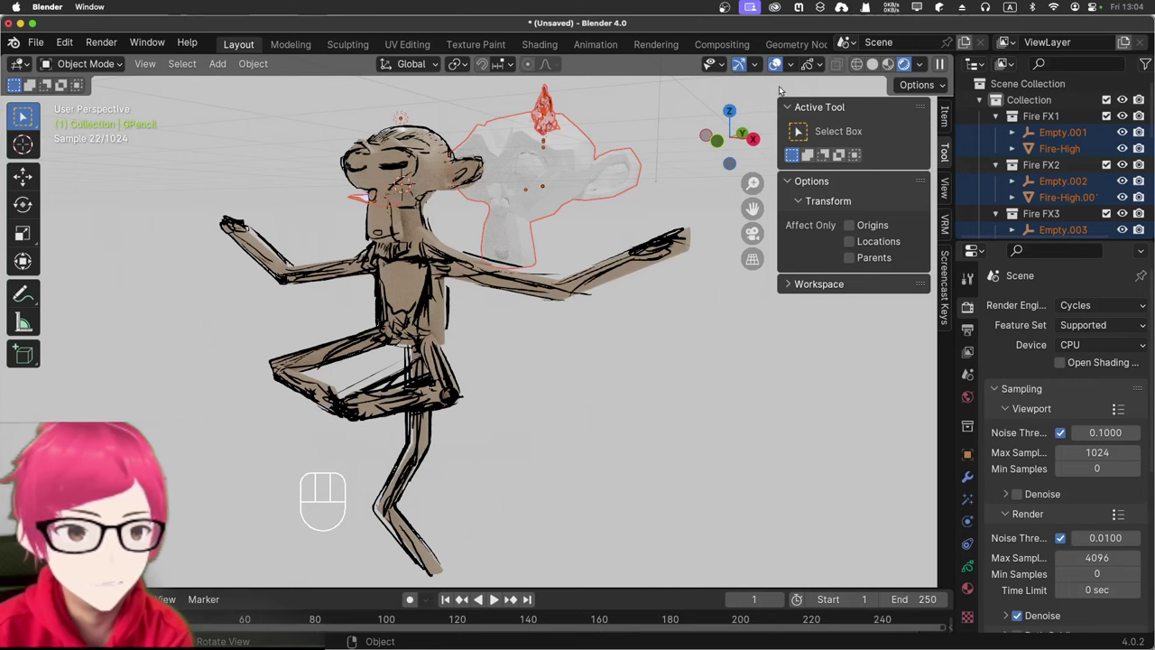
Step: Switch to Solid shading and hide Suzanne.001, the second head, from the viewport
{"action": "left_click", "coordinate": [871, 69]}
{"action": "left_click_drag", "start_coordinate": [635, 212], "coordinate": [639, 196]}
{"action": "left_click", "coordinate": [522, 182]}
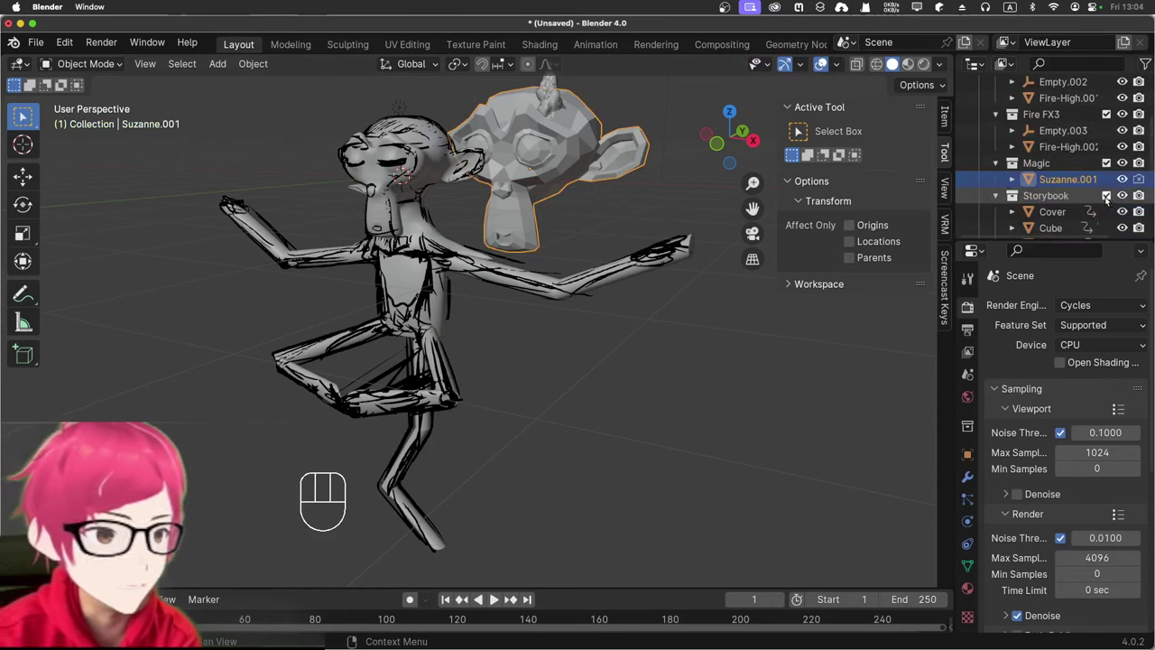
{"action": "left_click", "coordinate": [1059, 212]}
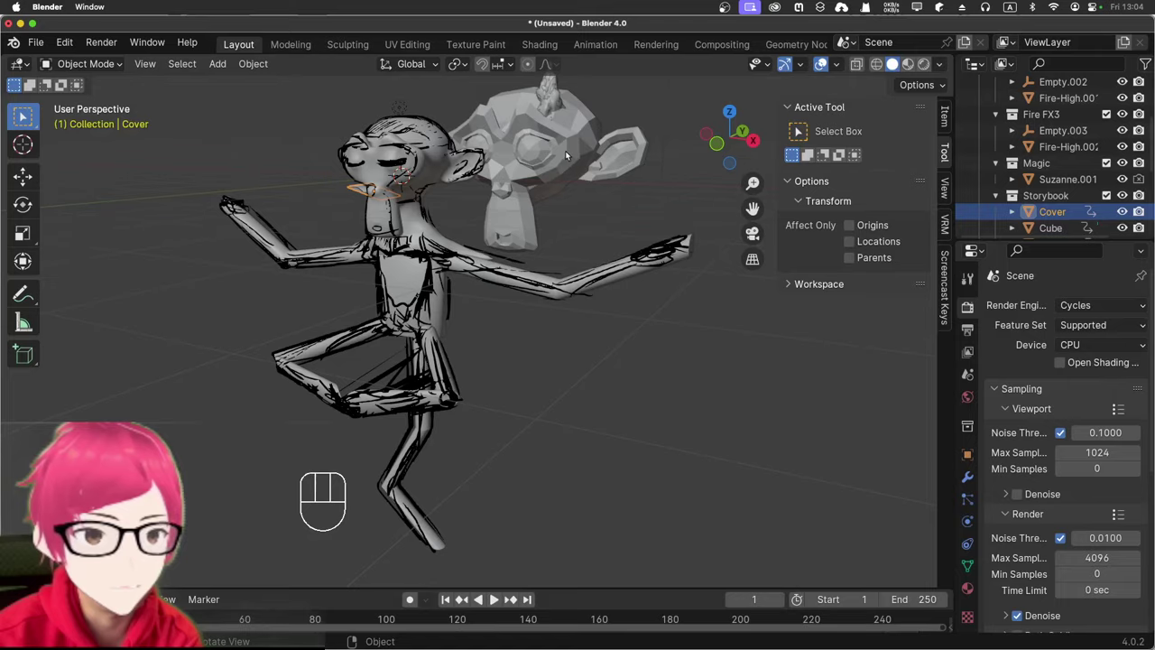
{"action": "left_click_drag", "start_coordinate": [543, 183], "coordinate": [545, 165]}
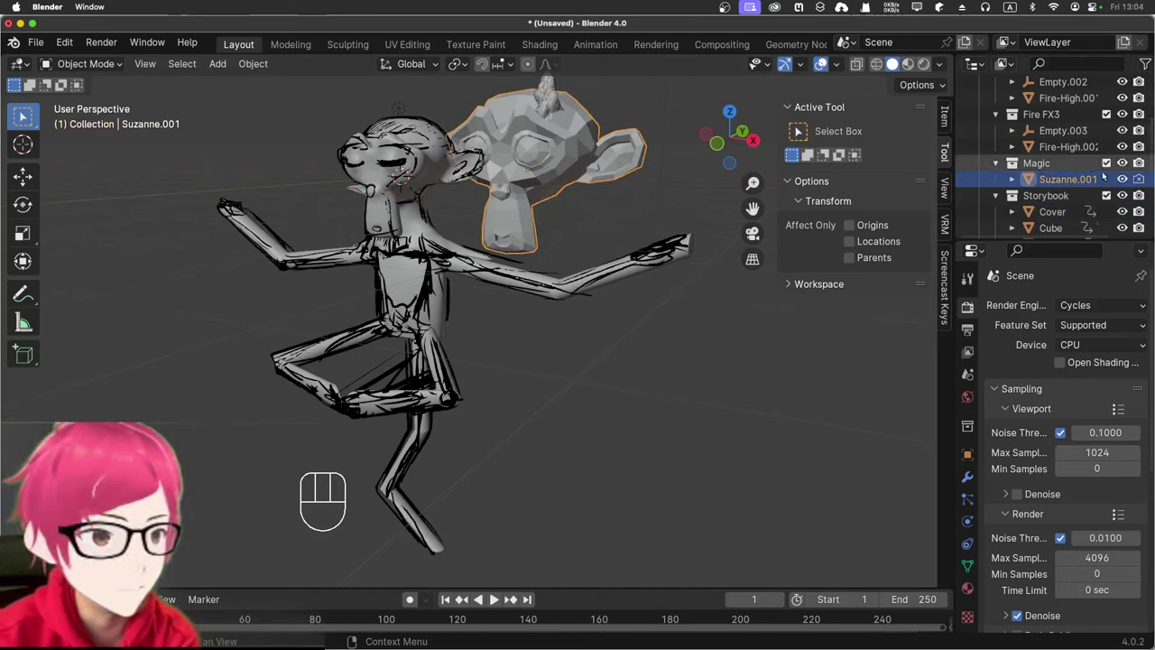
{"action": "double_click", "coordinate": [1126, 183]}
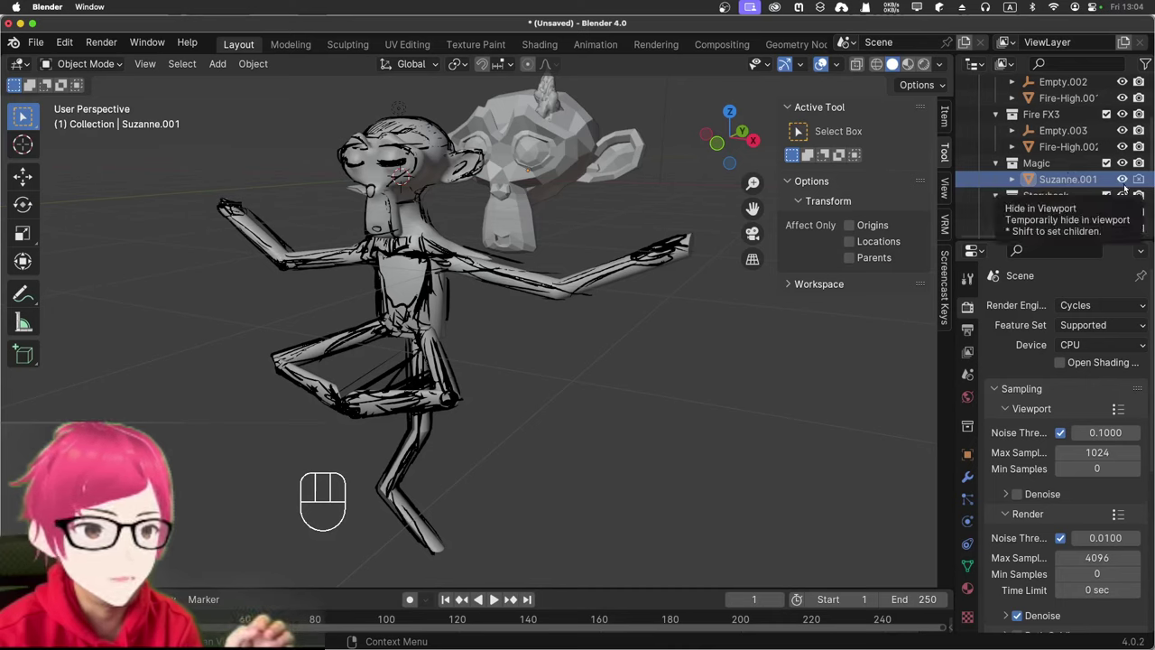
{"action": "left_click", "coordinate": [1126, 180]}
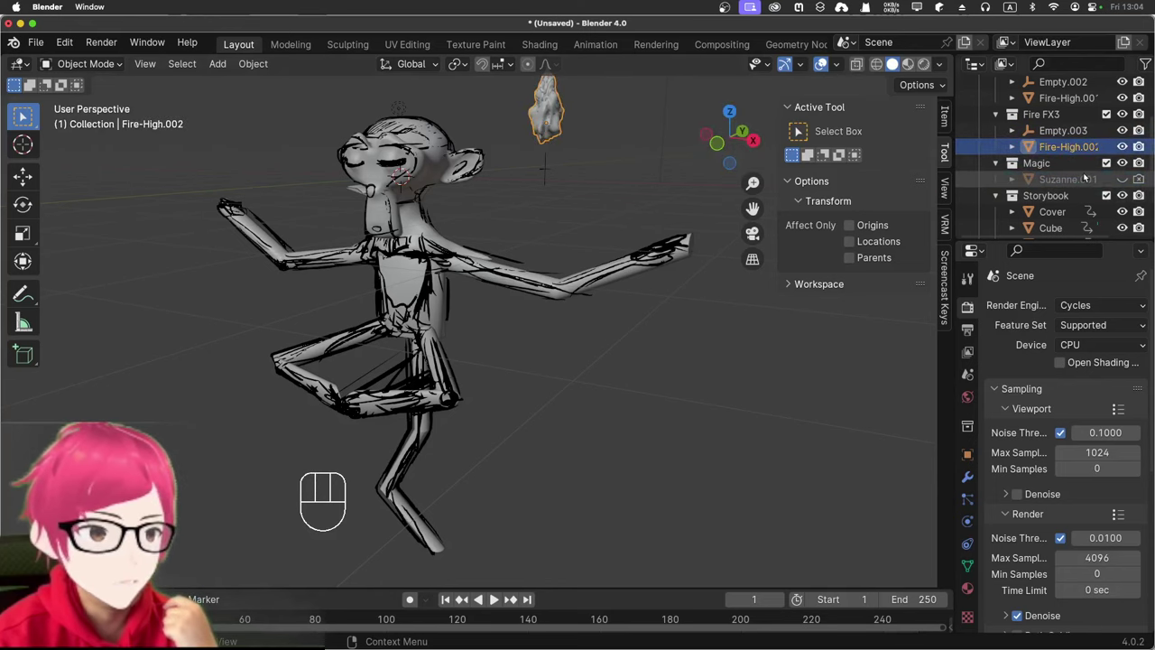
Step: Select the flame object and the Fire FX collections in the Outliner
{"action": "left_click", "coordinate": [1050, 146]}
{"action": "left_click", "coordinate": [1051, 103]}
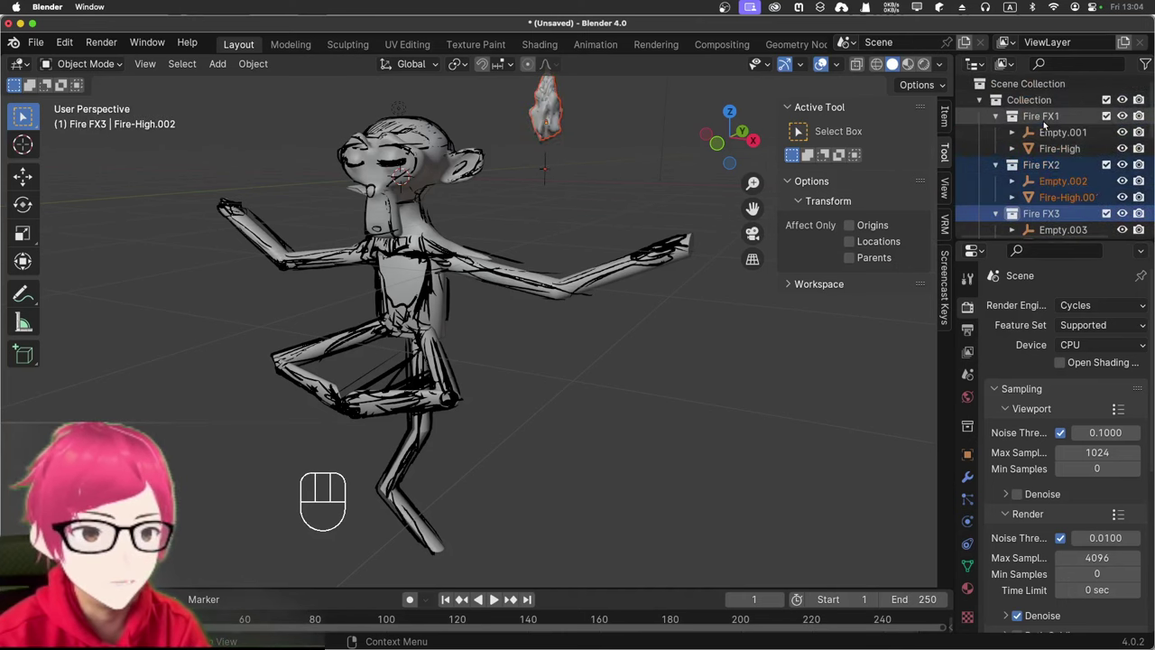
{"action": "left_click", "coordinate": [1048, 119]}
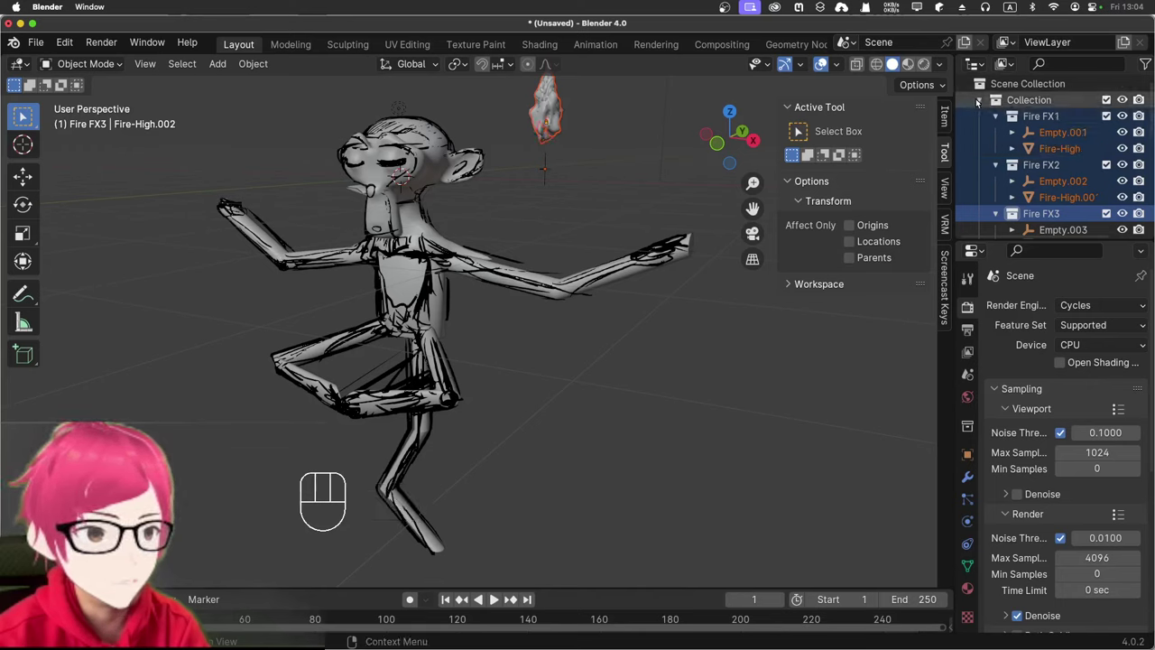
{"action": "left_click", "coordinate": [979, 99]}
{"action": "left_click", "coordinate": [981, 99]}
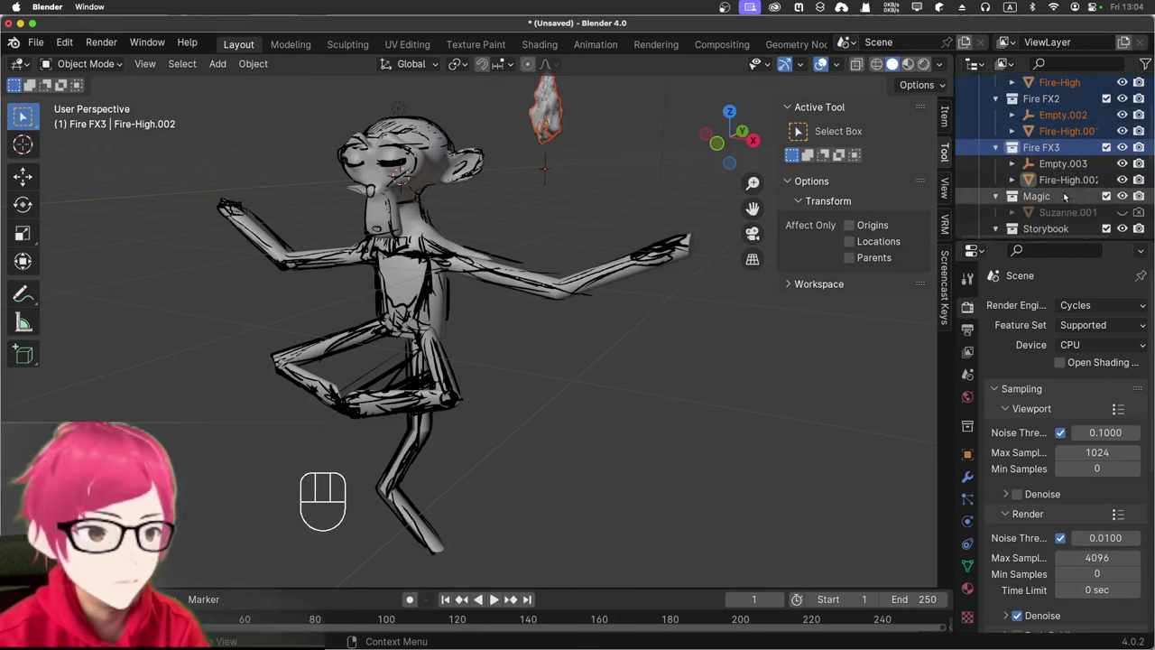
{"action": "left_click", "coordinate": [1068, 186]}
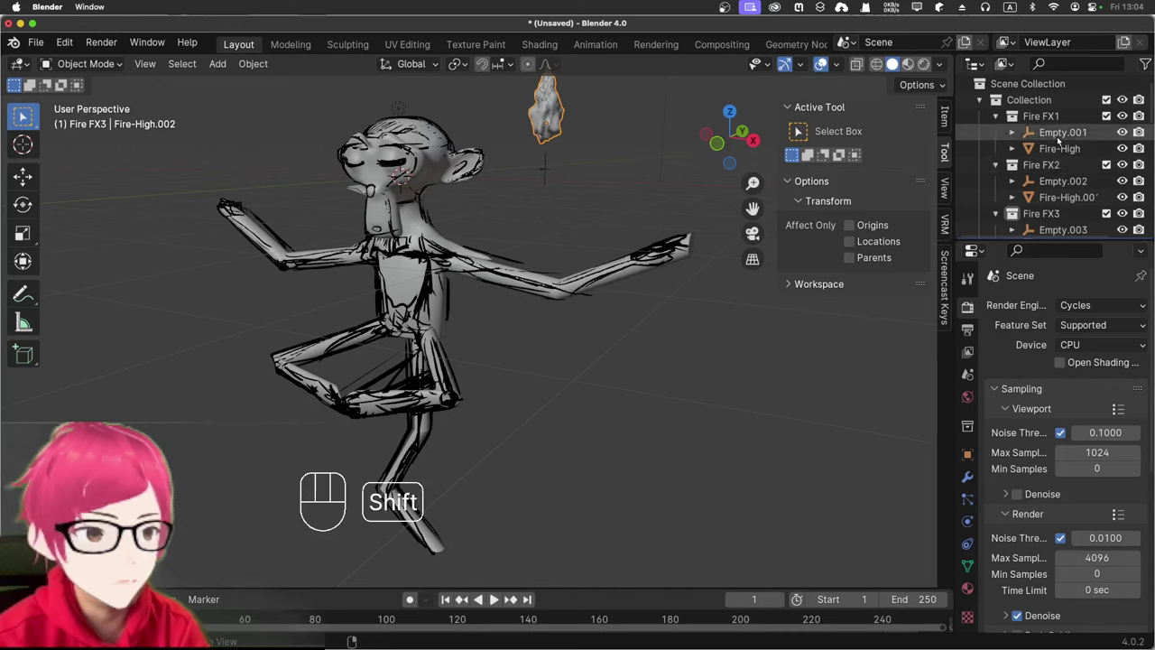
Step: Move the three Fire FX collections from beside the head onto the outstretched hand, aligning from front and side views
{"action": "left_click", "coordinate": [1059, 117]}
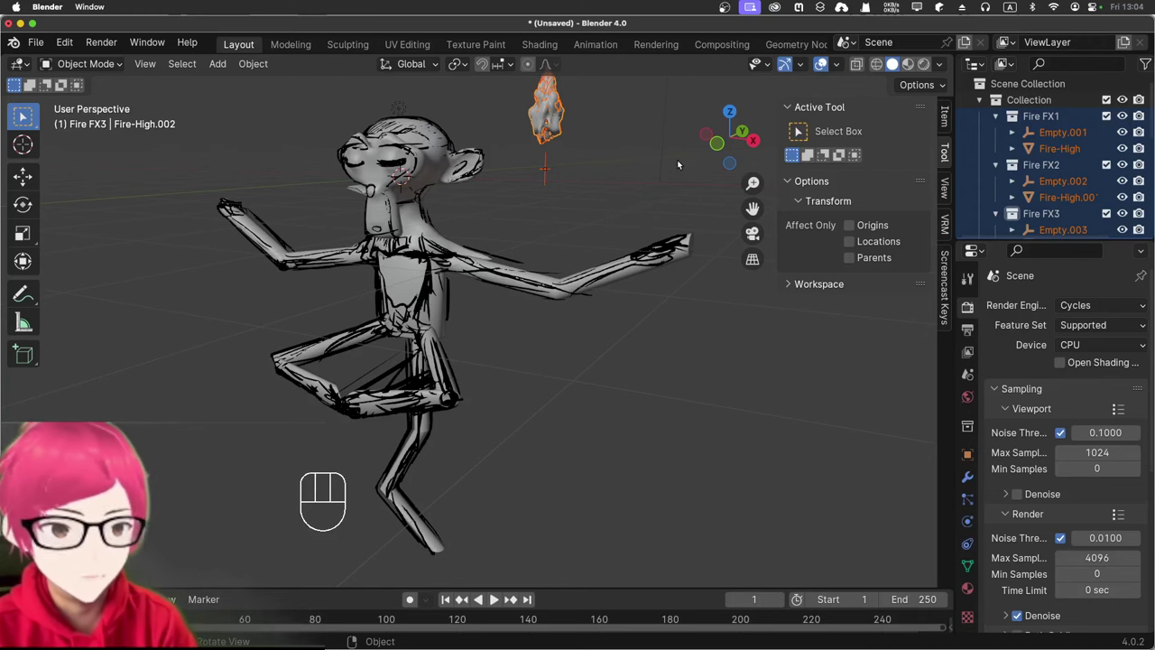
{"action": "key", "text": "KP_1"}
{"action": "key", "text": "g"}
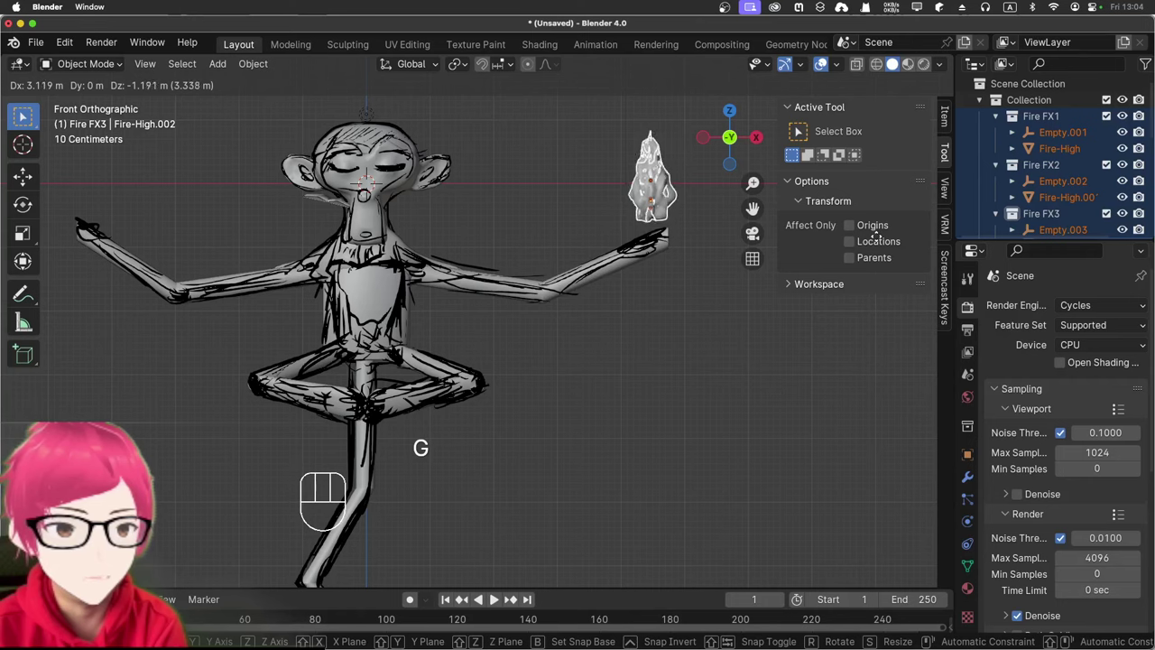
{"action": "left_click", "coordinate": [882, 242]}
{"action": "key", "text": "KP_3"}
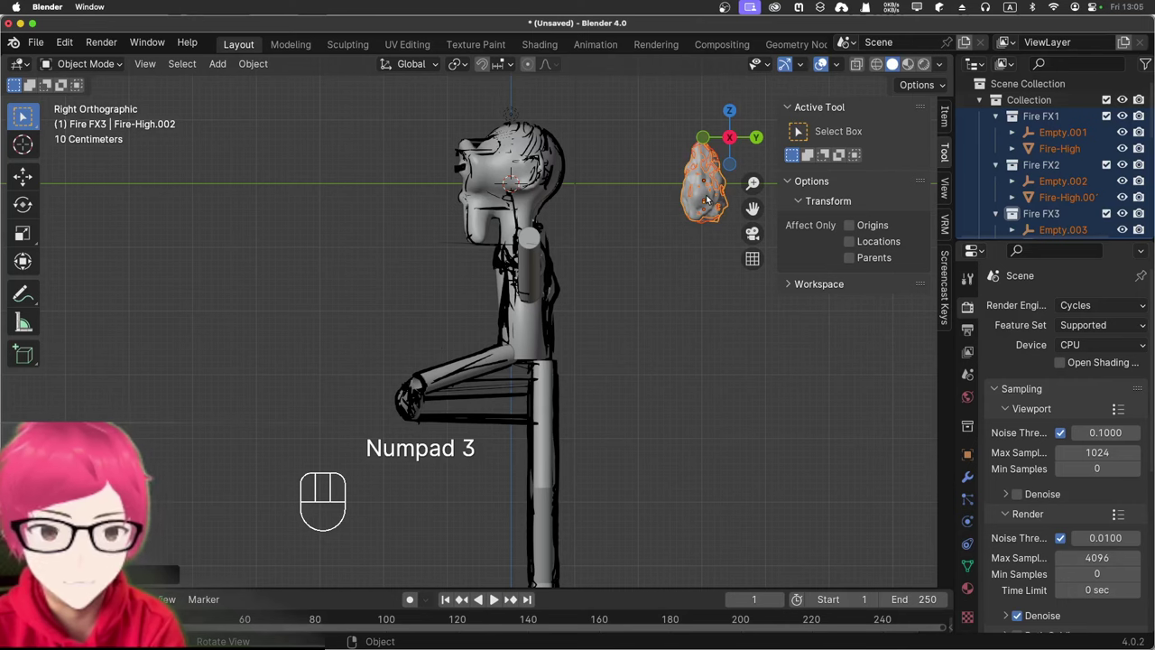
{"action": "key", "text": "g"}
{"action": "key", "text": "y"}
{"action": "left_click", "coordinate": [532, 176]}
Step: Check the flame placement, play its animation to frame 54, then deselect it
{"action": "left_click_drag", "start_coordinate": [634, 242], "coordinate": [796, 256]}
{"action": "left_click_drag", "start_coordinate": [663, 358], "coordinate": [678, 368]}
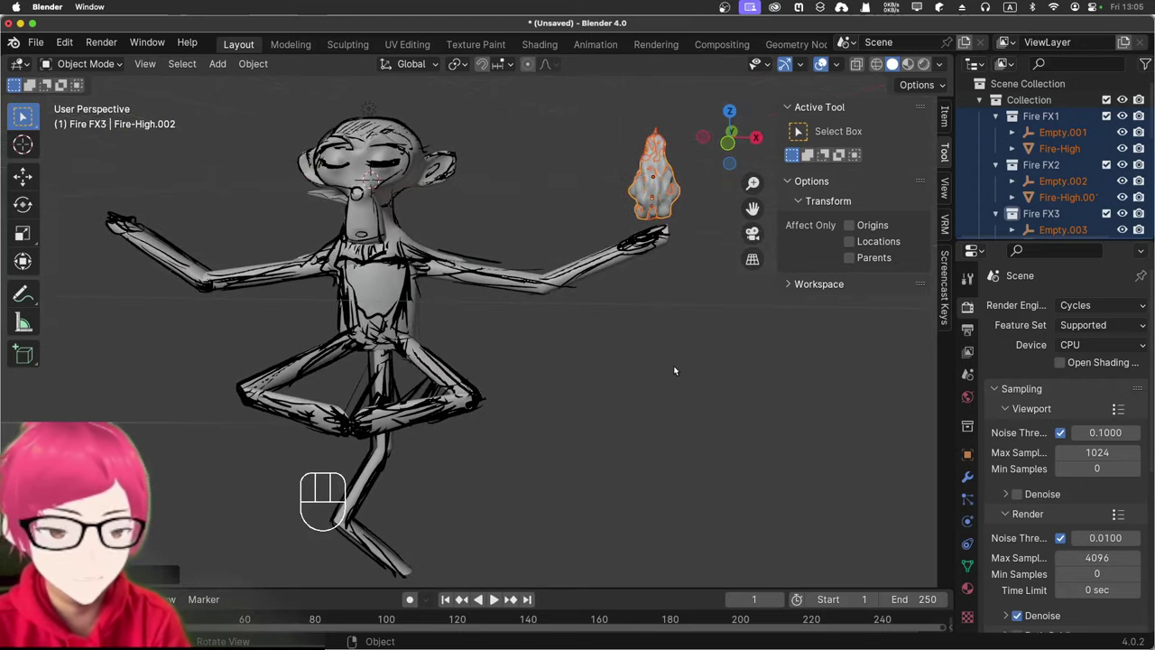
{"action": "key", "text": "KP_1"}
{"action": "key", "text": "space"}
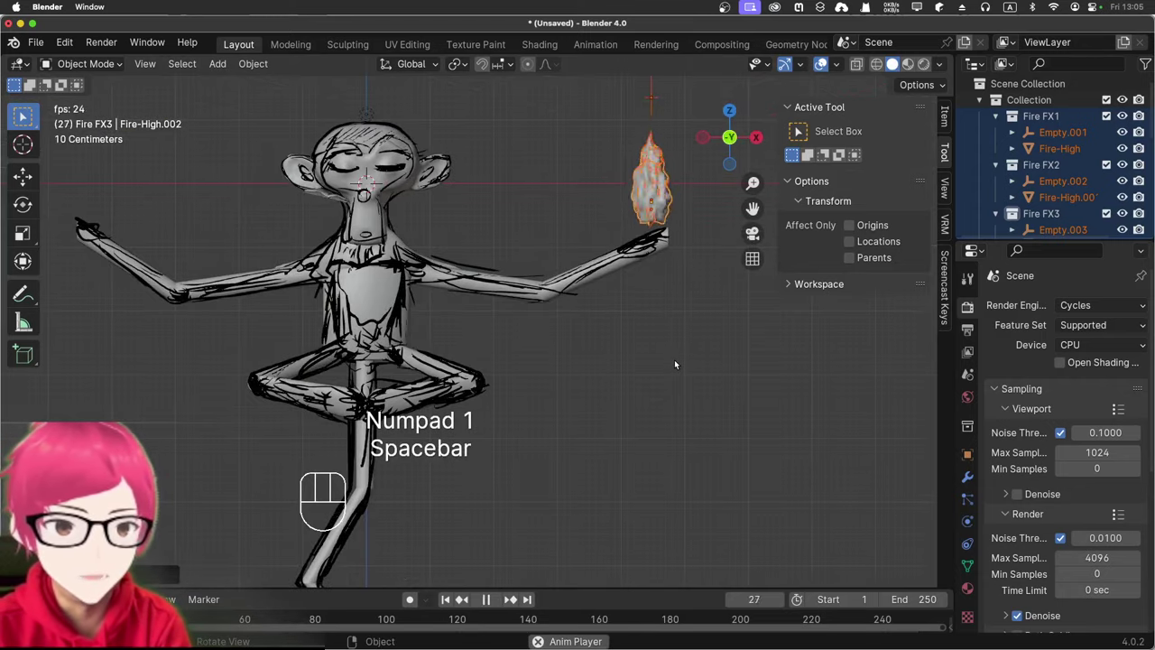
{"action": "key", "text": "space"}
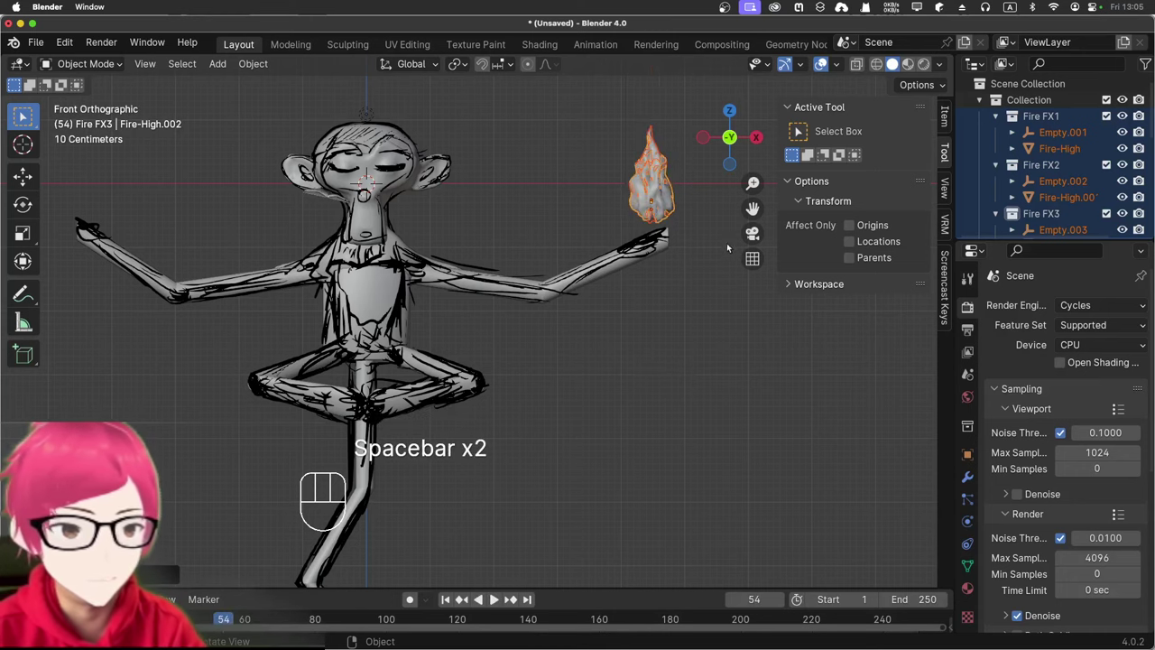
{"action": "left_click", "coordinate": [1032, 123]}
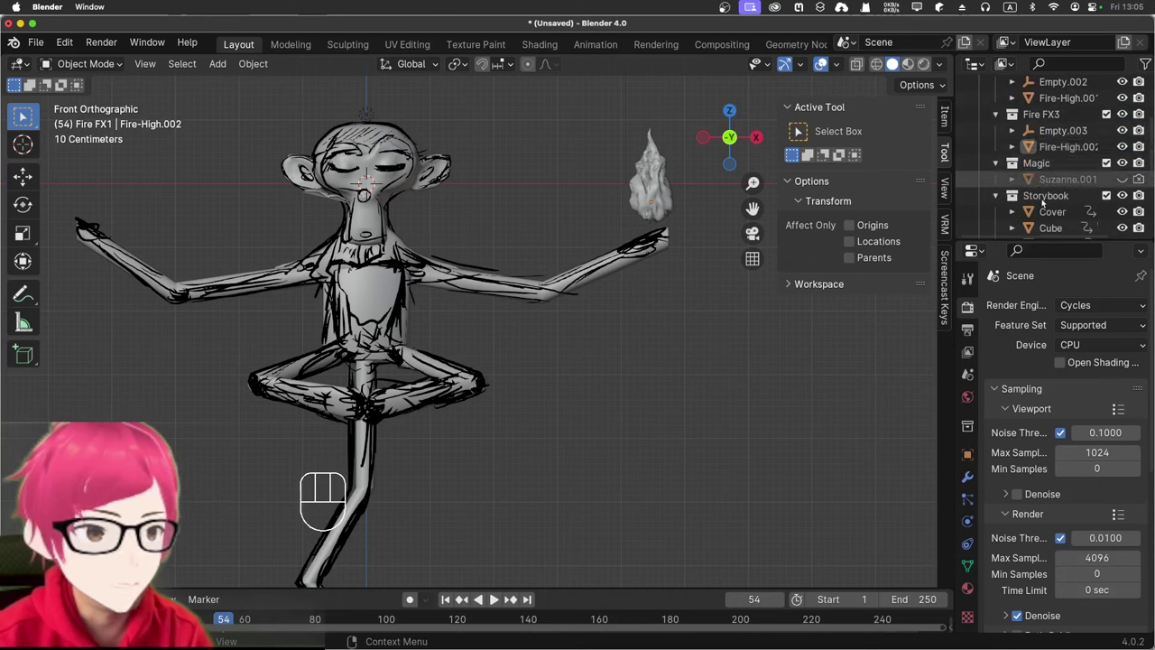
Step: Move the Storybook collection from beside the face out to the figure's left hand
{"action": "left_click", "coordinate": [1047, 203]}
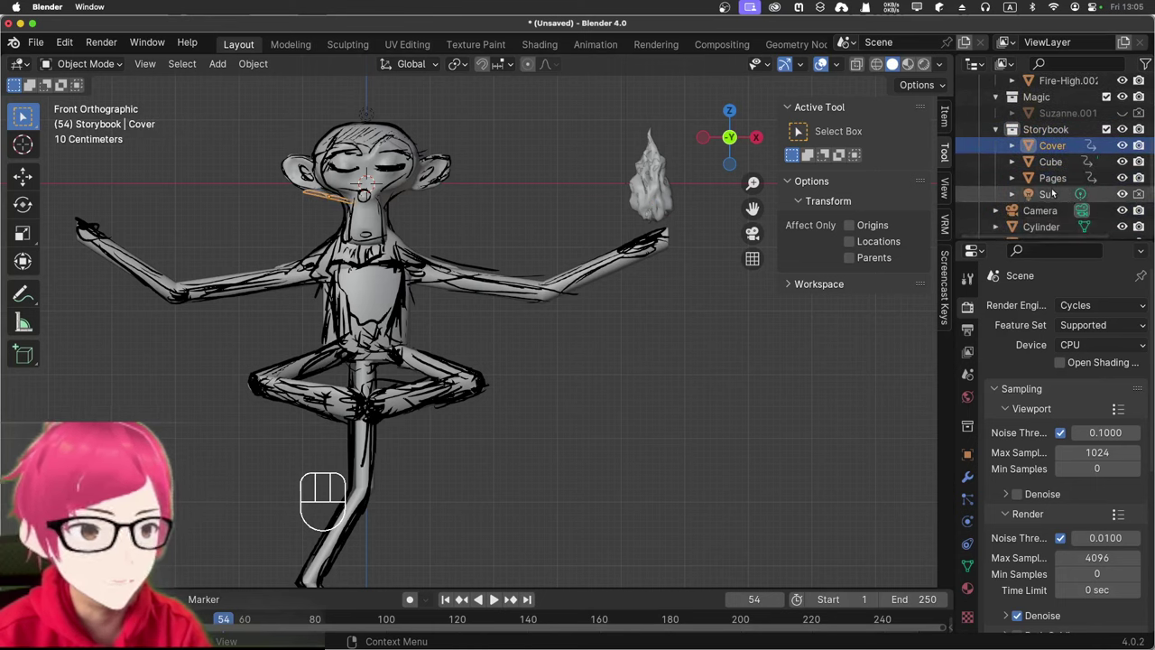
{"action": "left_click", "coordinate": [1051, 201]}
{"action": "left_click_drag", "start_coordinate": [439, 178], "coordinate": [453, 183]}
{"action": "key", "text": "KP_1"}
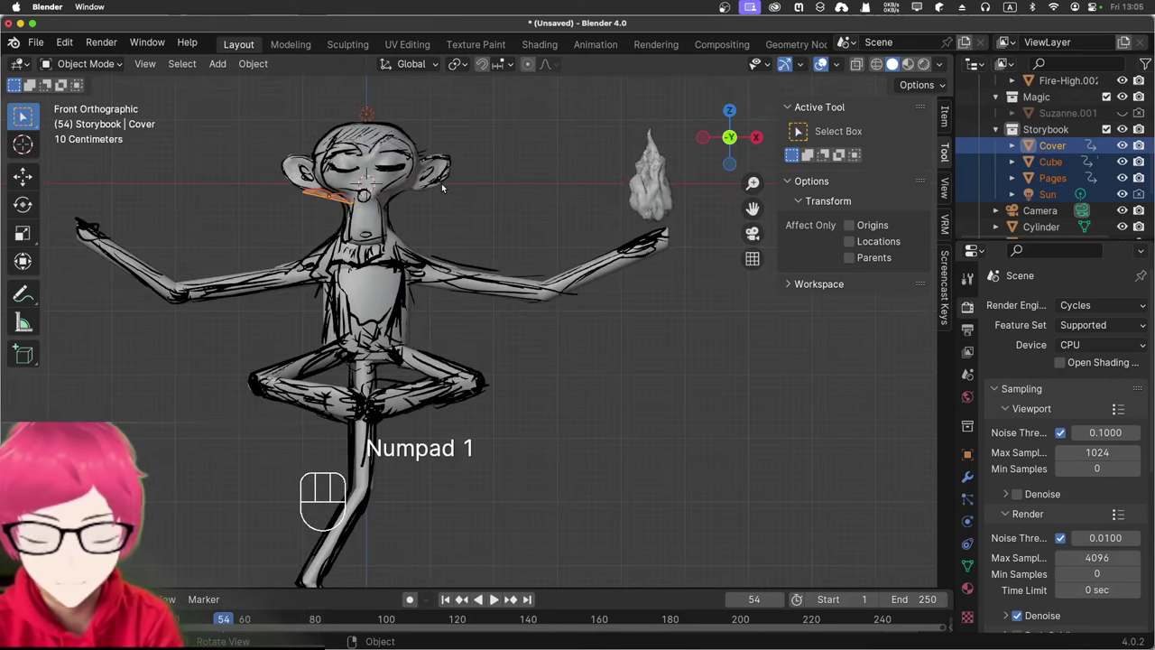
{"action": "key", "text": "g"}
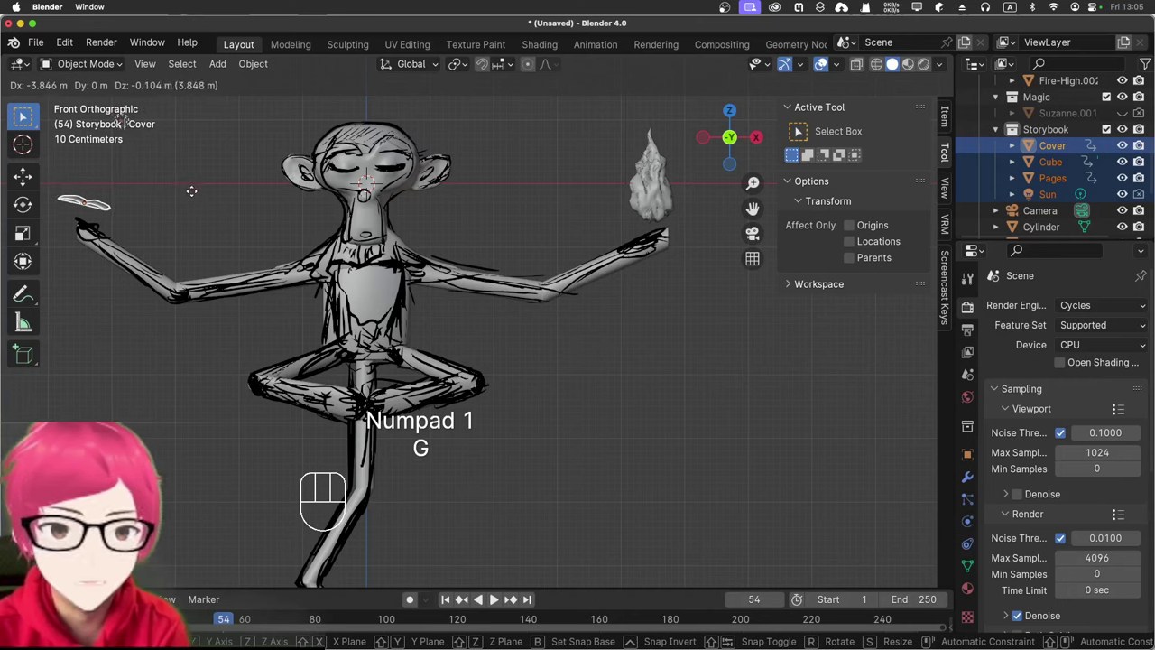
{"action": "left_click", "coordinate": [196, 194]}
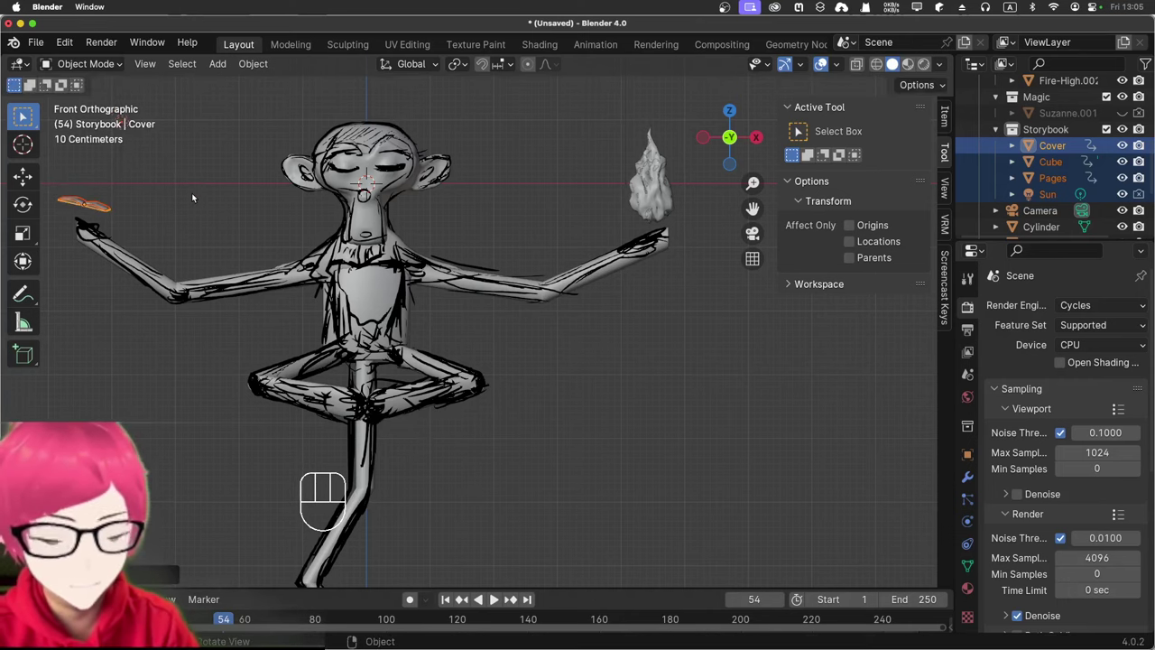
Step: Check the book placement from side, front and below the figure
{"action": "key", "text": "KP_3"}
{"action": "key", "text": "KP_1"}
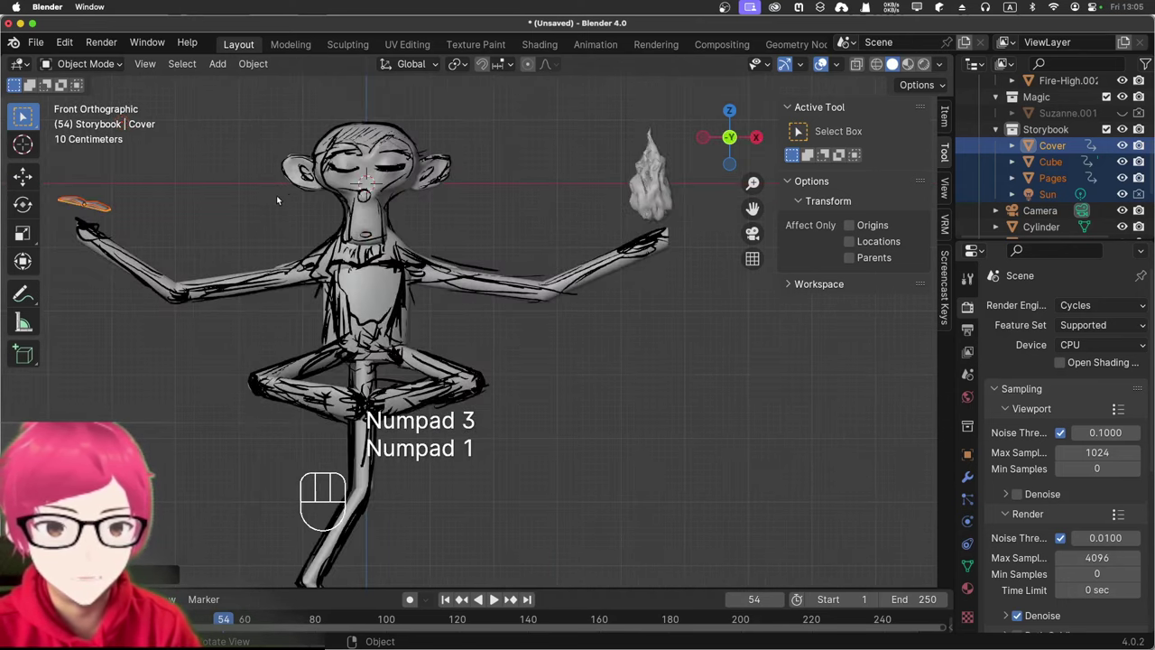
{"action": "left_click_drag", "start_coordinate": [270, 202], "coordinate": [341, 235]}
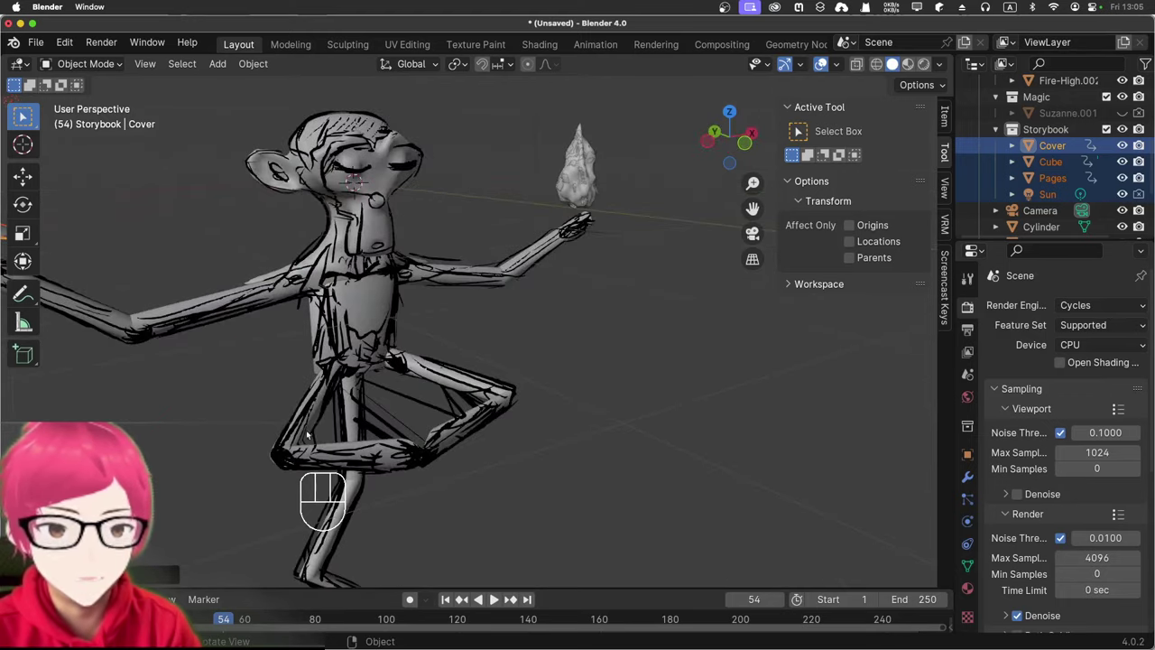
{"action": "left_click_drag", "start_coordinate": [496, 444], "coordinate": [596, 382]}
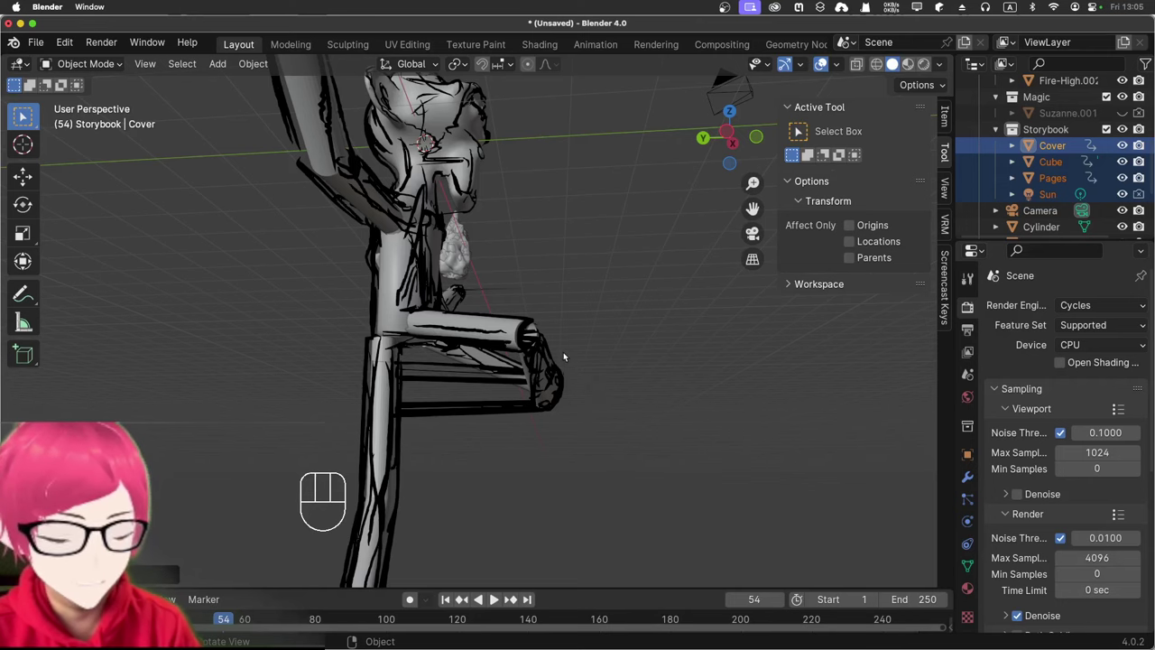
{"action": "middle_click", "coordinate": [466, 325]}
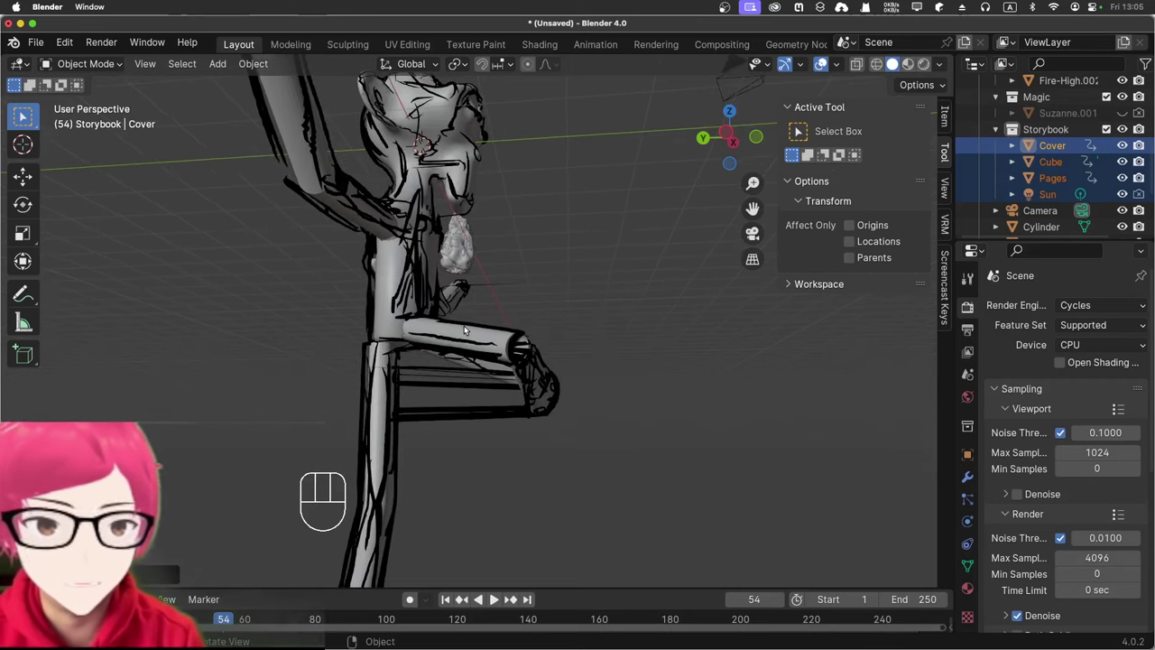
{"action": "left_click", "coordinate": [437, 384]}
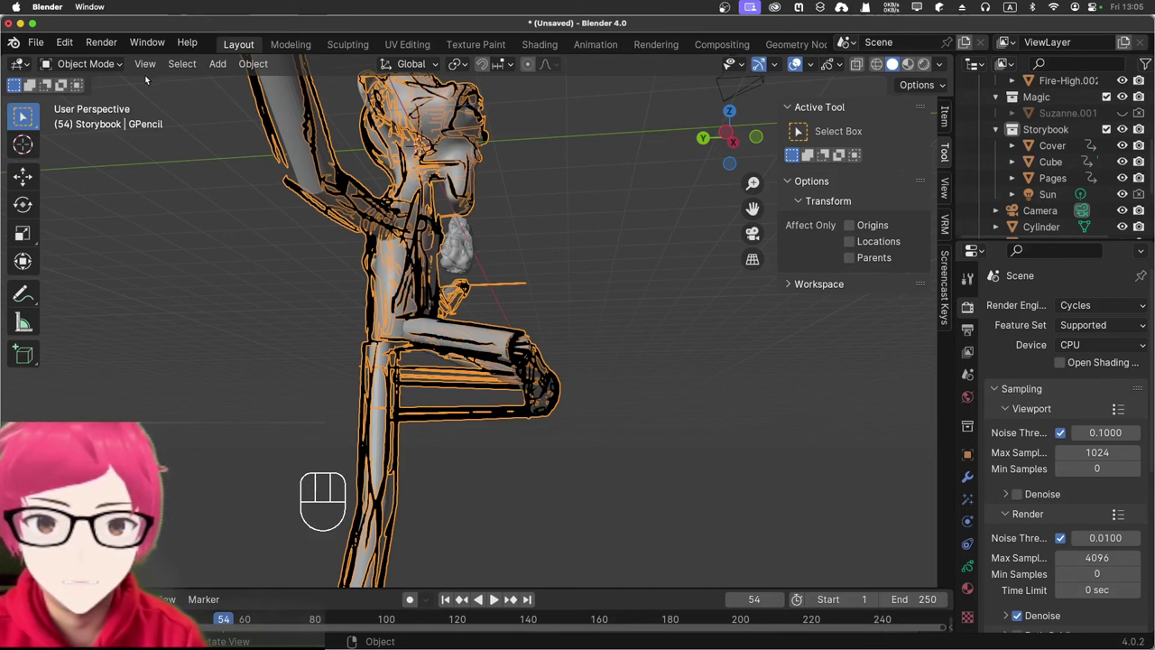
{"action": "left_click_drag", "start_coordinate": [123, 69], "coordinate": [104, 135]}
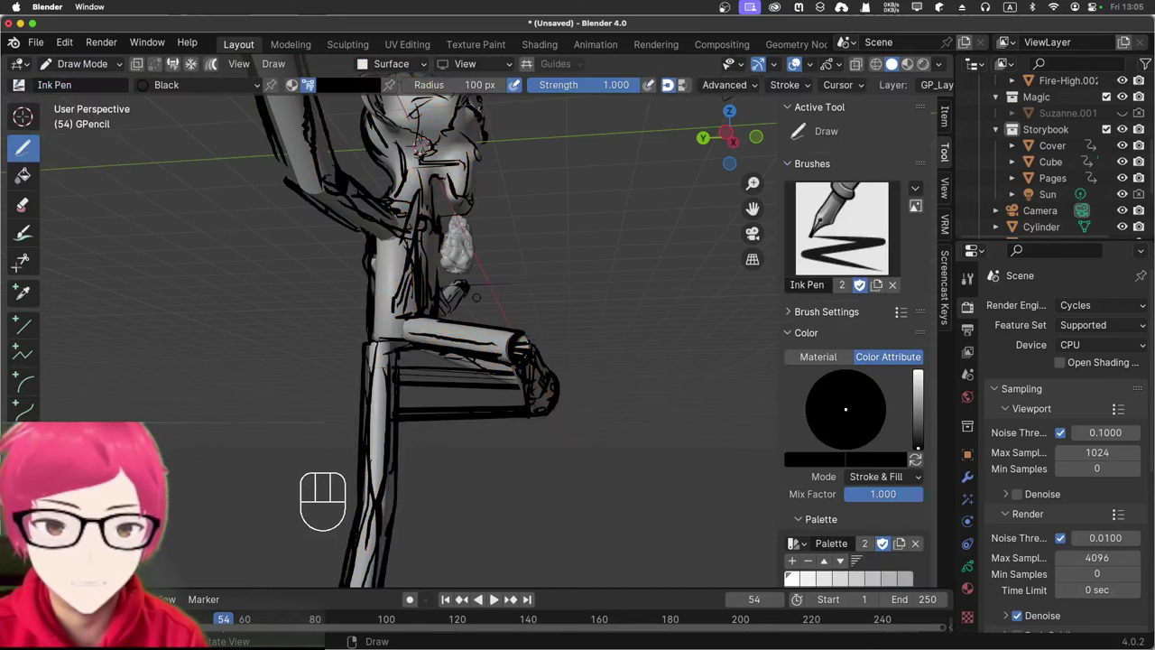
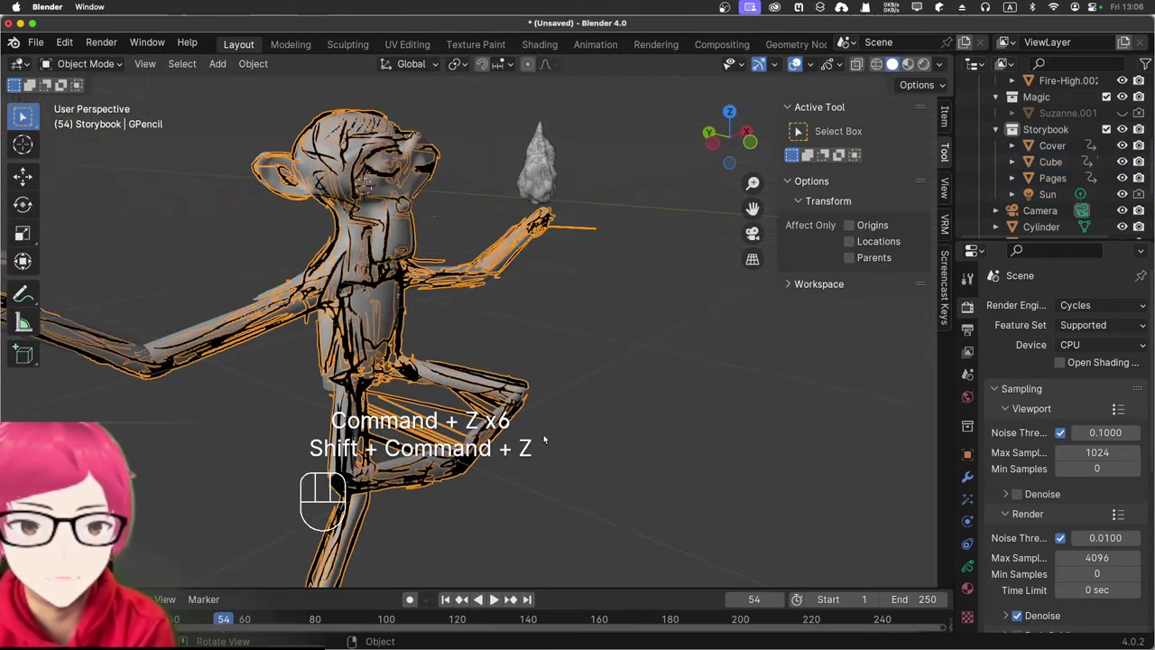
{"action": "left_click_drag", "start_coordinate": [506, 389], "coordinate": [478, 369]}
{"action": "left_click_drag", "start_coordinate": [510, 384], "coordinate": [456, 388]}
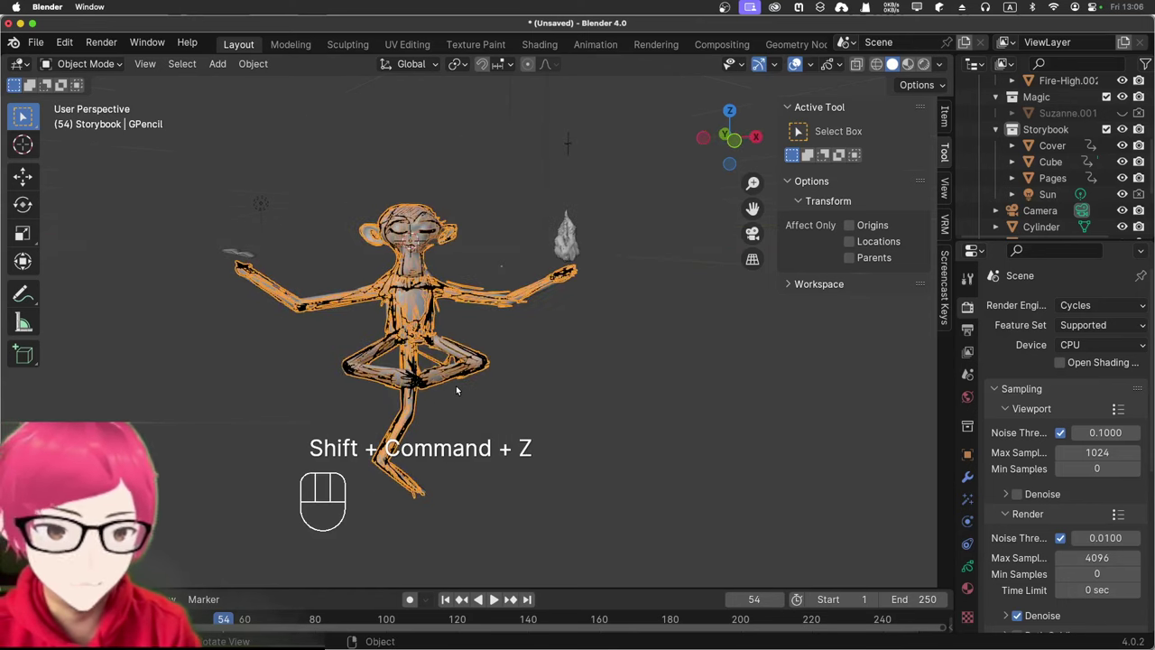
{"action": "key", "text": "KP_1"}
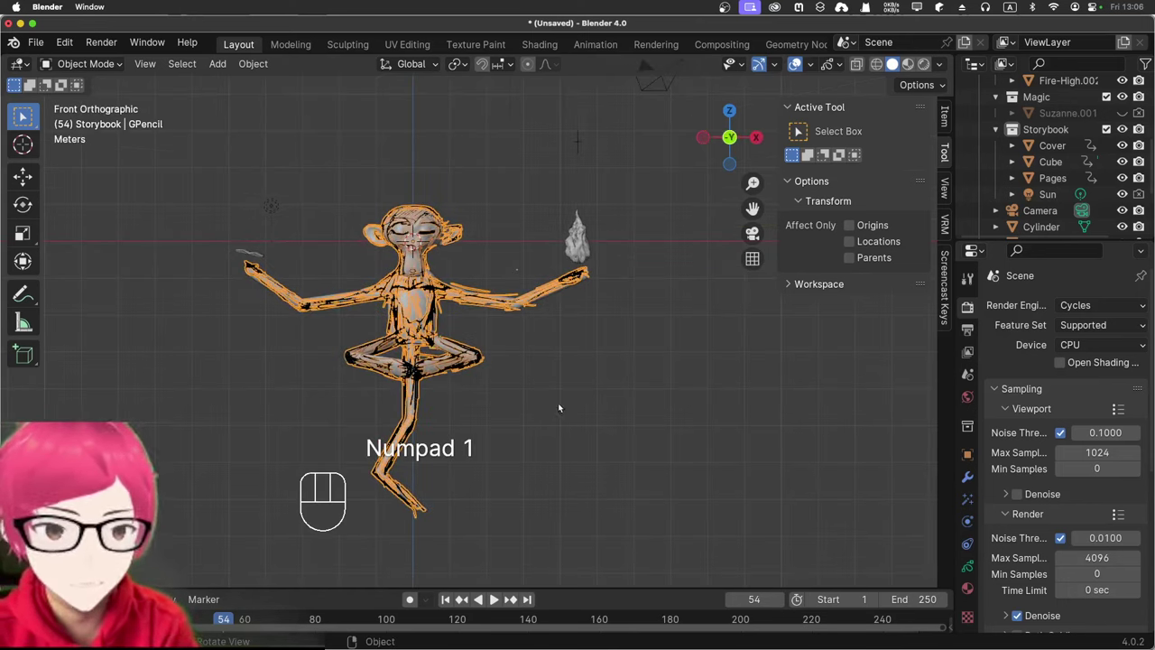
{"action": "left_click", "coordinate": [562, 404]}
Step: Play the animation and show the viewport in Rendered shading
{"action": "key", "text": "space"}
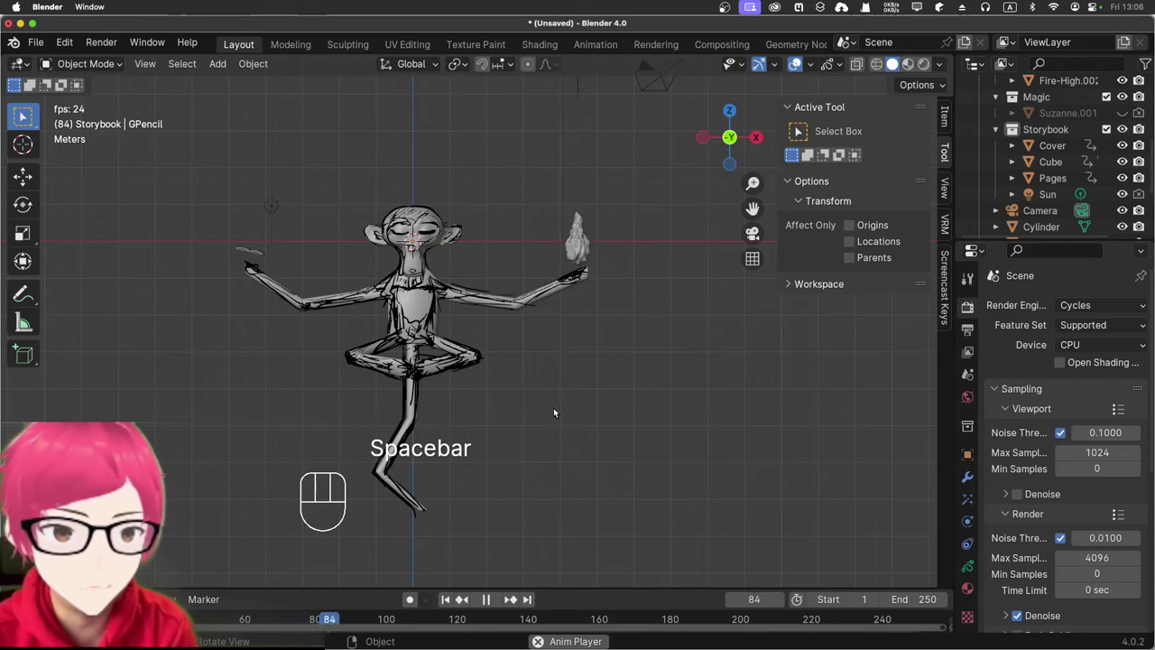
{"action": "left_click_drag", "start_coordinate": [682, 287], "coordinate": [686, 314]}
{"action": "left_click", "coordinate": [920, 69]}
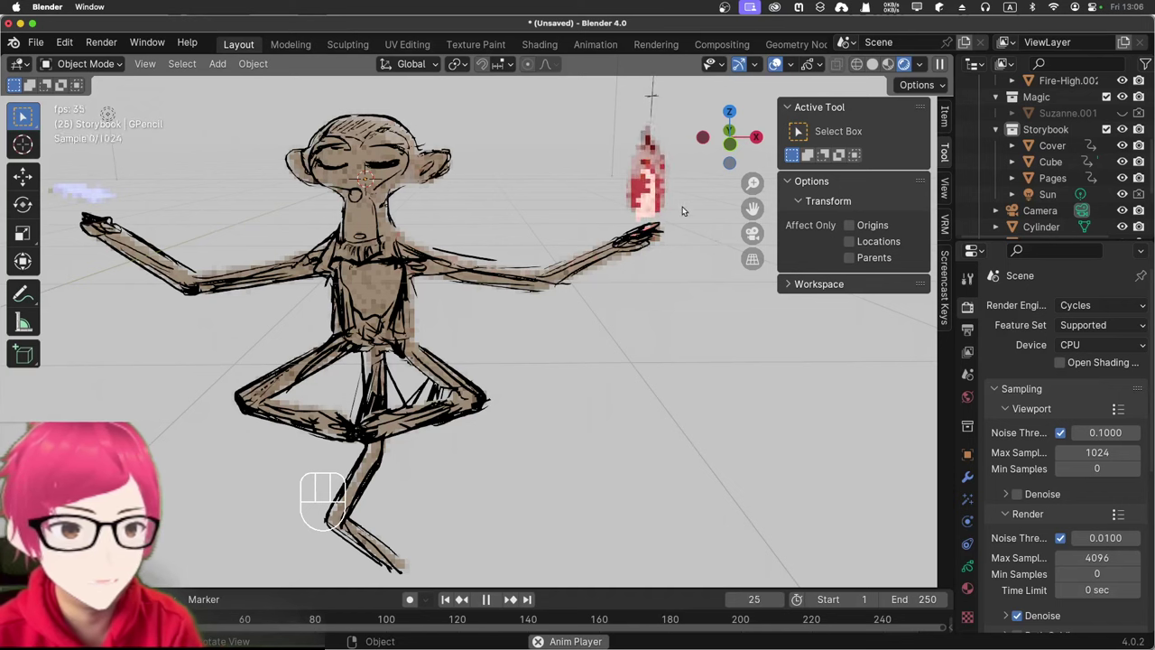
{"action": "key", "text": "space"}
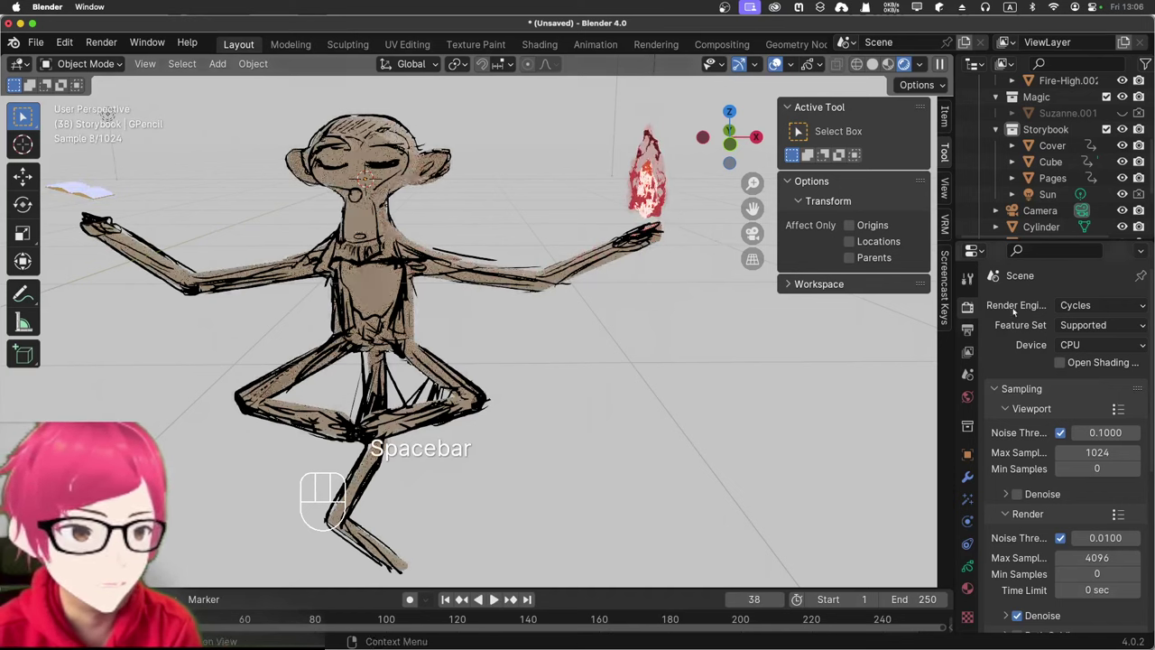
Step: Toggle the render engine between Cycles and EEVEE during playback, ending on EEVEE at frame 217
{"action": "left_click_drag", "start_coordinate": [1086, 305], "coordinate": [860, 311]}
{"action": "key", "text": "space"}
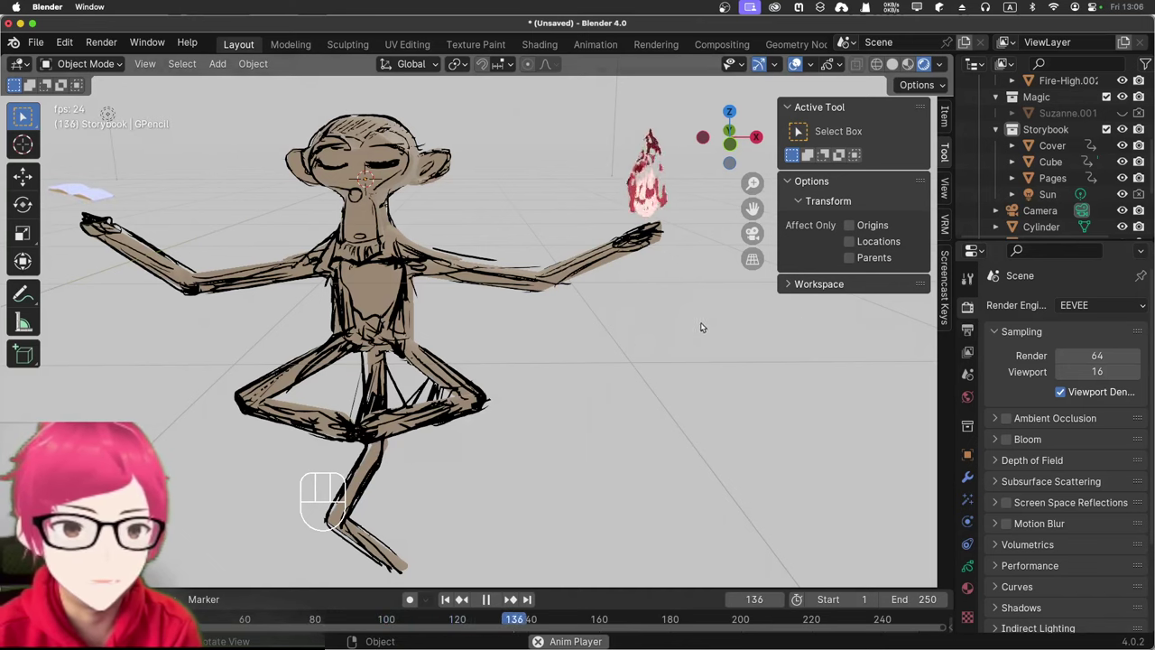
{"action": "left_click_drag", "start_coordinate": [1093, 307], "coordinate": [1075, 356]}
{"action": "key", "text": "space"}
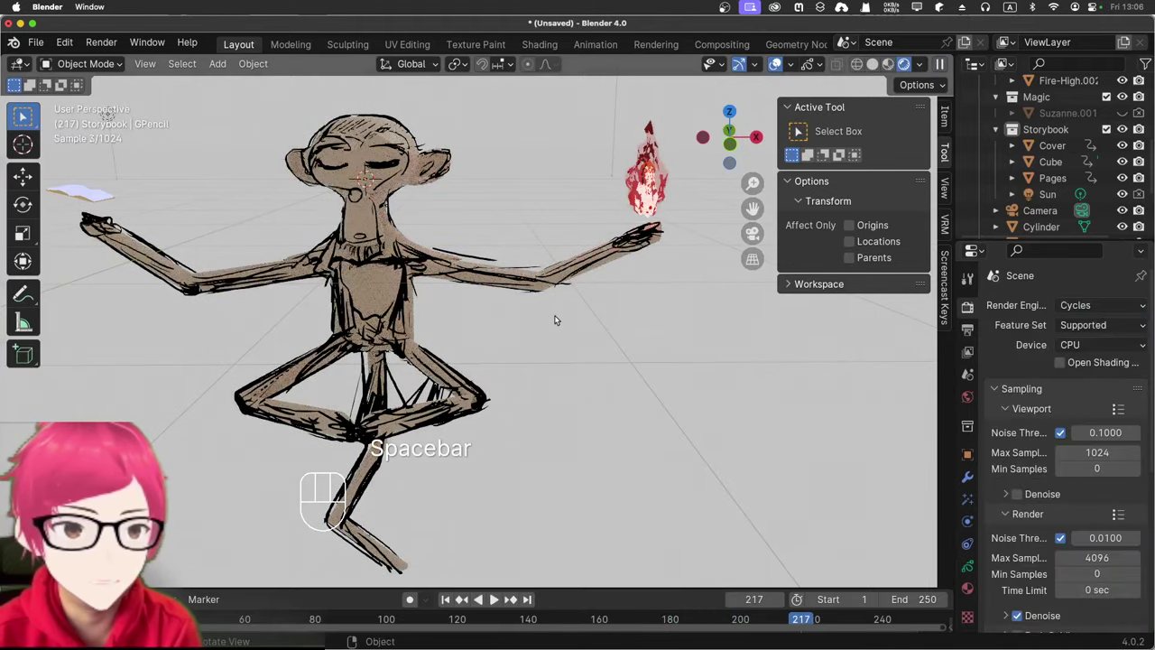
{"action": "left_click_drag", "start_coordinate": [520, 361], "coordinate": [532, 350]}
{"action": "left_click_drag", "start_coordinate": [1101, 300], "coordinate": [1069, 337]}
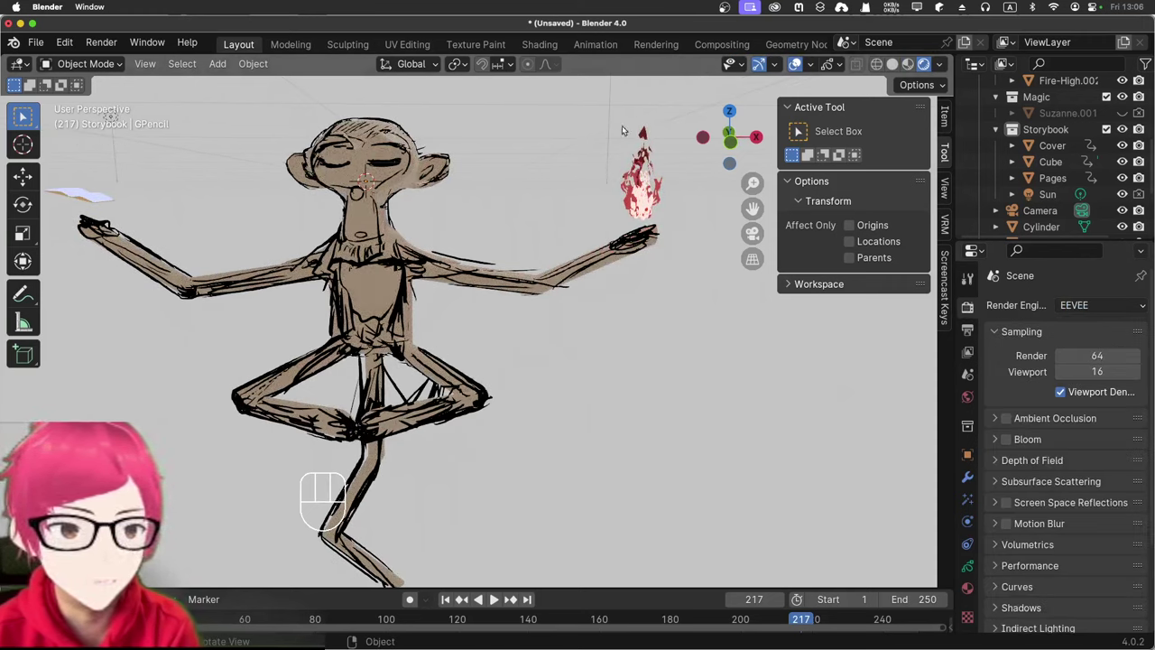
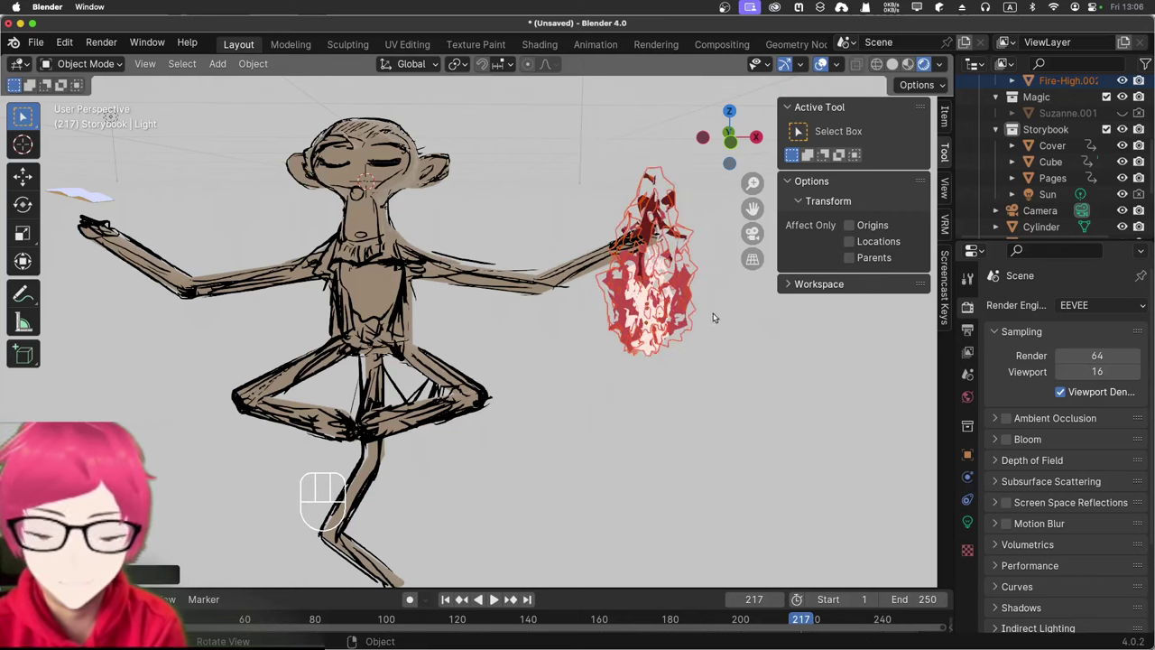
Step: Lift the fire vertically higher above the outstretched hand and check it from another angle
{"action": "key", "text": "g"}
{"action": "key", "text": "z"}
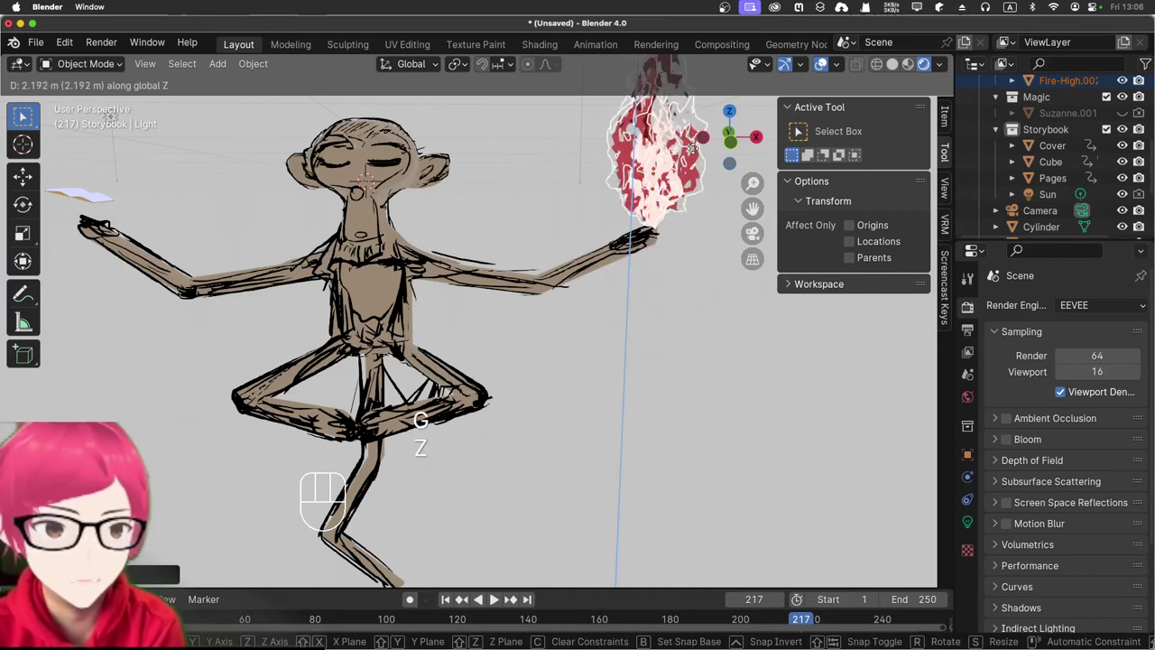
{"action": "left_click", "coordinate": [696, 150]}
{"action": "left_click", "coordinate": [81, 172]}
{"action": "left_click_drag", "start_coordinate": [74, 159], "coordinate": [163, 163]}
{"action": "left_click_drag", "start_coordinate": [172, 204], "coordinate": [226, 219]}
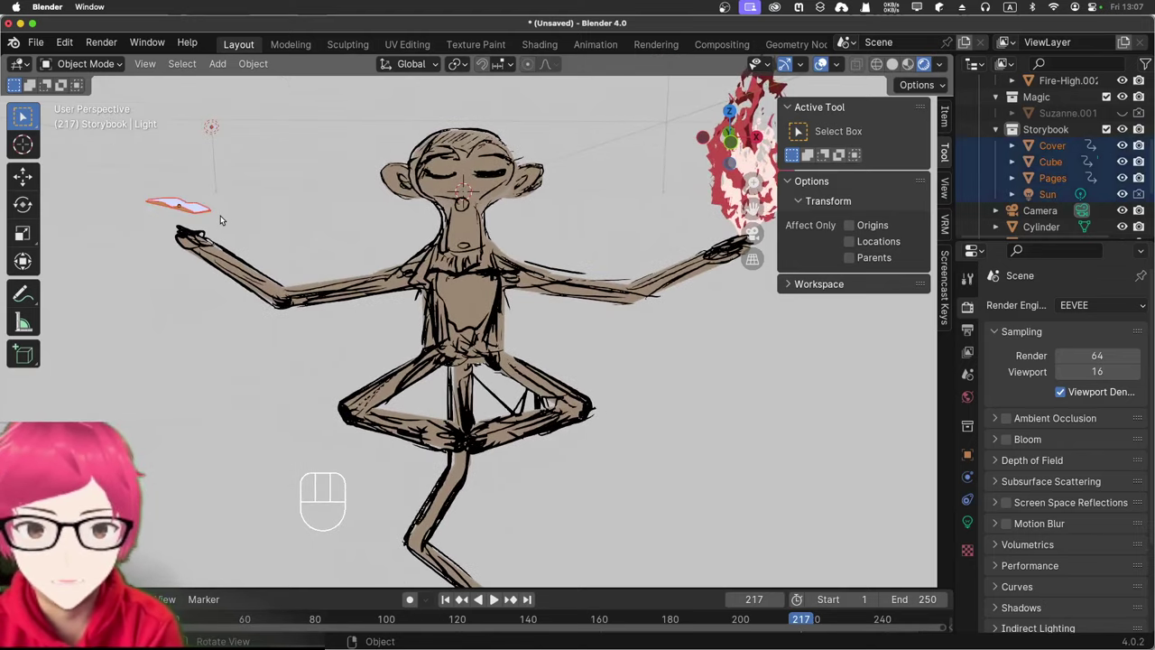
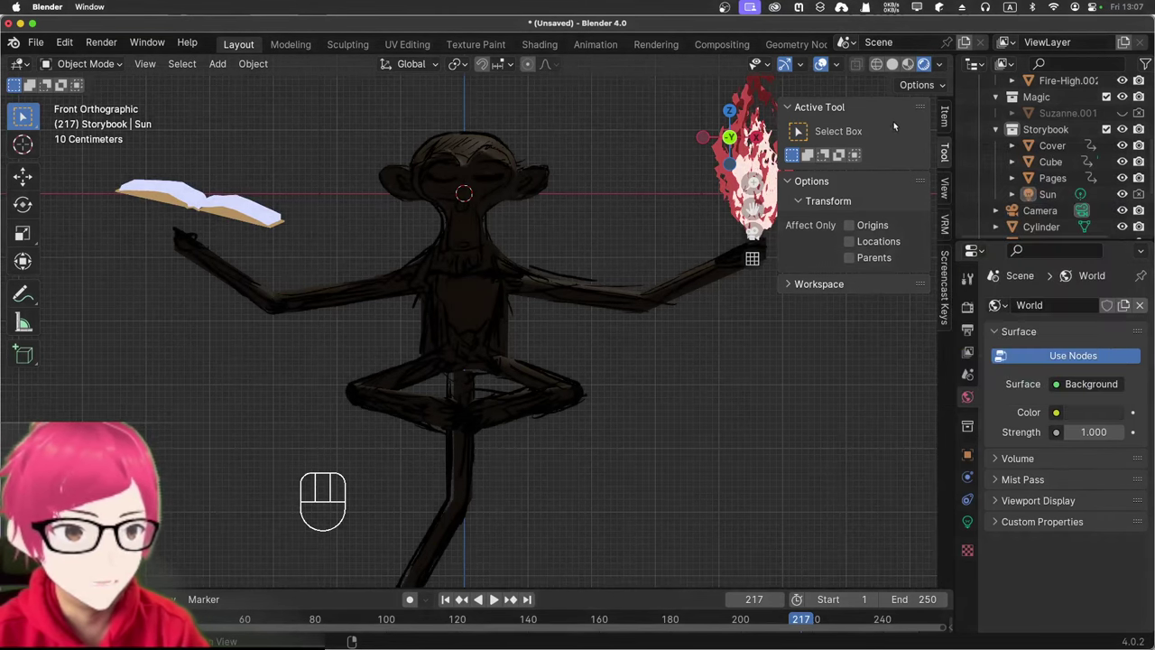
Step: Orbit around the inked figure and up to an overhead angle
{"action": "left_click_drag", "start_coordinate": [610, 356], "coordinate": [627, 404]}
{"action": "left_click_drag", "start_coordinate": [646, 396], "coordinate": [604, 386]}
{"action": "left_click_drag", "start_coordinate": [598, 359], "coordinate": [640, 383]}
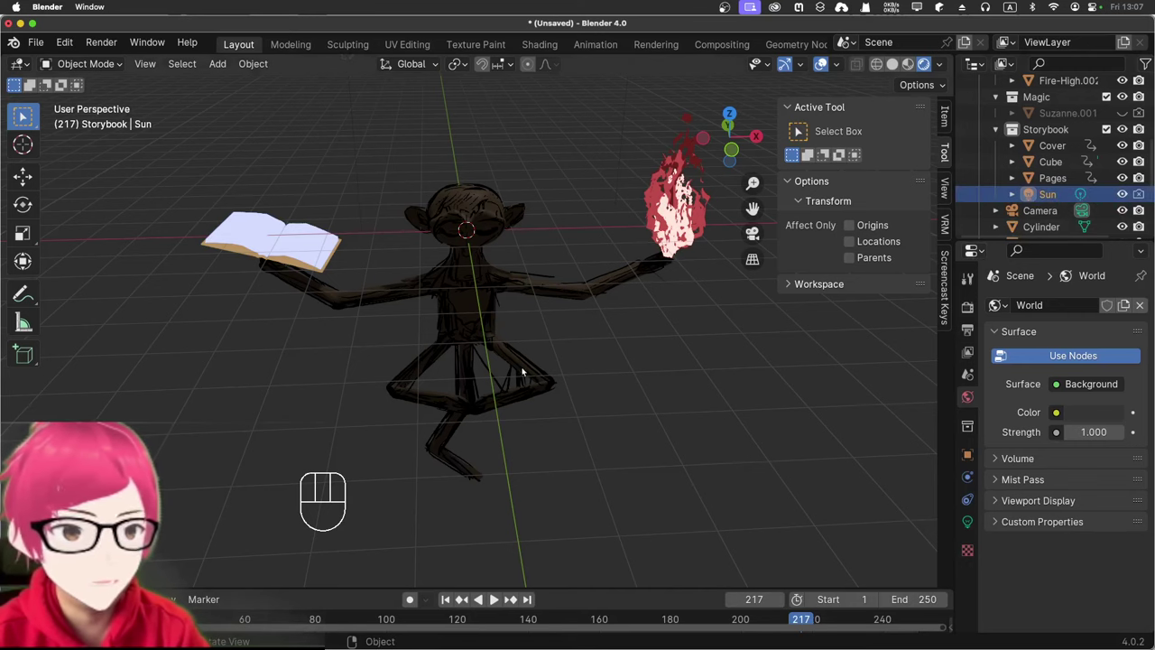
{"action": "left_click_drag", "start_coordinate": [524, 351], "coordinate": [418, 300]}
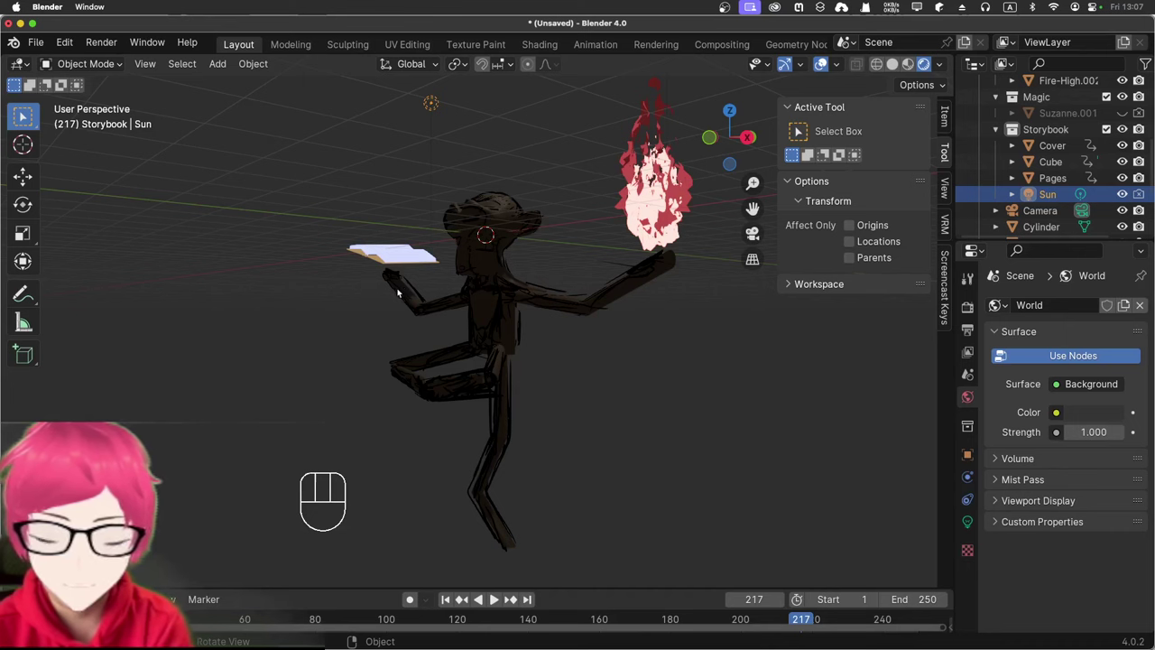
Step: Select the Sun in the Outliner and switch to Right Orthographic view to locate it
{"action": "key", "text": "g"}
{"action": "left_click", "coordinate": [192, 405]}
{"action": "key", "text": "KP_1"}
{"action": "key", "text": "KP_3"}
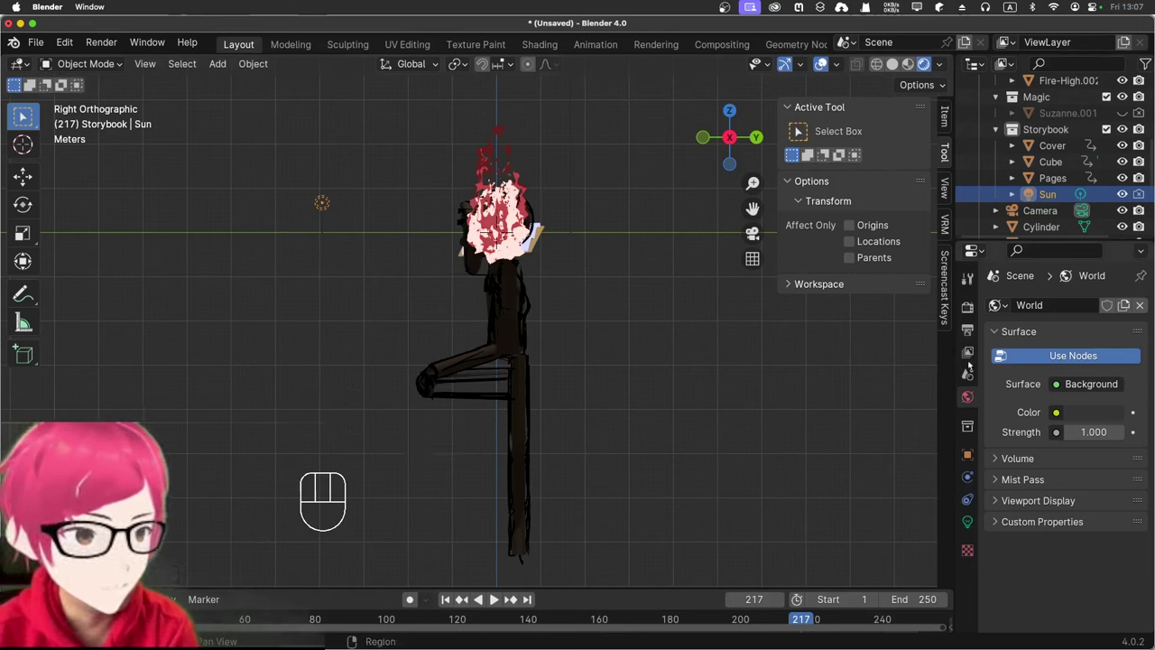
Step: In the lamp's light settings make it a Sun light with strength 8.61
{"action": "left_click", "coordinate": [970, 518]}
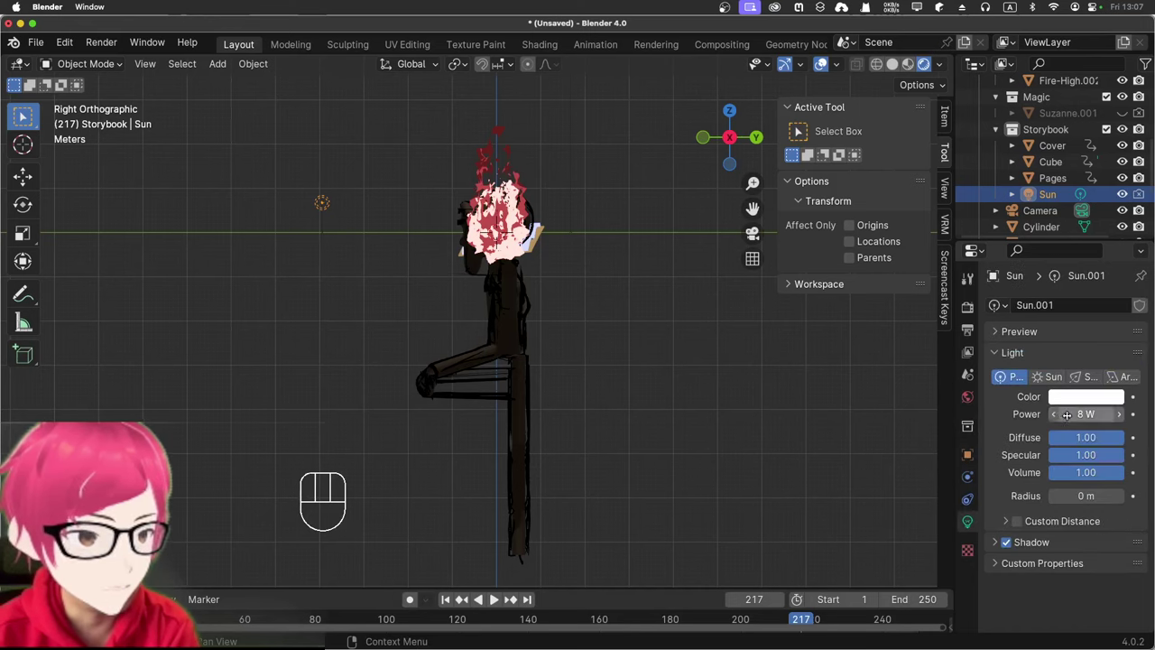
{"action": "left_click", "coordinate": [1054, 381]}
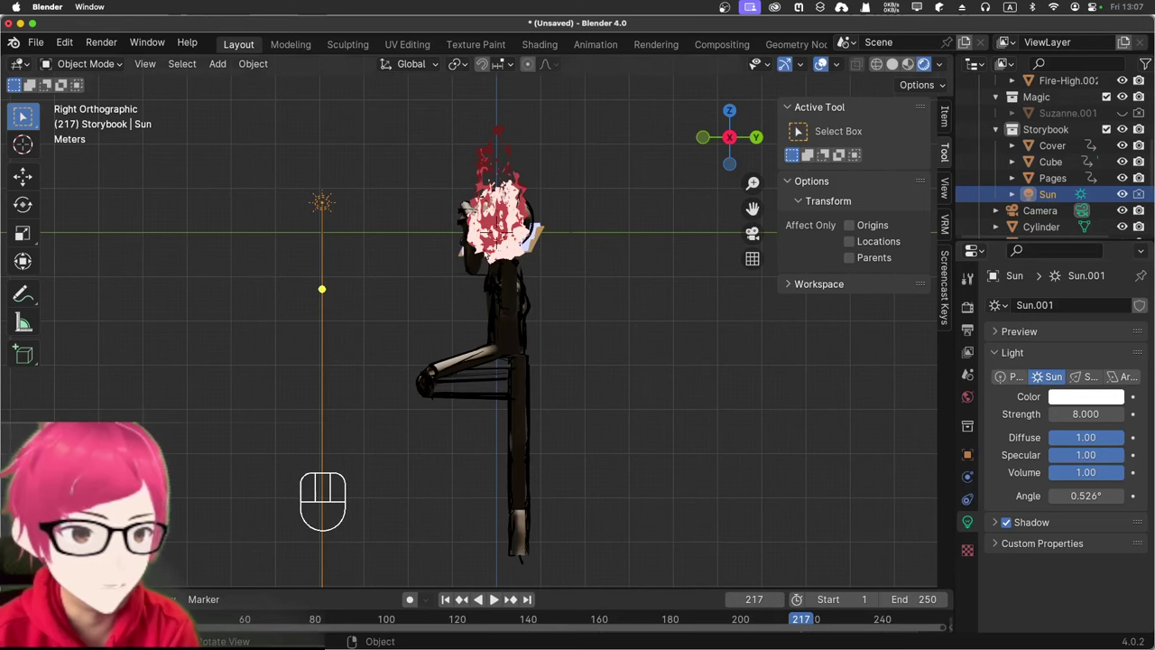
{"action": "left_click_drag", "start_coordinate": [475, 265], "coordinate": [511, 280]}
{"action": "left_click", "coordinate": [1020, 373]}
{"action": "left_click", "coordinate": [1042, 378]}
Step: Nudge the sun's position and rotation, then check the figure from the front and a perspective angle
{"action": "key", "text": "g"}
{"action": "left_click", "coordinate": [214, 81]}
{"action": "key", "text": "r"}
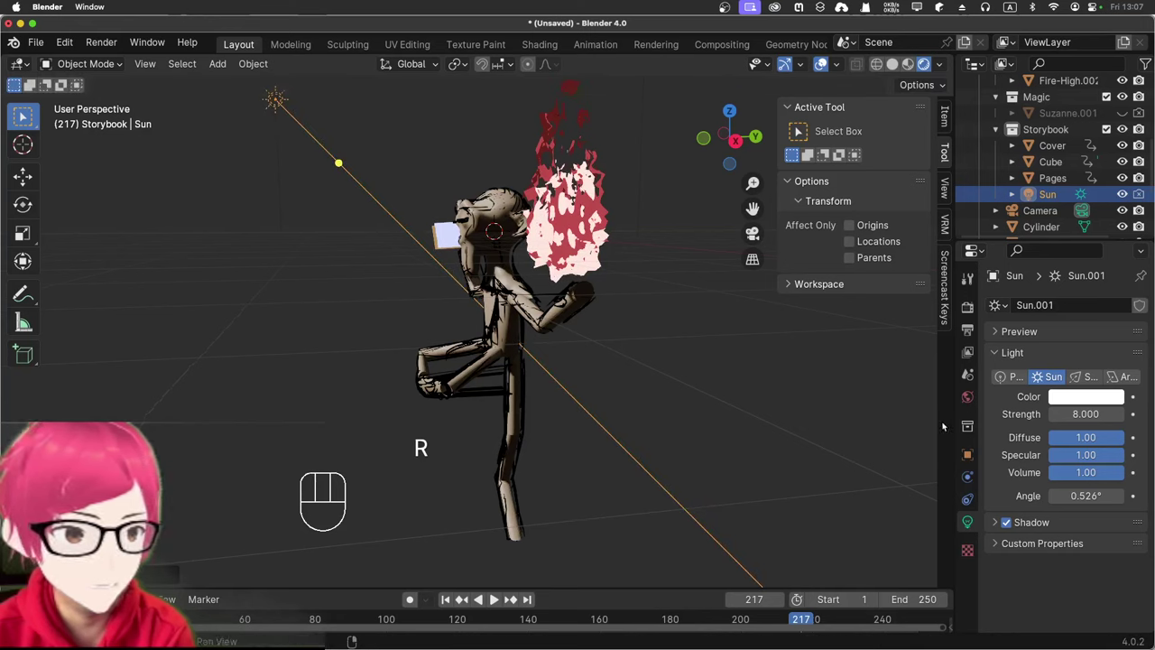
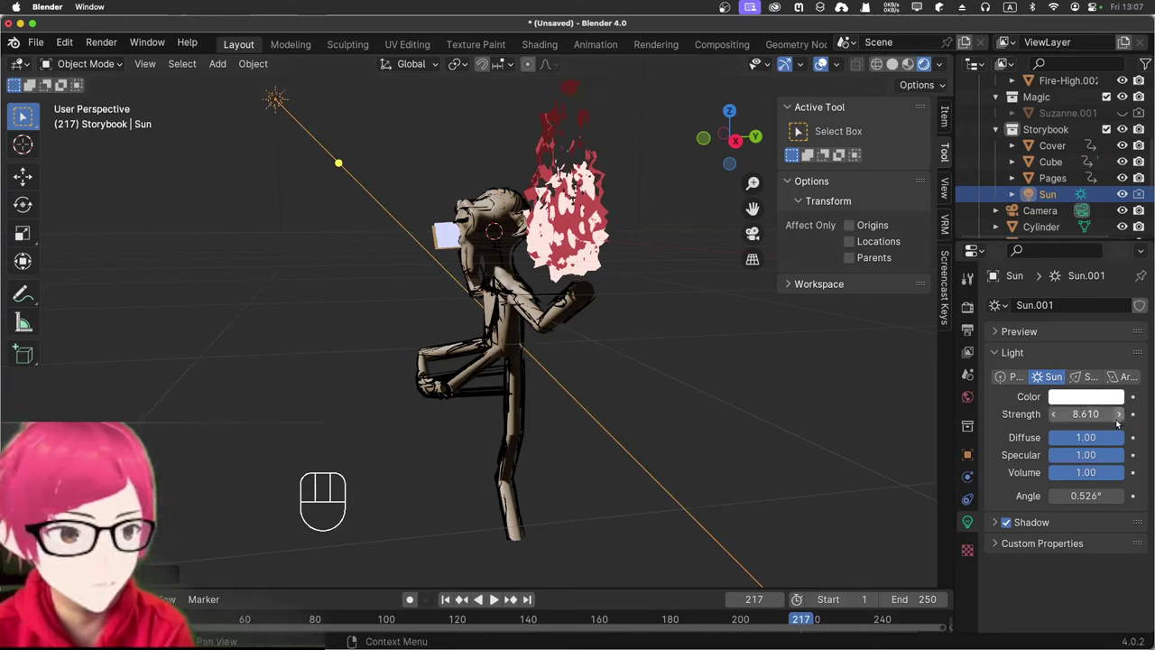
{"action": "key", "text": "KP_1"}
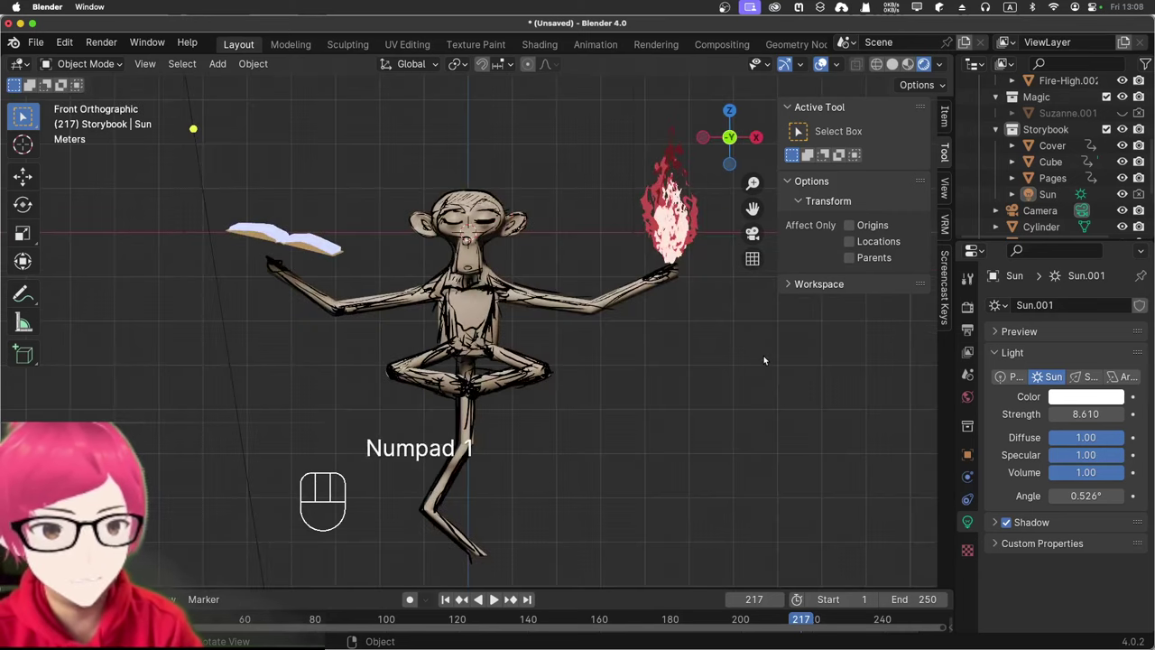
{"action": "left_click_drag", "start_coordinate": [751, 363], "coordinate": [740, 386]}
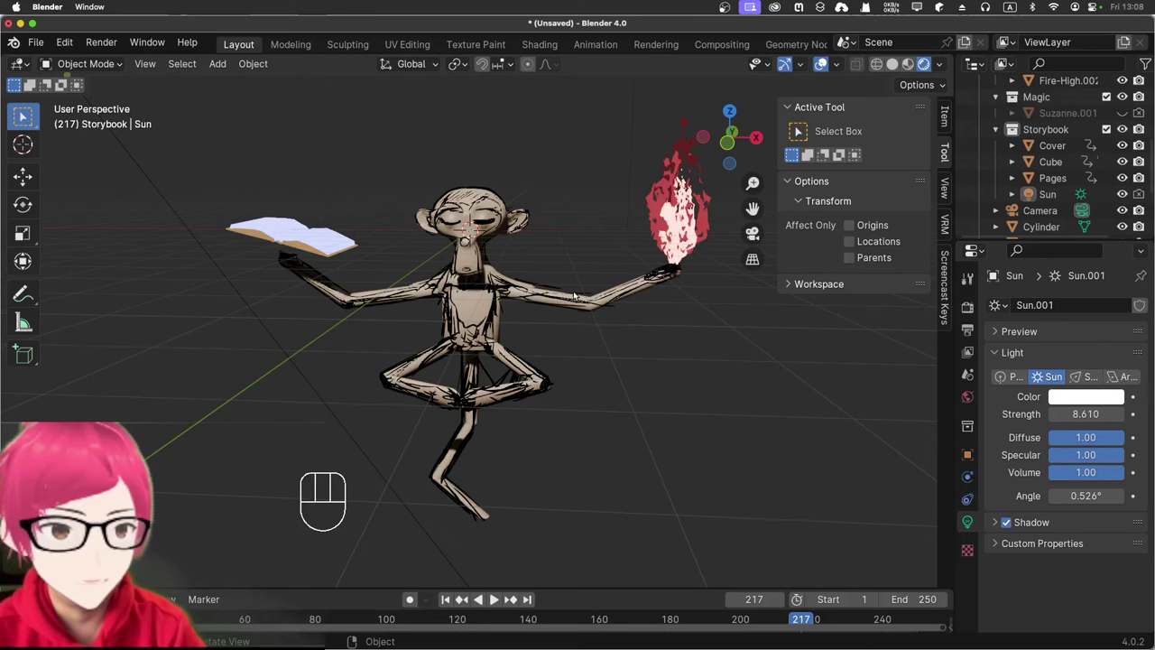
Step: Play the animation and orbit around the lit figure as it runs
{"action": "key", "text": "space"}
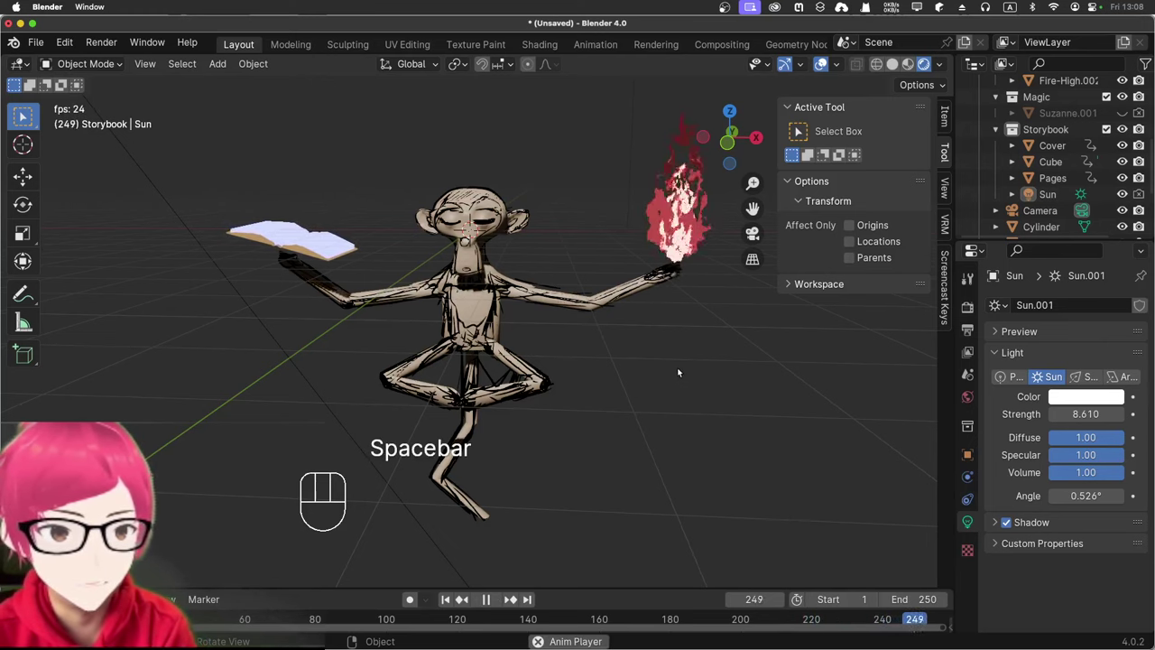
{"action": "middle_click", "coordinate": [682, 371]}
{"action": "middle_click", "coordinate": [682, 365]}
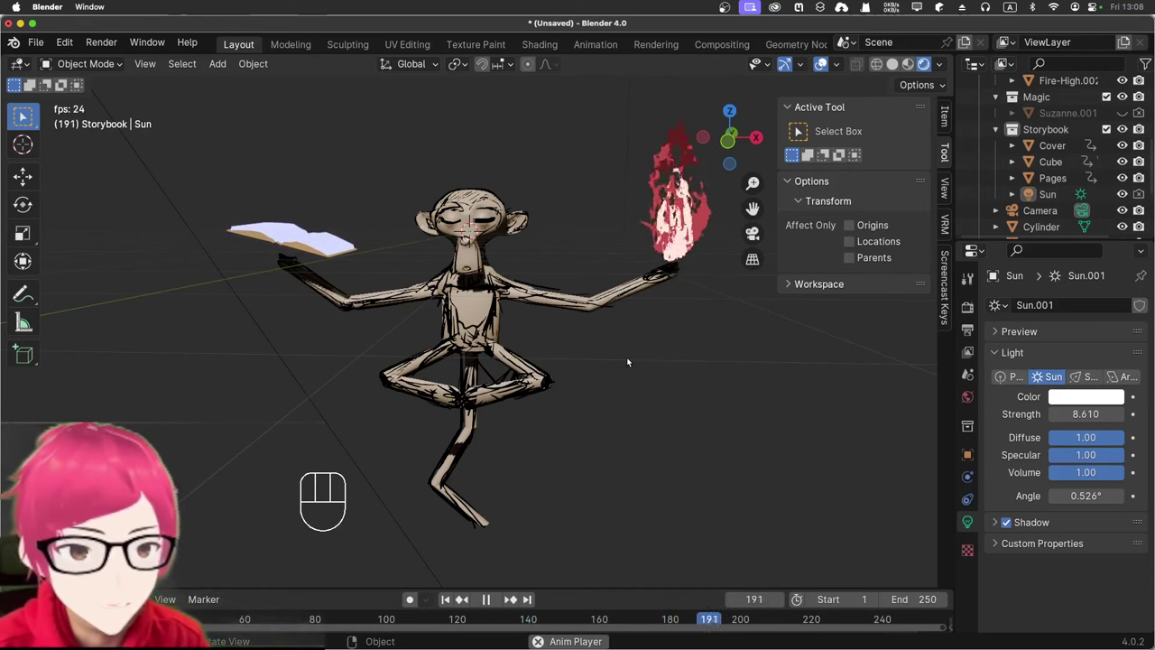
Step: Box-select the figure's objects, clear the selection, then select the storybook Cover
{"action": "left_click", "coordinate": [467, 315]}
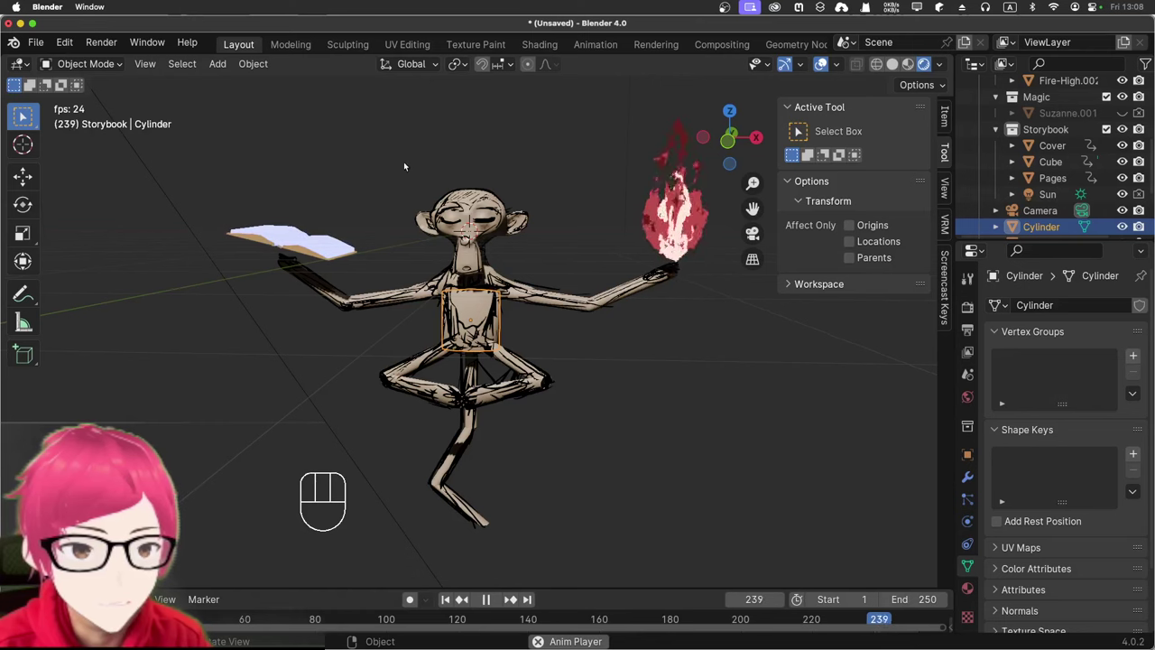
{"action": "left_click", "coordinate": [377, 164]}
{"action": "left_click_drag", "start_coordinate": [490, 341], "coordinate": [574, 529]}
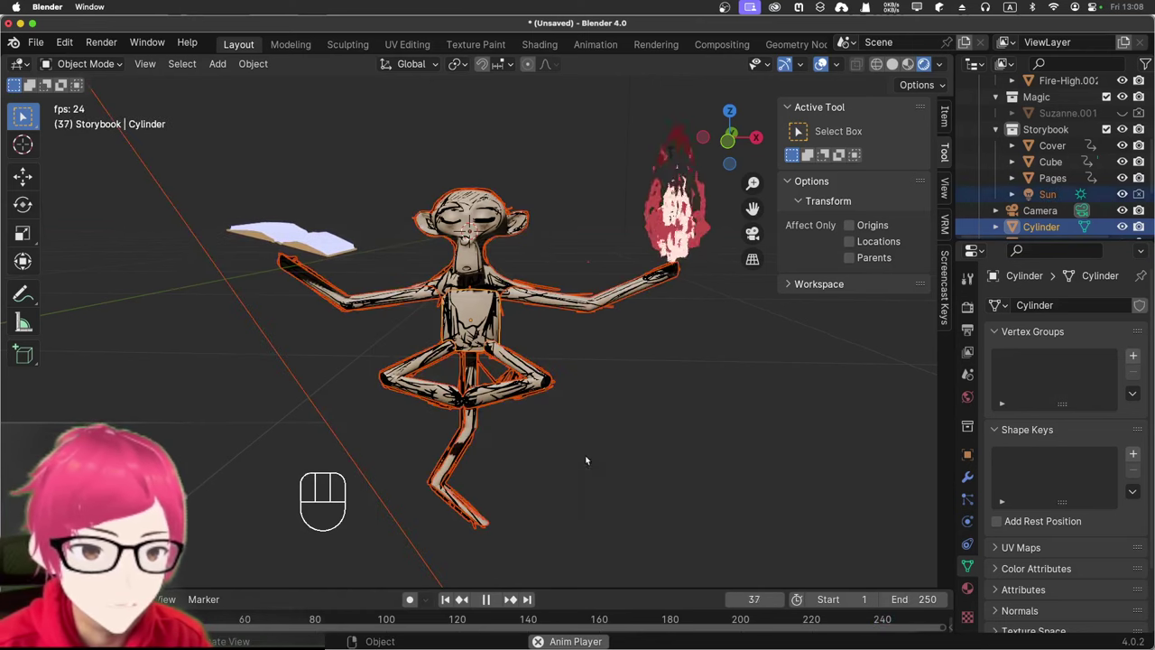
{"action": "left_click", "coordinate": [611, 465]}
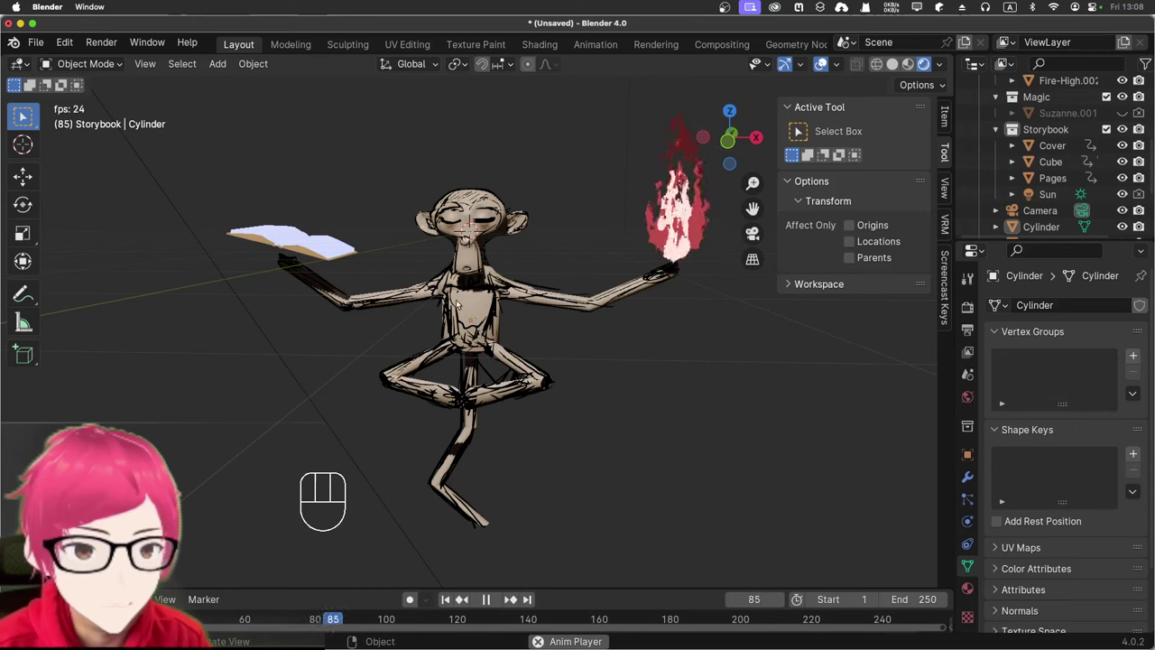
{"action": "left_click", "coordinate": [298, 252]}
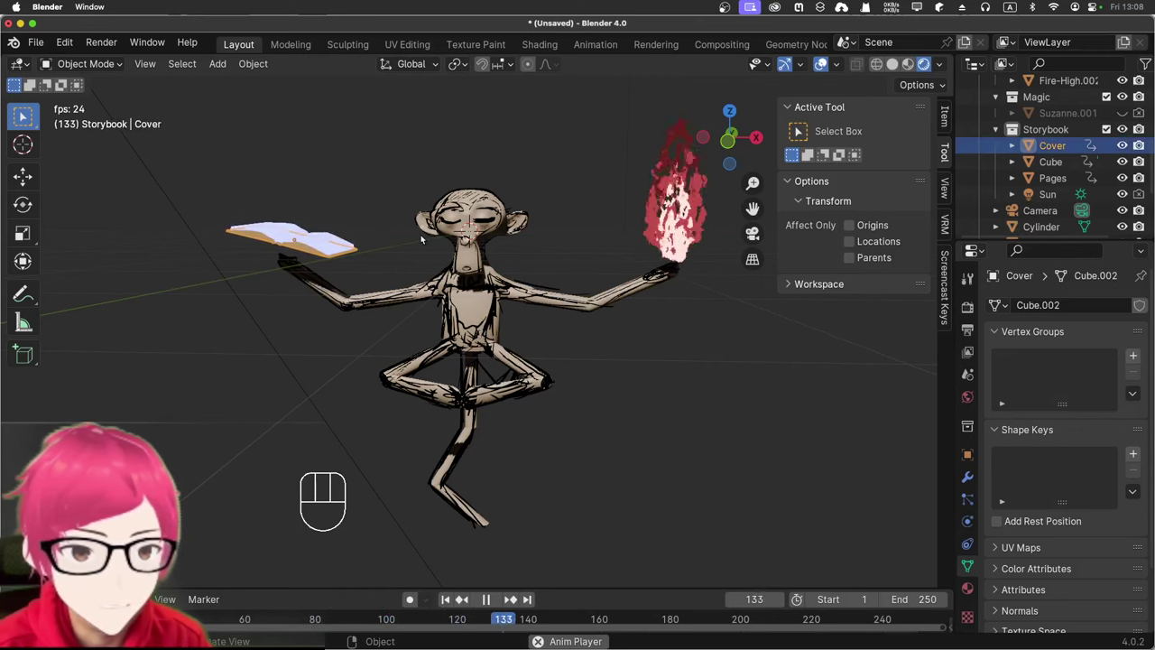
{"action": "left_click_drag", "start_coordinate": [427, 257], "coordinate": [427, 253]}
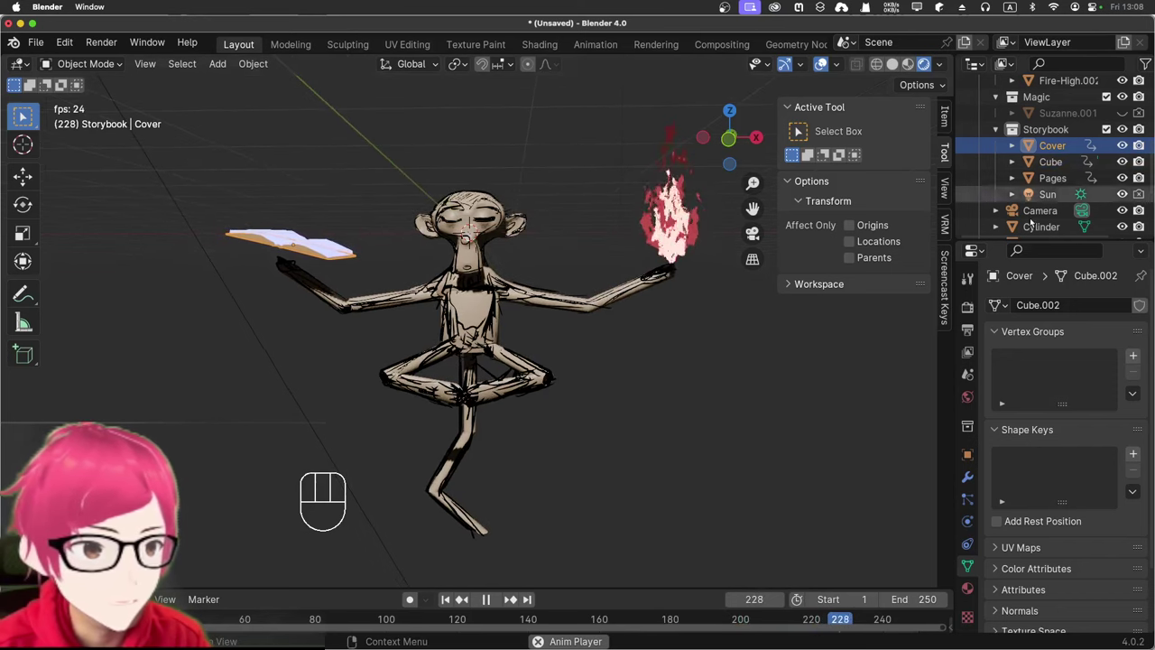
Step: Preview the scene briefly in Cycles, then switch the render engine back to EEVEE
{"action": "left_click_drag", "start_coordinate": [1099, 311], "coordinate": [1076, 362]}
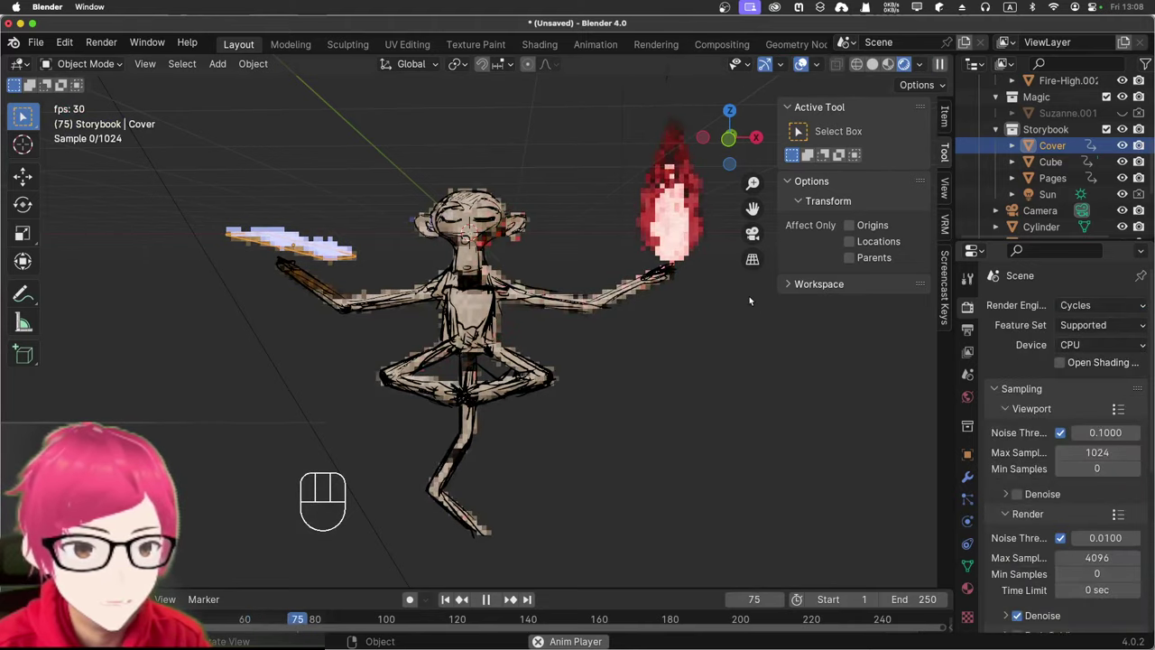
{"action": "left_click_drag", "start_coordinate": [1080, 308], "coordinate": [1038, 332]}
{"action": "left_click_drag", "start_coordinate": [714, 432], "coordinate": [712, 473]}
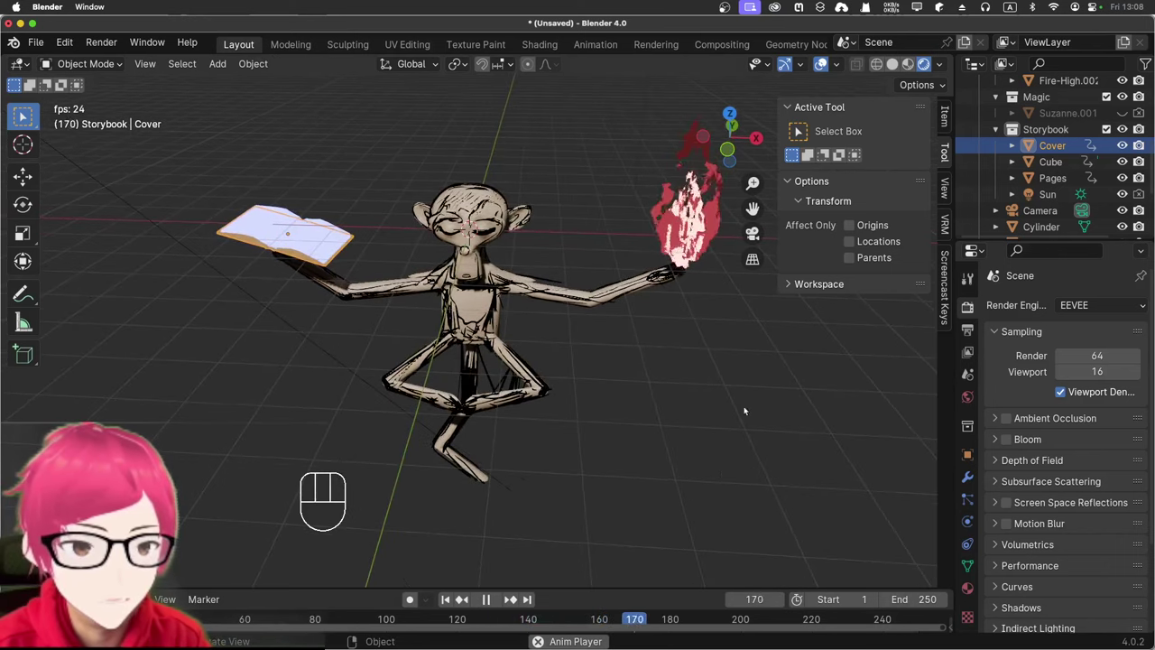
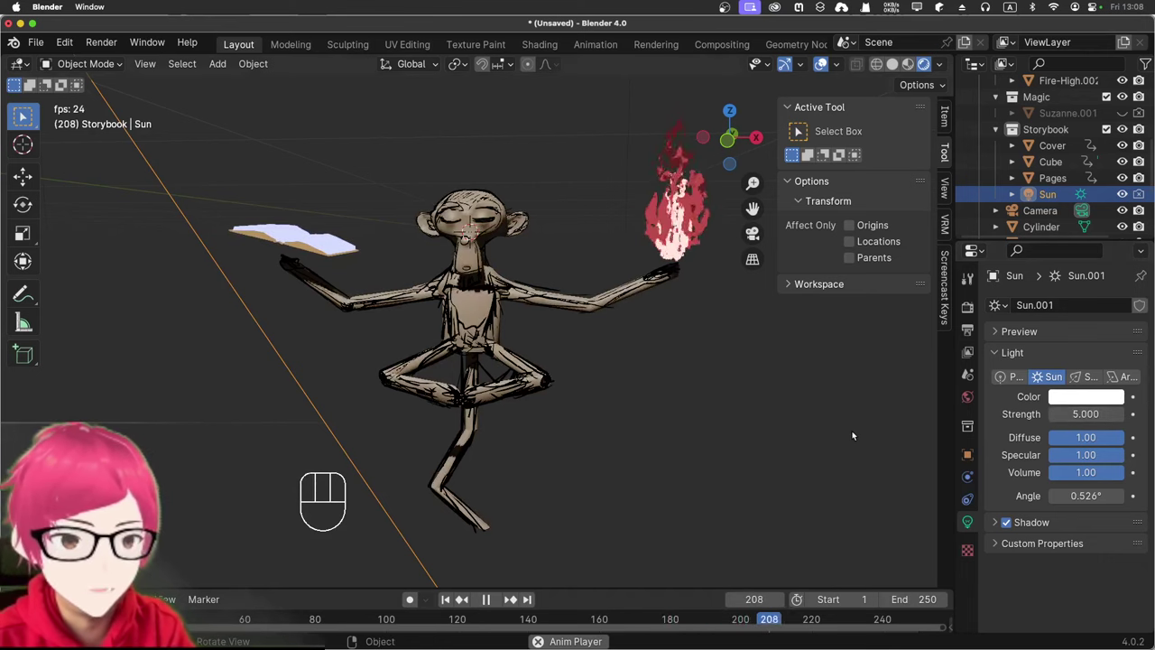
Step: Lower the sun strength to 5.0 and select the storybook Cover and Pages
{"action": "left_click", "coordinate": [691, 374]}
{"action": "middle_click", "coordinate": [661, 360]}
{"action": "left_click", "coordinate": [305, 246]}
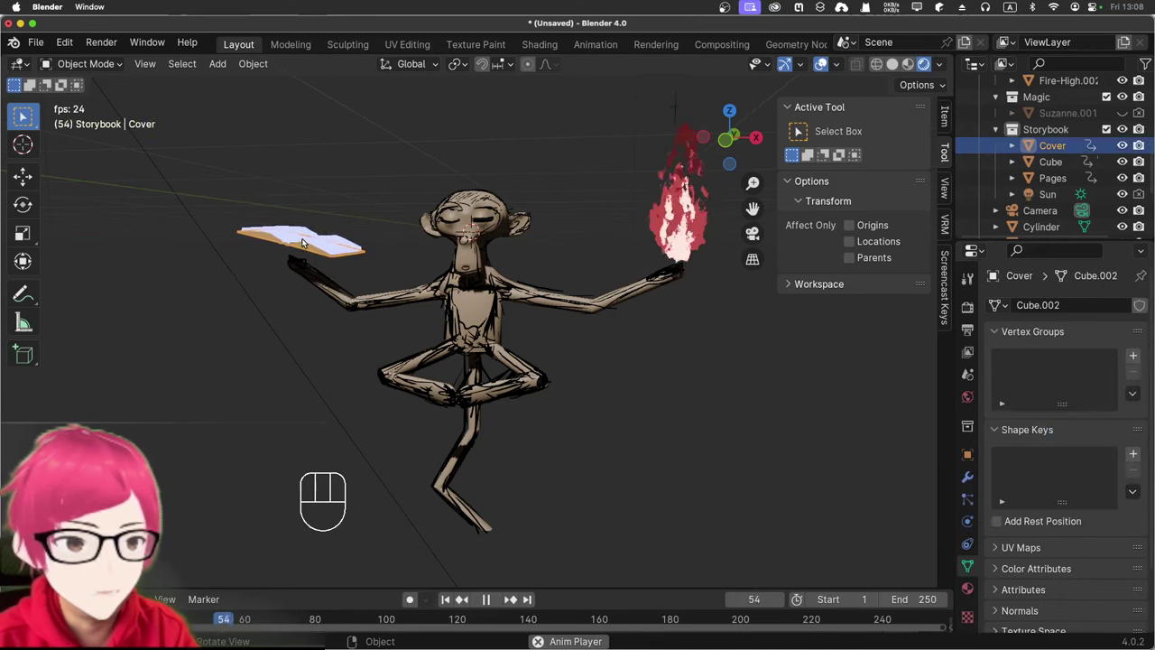
{"action": "left_click", "coordinate": [307, 236]}
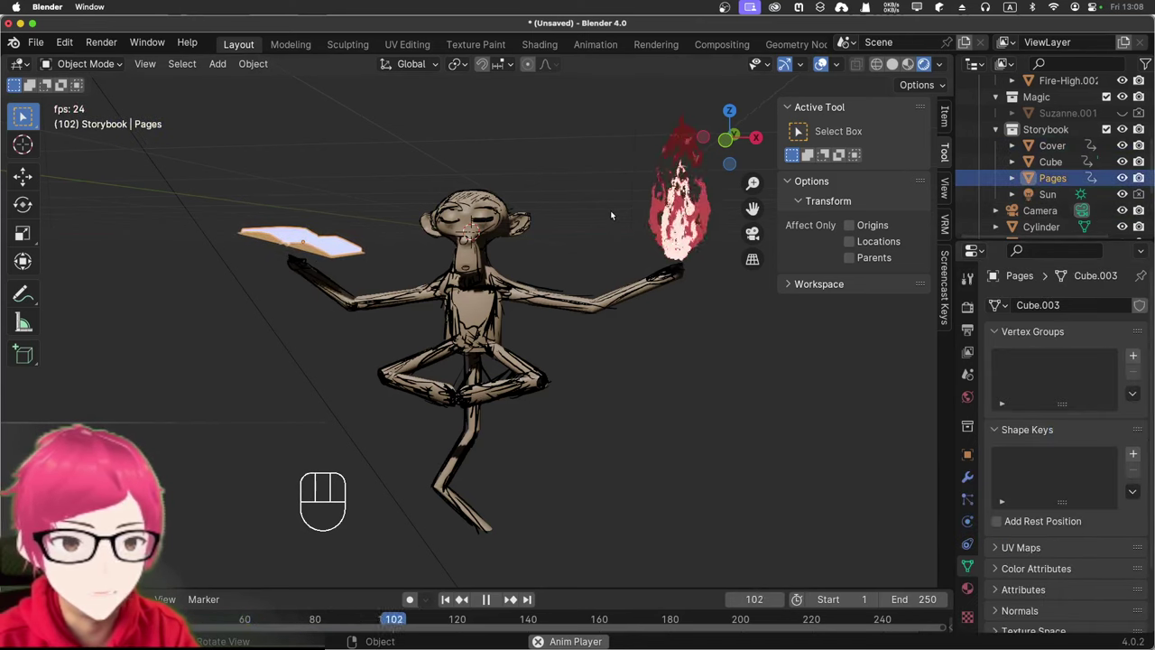
Step: Hide the viewport sidebar and zoom in closer on the animated figure
{"action": "left_click", "coordinate": [380, 197]}
{"action": "left_click_drag", "start_coordinate": [430, 212], "coordinate": [450, 224]}
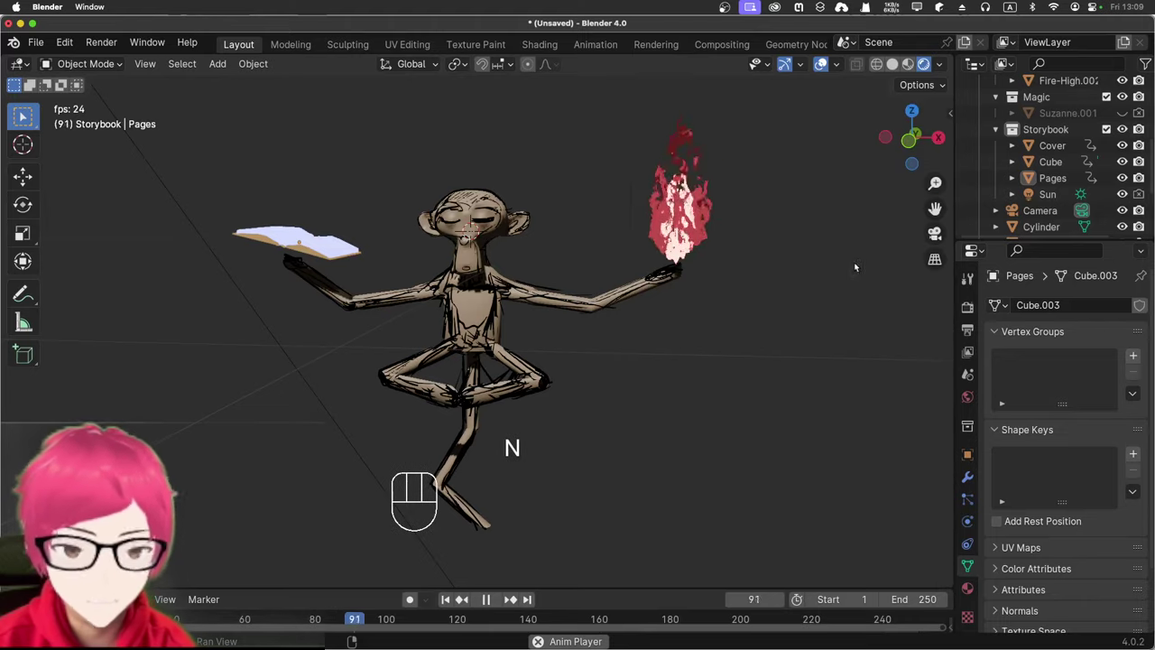
{"action": "left_click_drag", "start_coordinate": [866, 273], "coordinate": [866, 277]}
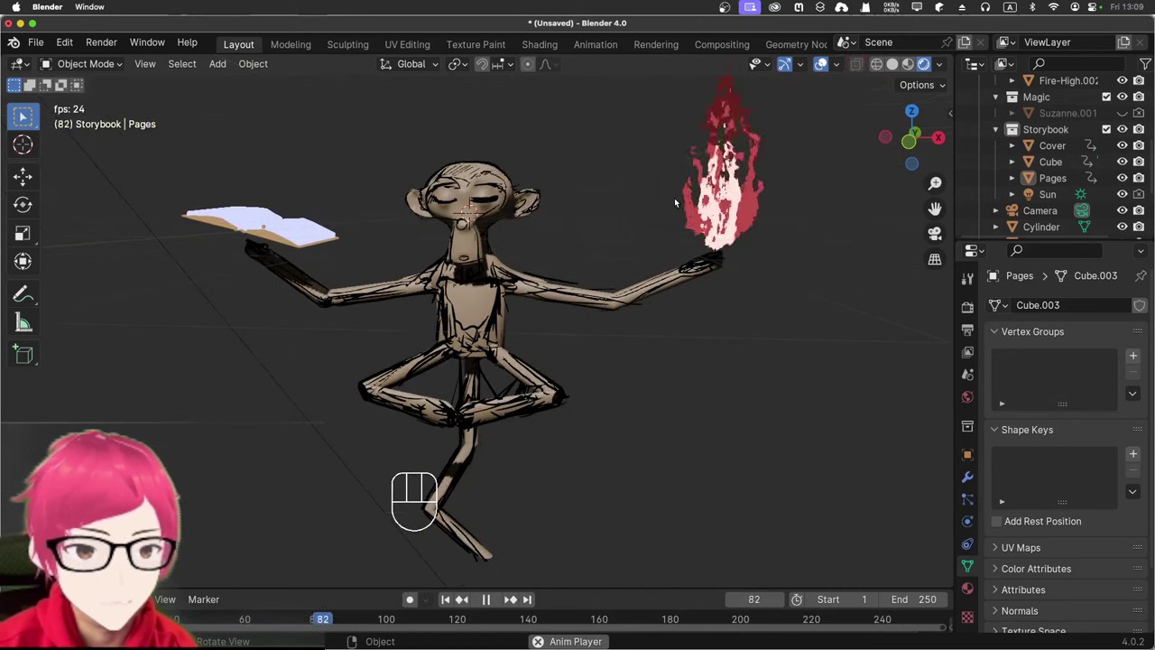
{"action": "left_click_drag", "start_coordinate": [673, 199], "coordinate": [658, 199]}
{"action": "middle_click", "coordinate": [657, 201]}
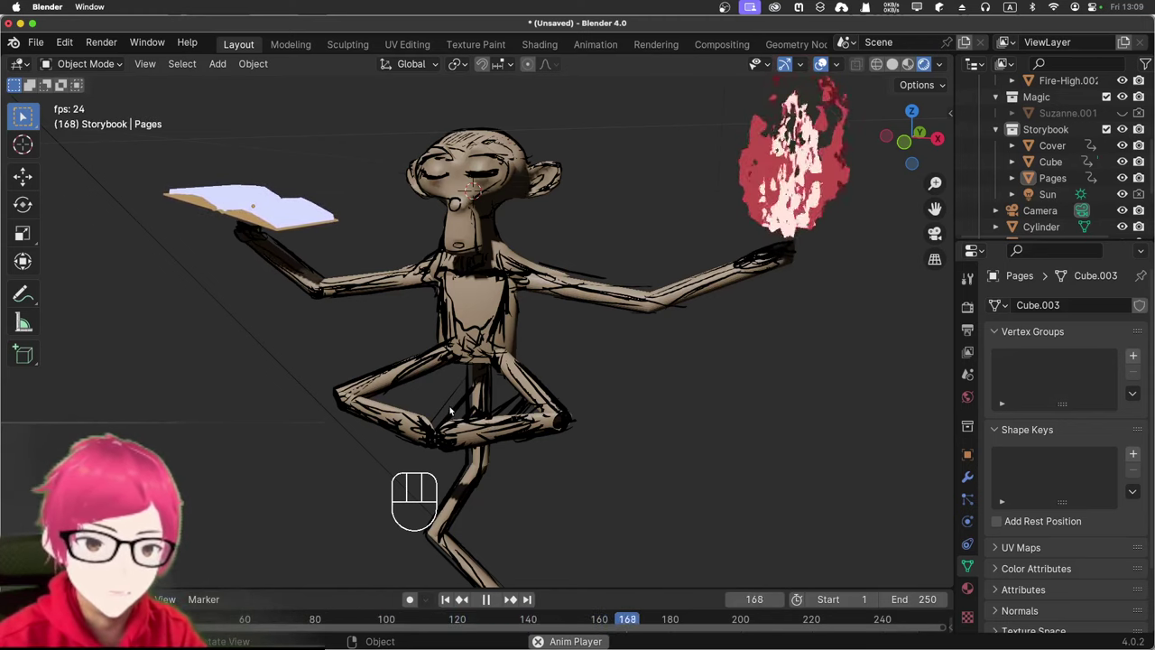
Step: Orbit to view the figure, book and fire from a lower angle
{"action": "left_click_drag", "start_coordinate": [624, 393], "coordinate": [653, 361]}
{"action": "left_click_drag", "start_coordinate": [653, 363], "coordinate": [619, 352]}
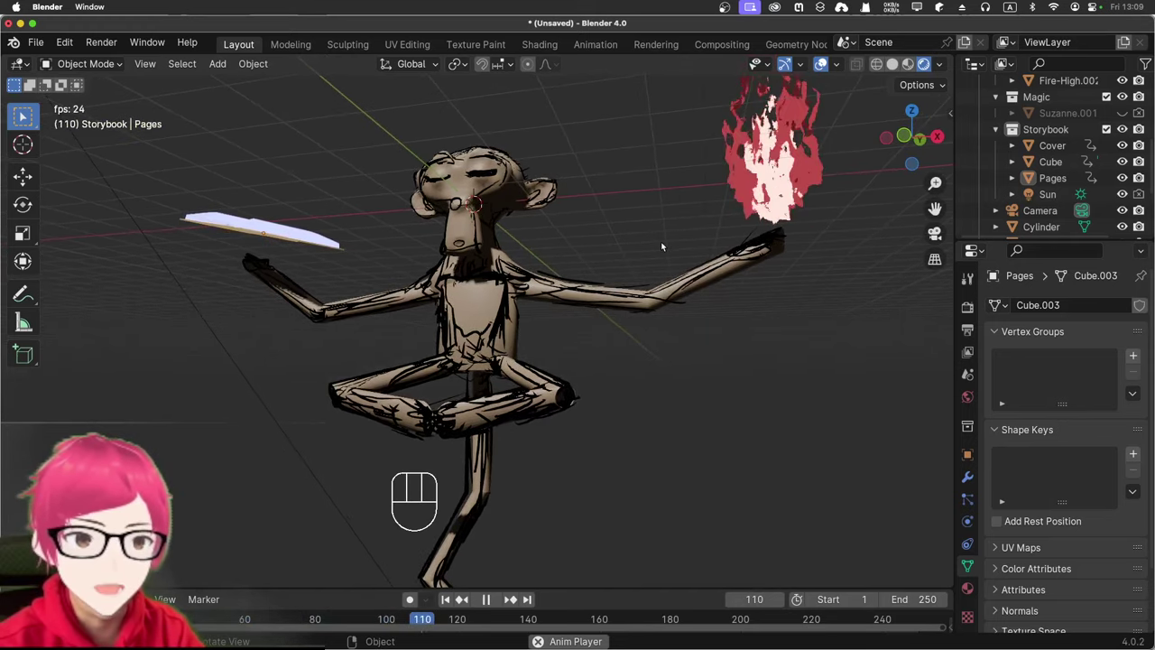
{"action": "middle_click", "coordinate": [662, 238]}
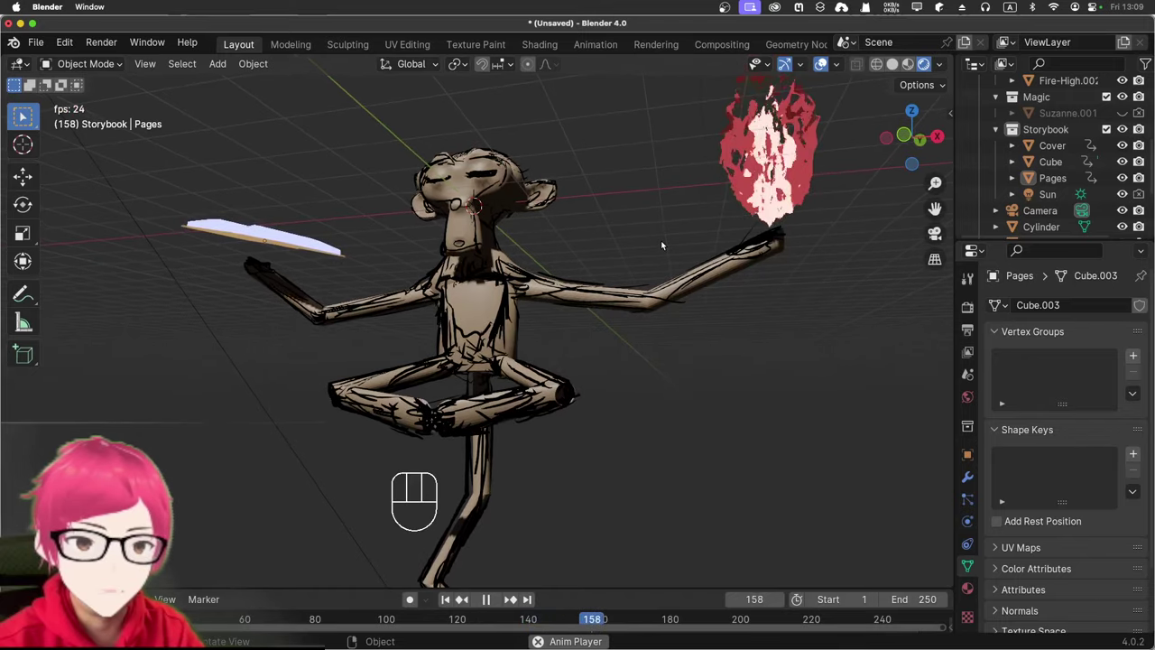
{"action": "left_click_drag", "start_coordinate": [664, 238], "coordinate": [654, 245]}
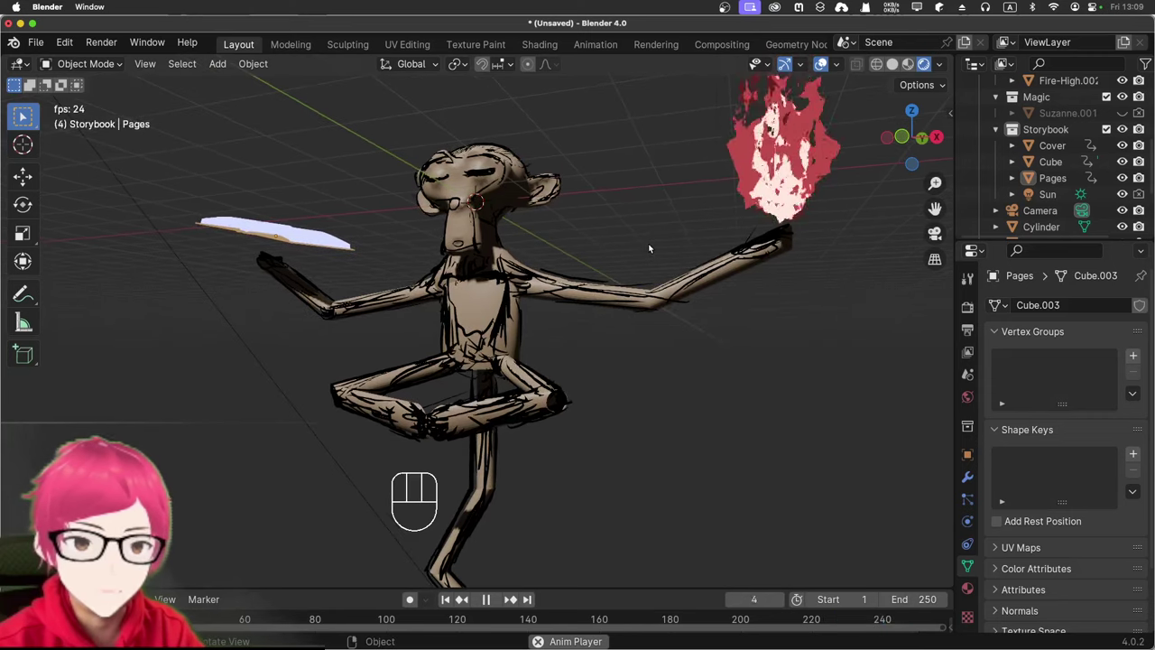
{"action": "left_click_drag", "start_coordinate": [653, 245], "coordinate": [672, 242]}
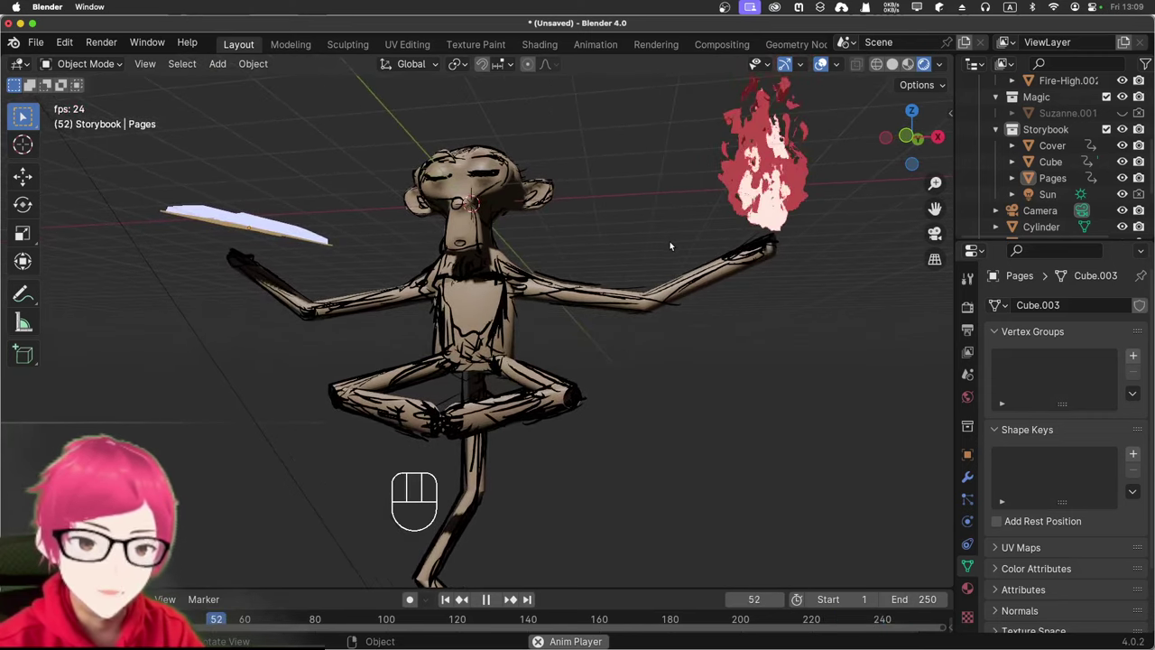